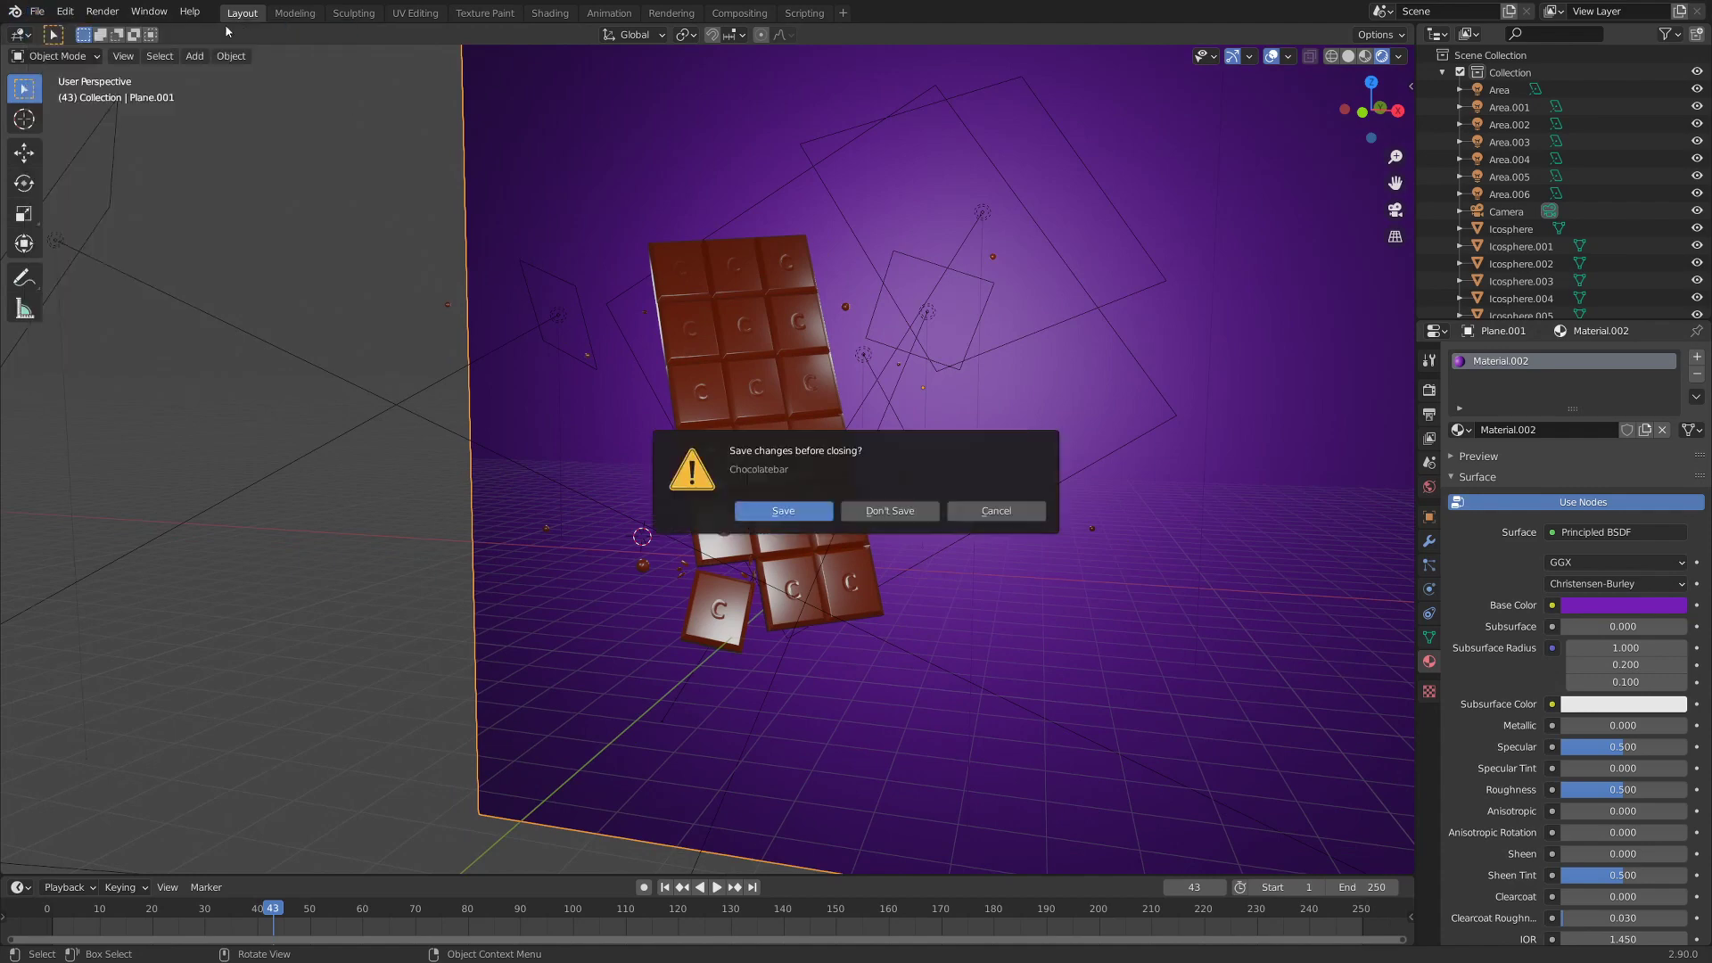
# - Start a fresh General scene without saving and delete the default cube
pyautogui.scroll(3)
pyautogui.click(745, 448)
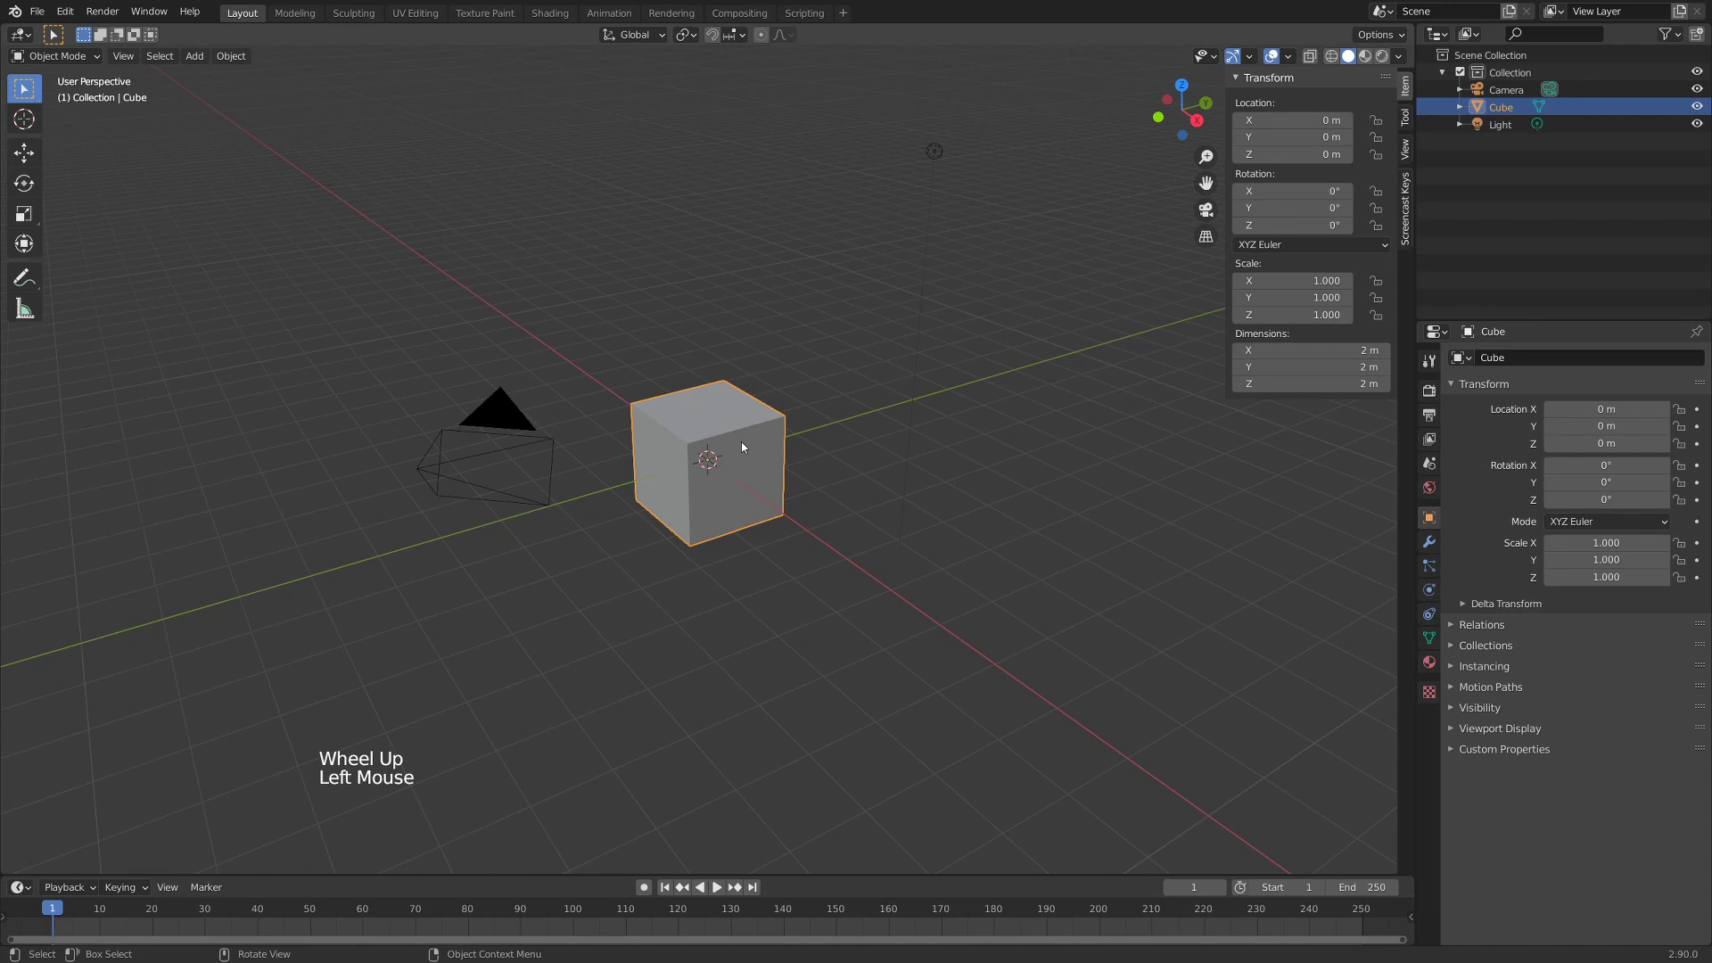
pyautogui.press('Delete')
# - Add a plane, extrude it into a slab and inset then raise its top face
pyautogui.press('shift+a')
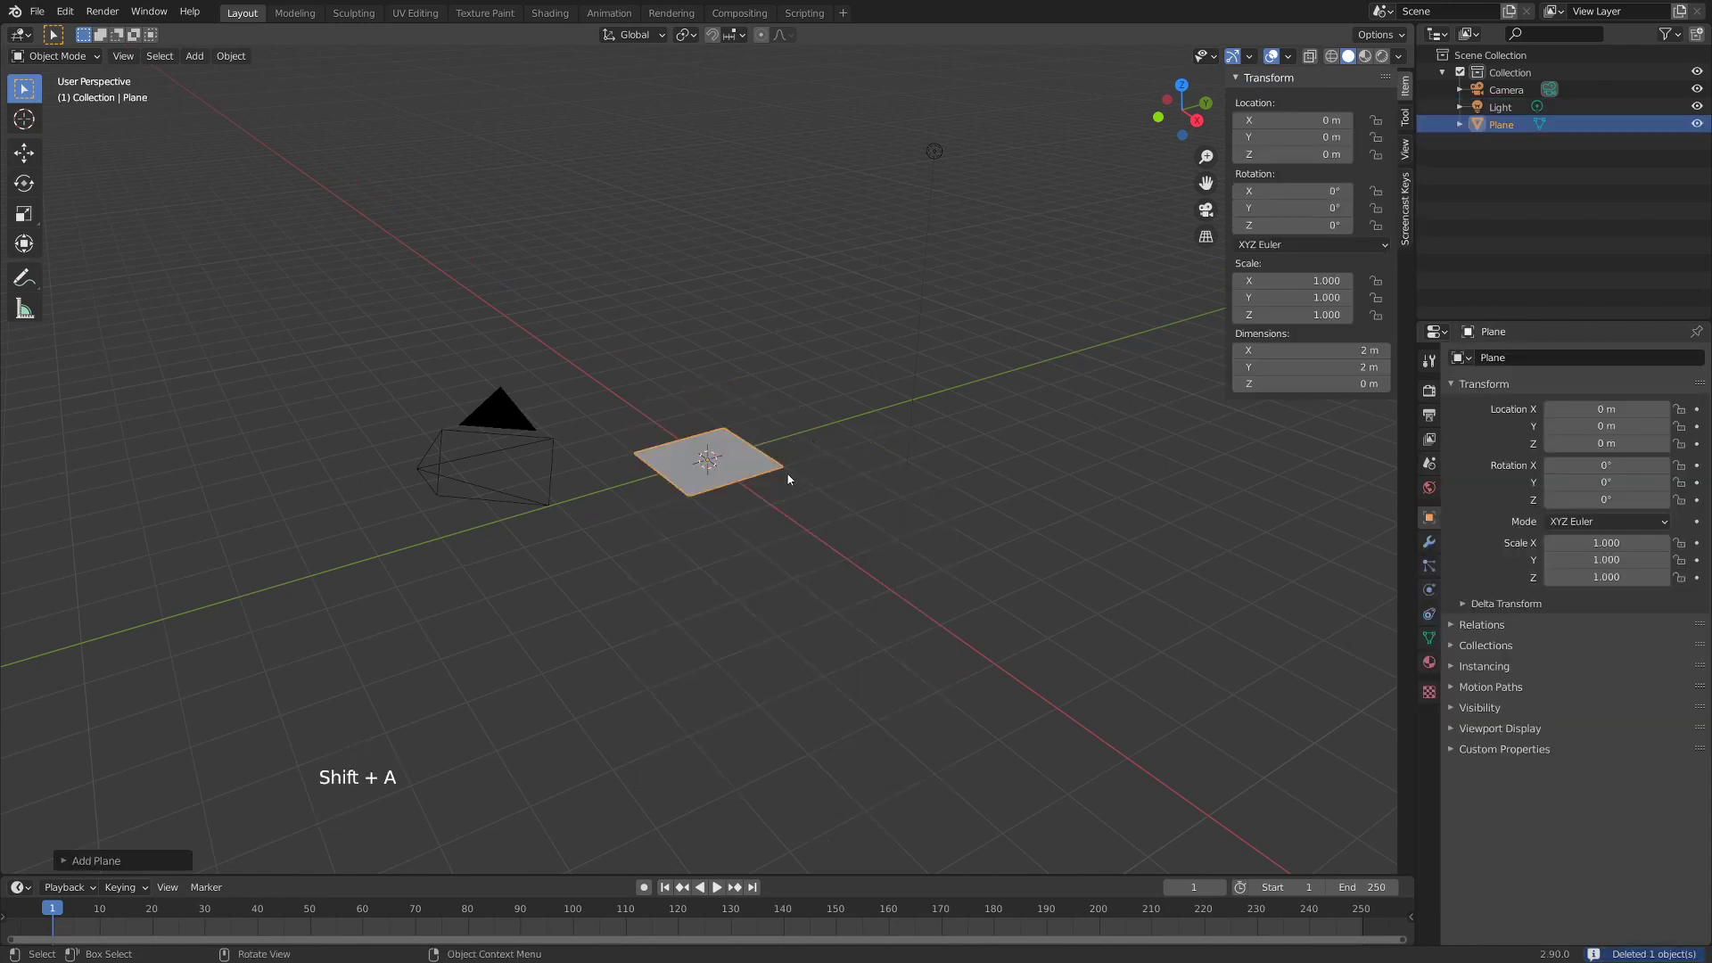
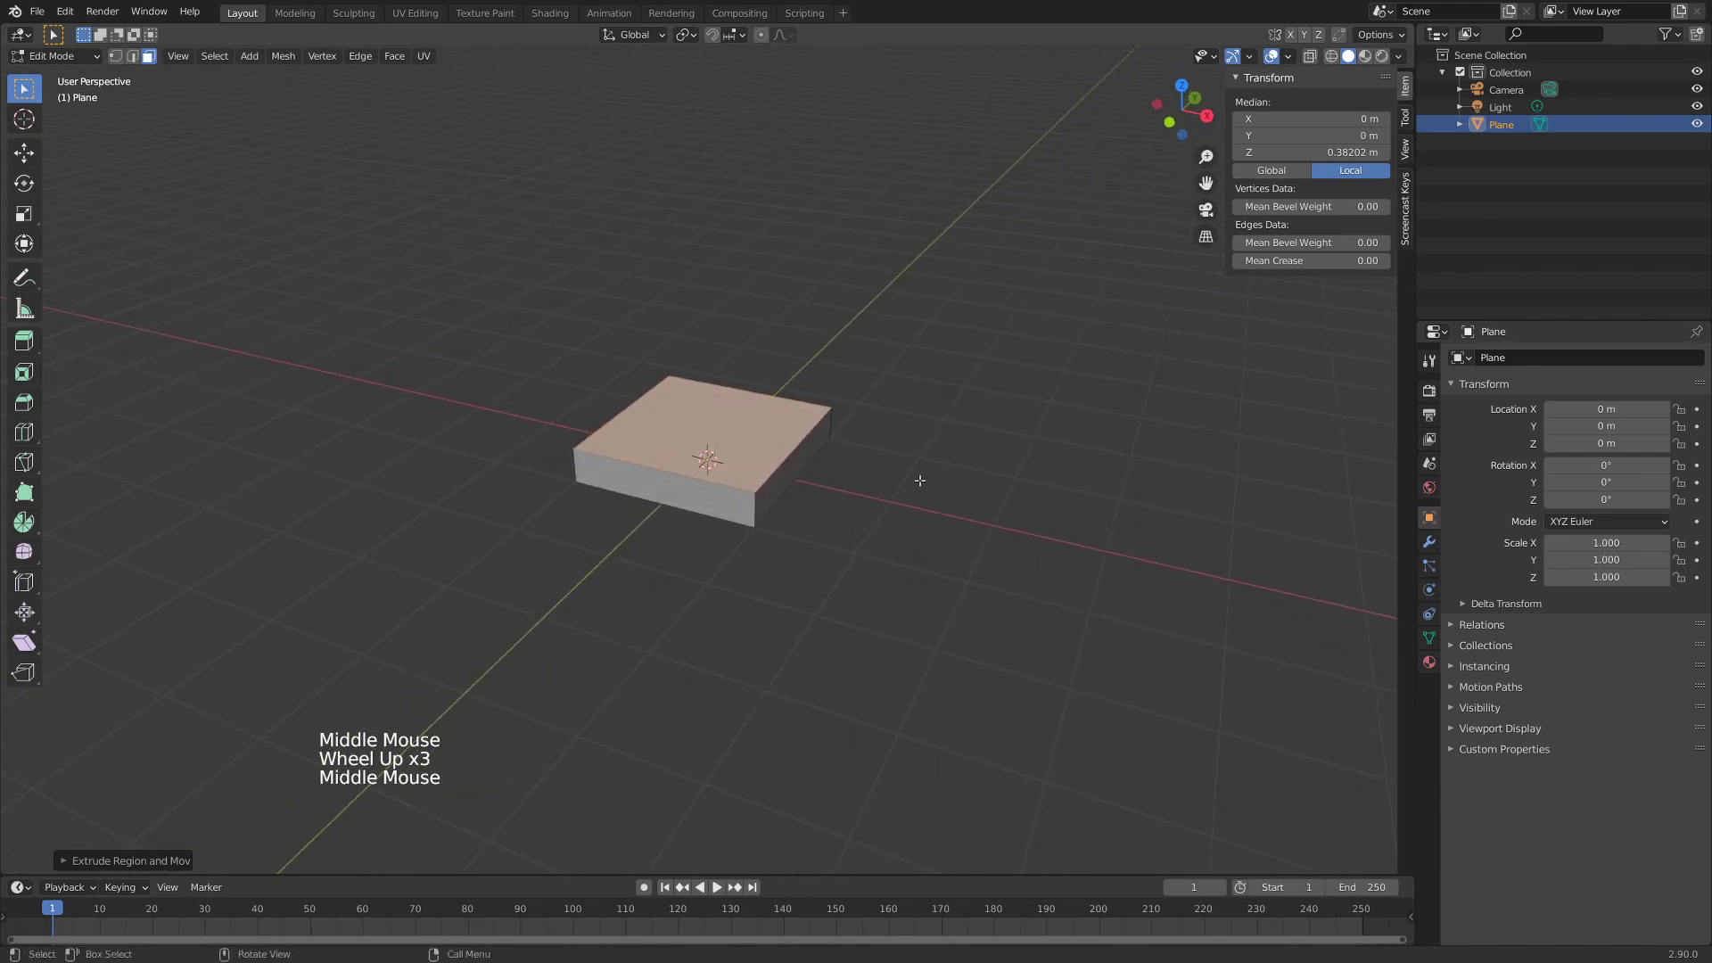
pyautogui.press('i')
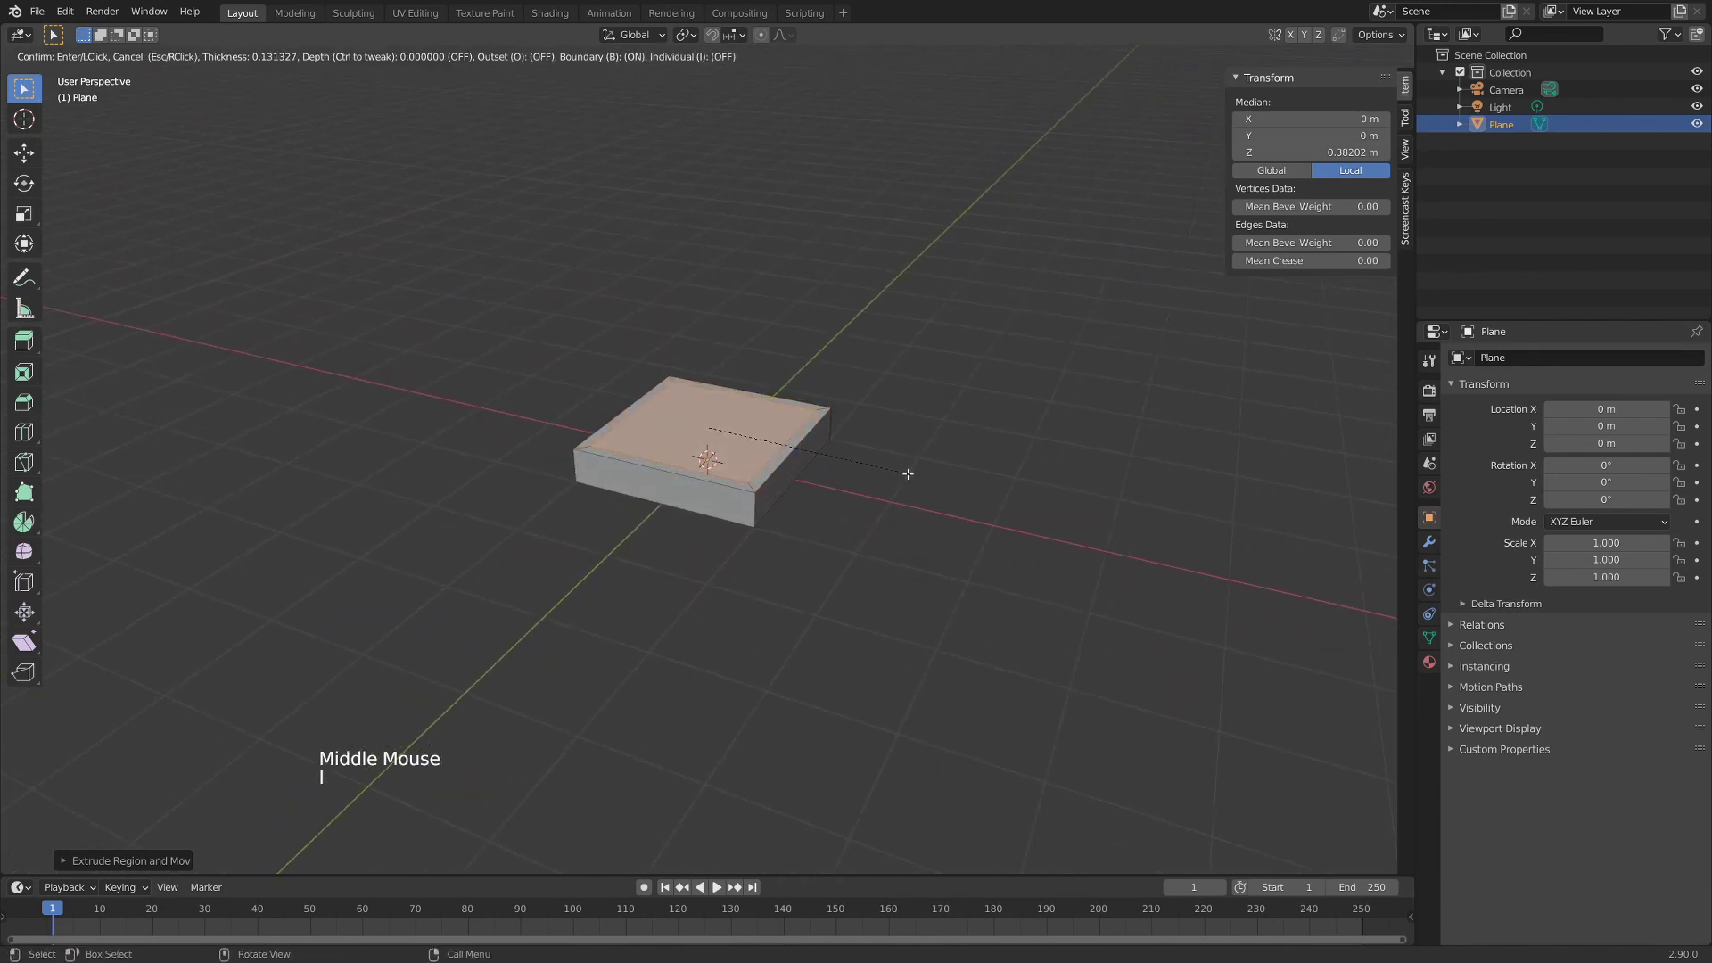
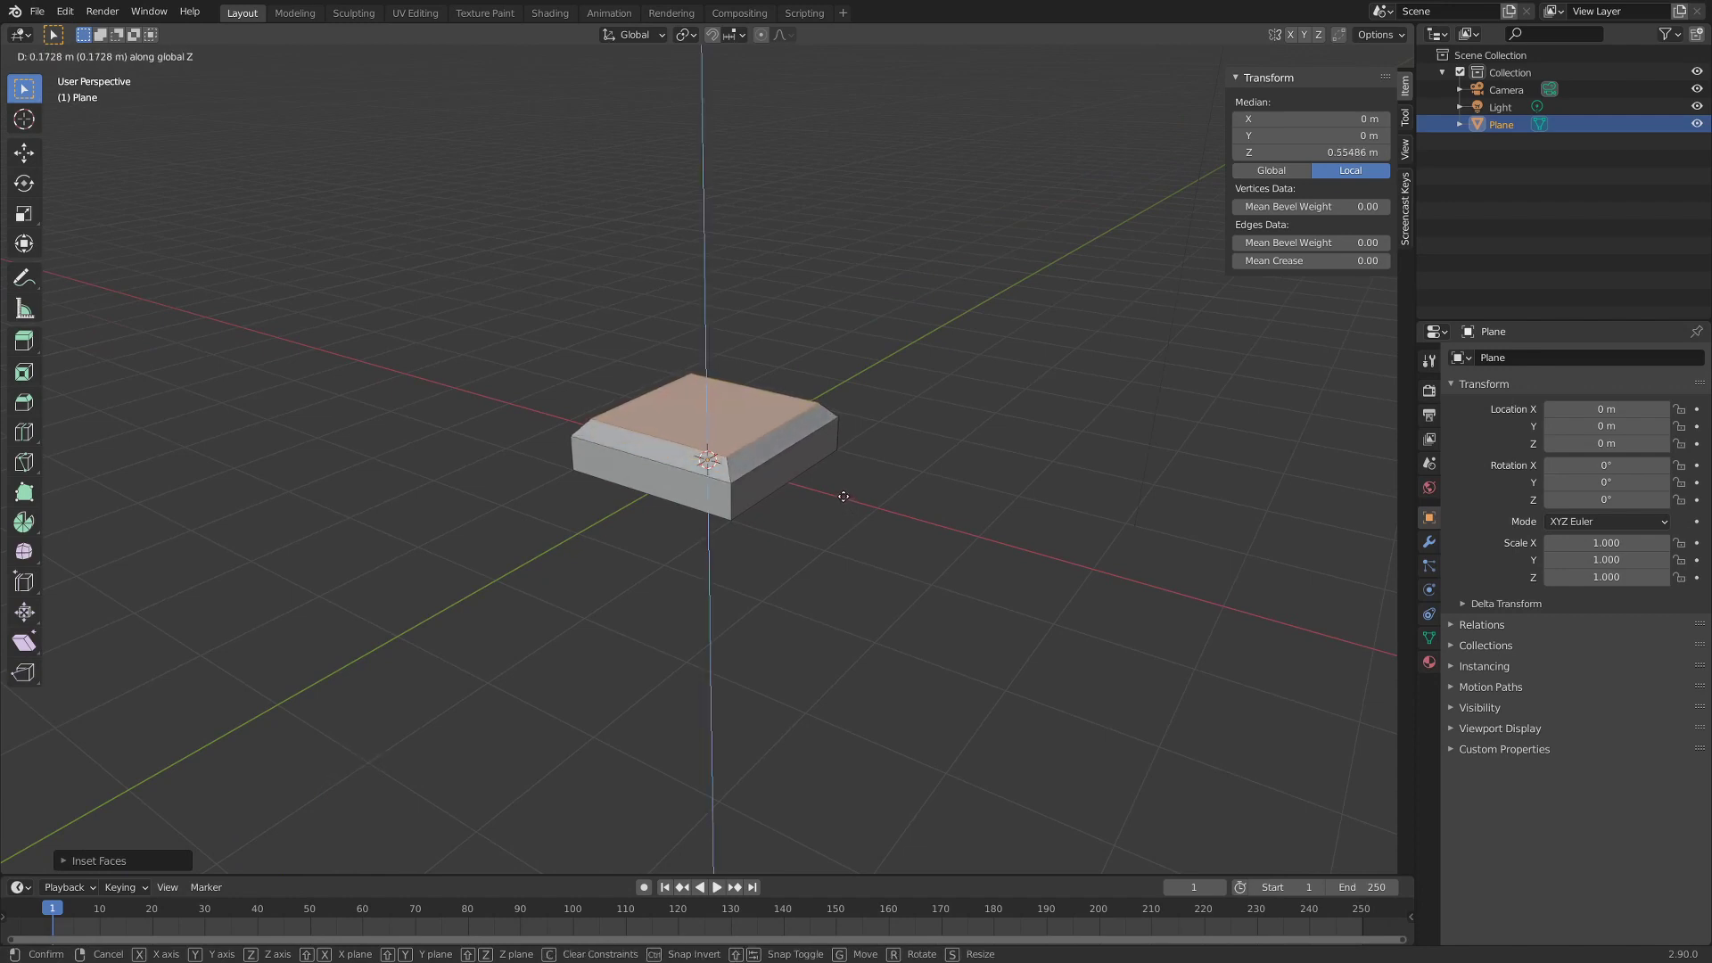
pyautogui.press('Tab')
# - Bevel all the slab's edges and return to Object Mode
pyautogui.press('a')
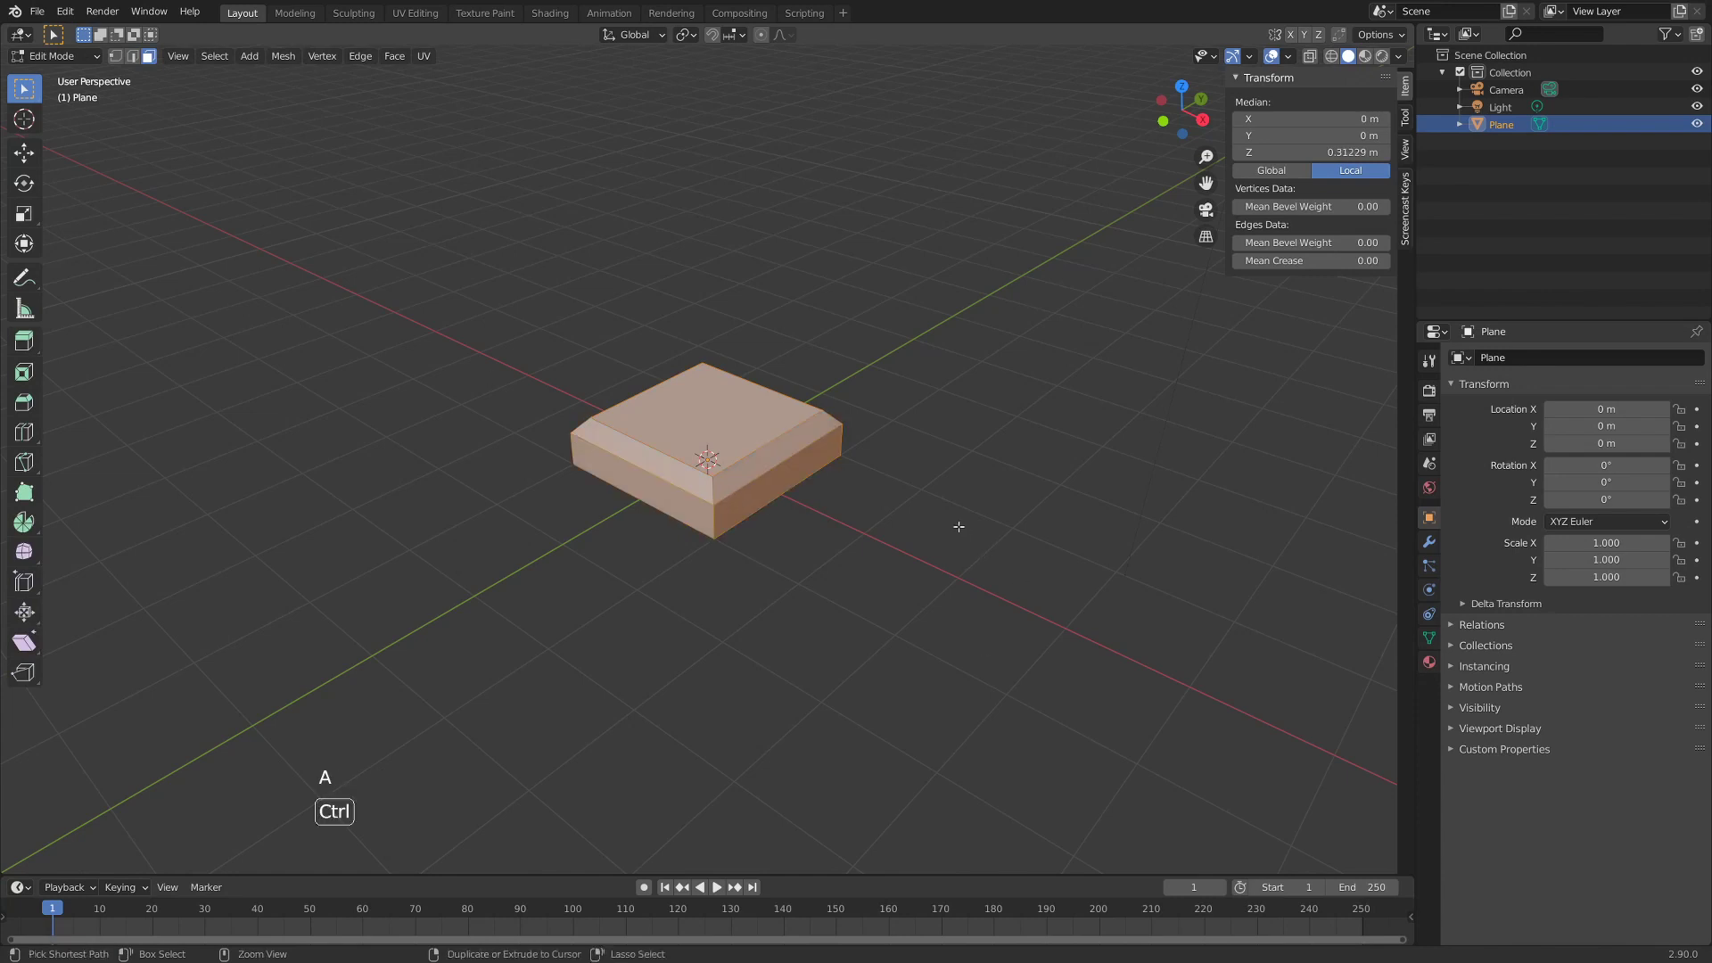
pyautogui.press('ctrl+b')
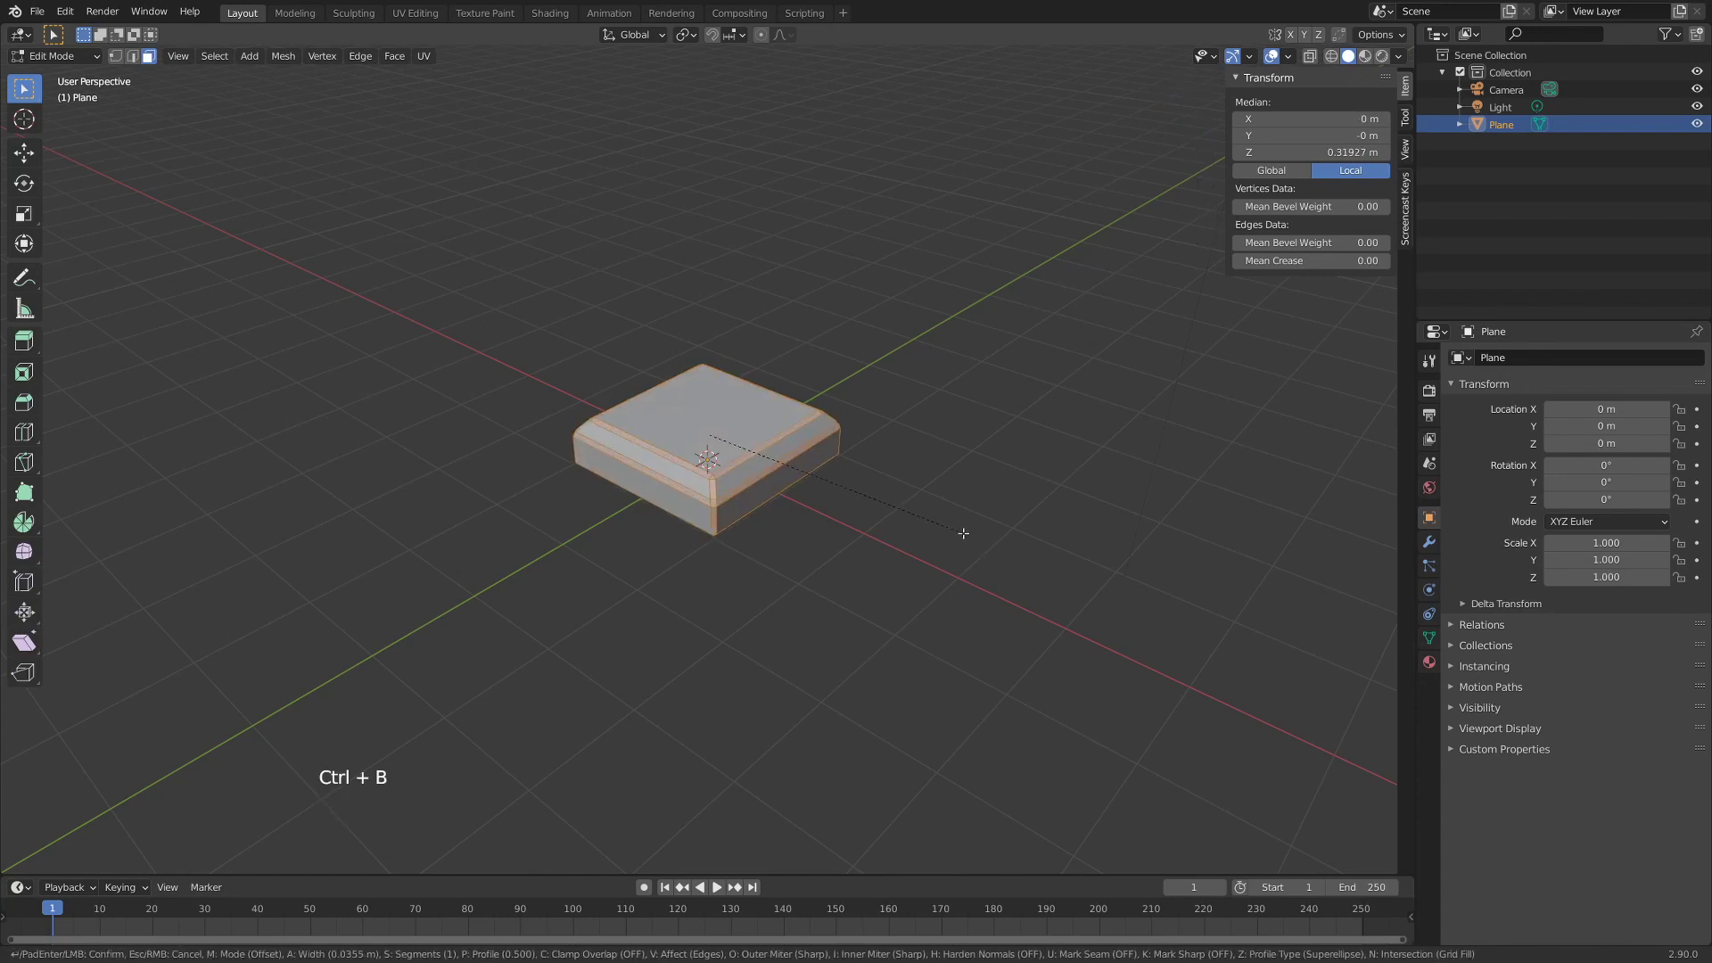
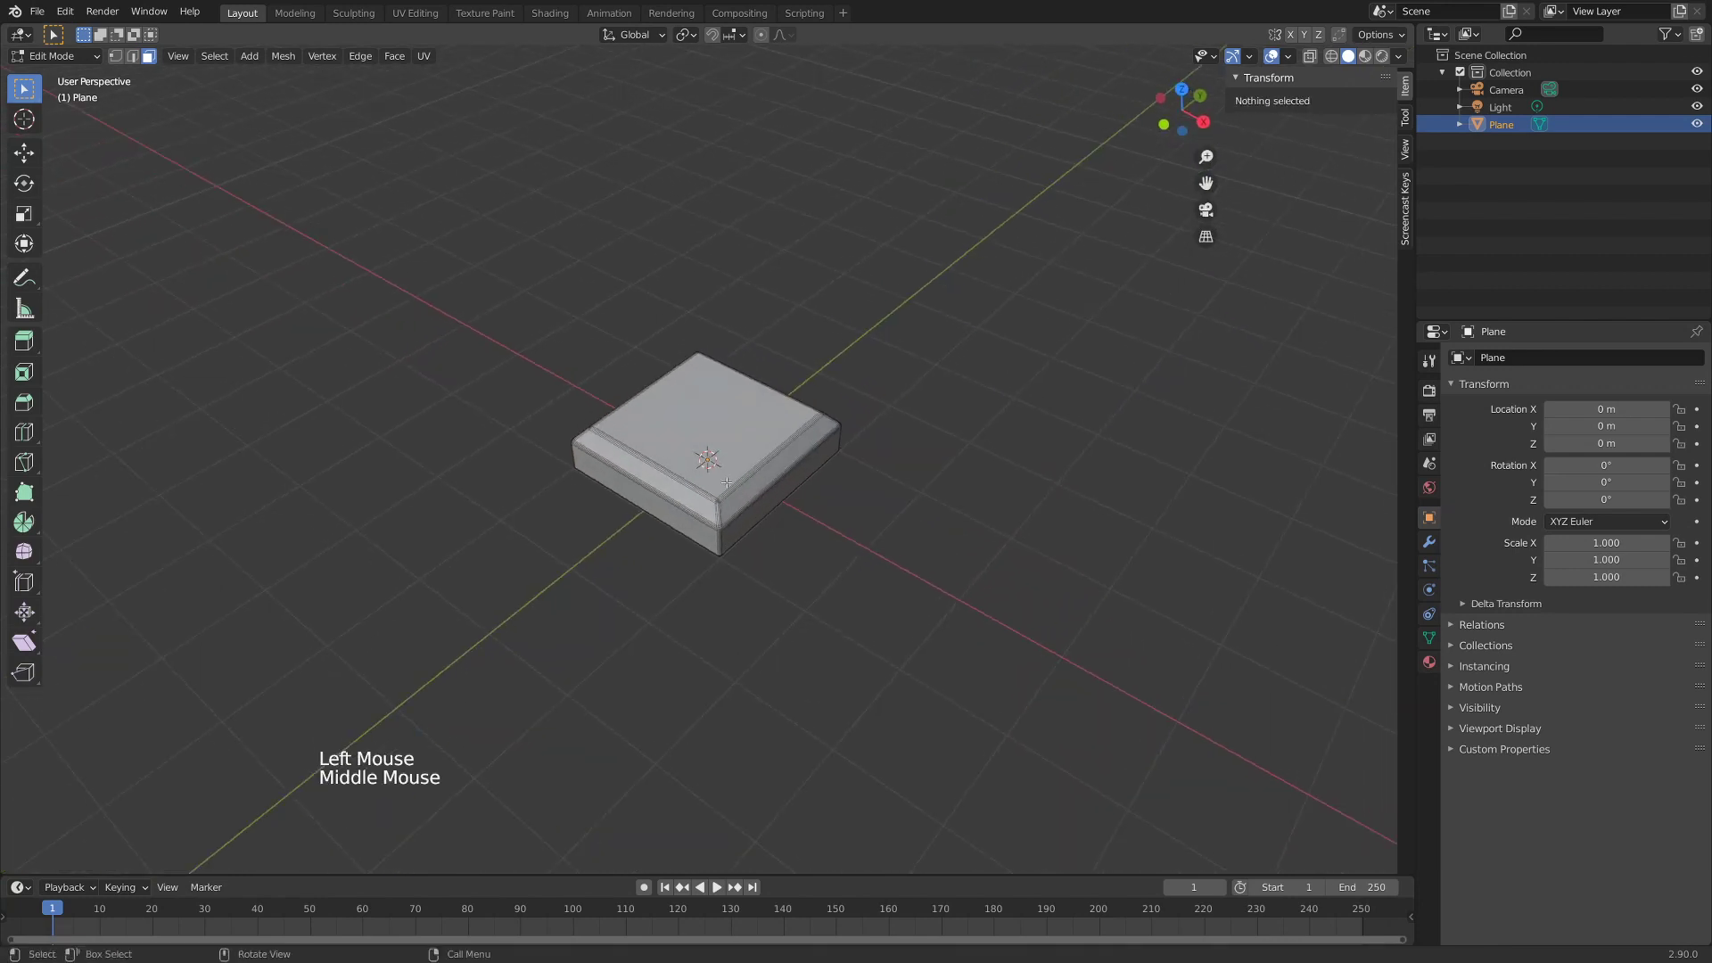
pyautogui.press('Tab')
# - Shade the bevelled slab smooth from its object context menu
pyautogui.middleClick(756, 575)
pyautogui.scroll(3)
pyautogui.rightClick(743, 407)
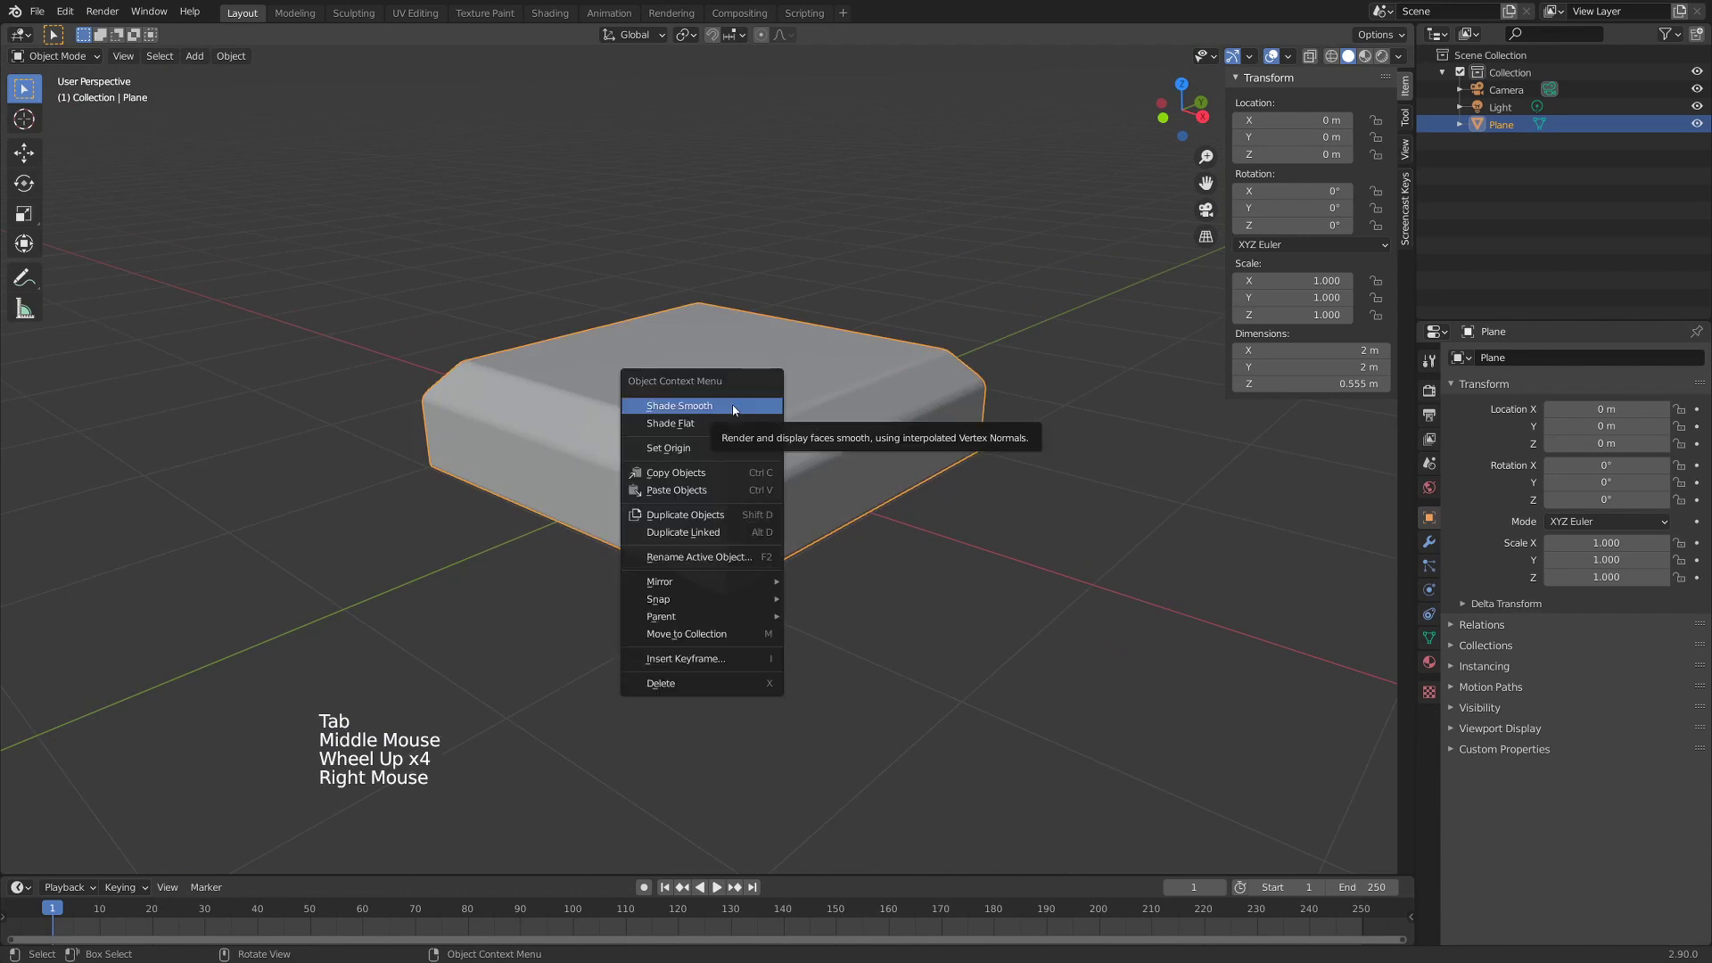
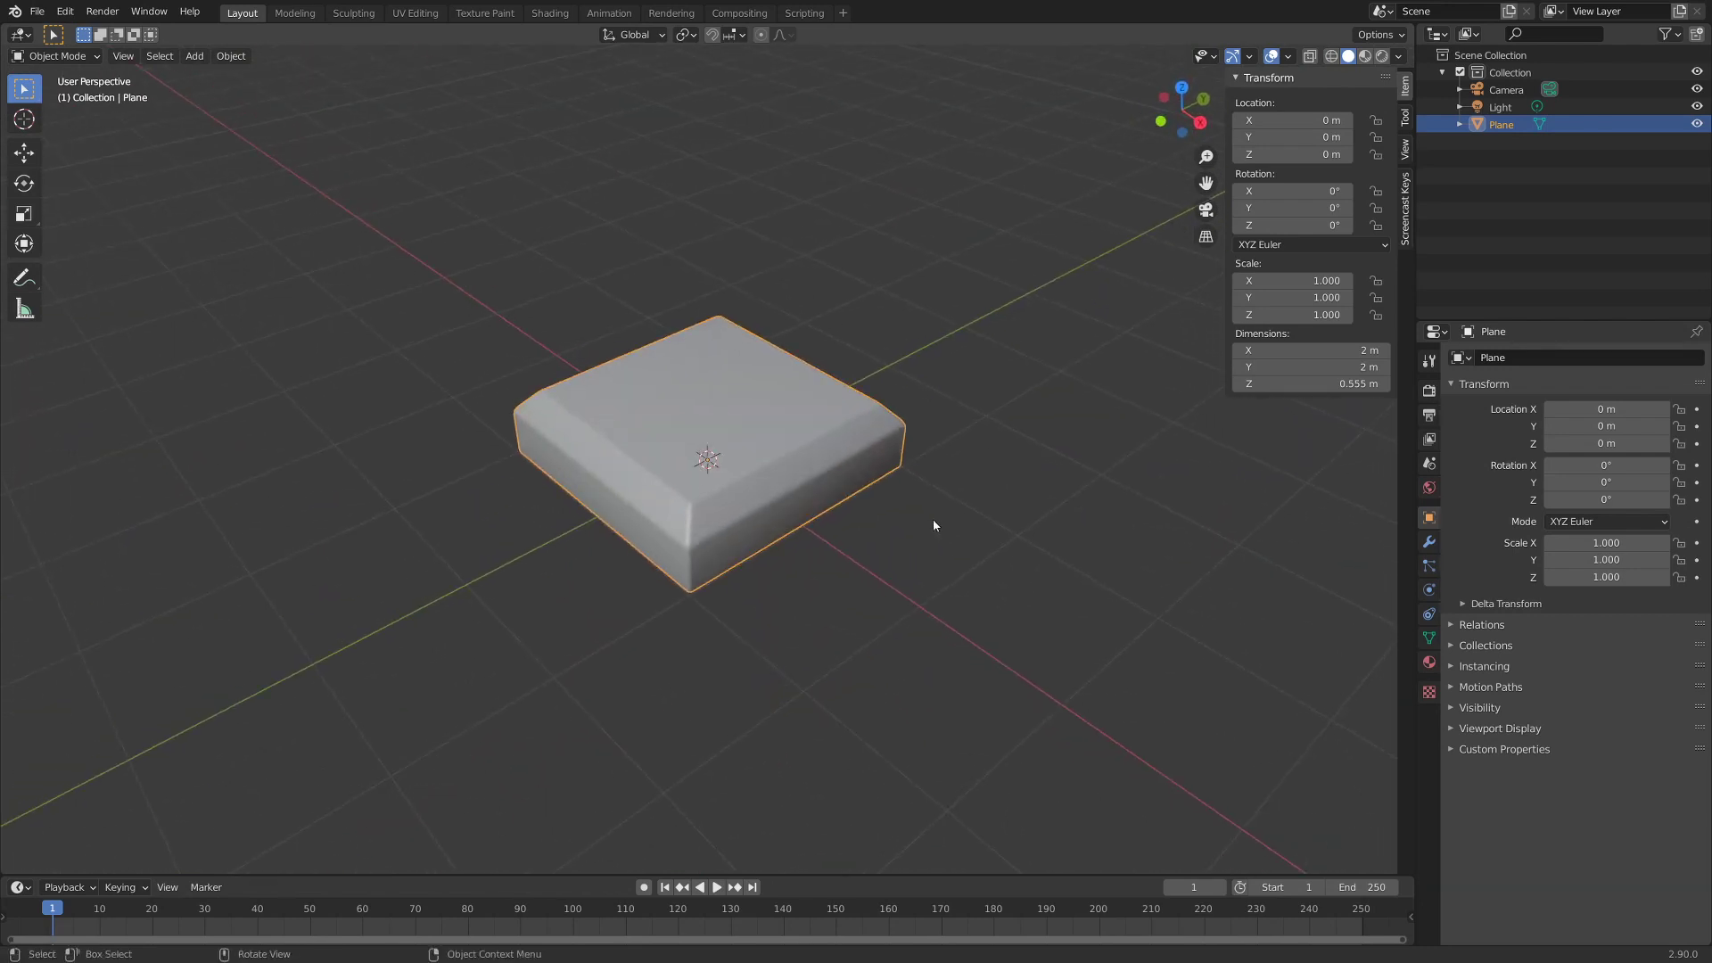
# - In top view with X-ray on, box-select the slab's far-end vertices
pyautogui.press('KP_7')
pyautogui.press('Tab')
pyautogui.press('z')
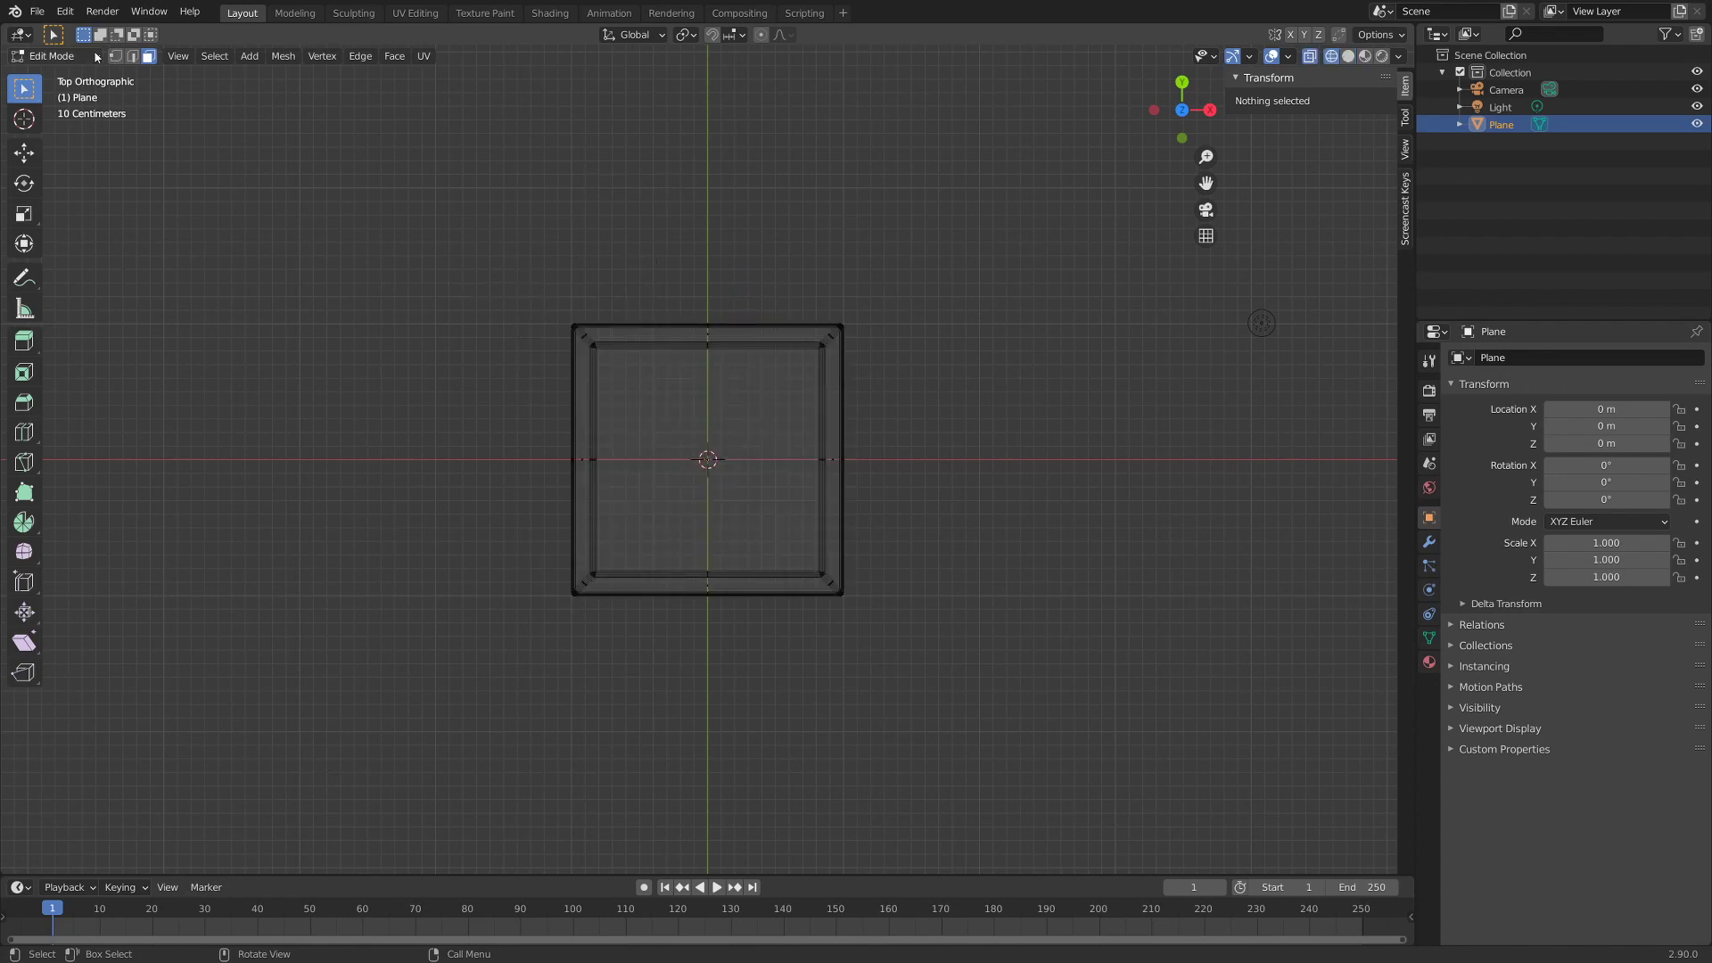
pyautogui.click(116, 62)
pyautogui.press('b')
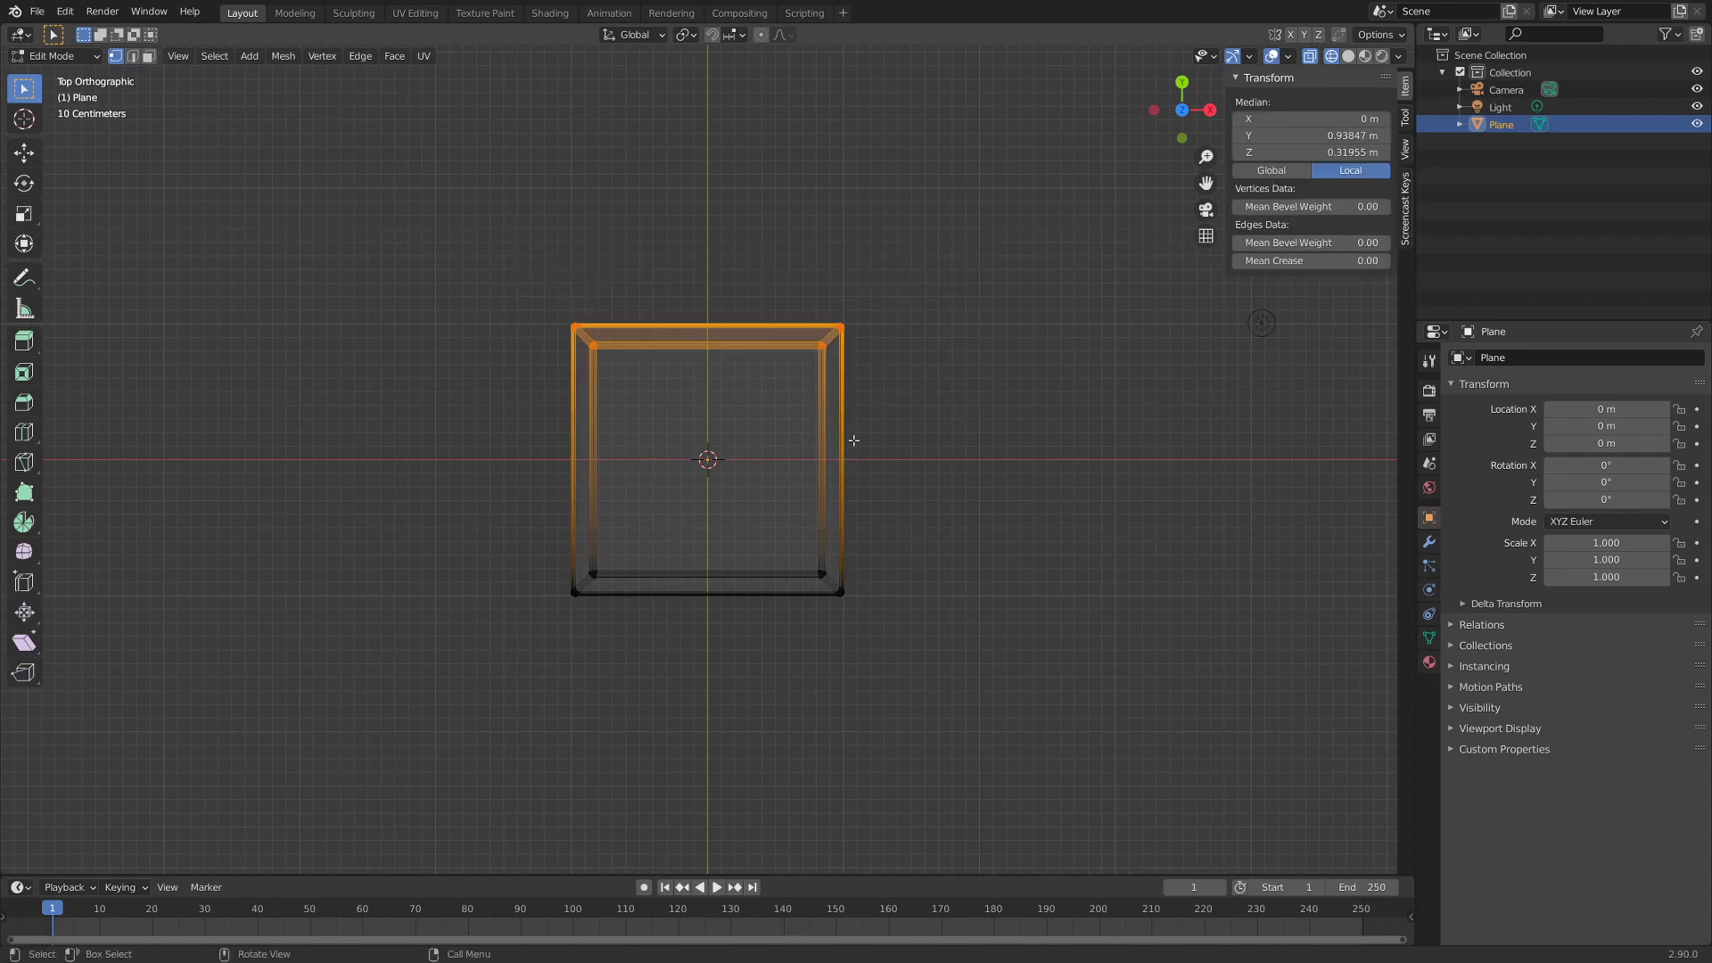
# - Move the far vertices along Y to stretch the slab to 2.46 m, then leave Edit Mode
pyautogui.press('g')
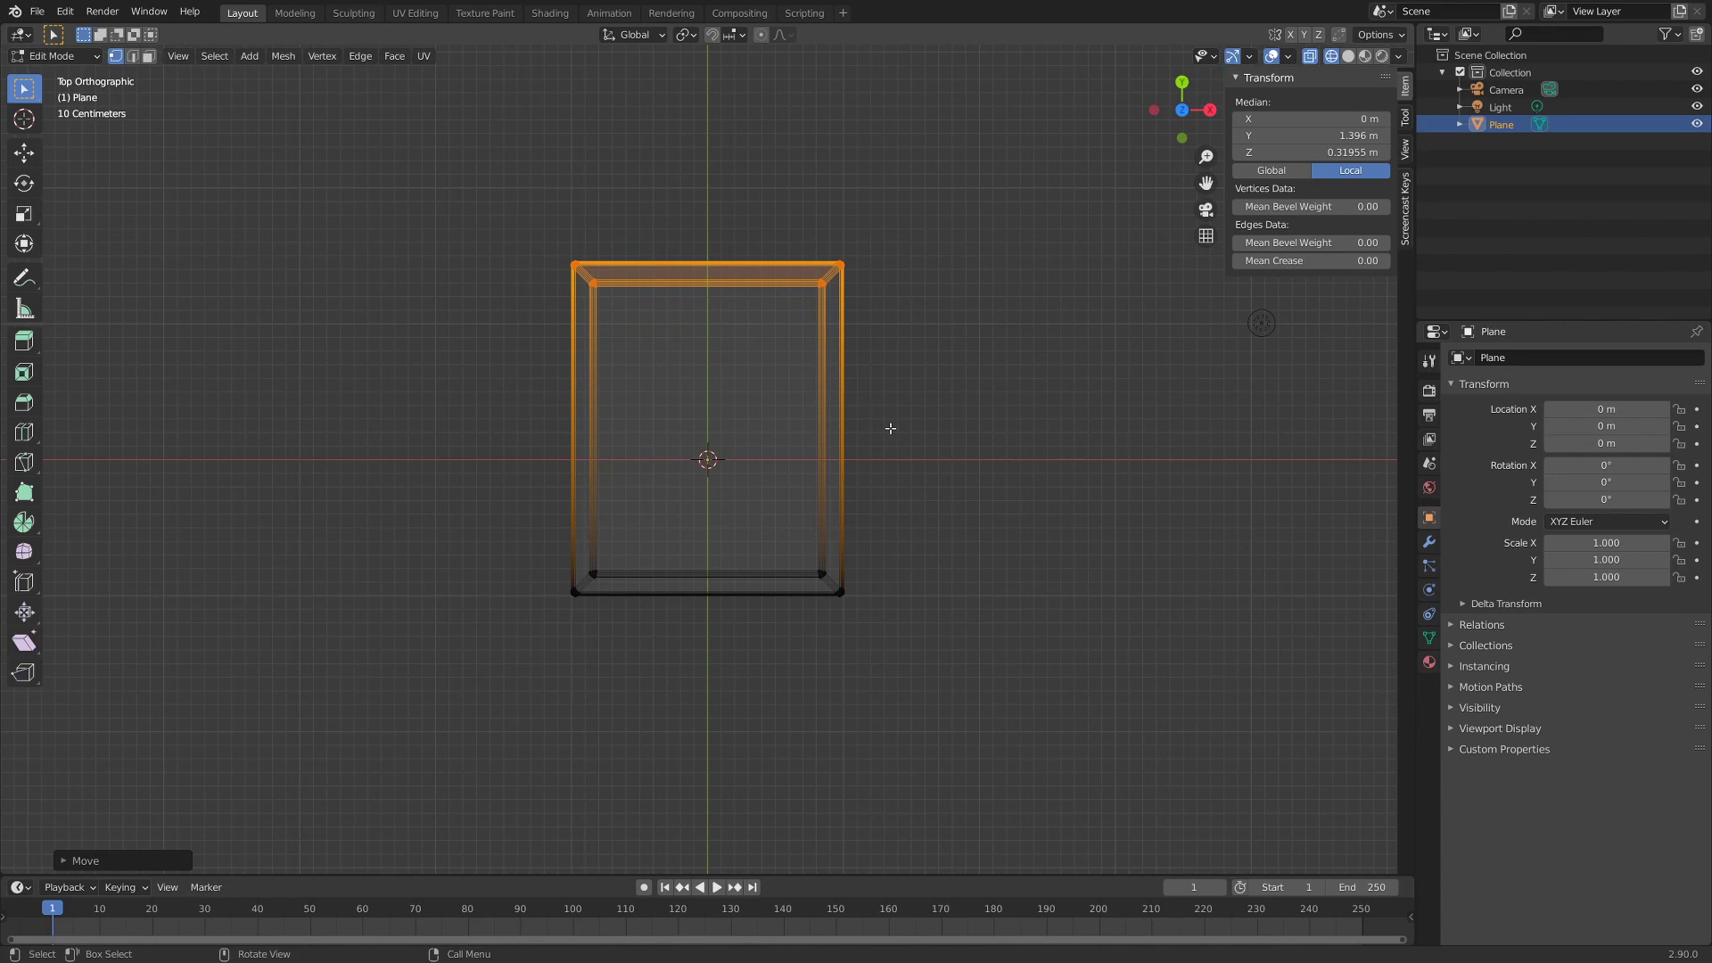
pyautogui.scroll(-3)
pyautogui.press('Tab')
pyautogui.middleClick(909, 539)
pyautogui.middleClick(708, 450)
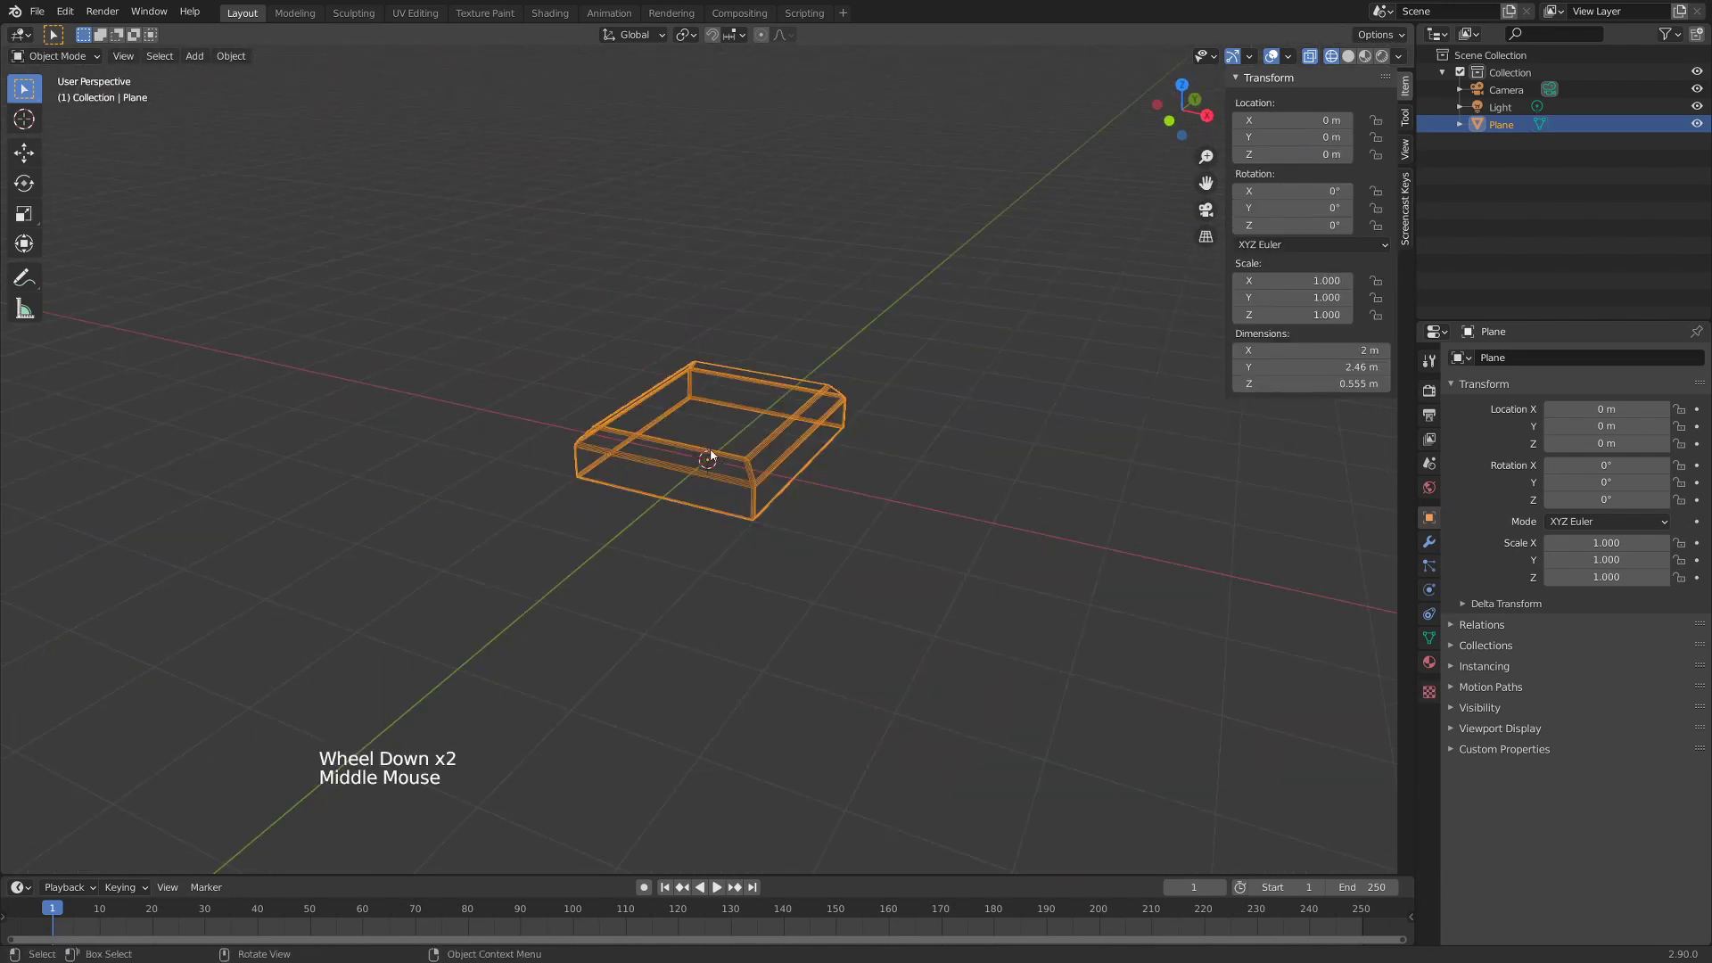
# - Turn X-ray off and orbit to inspect the solid lengthened slab
pyautogui.press('z')
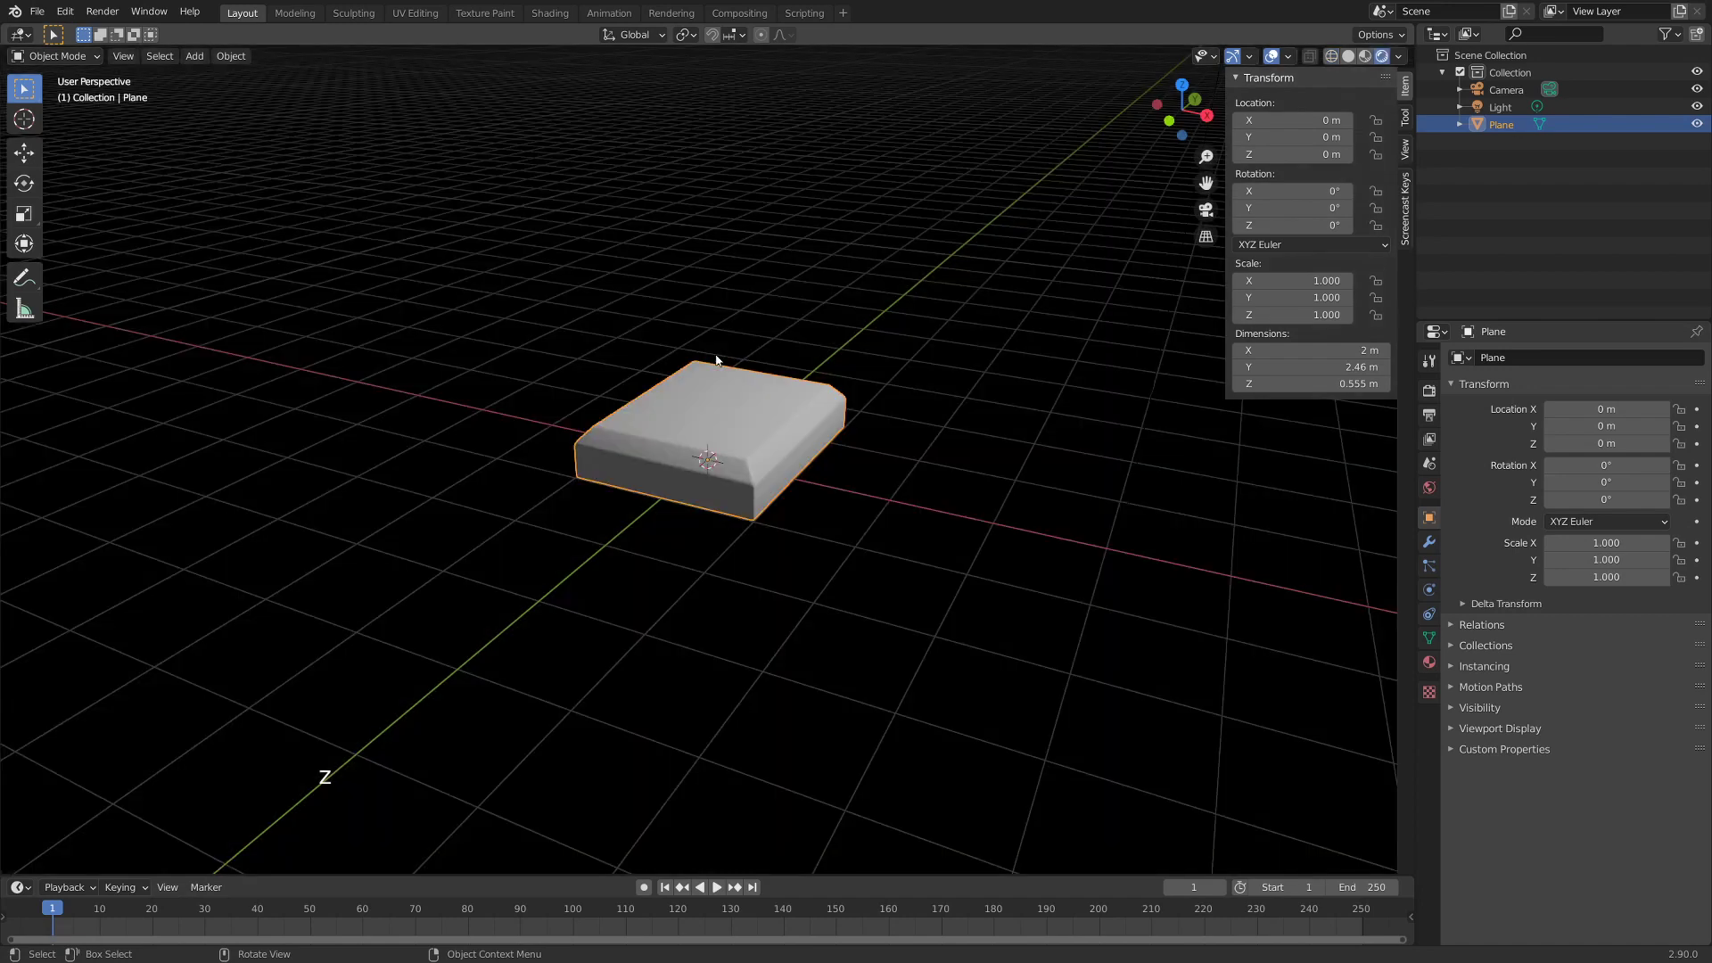
pyautogui.middleClick(697, 470)
pyautogui.middleClick(722, 521)
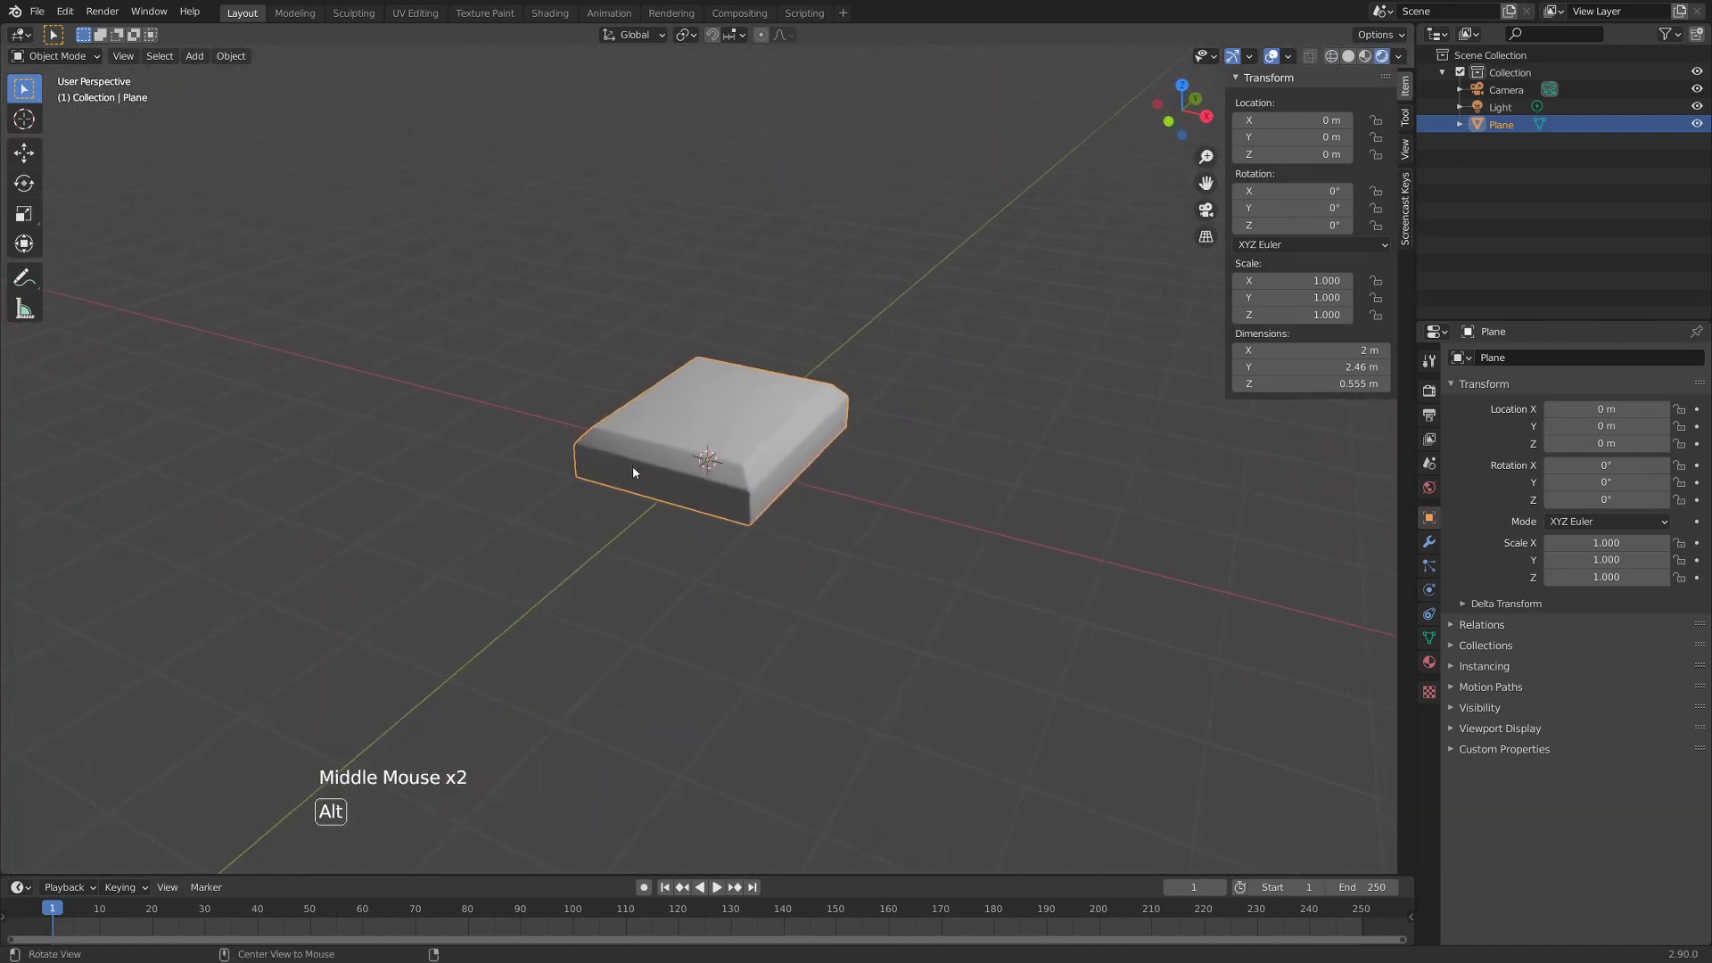
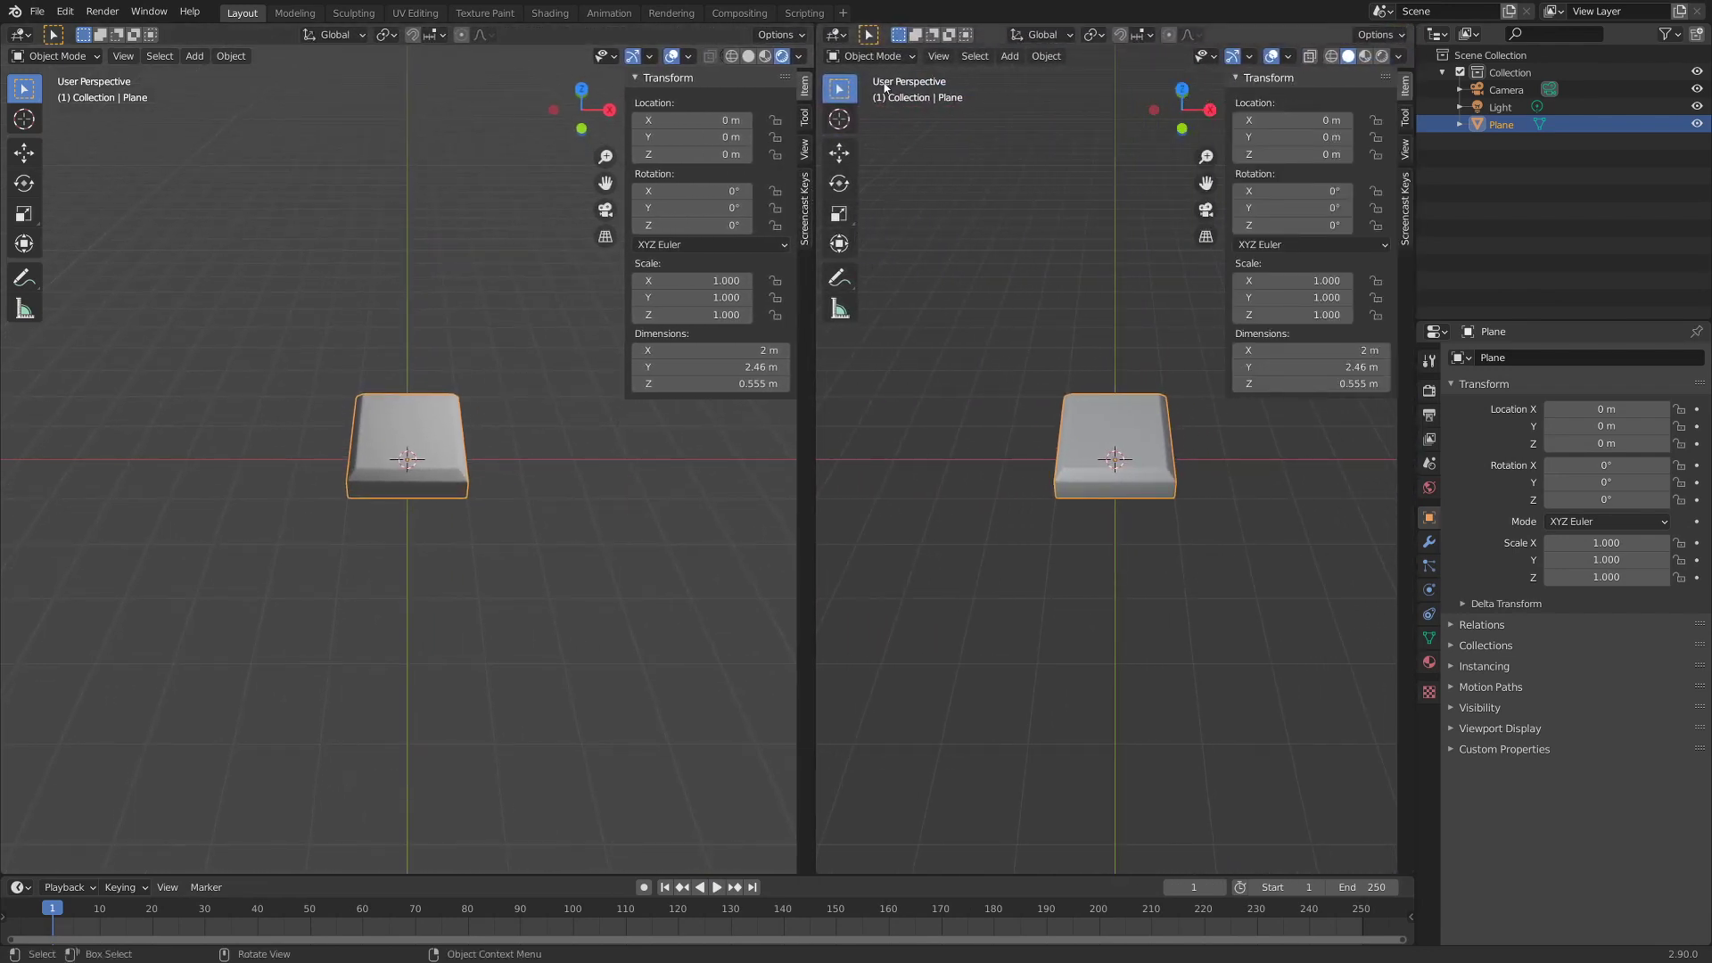
# - Make the right area a Shader Editor and give the slab a dark-brown material with roughness 0.271
pyautogui.press('n')
pyautogui.click(835, 38)
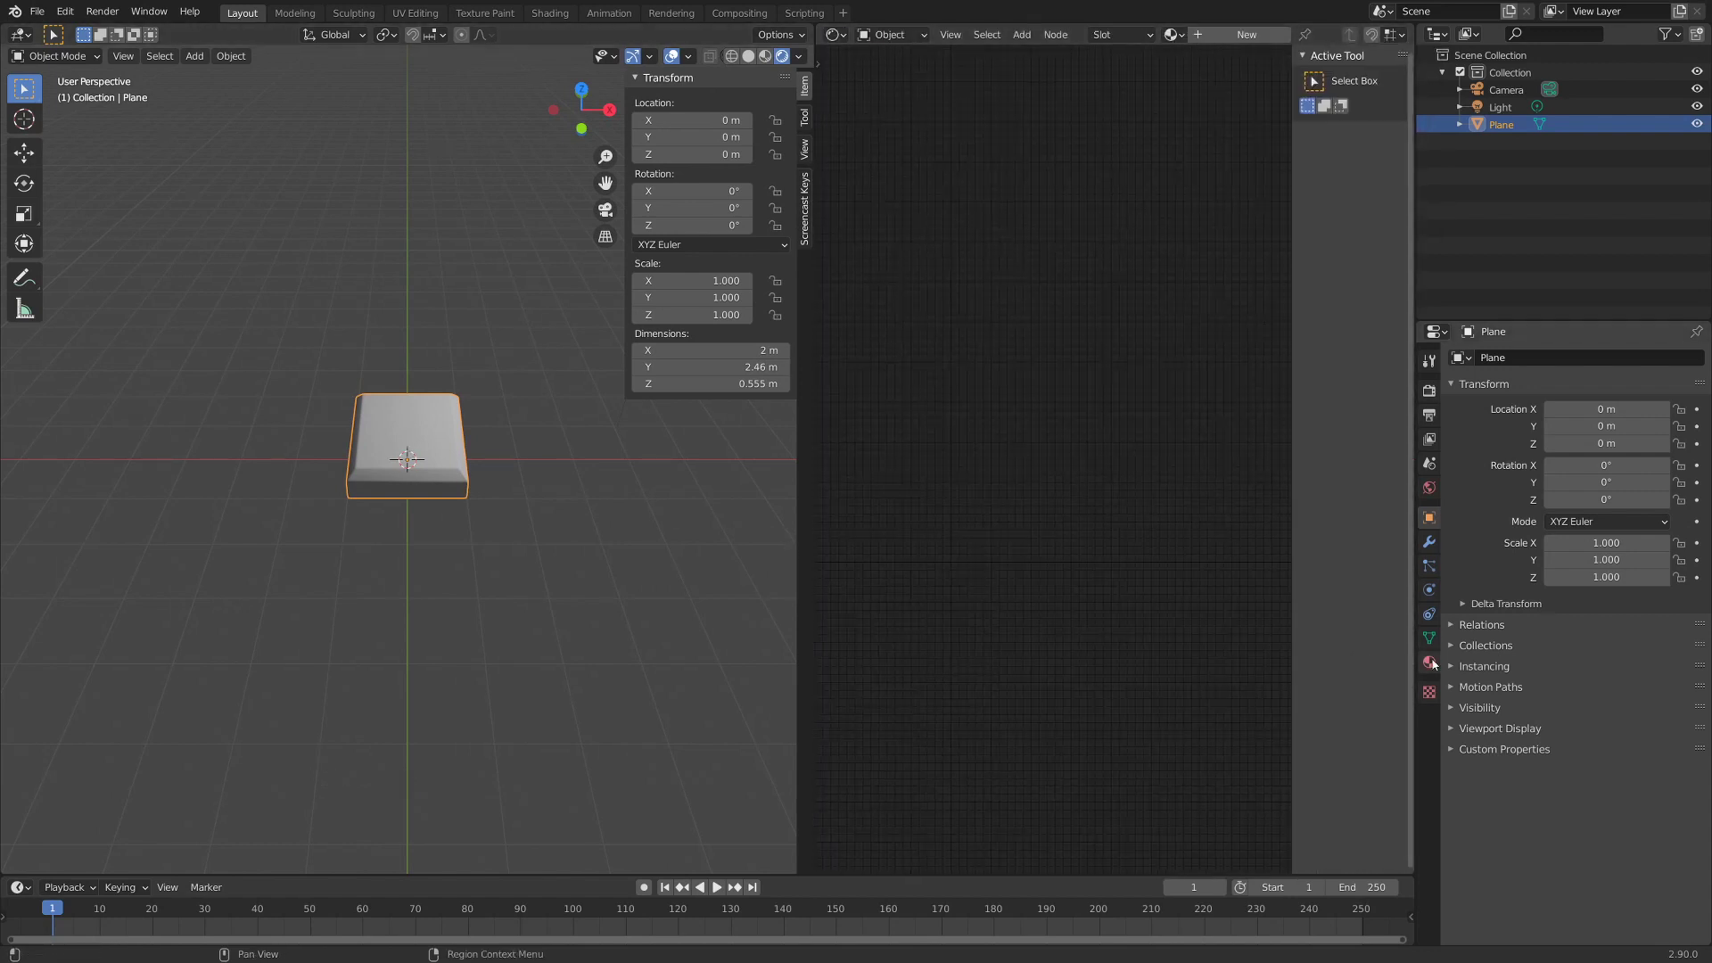
pyautogui.click(1436, 665)
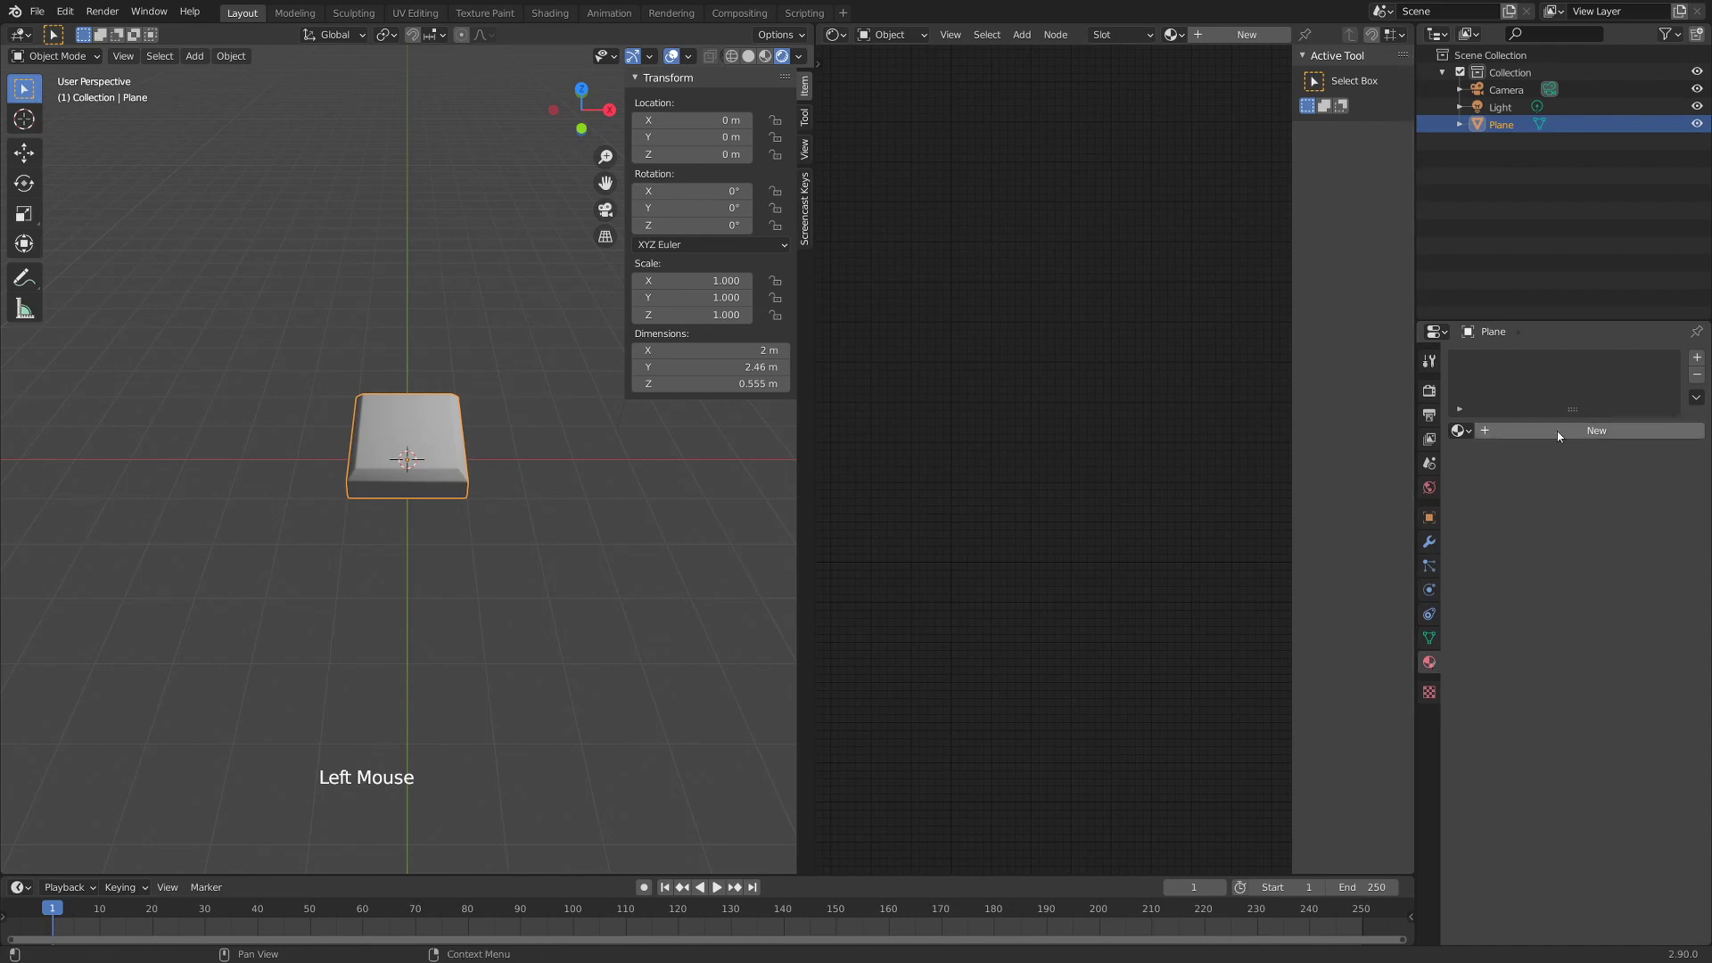
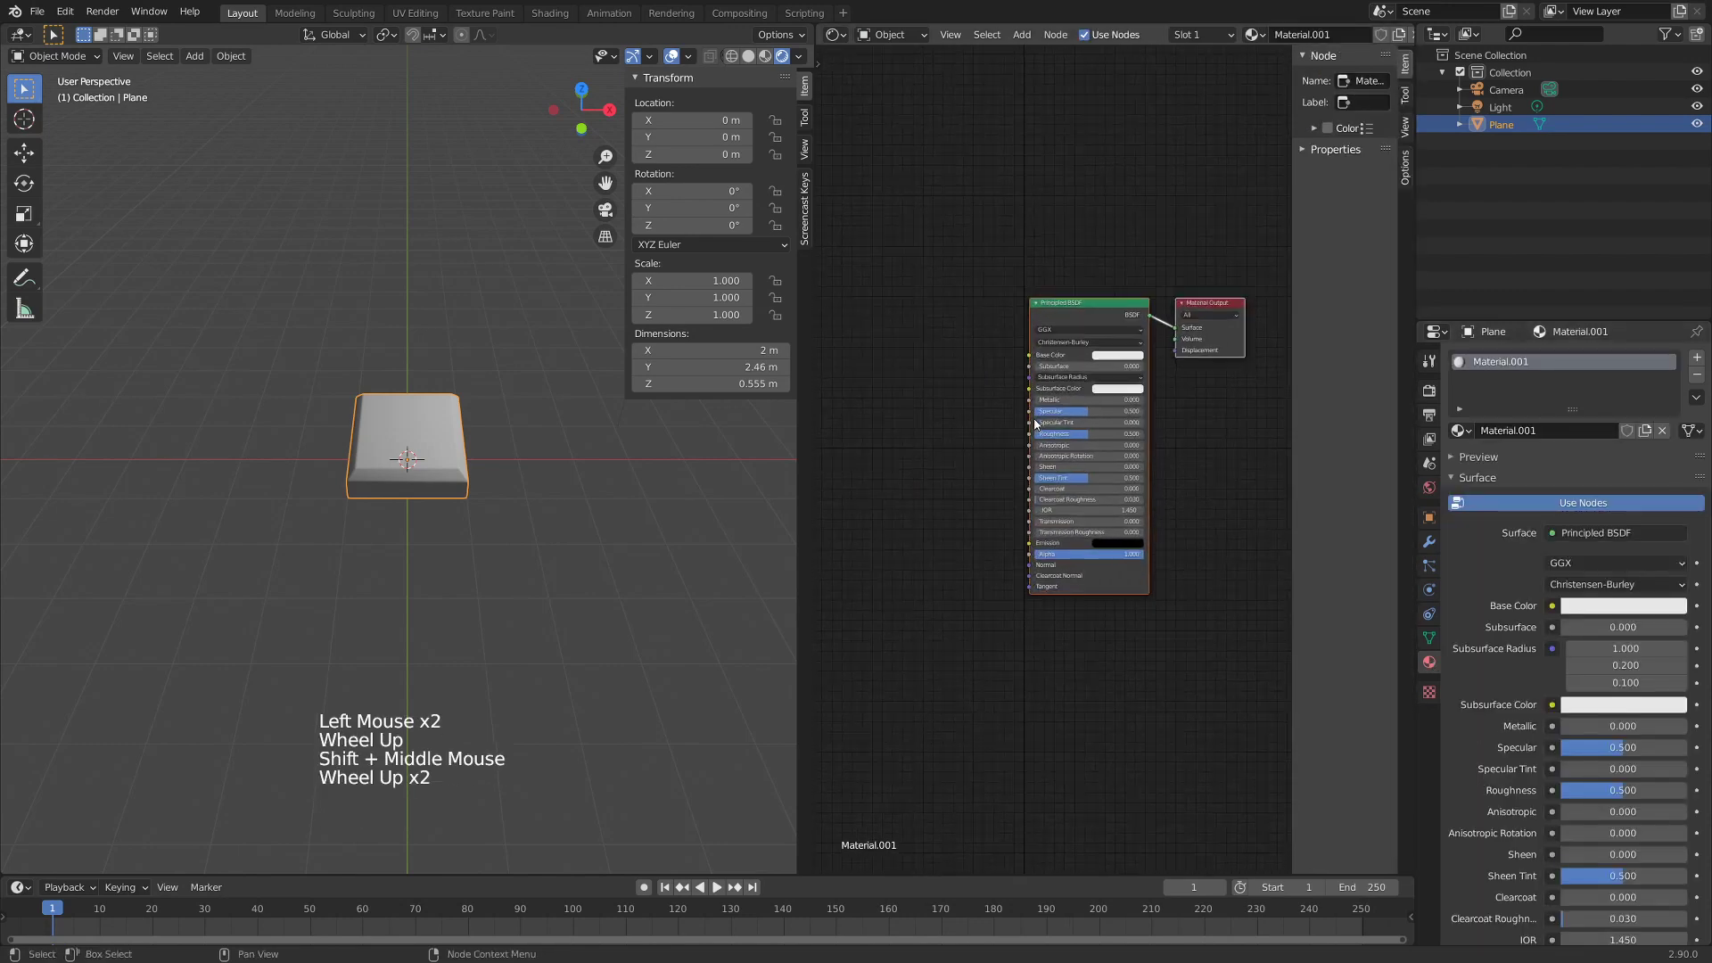
pyautogui.middleClick(1034, 422)
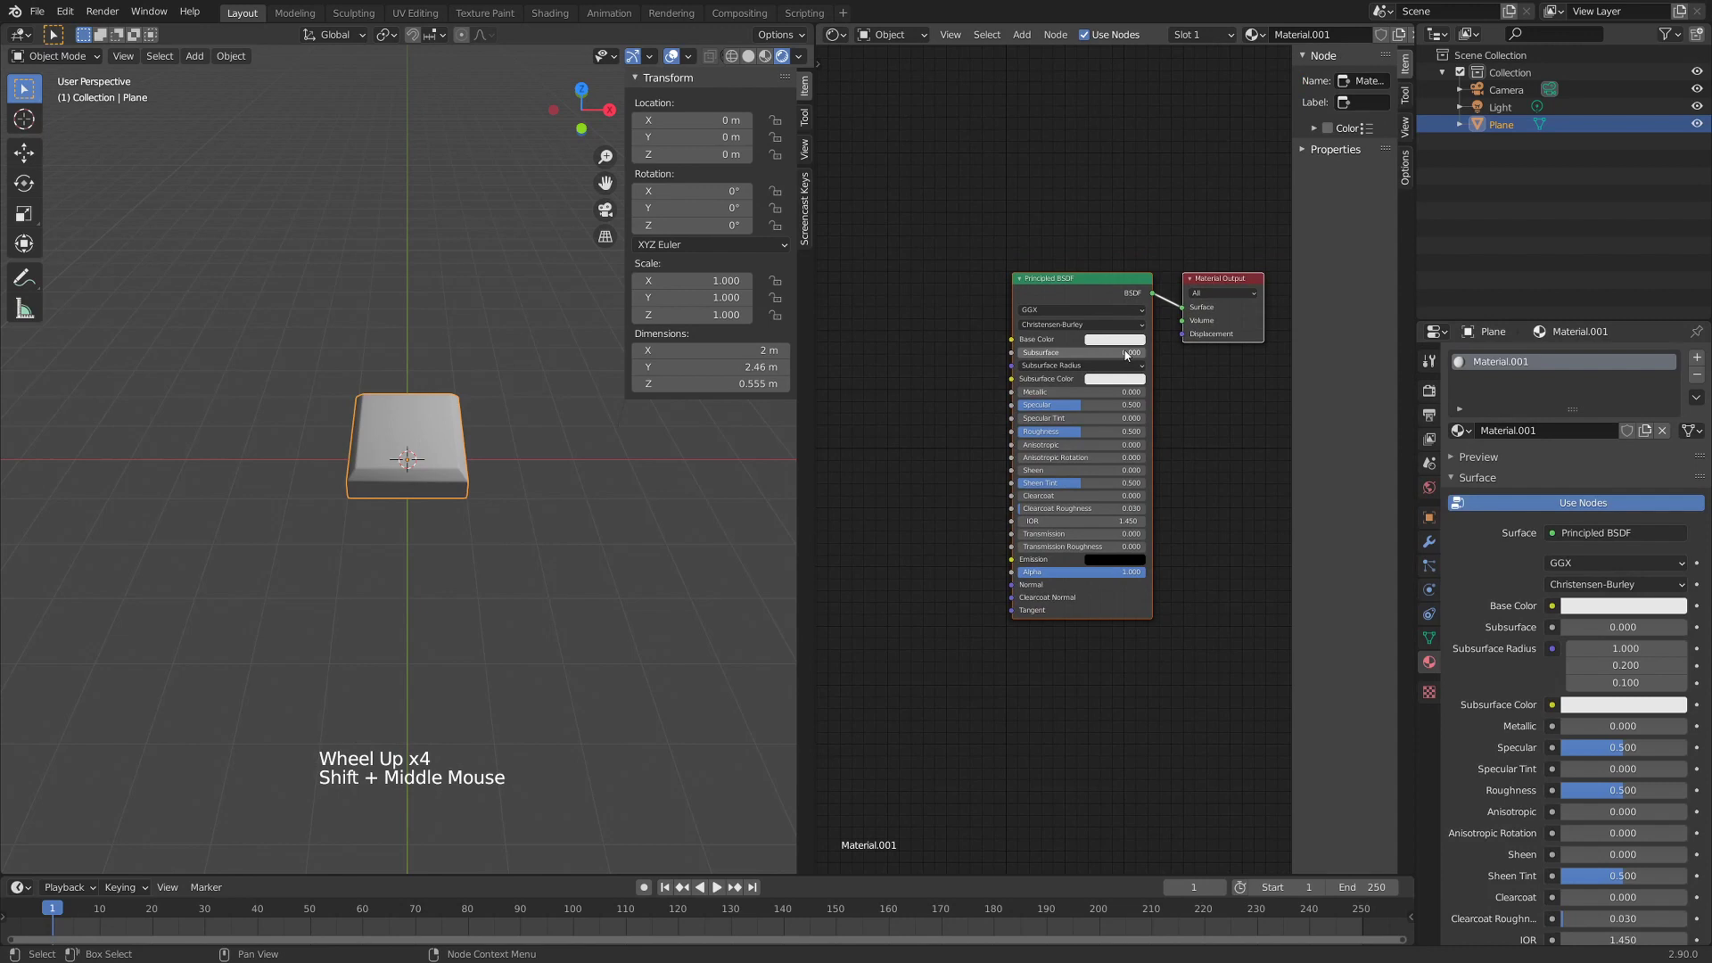
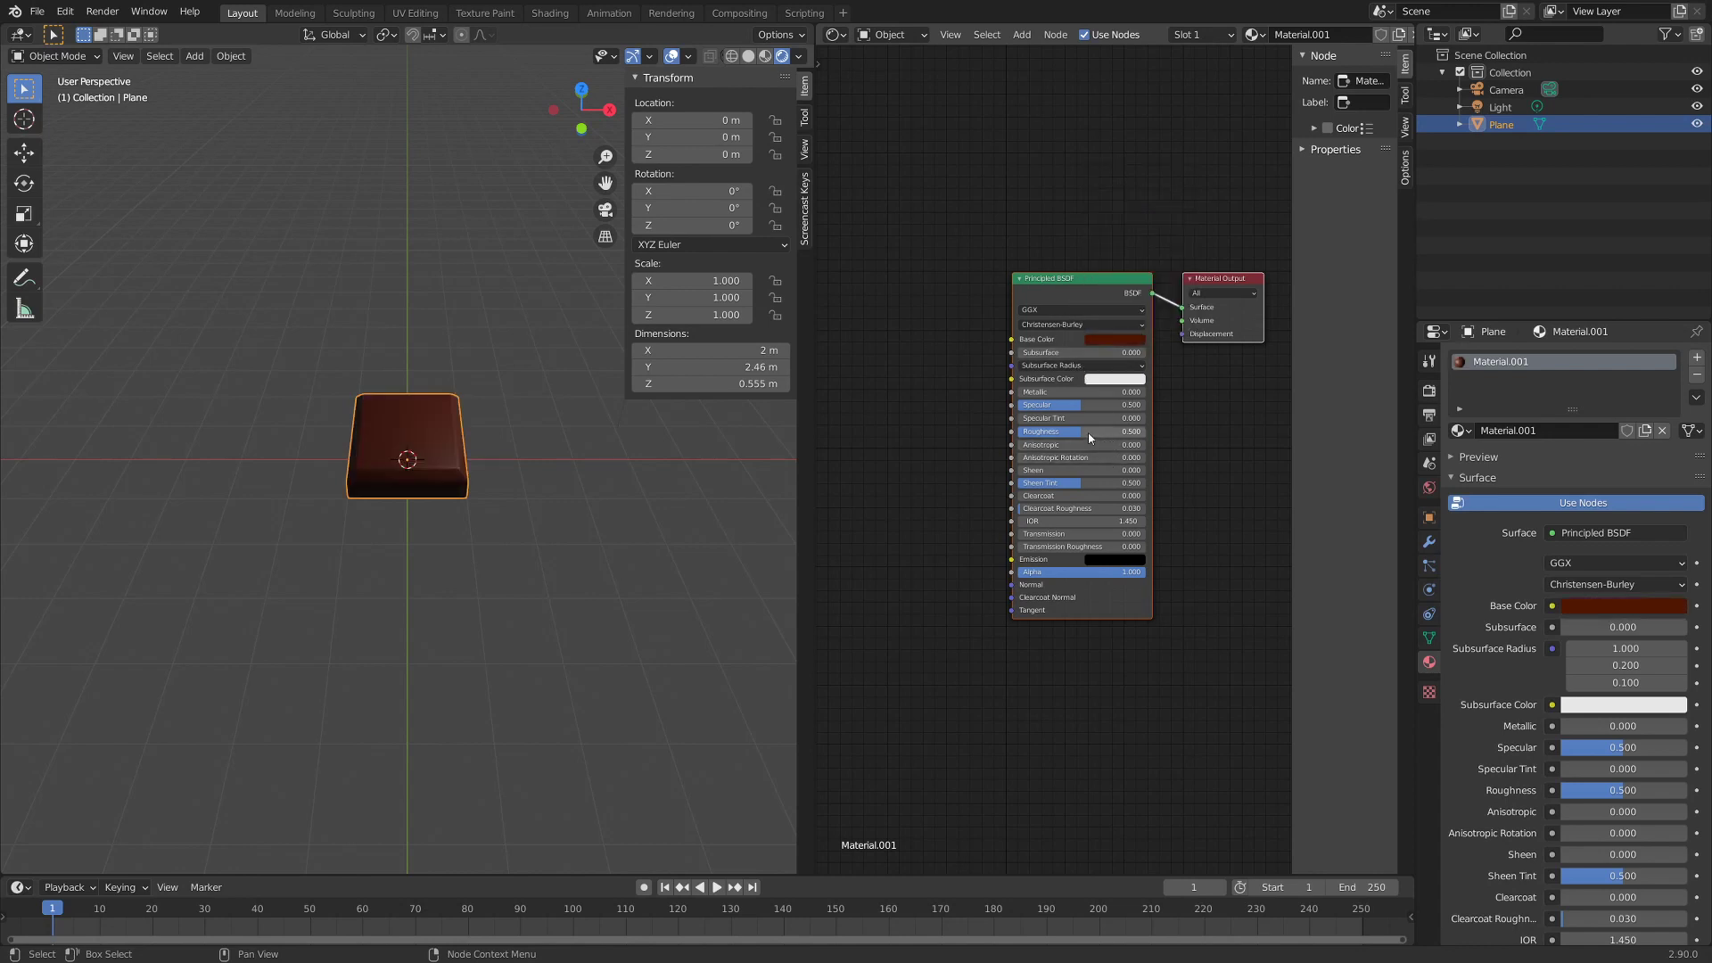
pyautogui.click(1081, 436)
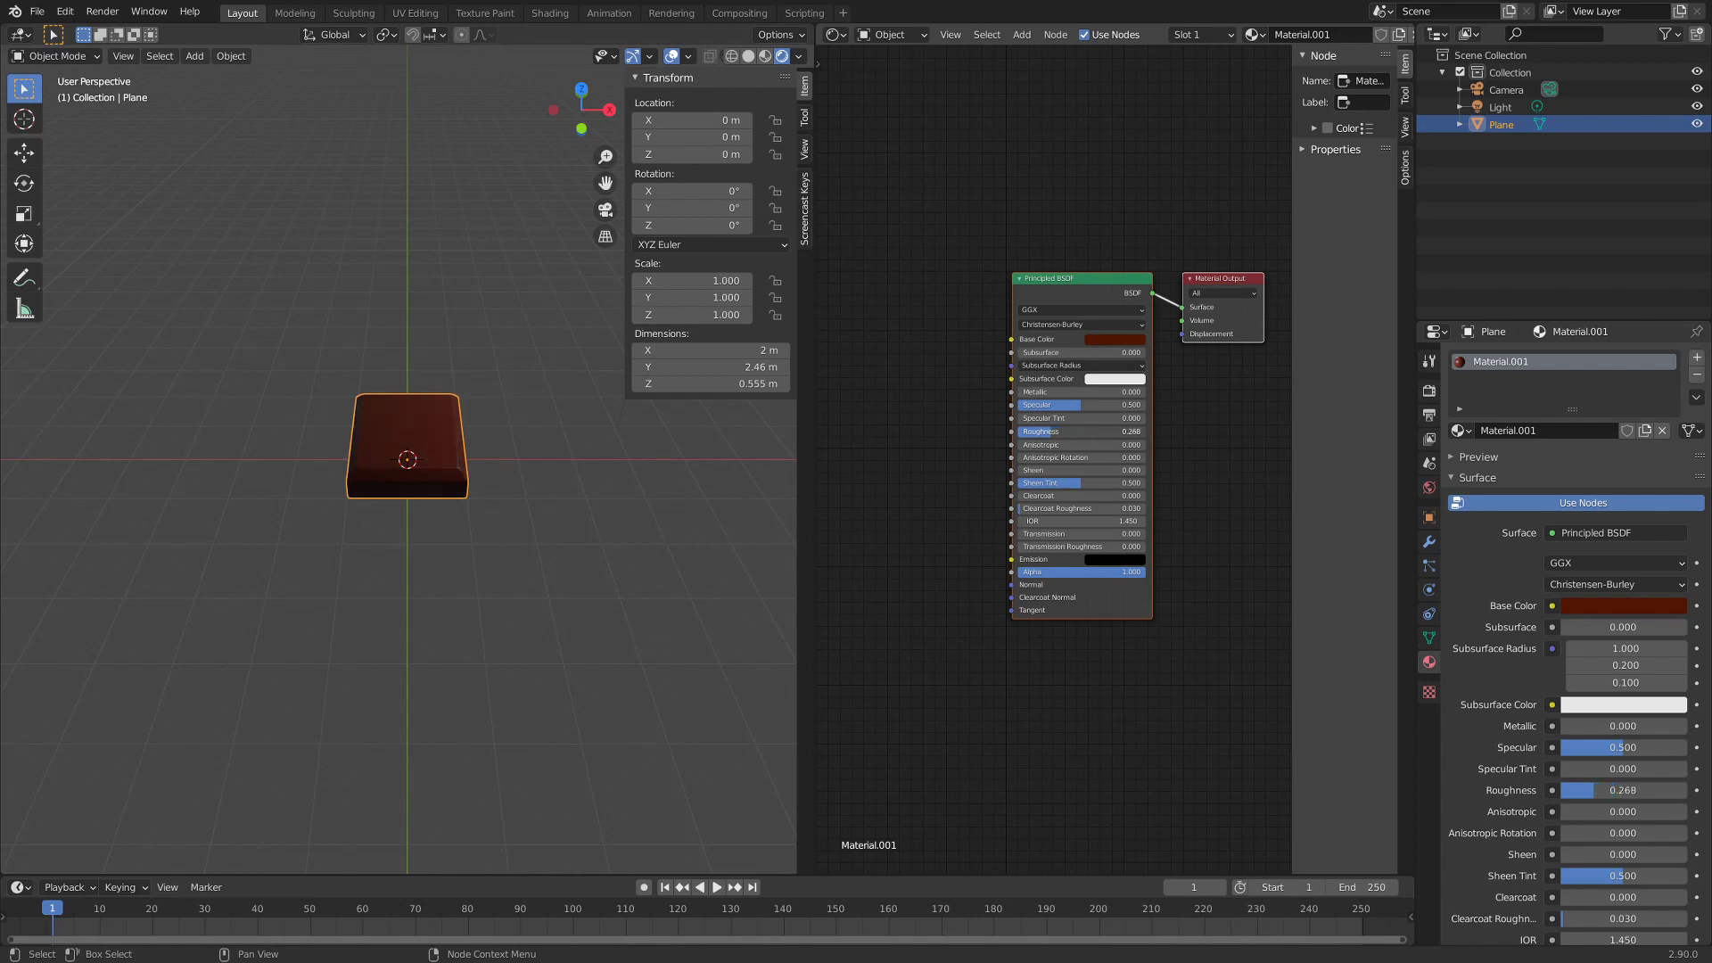
# - Select the light and move it to a new spot above the glossy slab
pyautogui.middleClick(451, 491)
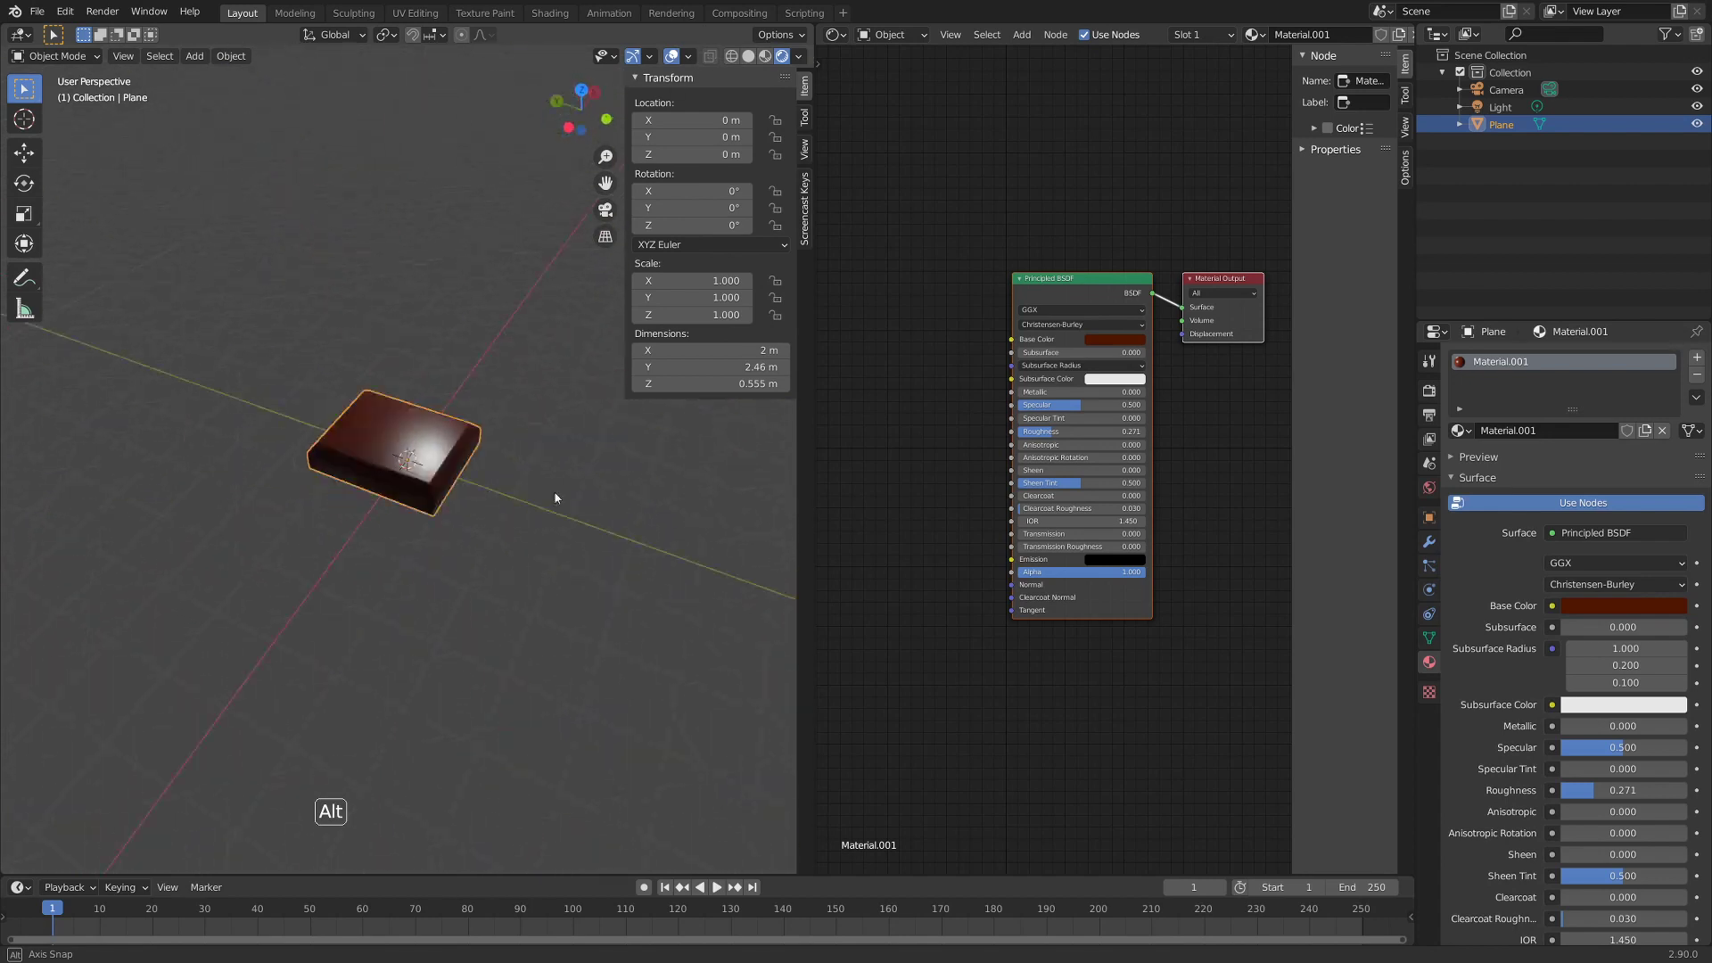
pyautogui.middleClick(474, 275)
pyautogui.scroll(-3)
pyautogui.middleClick(442, 283)
pyautogui.click(510, 252)
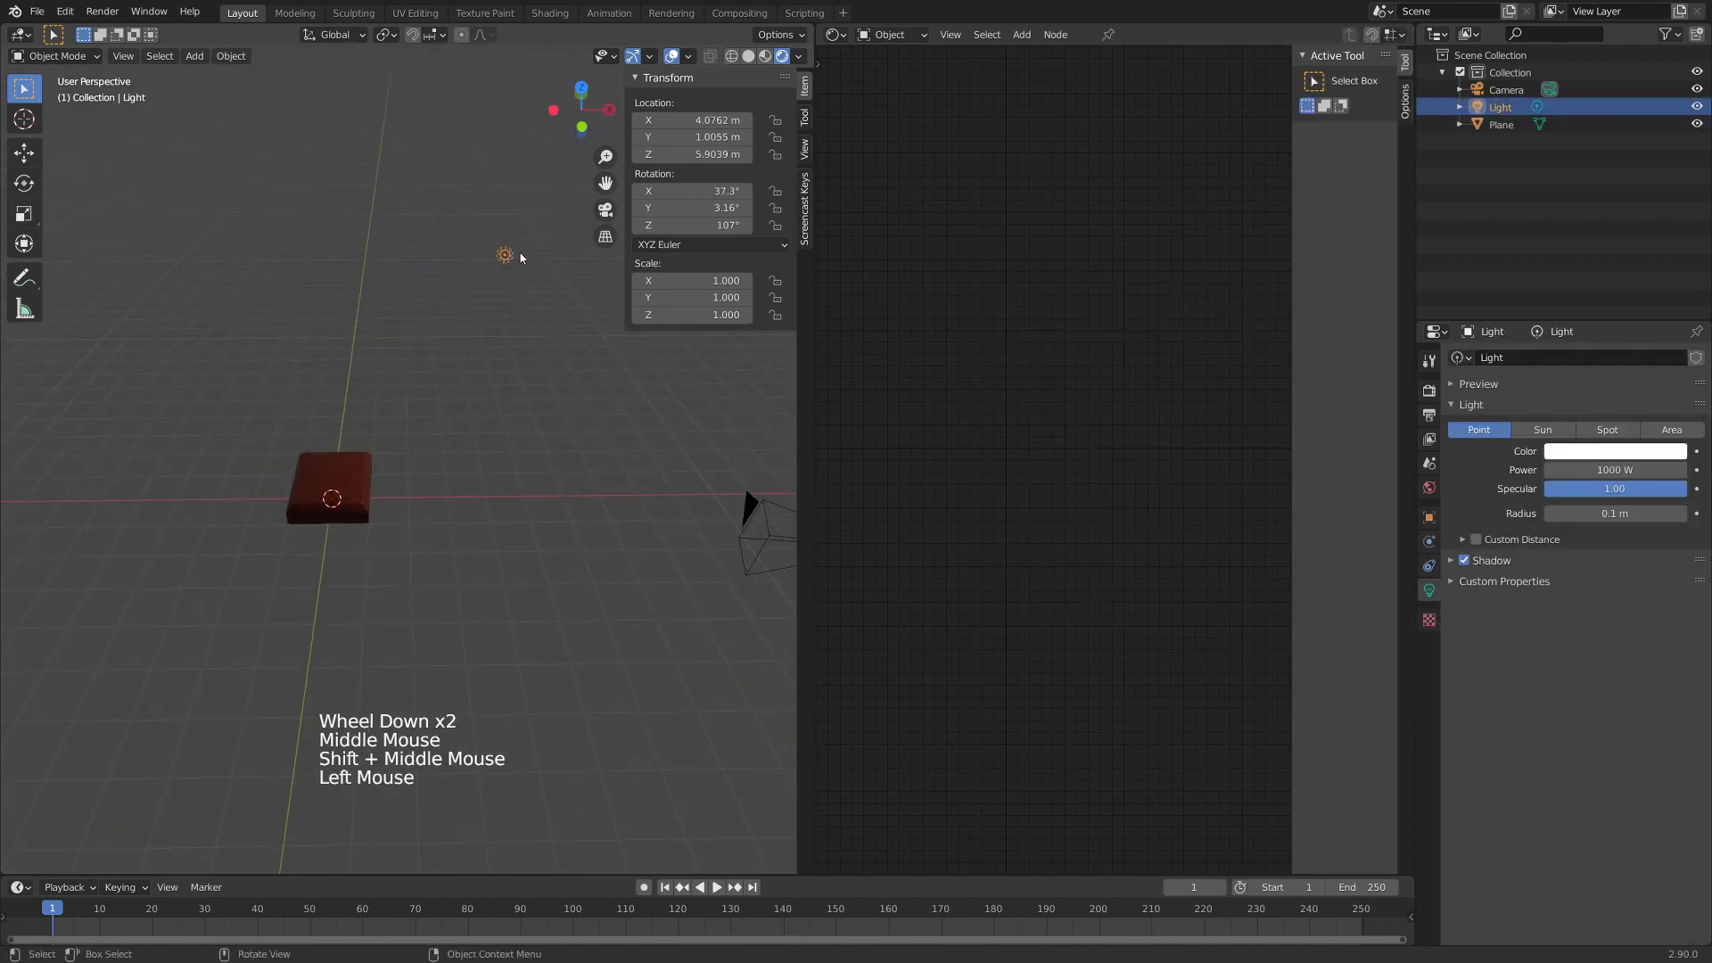
pyautogui.press('g')
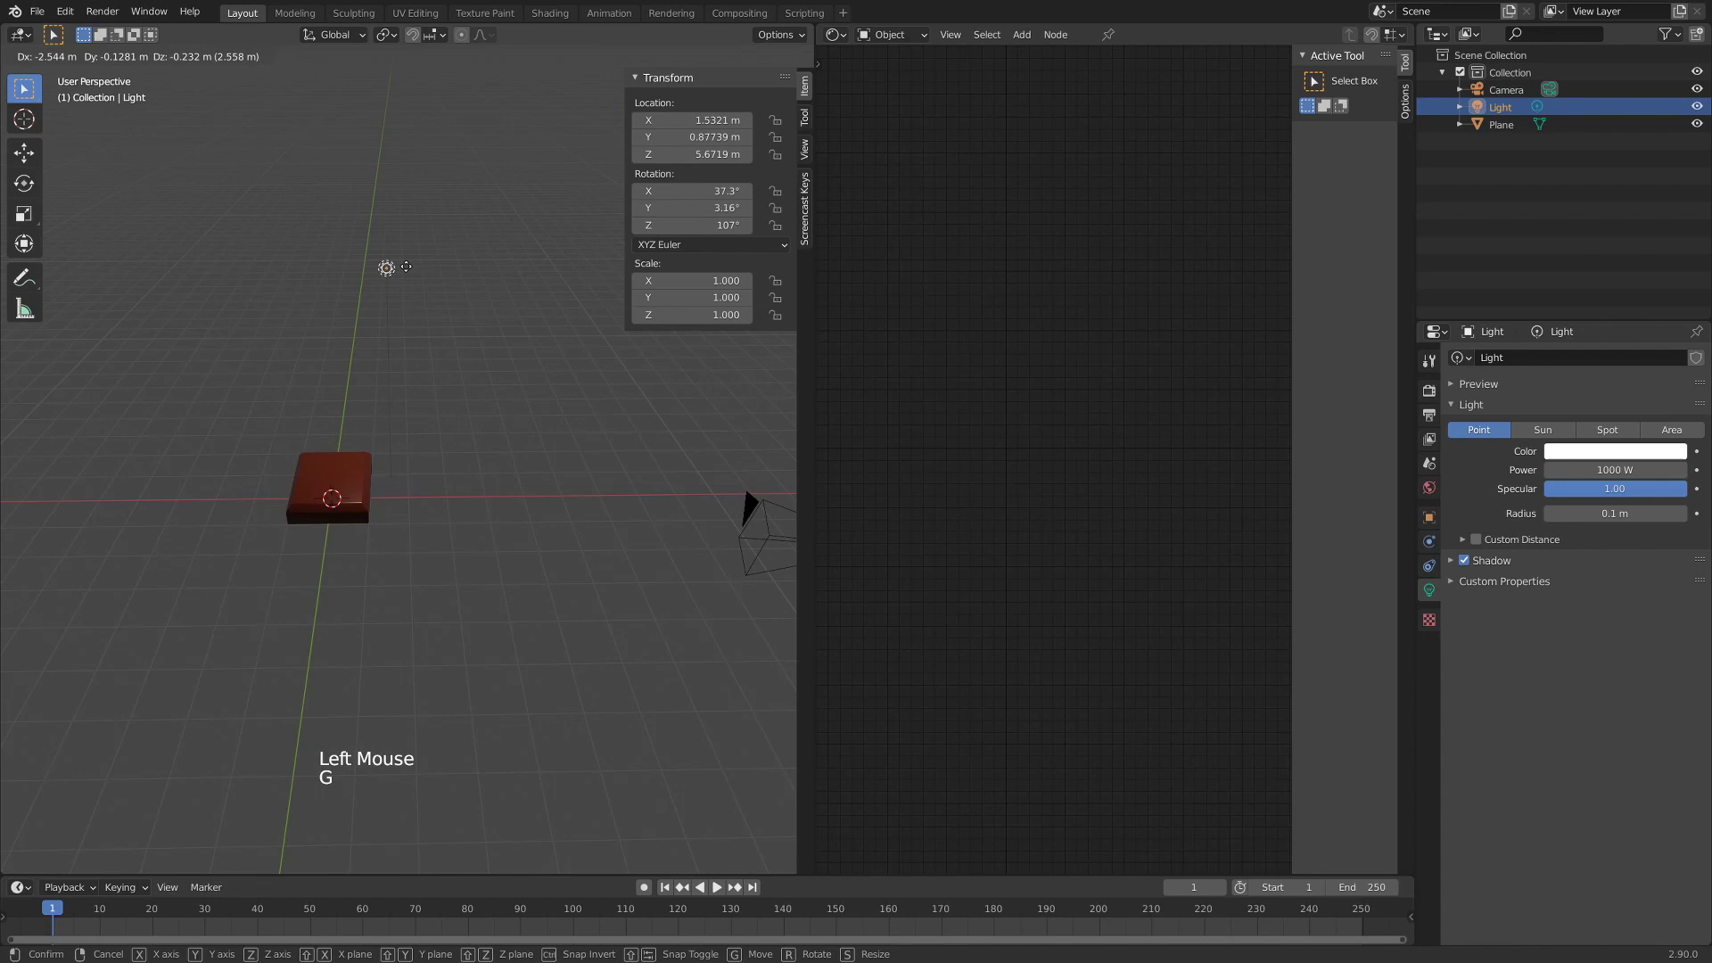
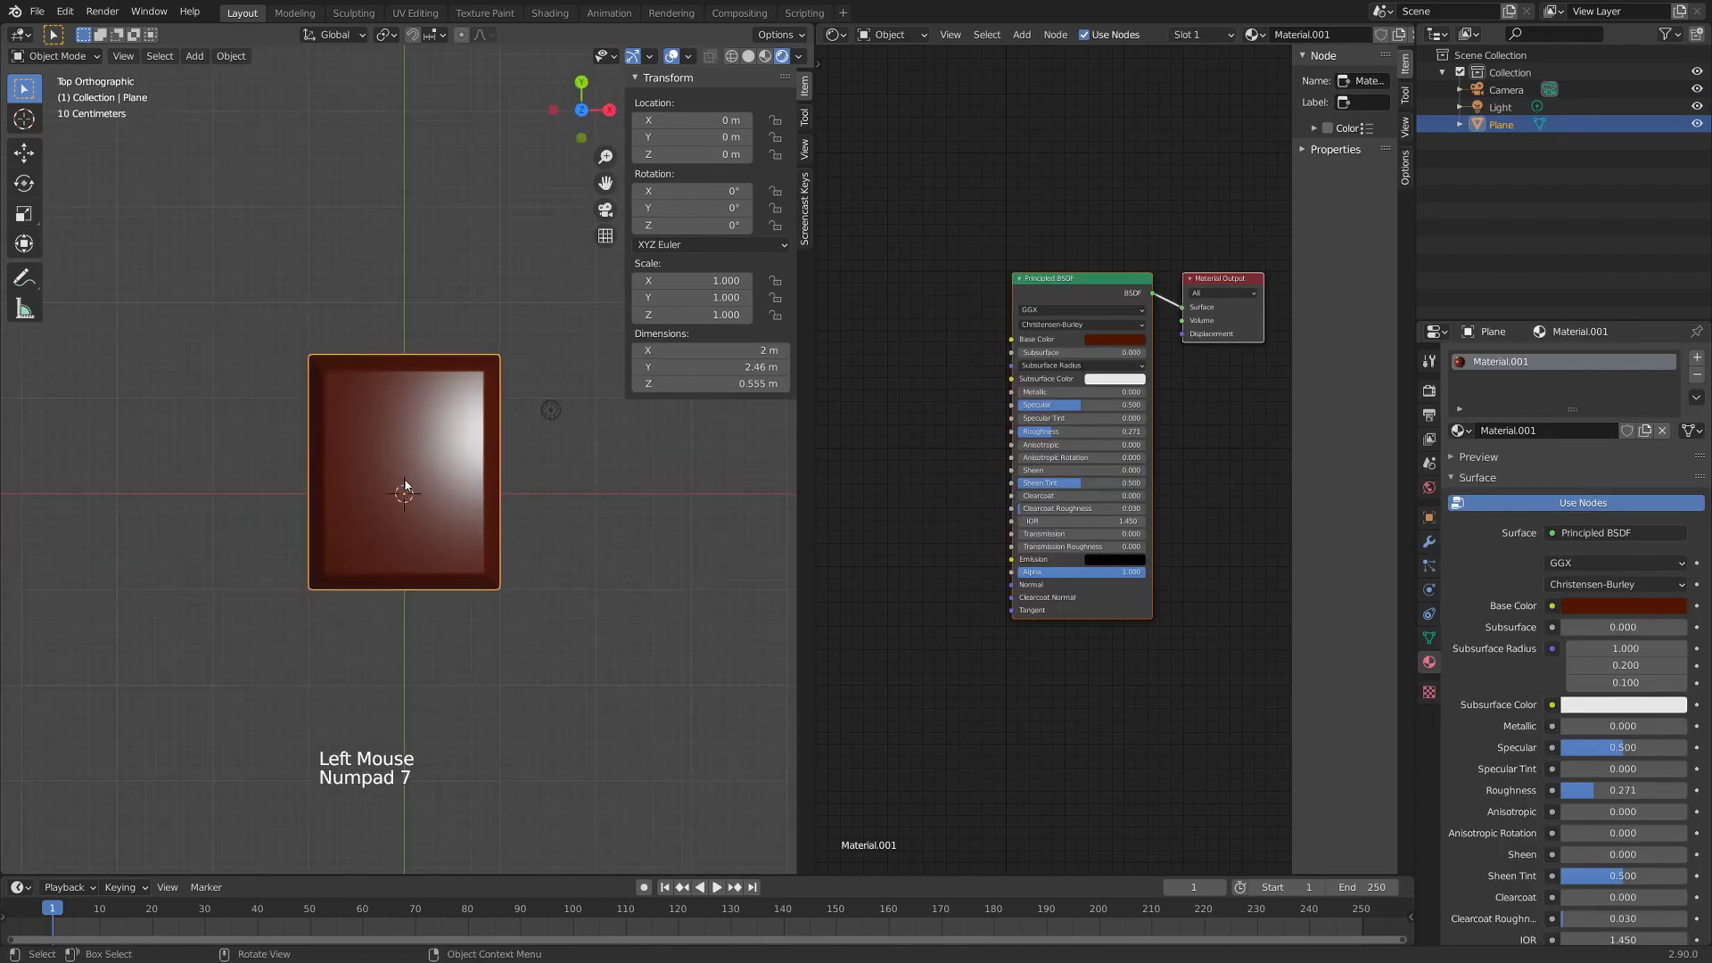
# - Select all the slab's faces in Edit Mode and UV unwrap them
pyautogui.press('Tab')
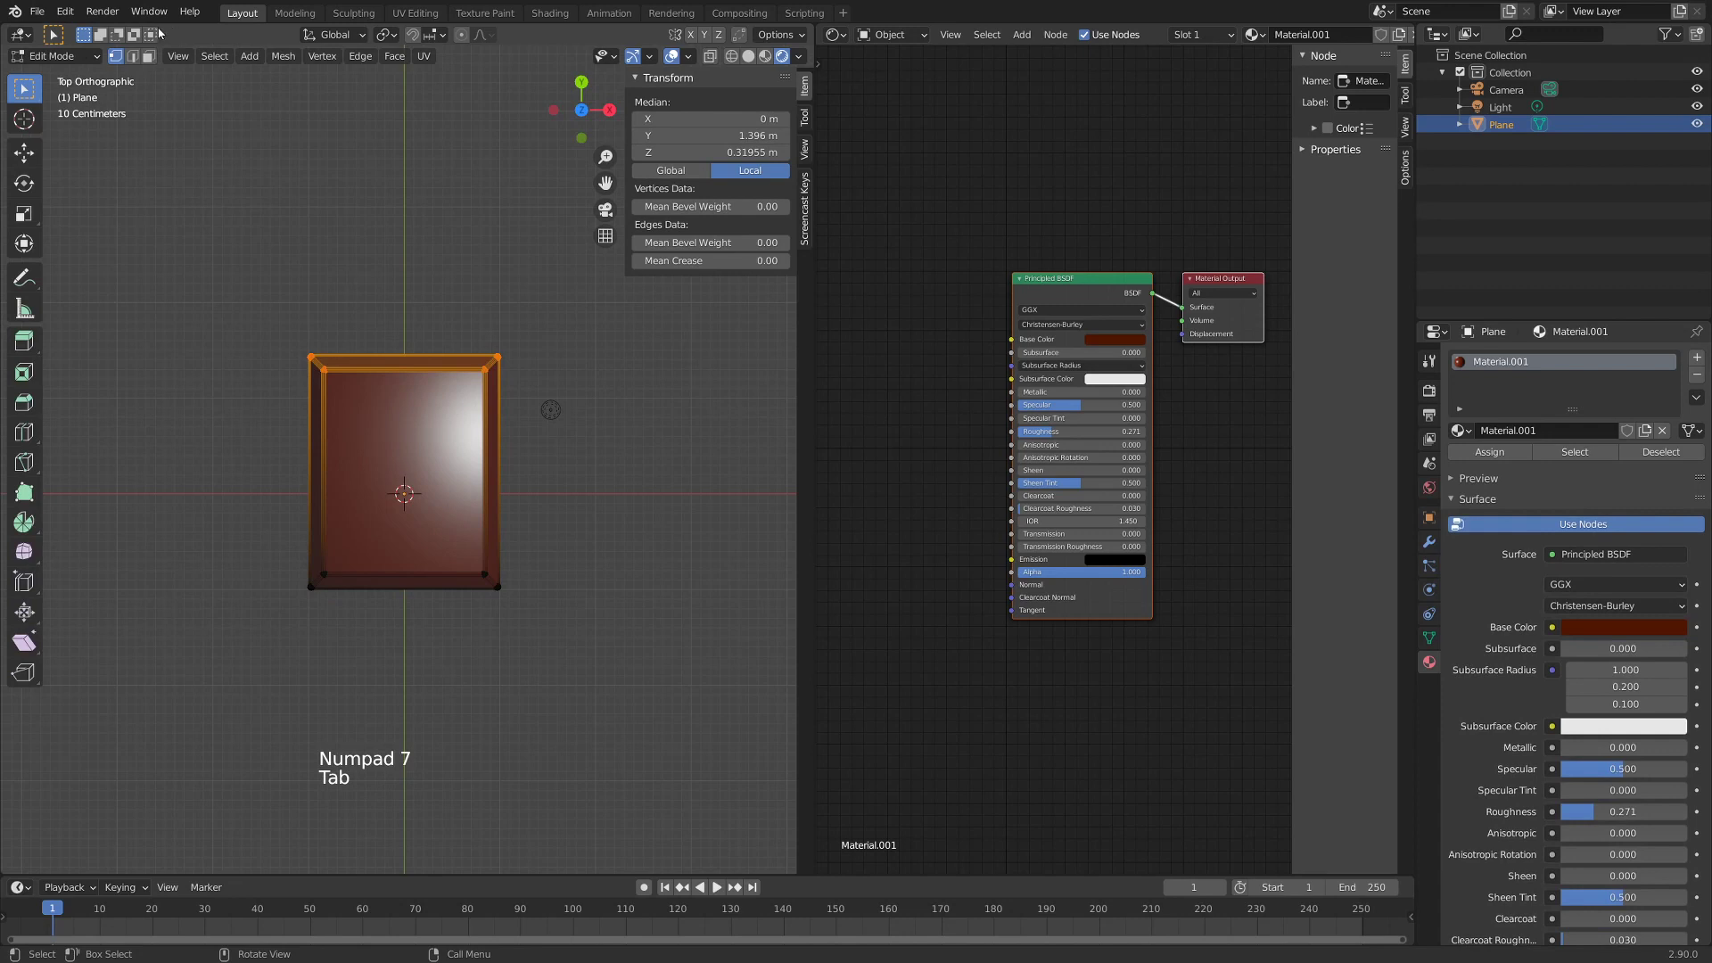
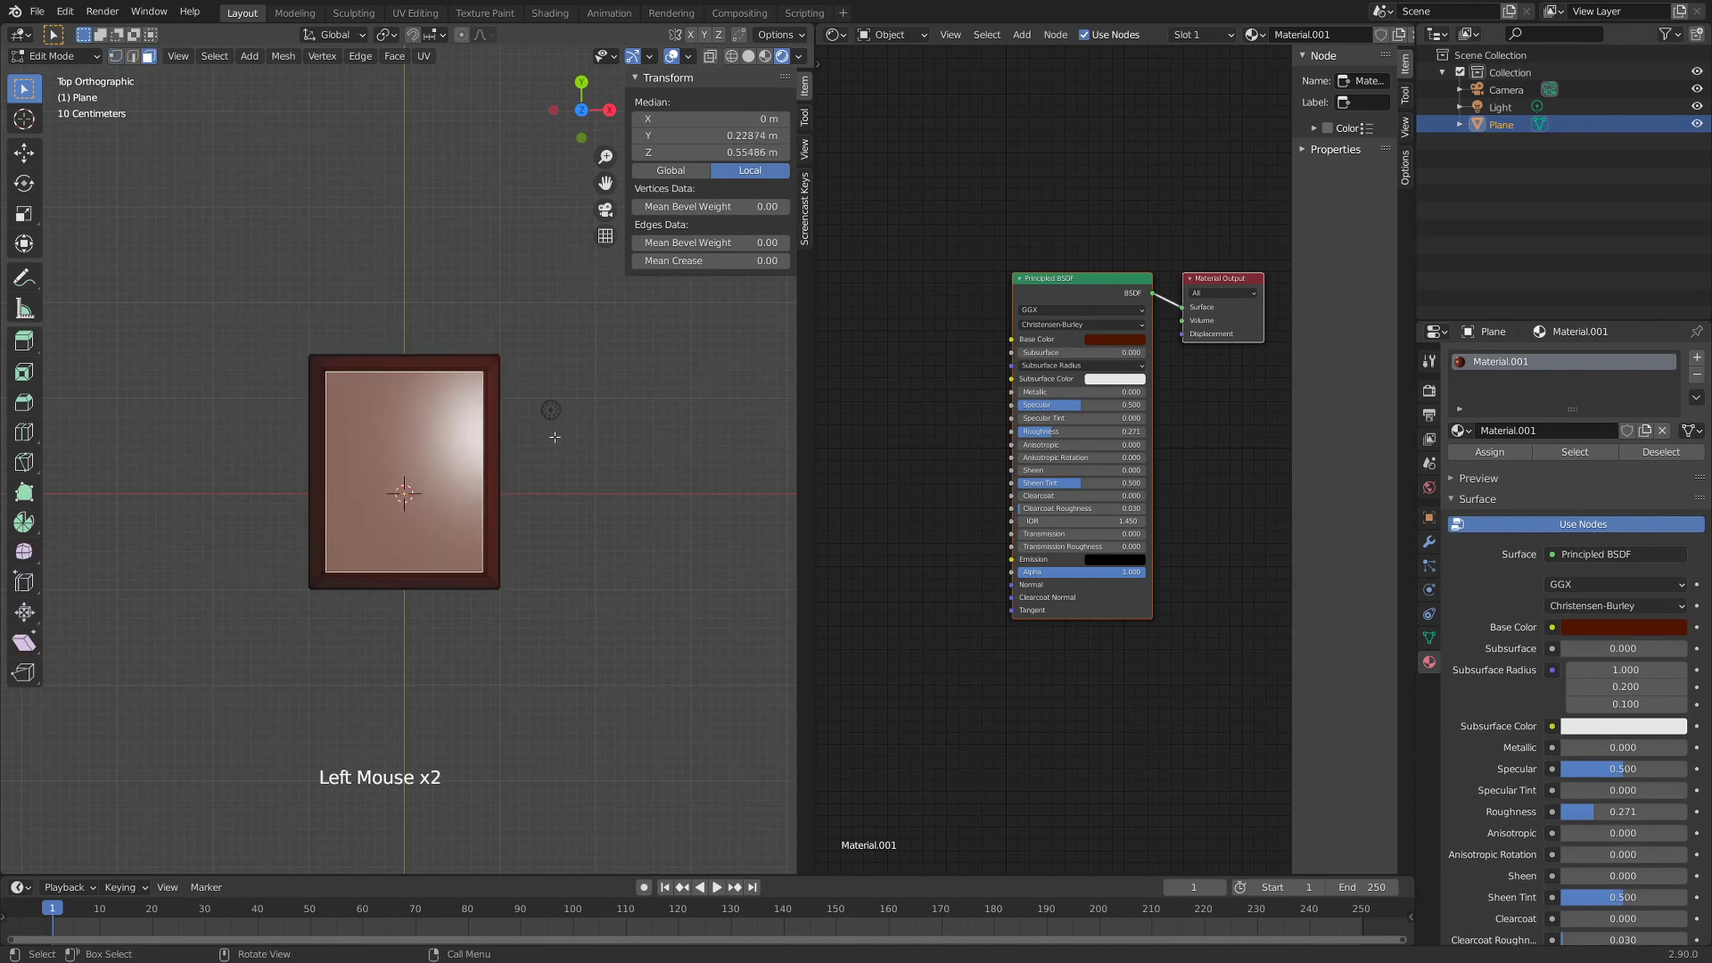
pyautogui.press('u')
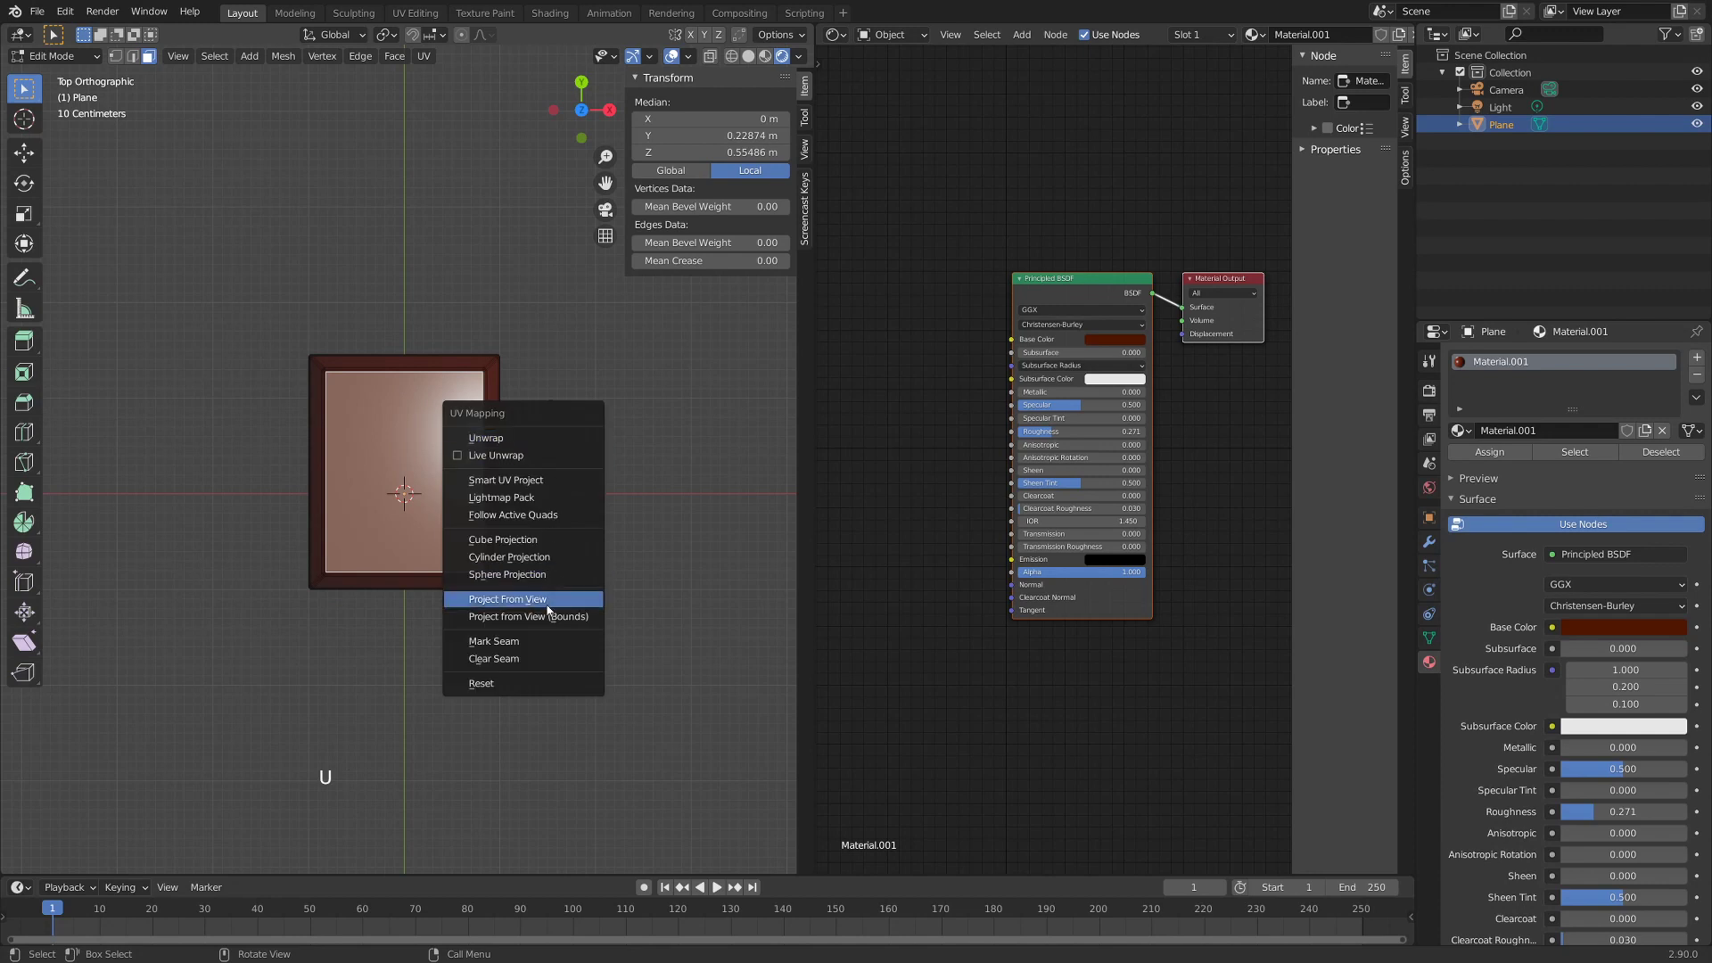
pyautogui.press('Tab')
pyautogui.middleClick(519, 666)
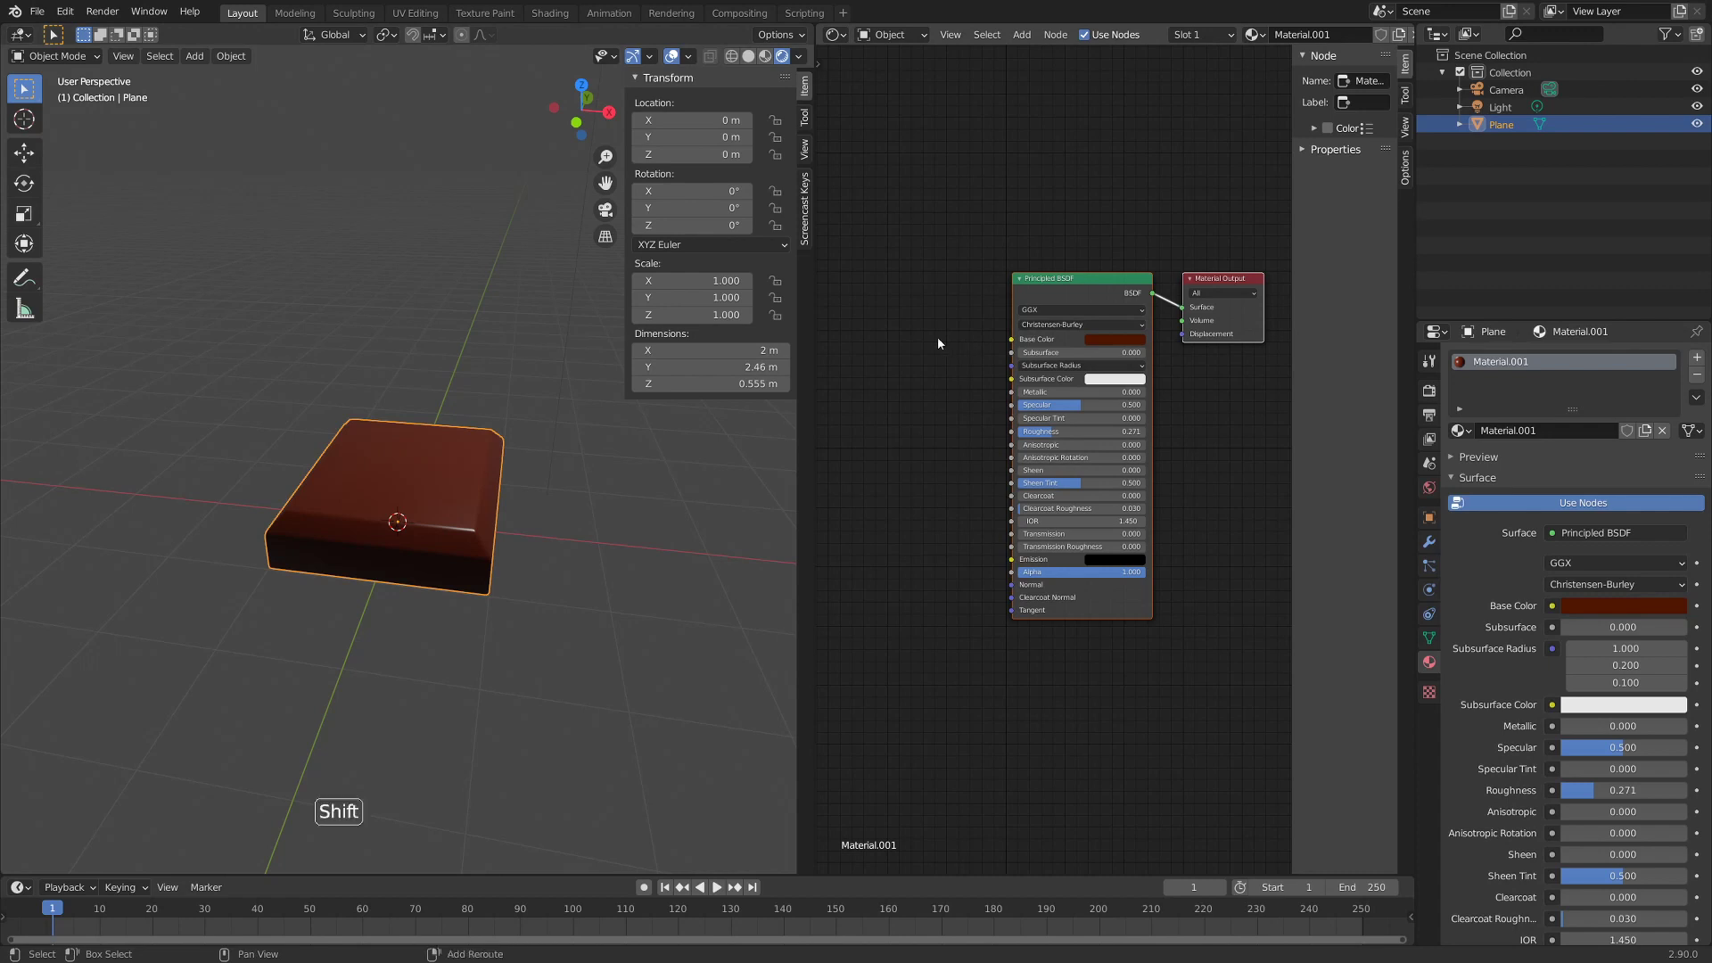
# - Add an Image Texture node and load C.jpg into it
pyautogui.press('shift+a')
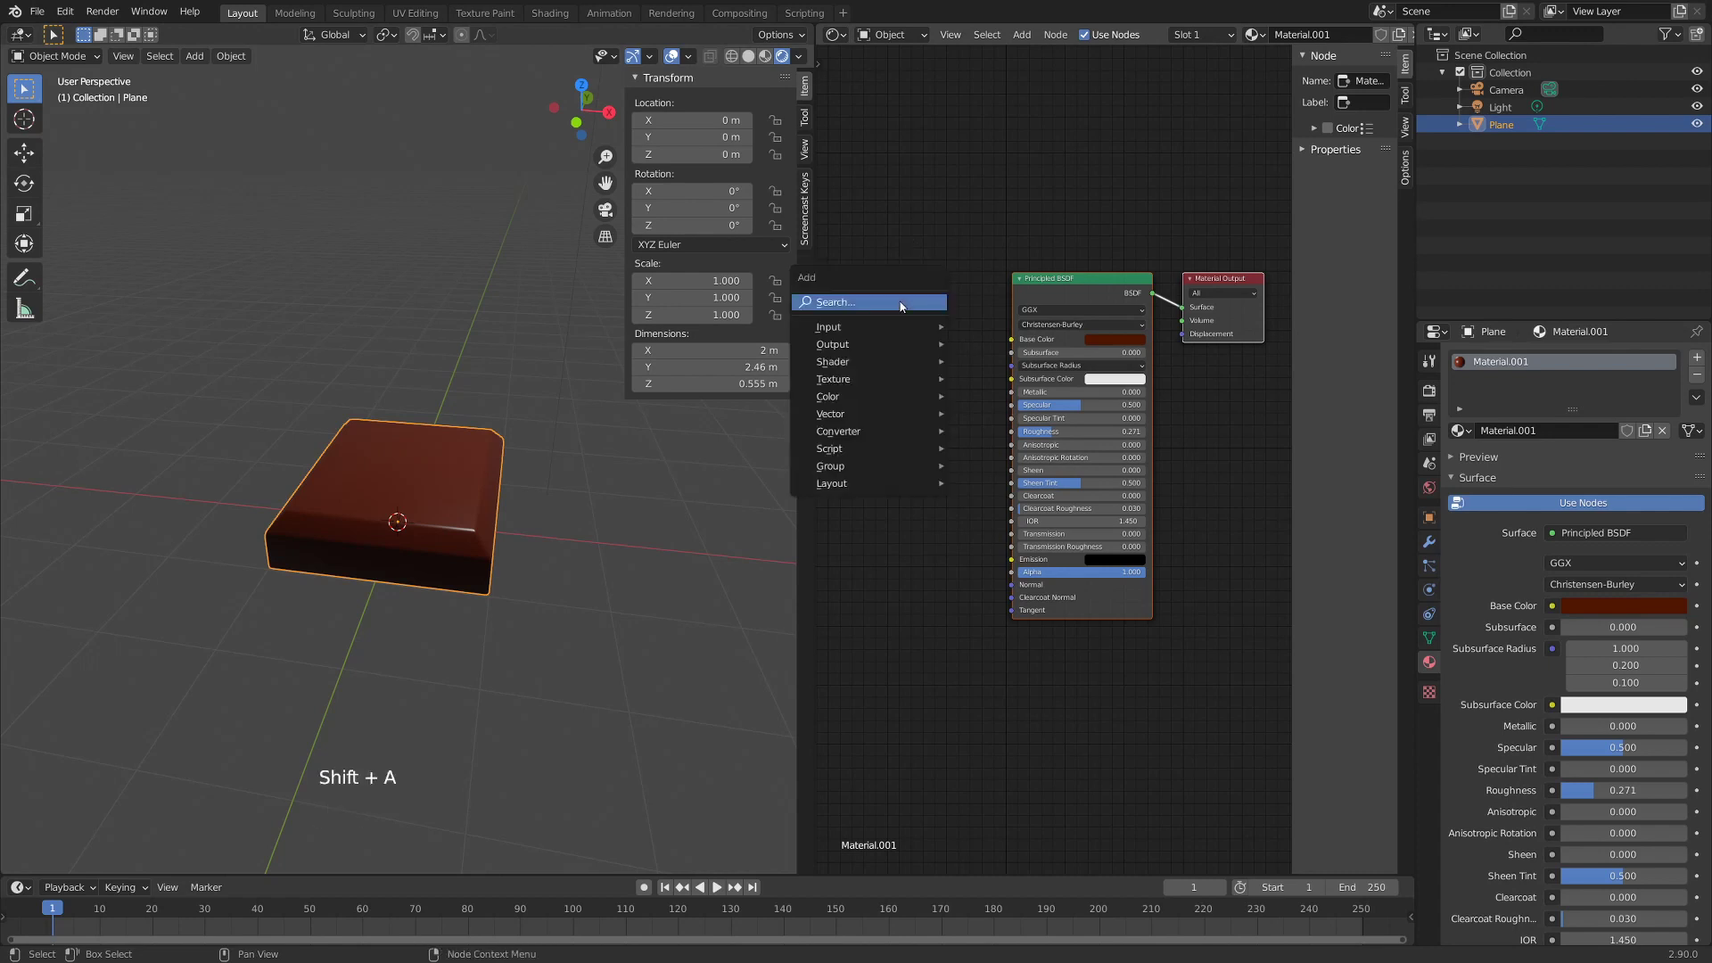
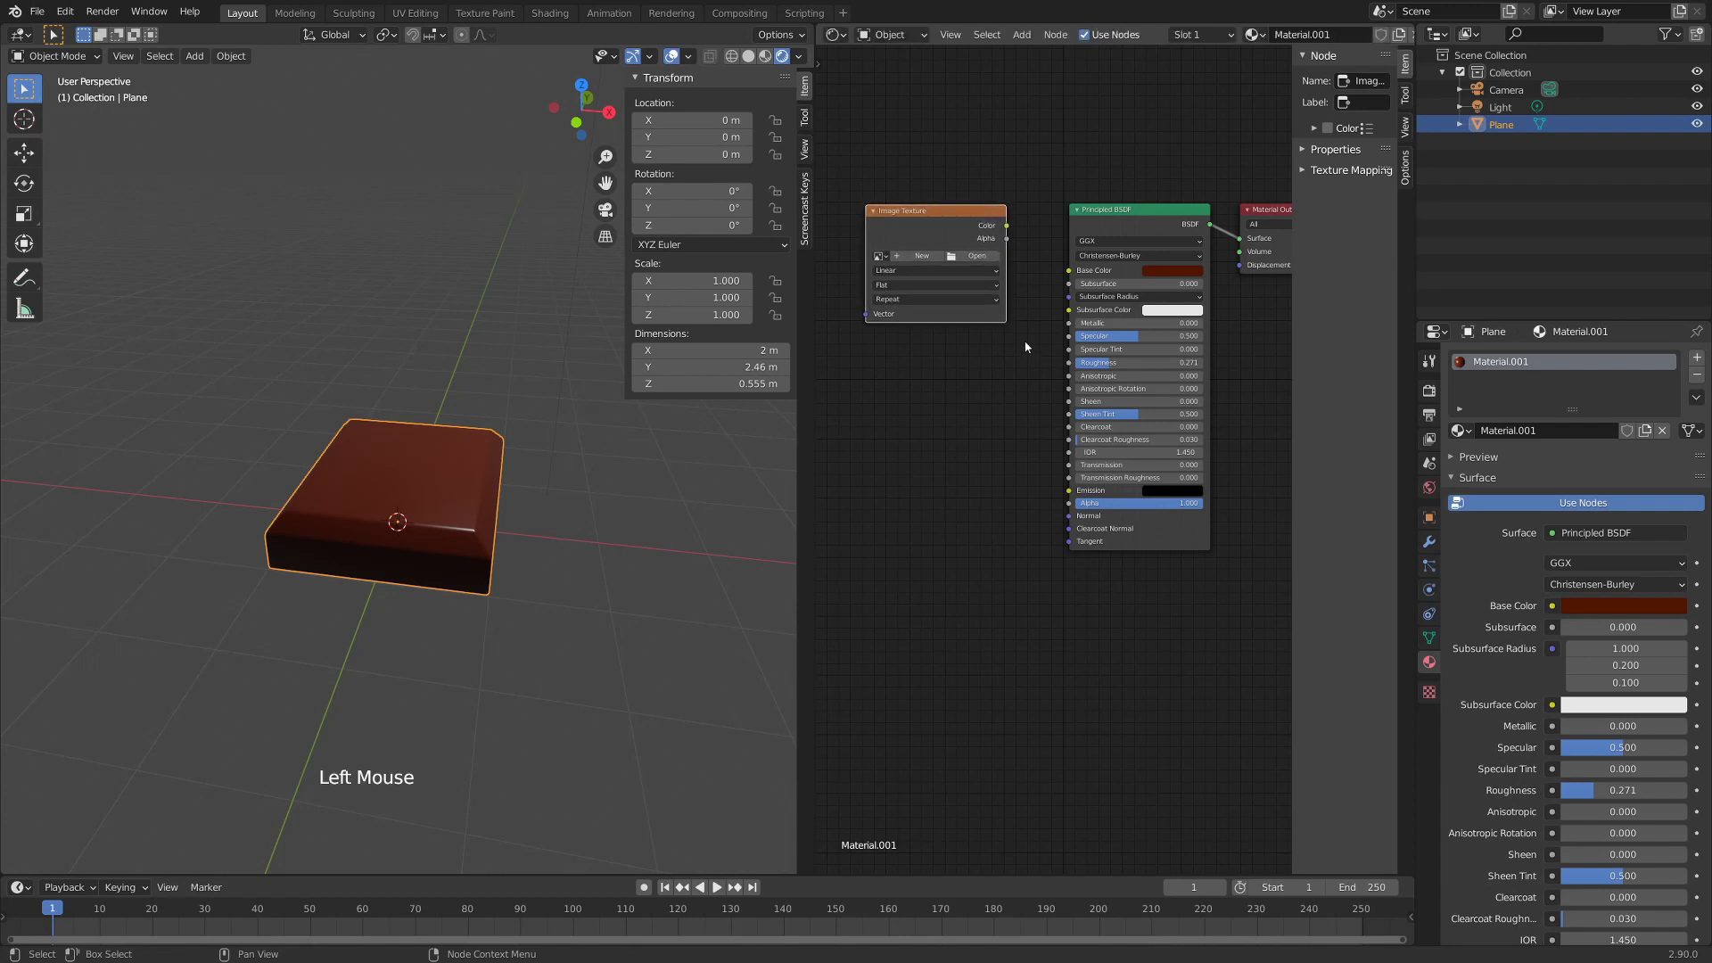
pyautogui.click(995, 255)
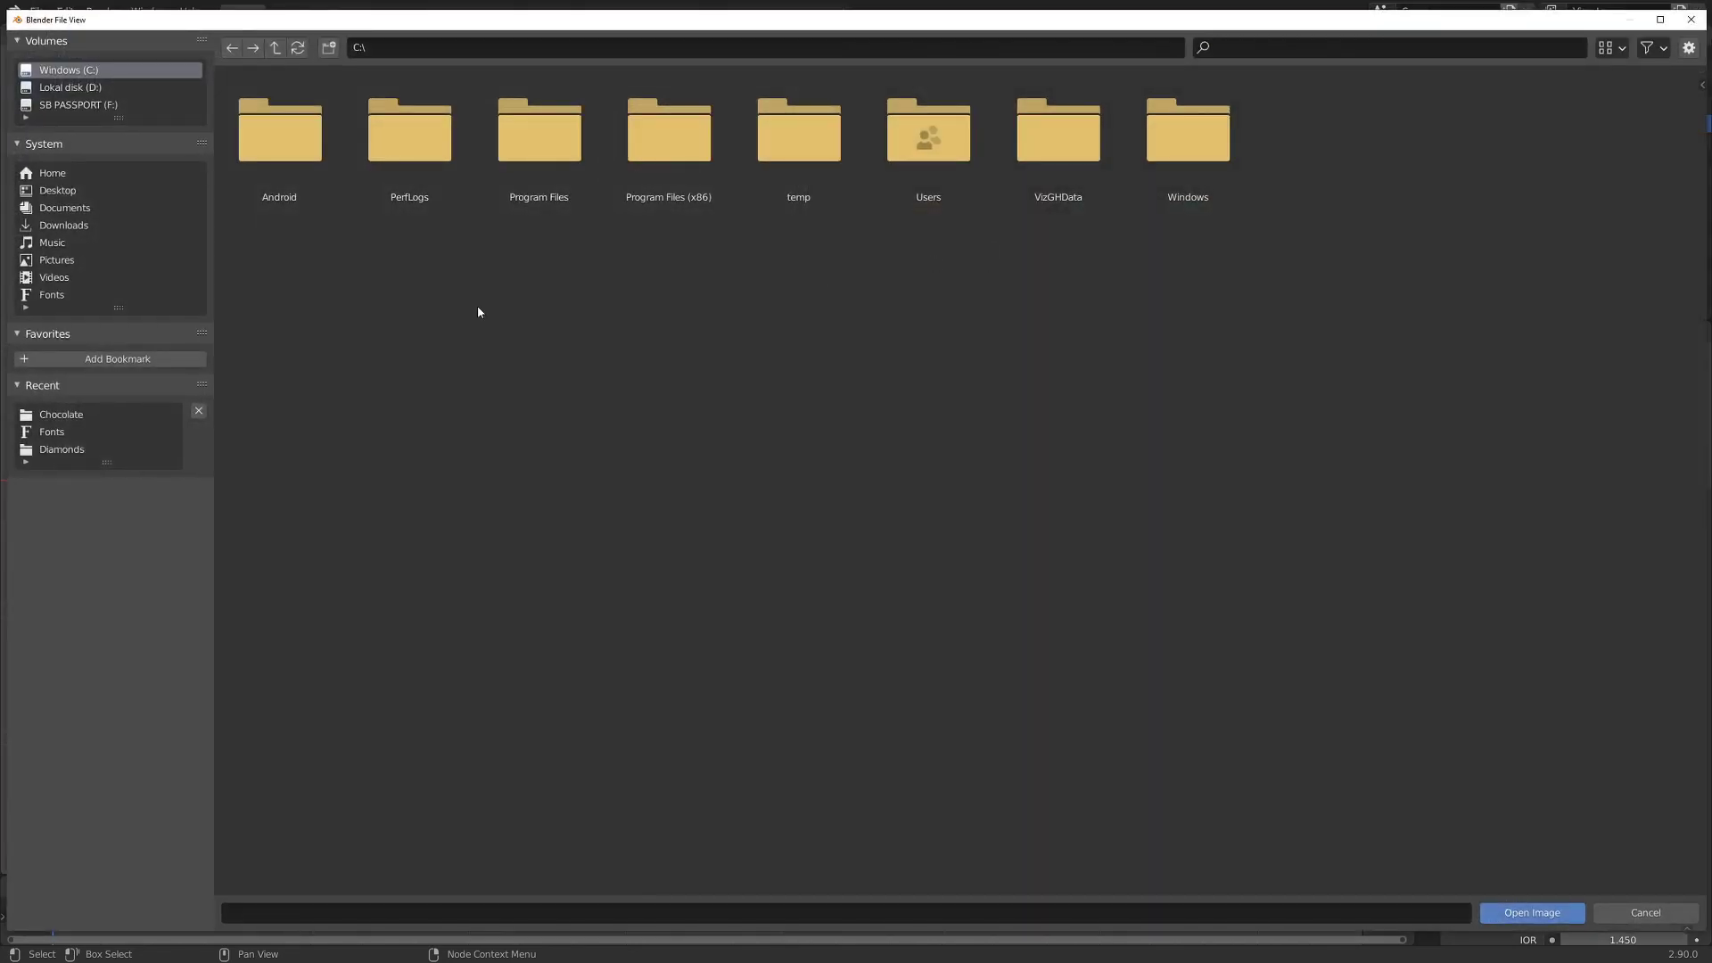
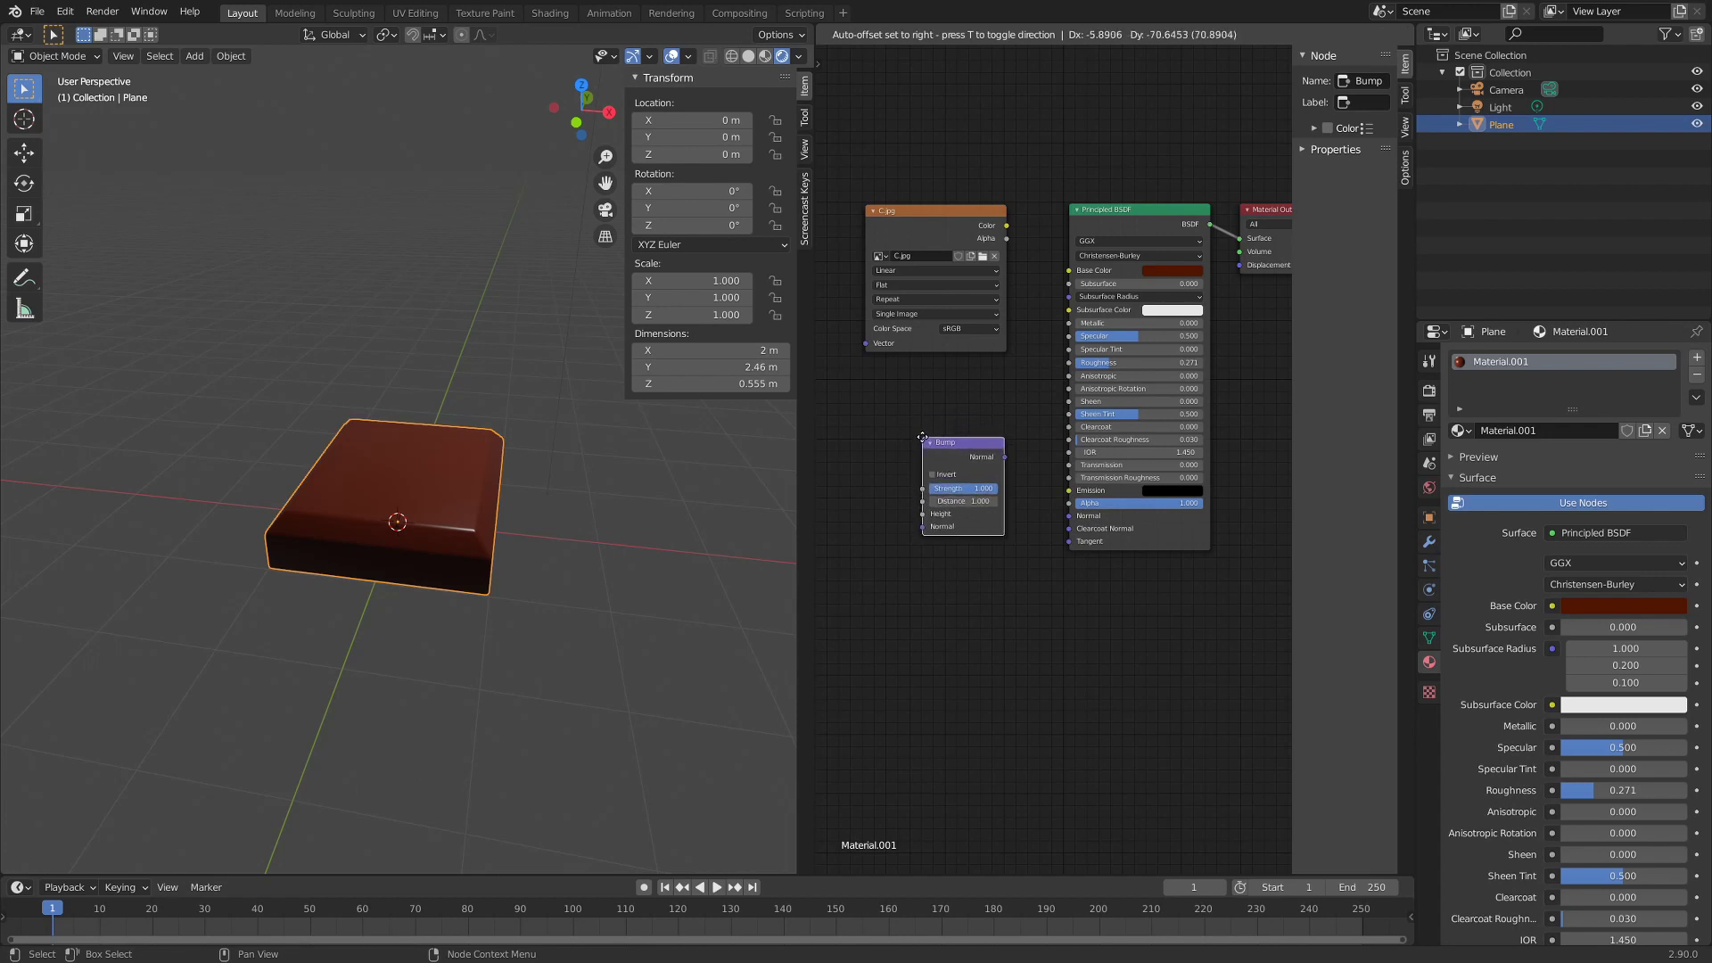
# - Link C.jpg colour to the Bump height and the bump into the material's Normal
pyautogui.click(1008, 462)
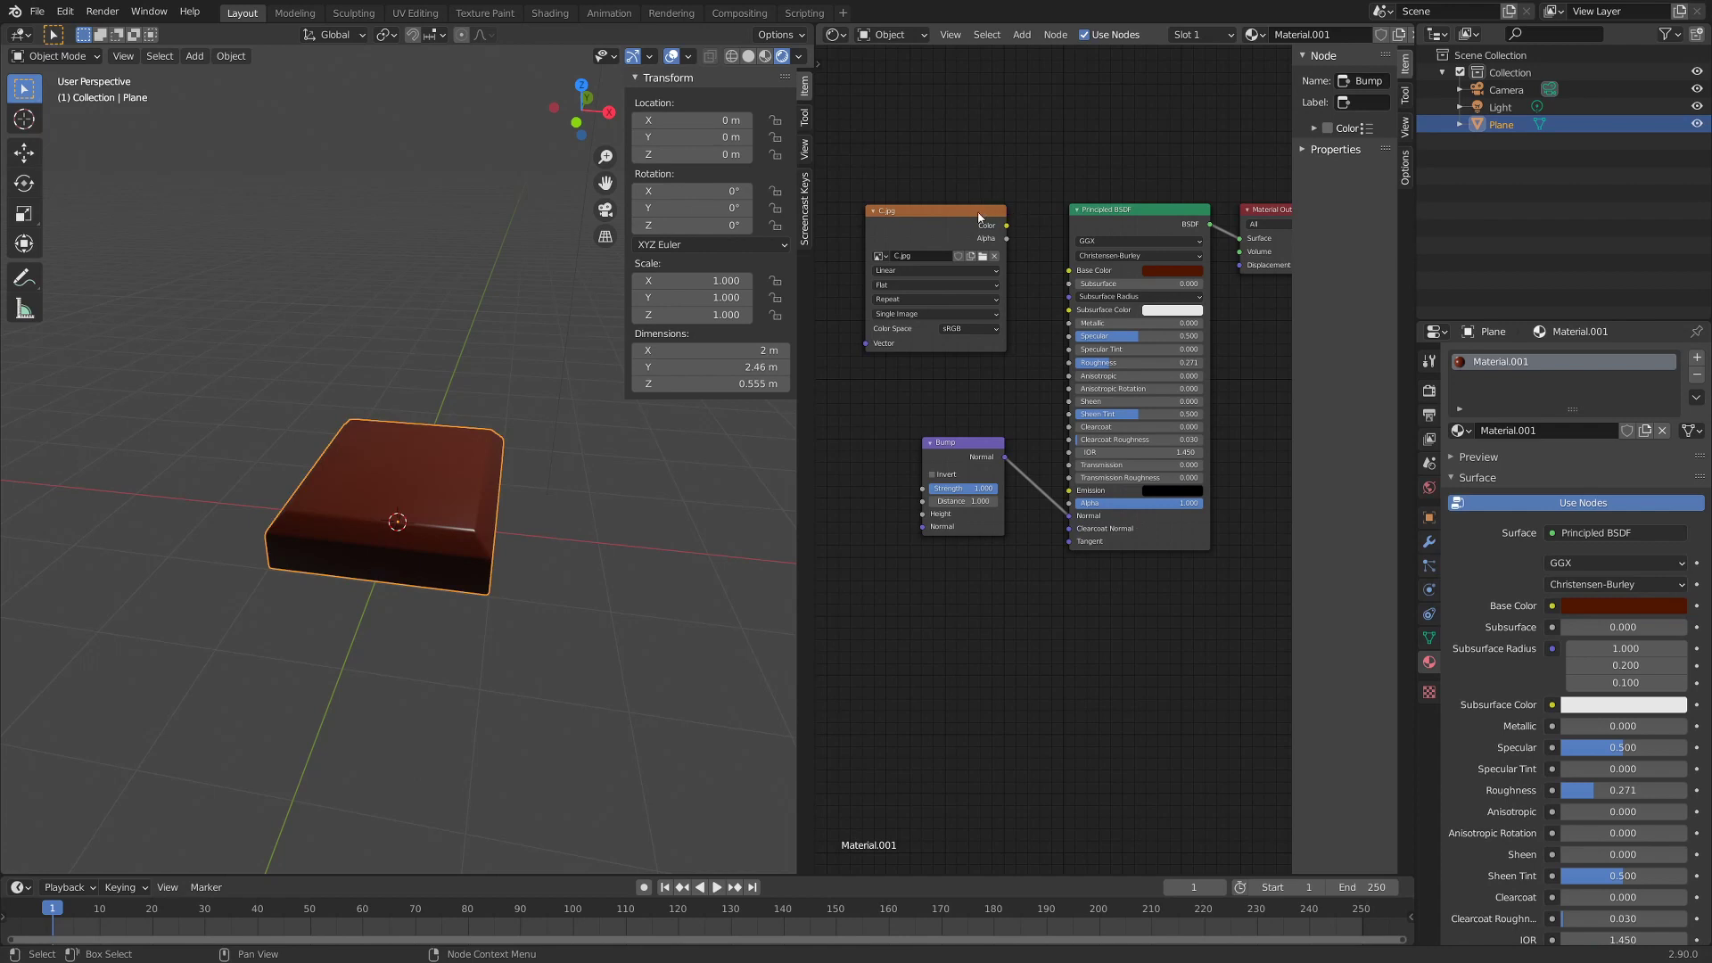
pyautogui.click(991, 215)
pyautogui.click(974, 247)
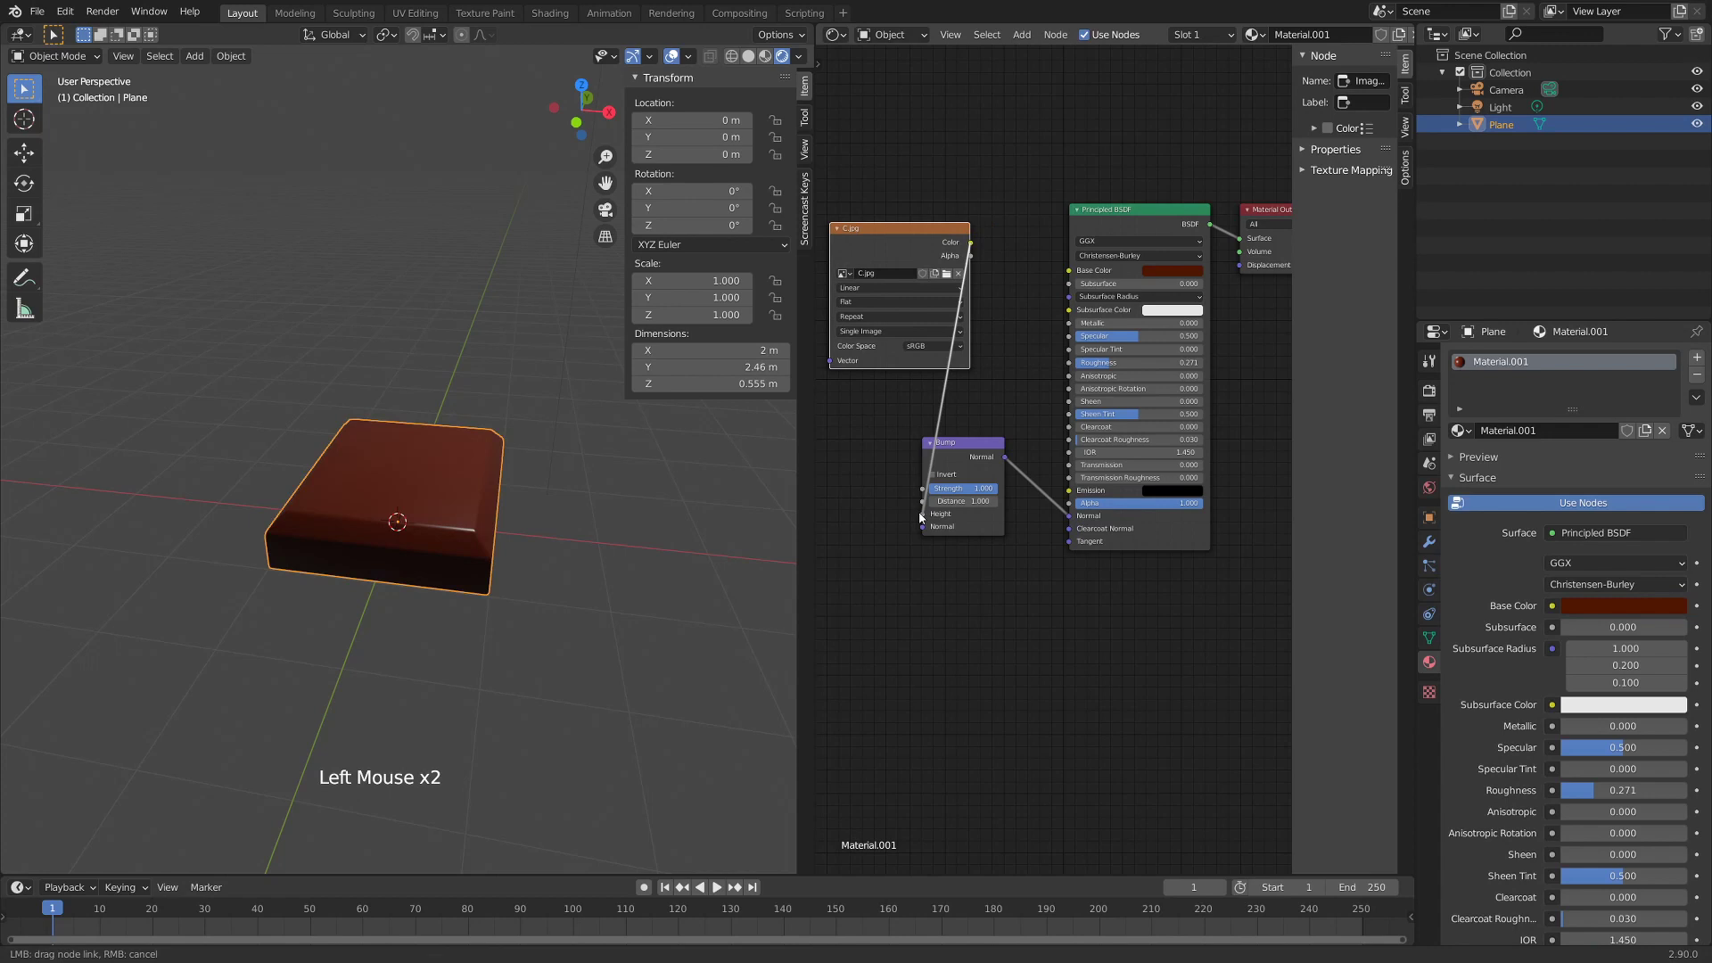
pyautogui.middleClick(353, 558)
pyautogui.scroll(3)
pyautogui.middleClick(359, 558)
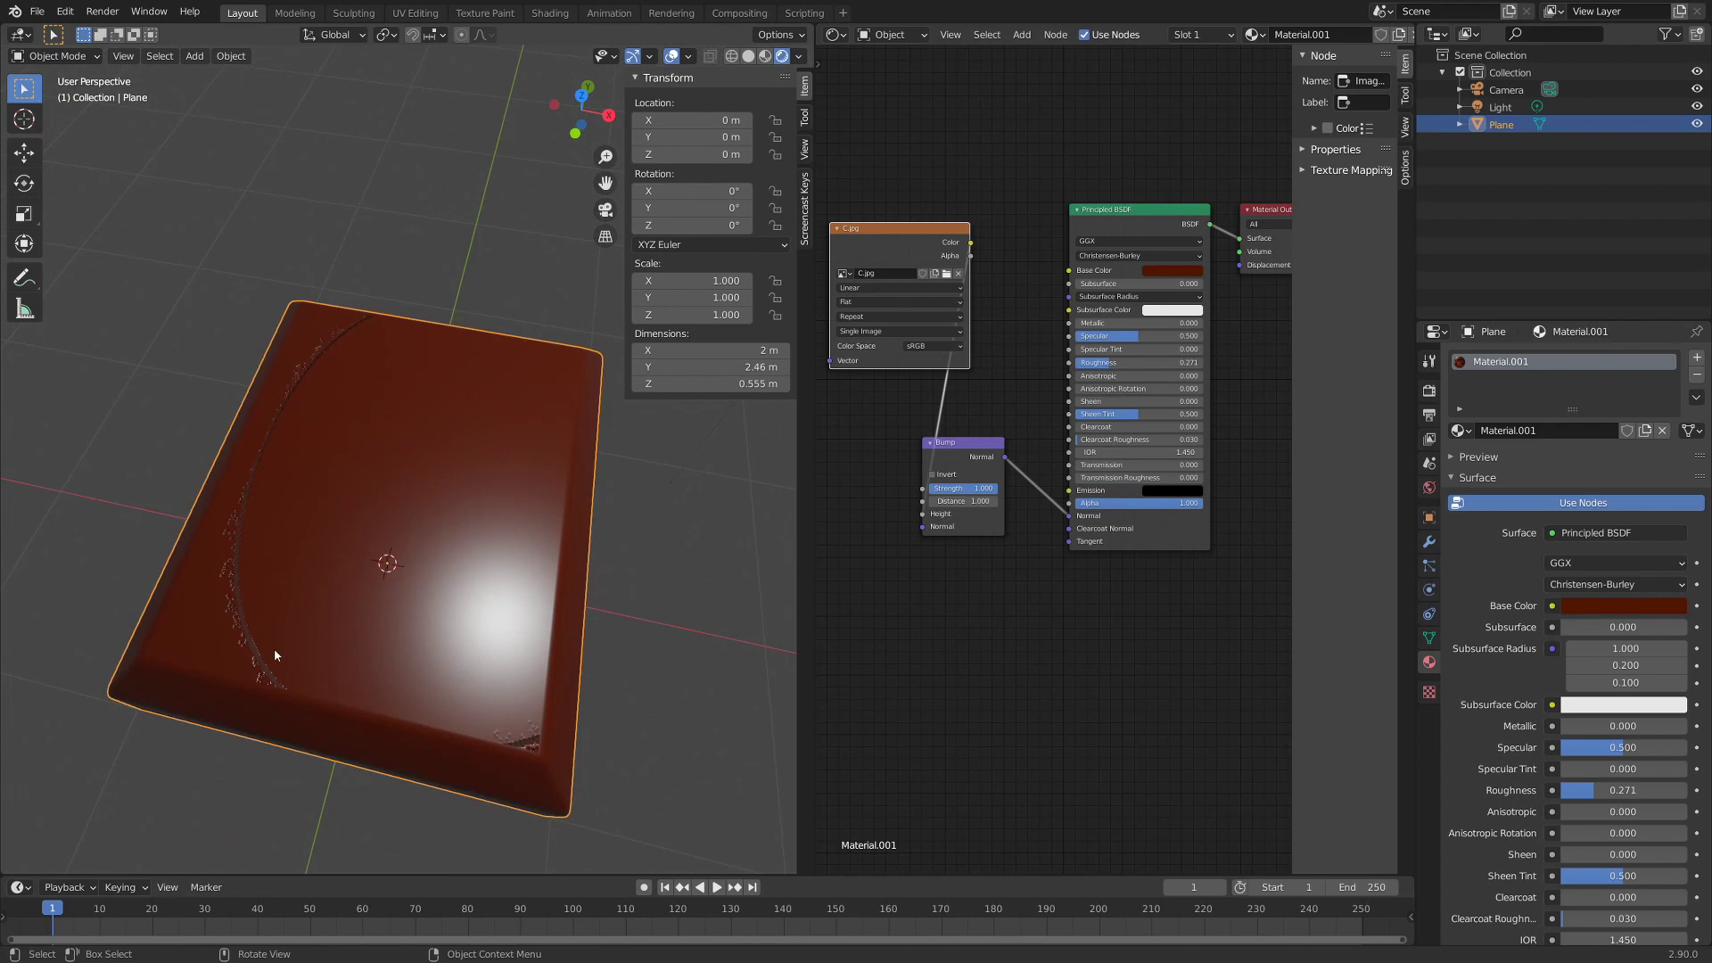
# - Switch the right area to an Image Editor showing C.jpg
pyautogui.middleClick(269, 684)
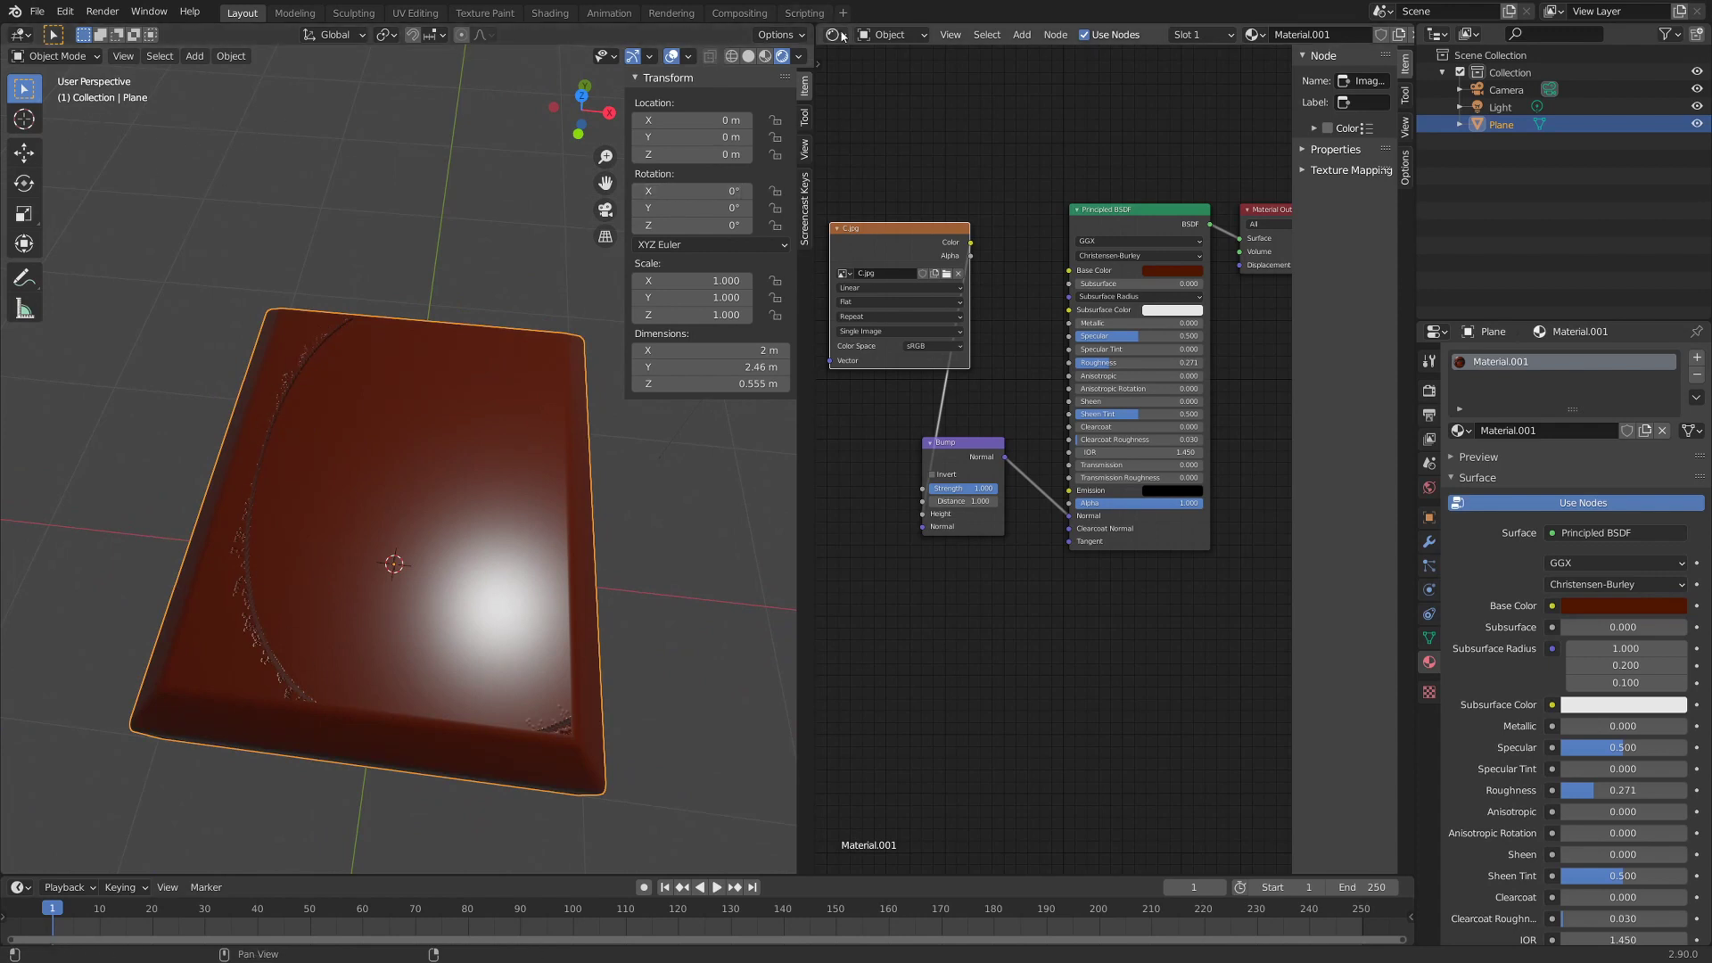
pyautogui.click(845, 44)
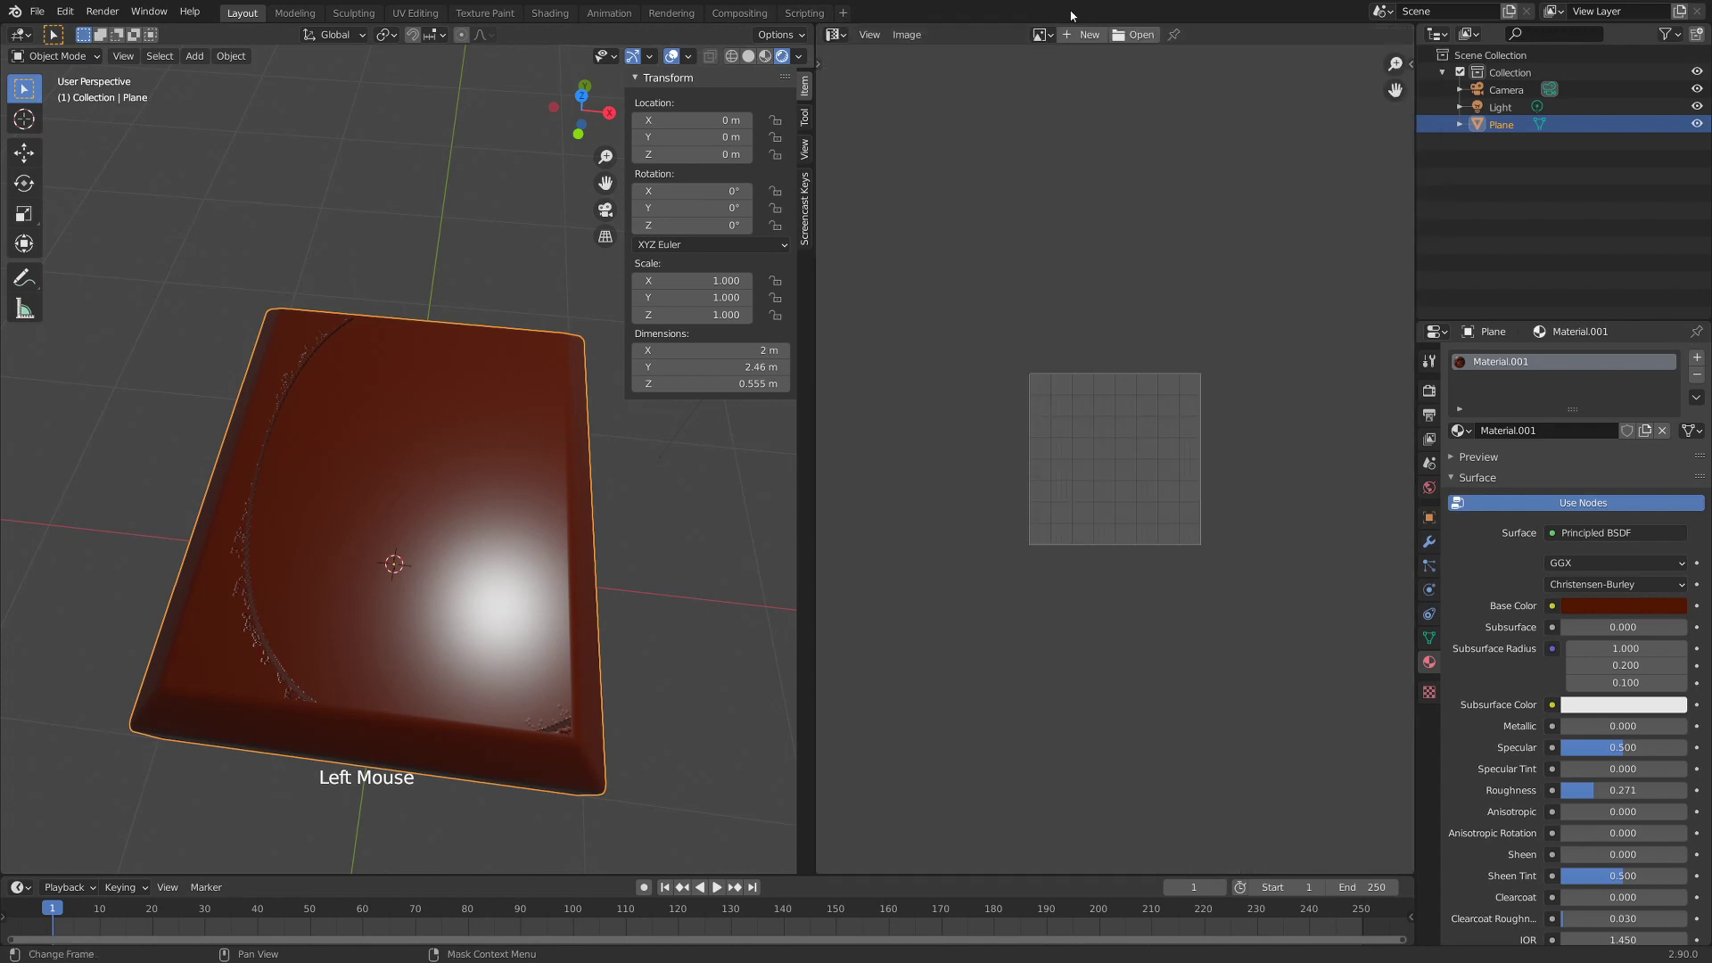
pyautogui.click(1049, 42)
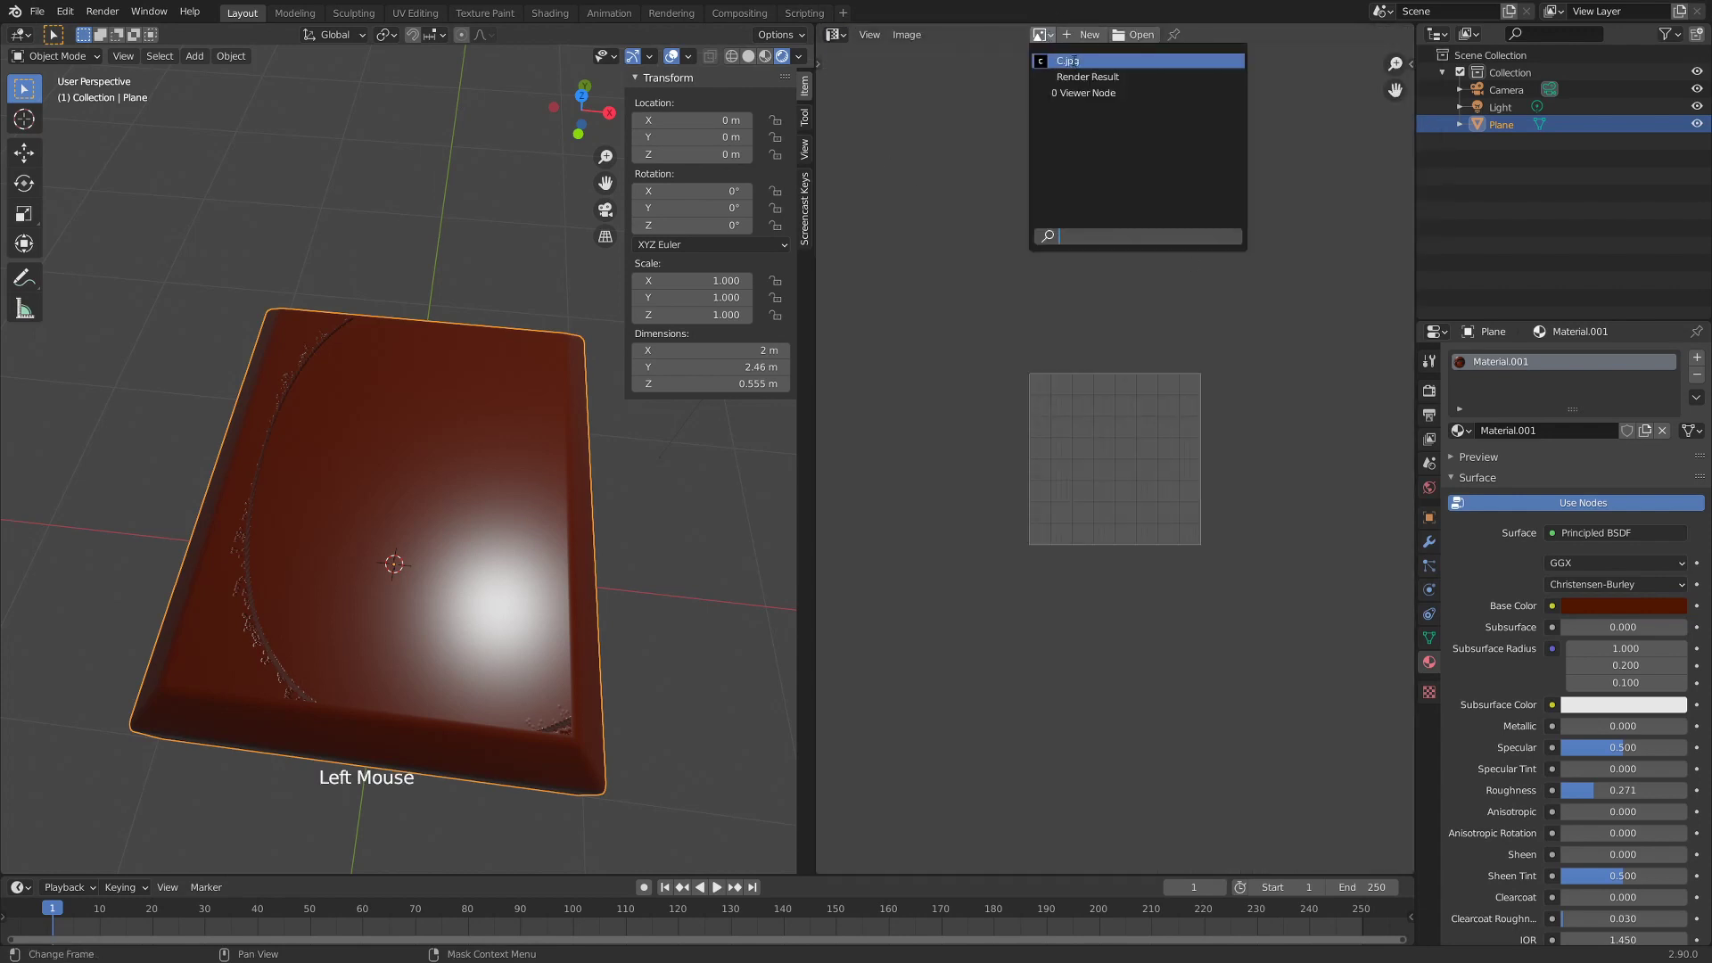
pyautogui.scroll(-3)
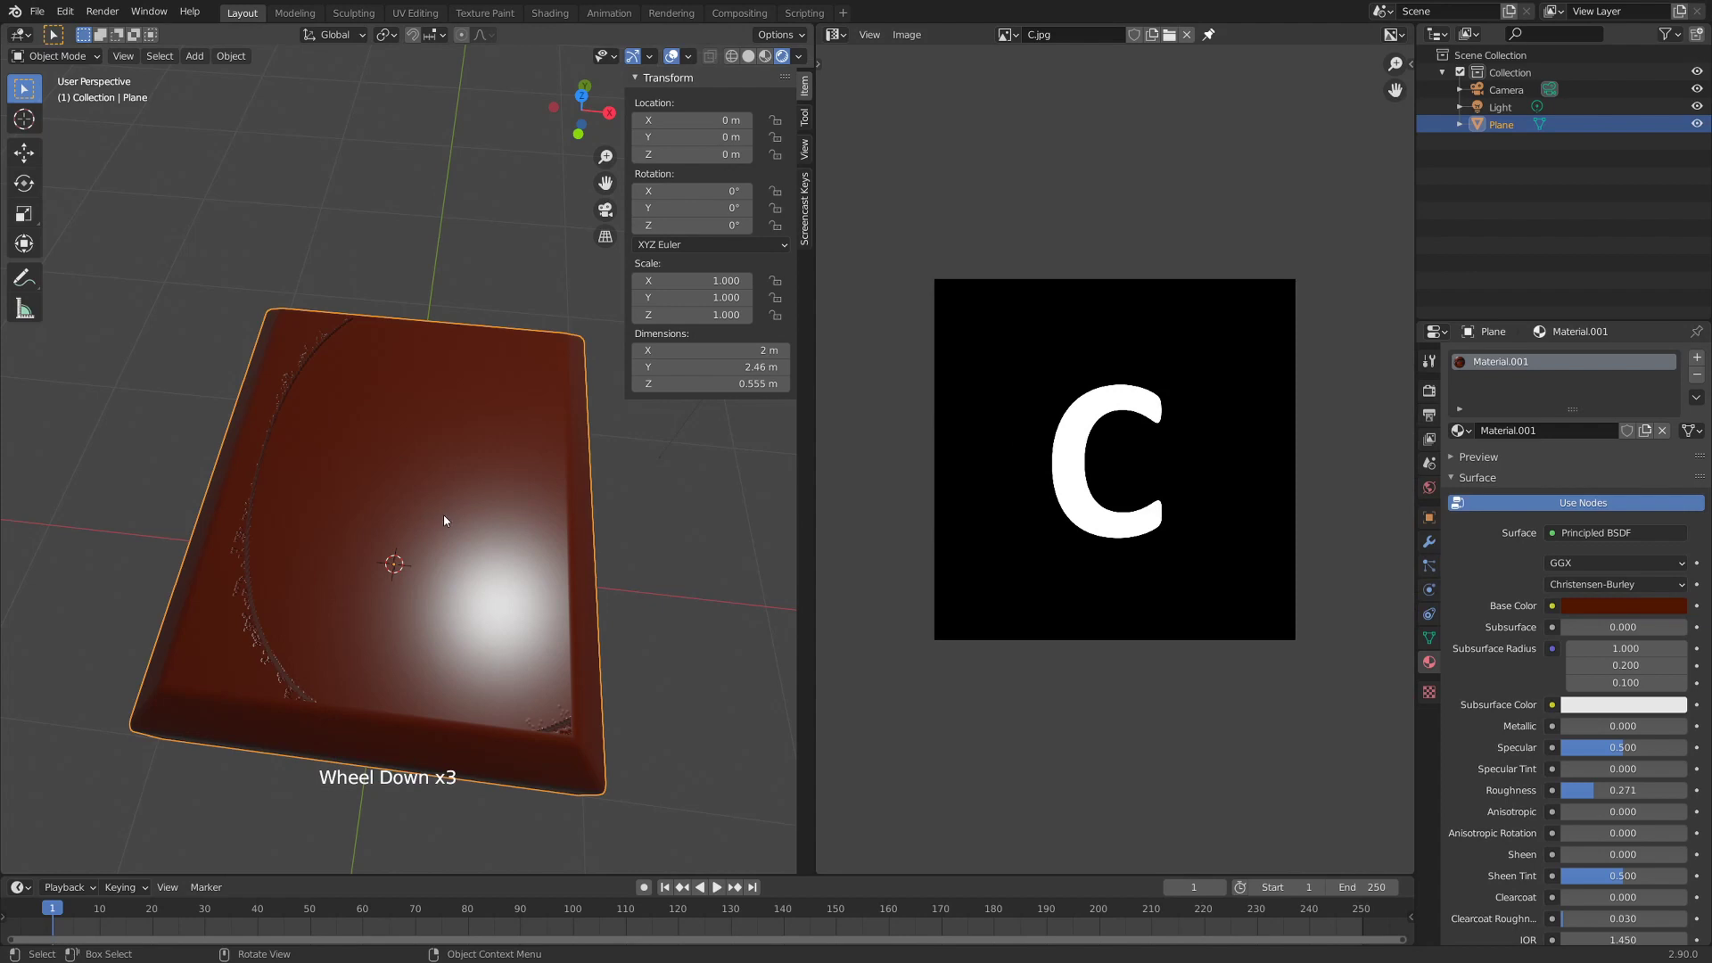
# - Unwrap the slab's top face and scale its UV island to fill the whole C.jpg image
pyautogui.press('Tab')
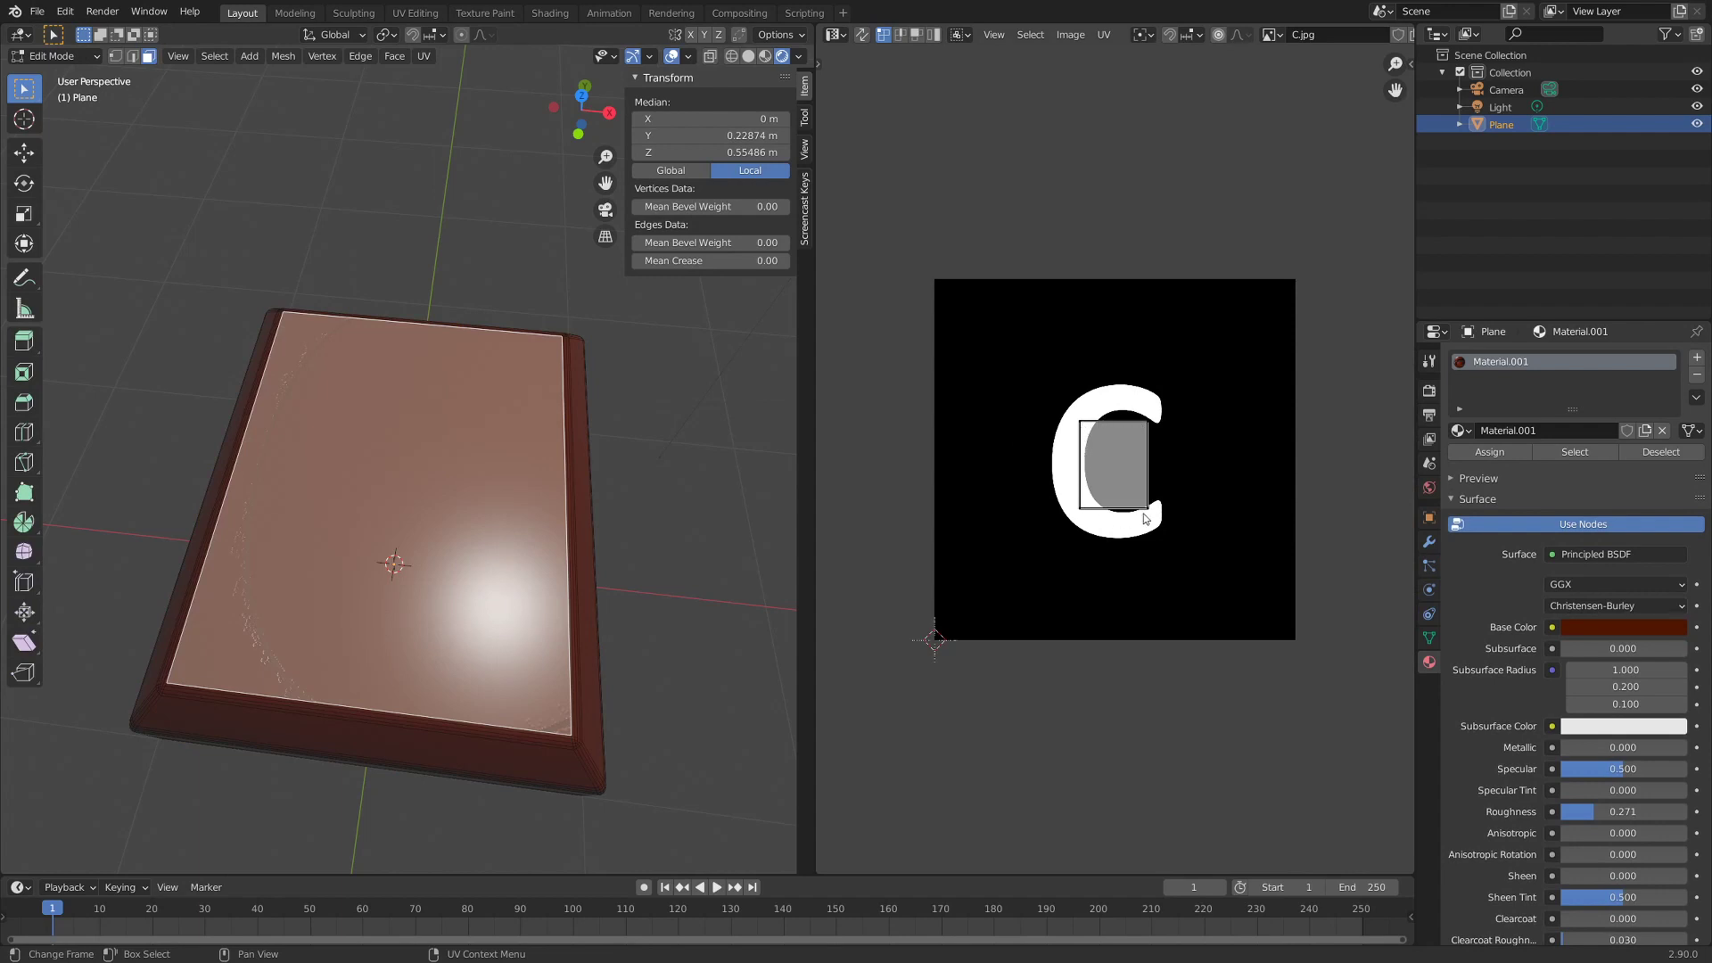
pyautogui.press('a')
pyautogui.press('s')
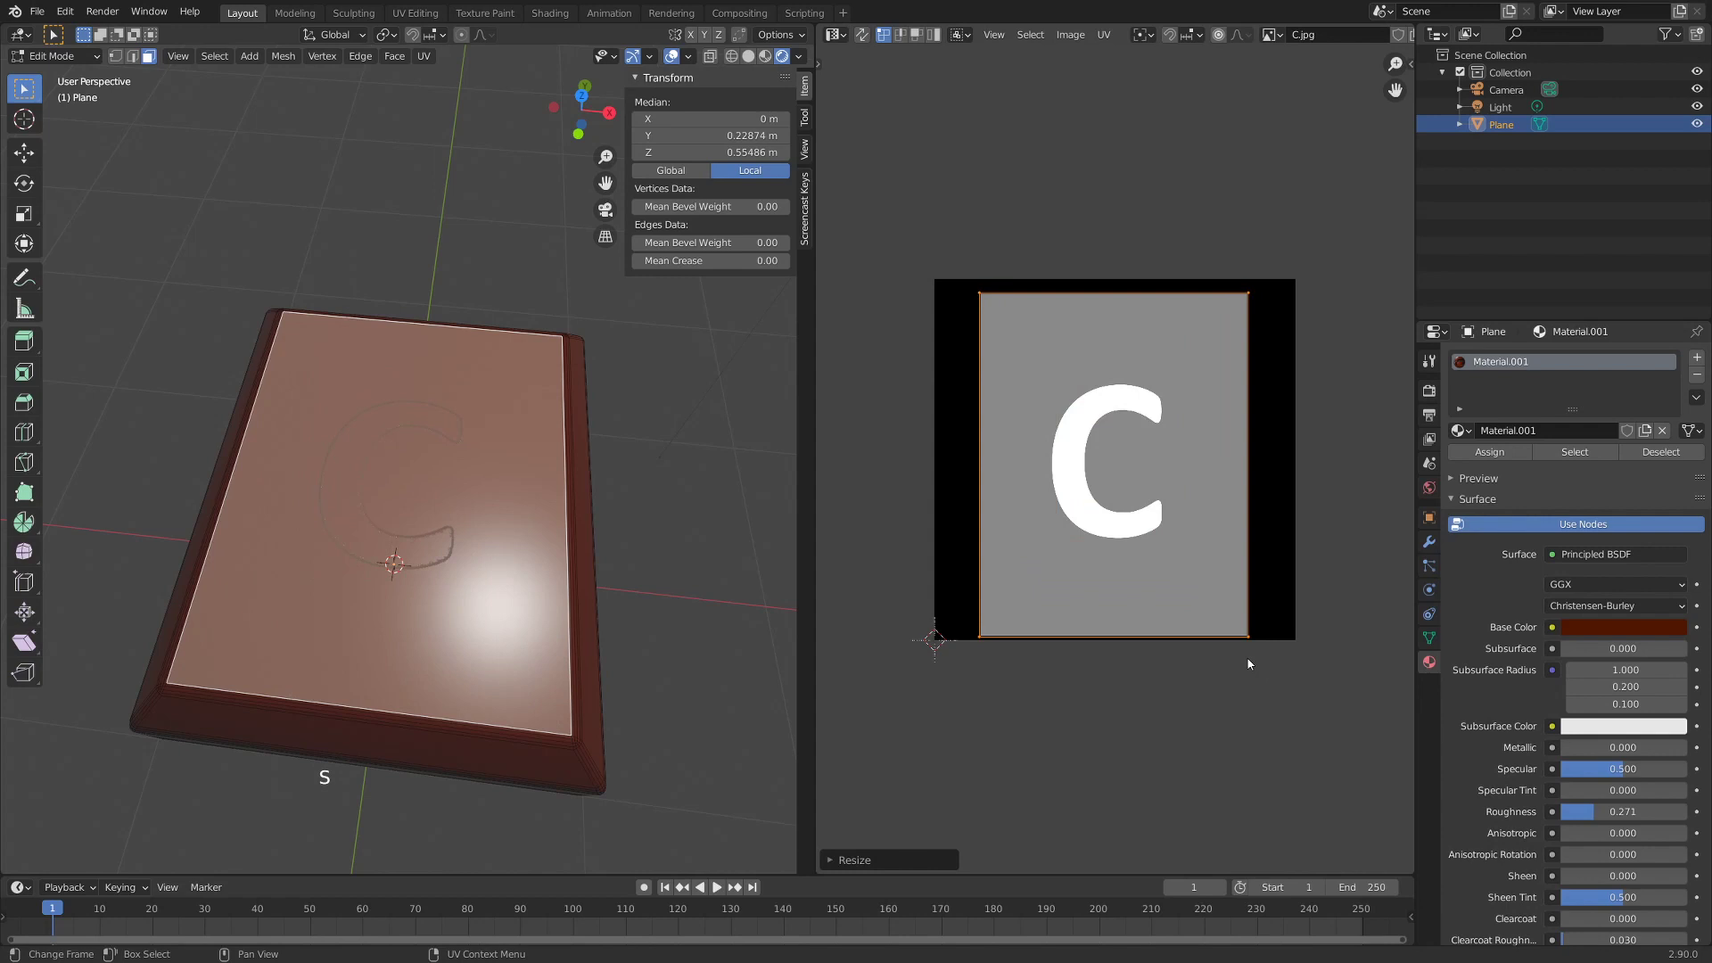
pyautogui.press('g')
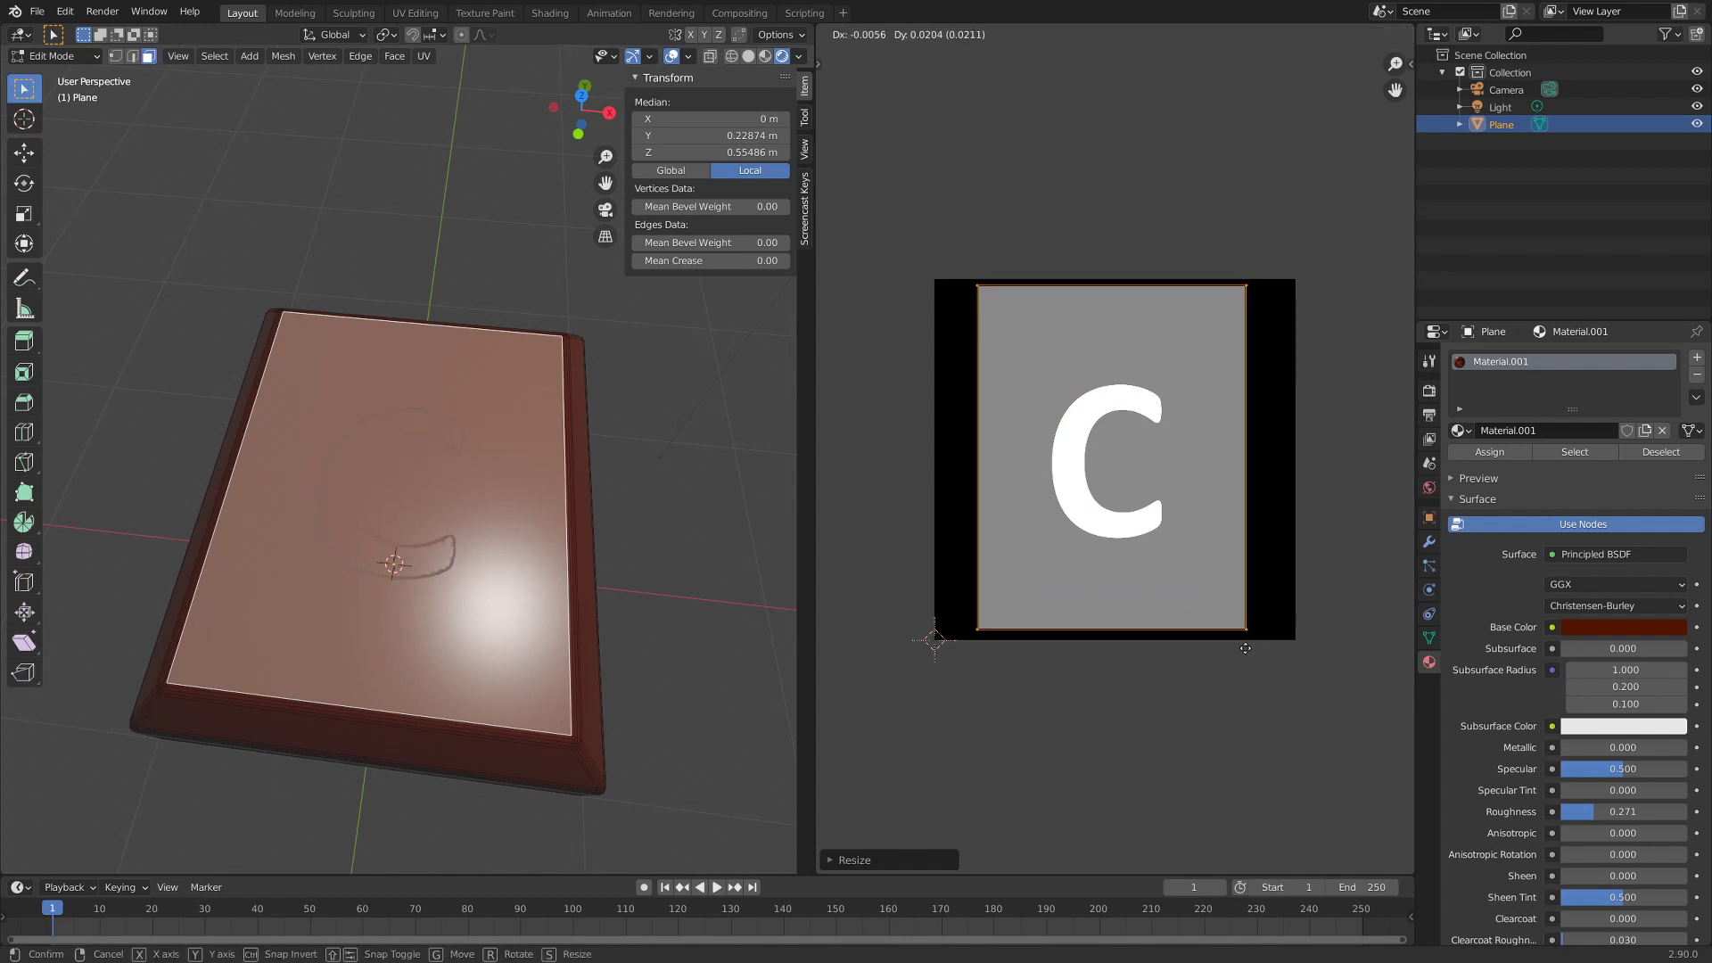
pyautogui.press('s')
pyautogui.press('Tab')
# - Orbit the slab to inspect the letter C outline now showing on the bar
pyautogui.middleClick(489, 583)
pyautogui.scroll(3)
pyautogui.middleClick(465, 586)
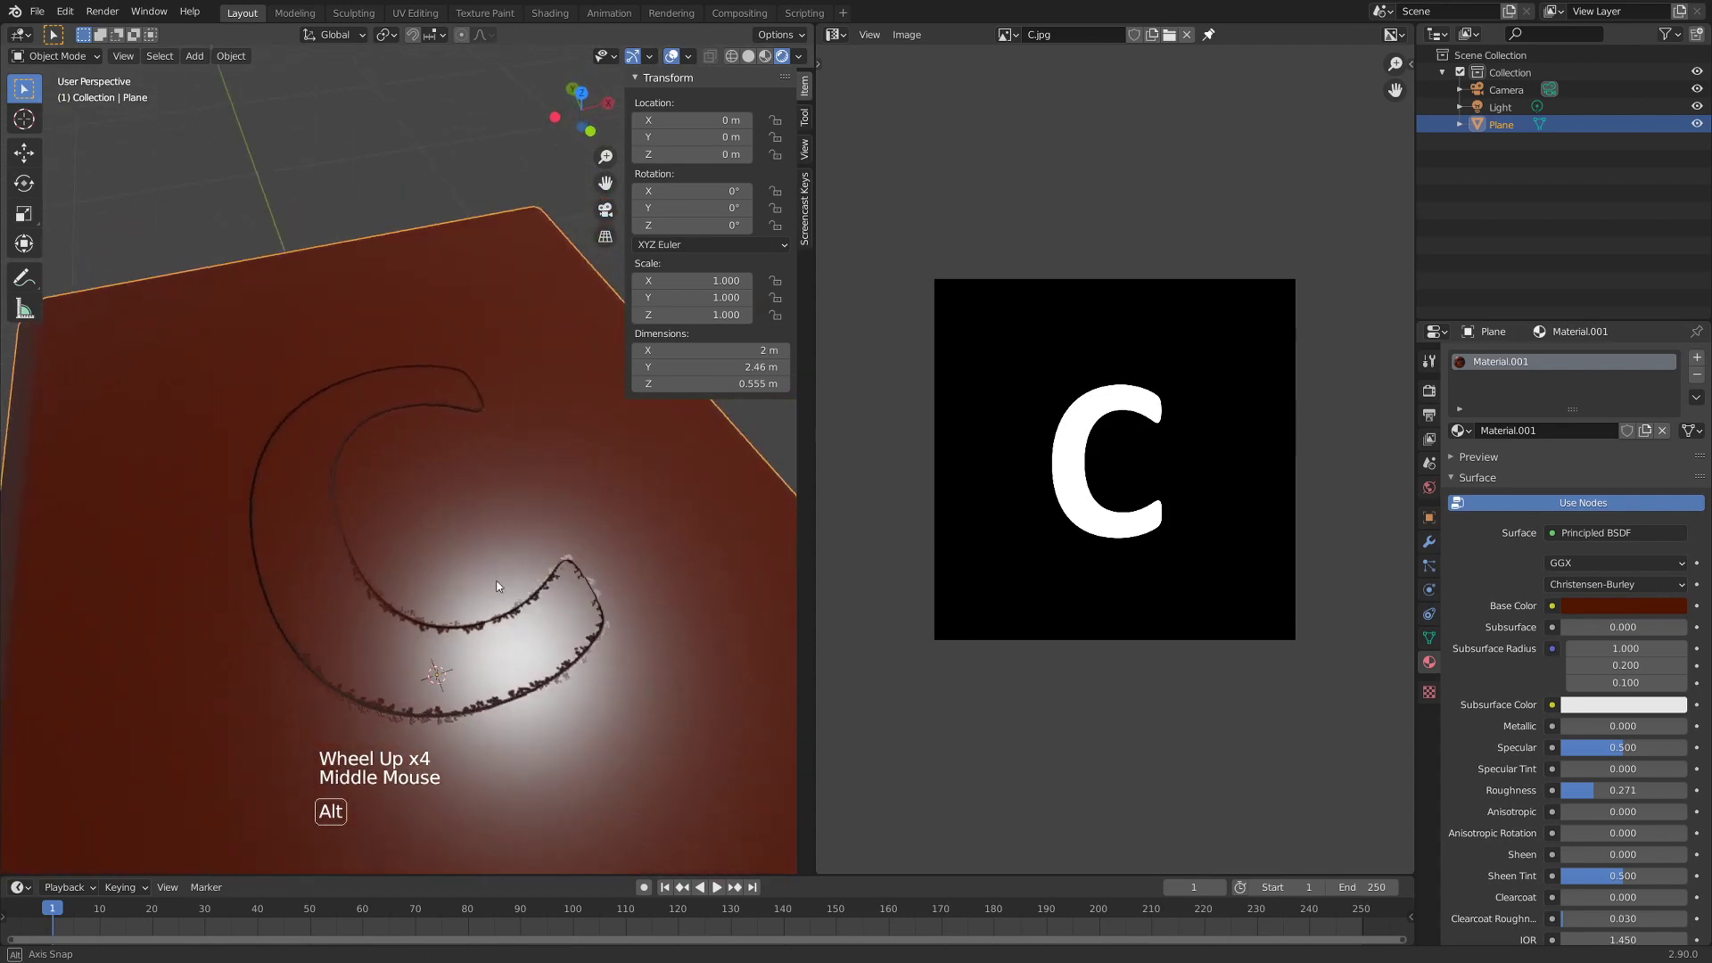
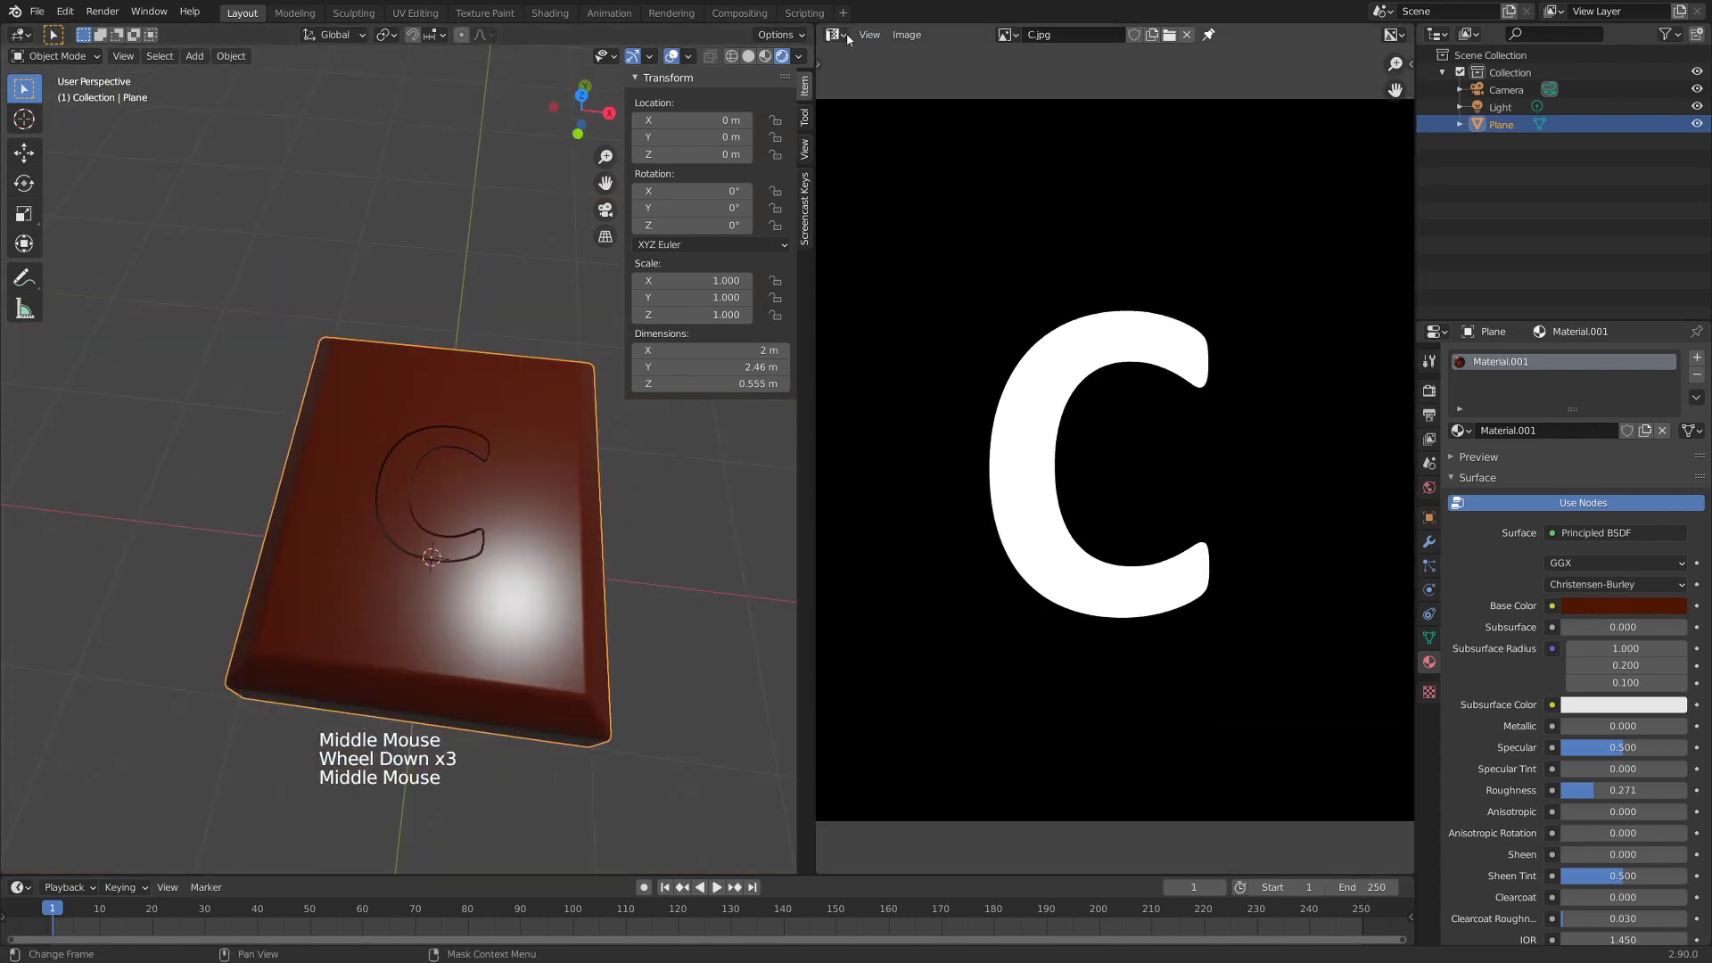
# - Return to the Shader Editor and orbit the slab to view the C relief
pyautogui.click(849, 40)
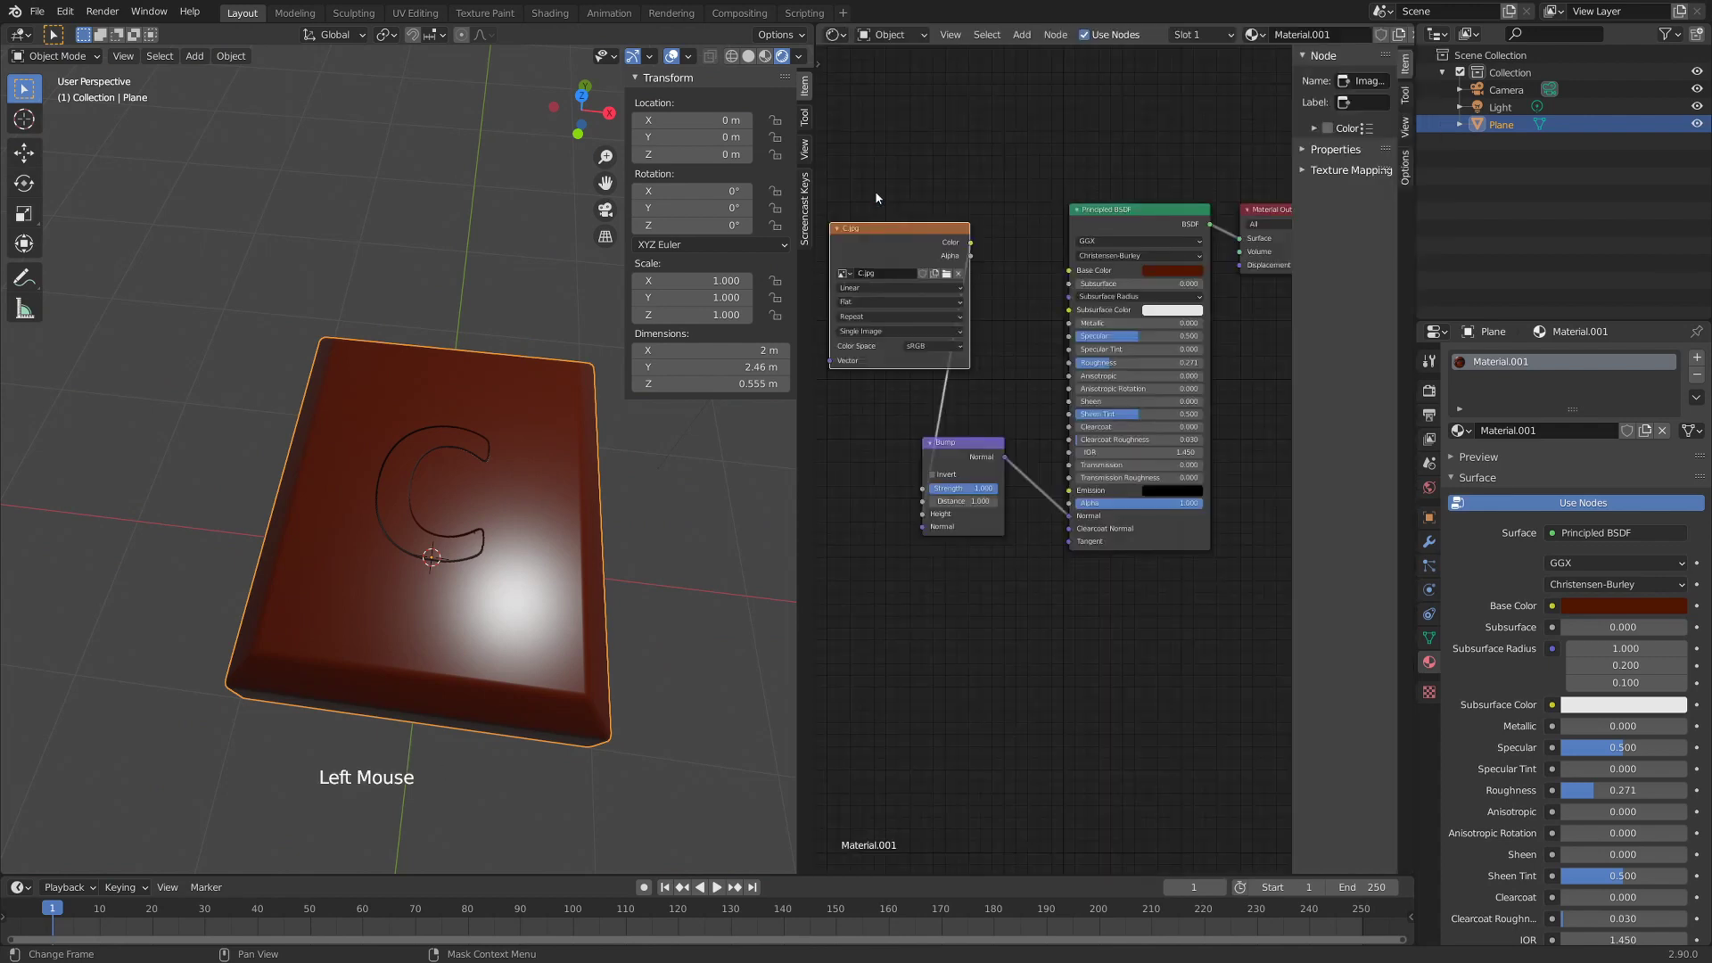
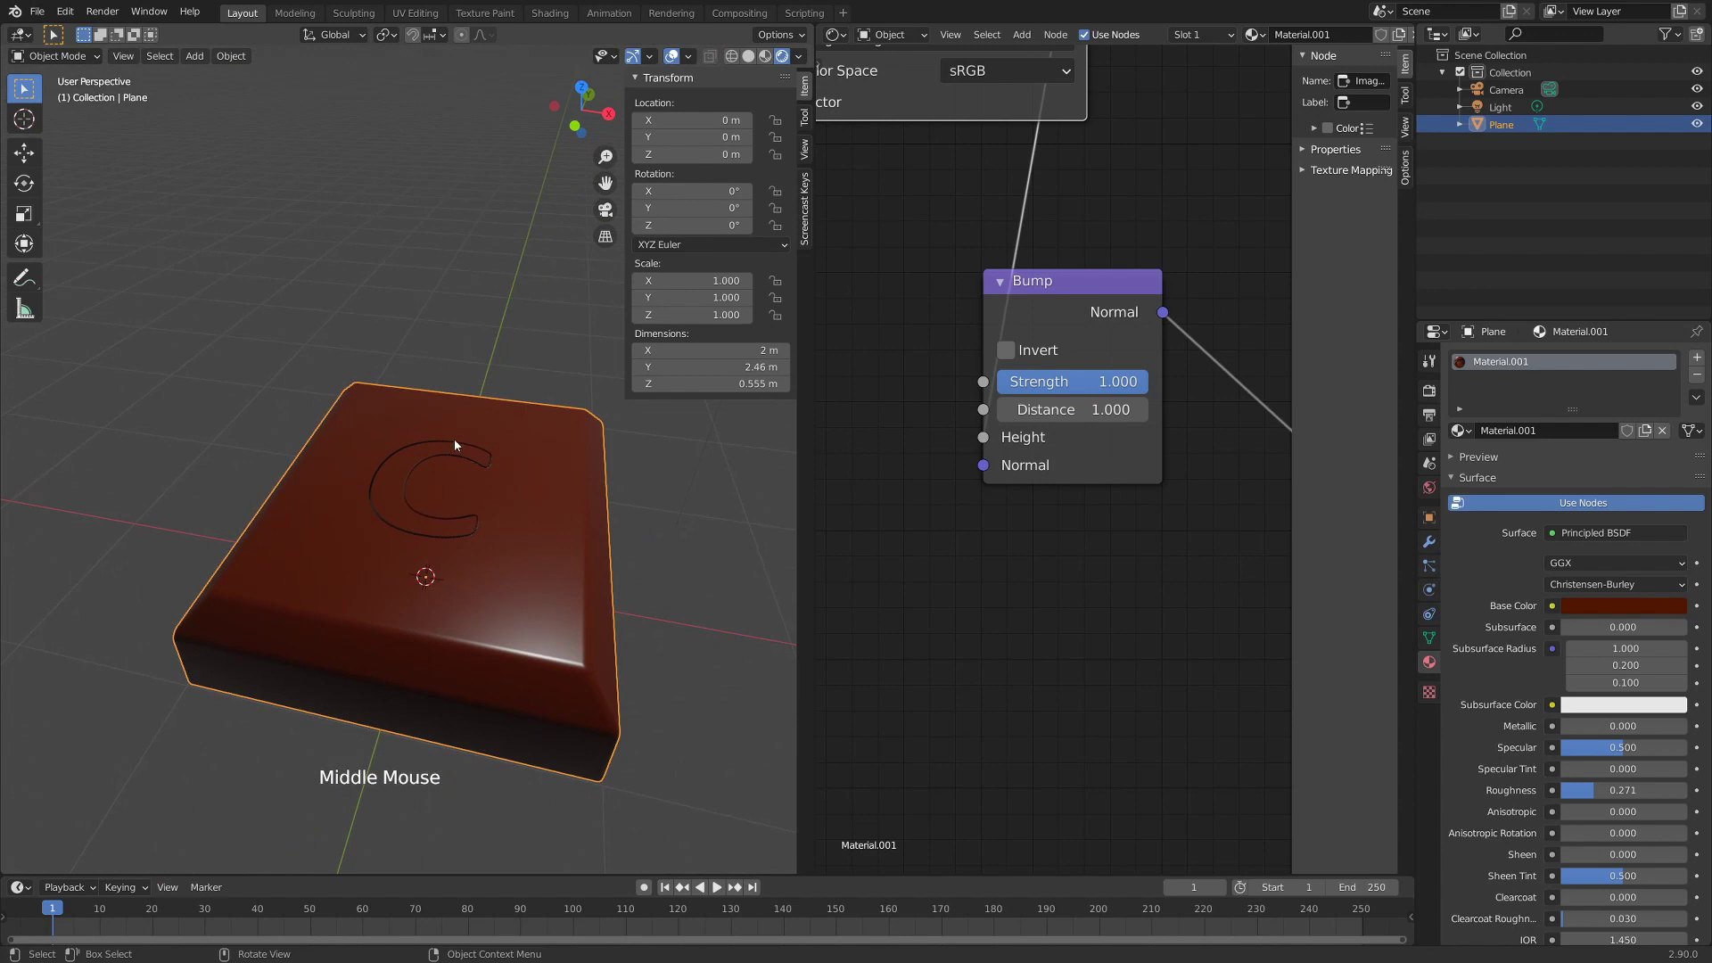
pyautogui.middleClick(480, 507)
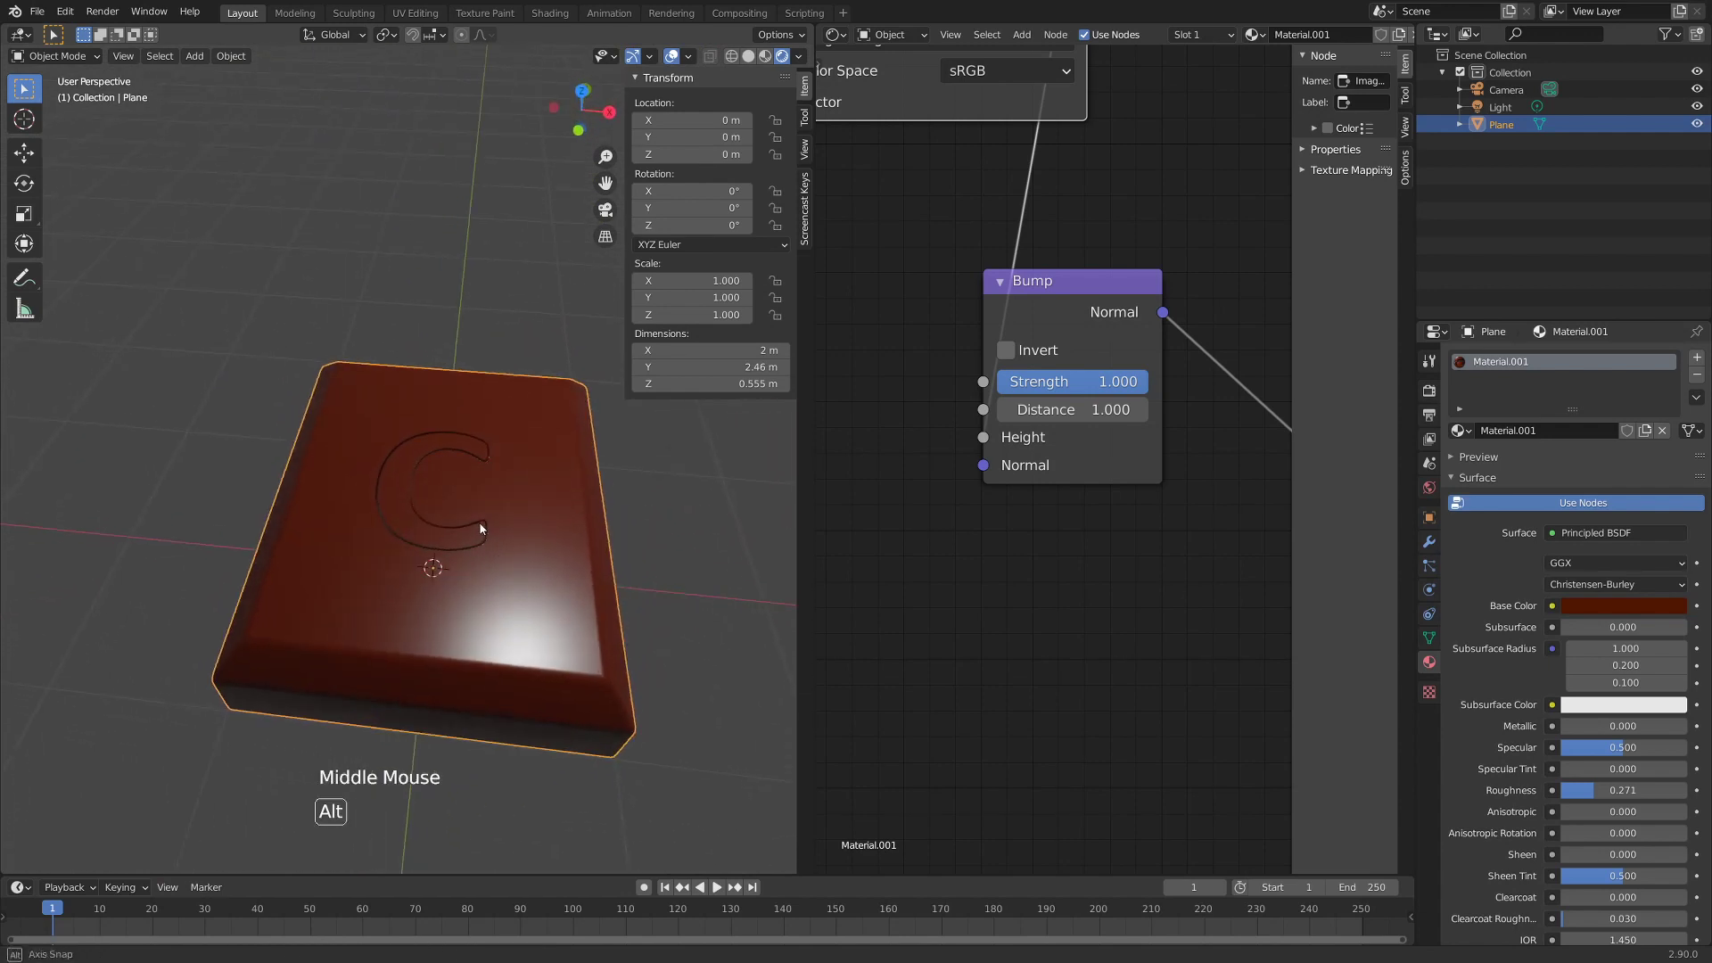
pyautogui.middleClick(511, 544)
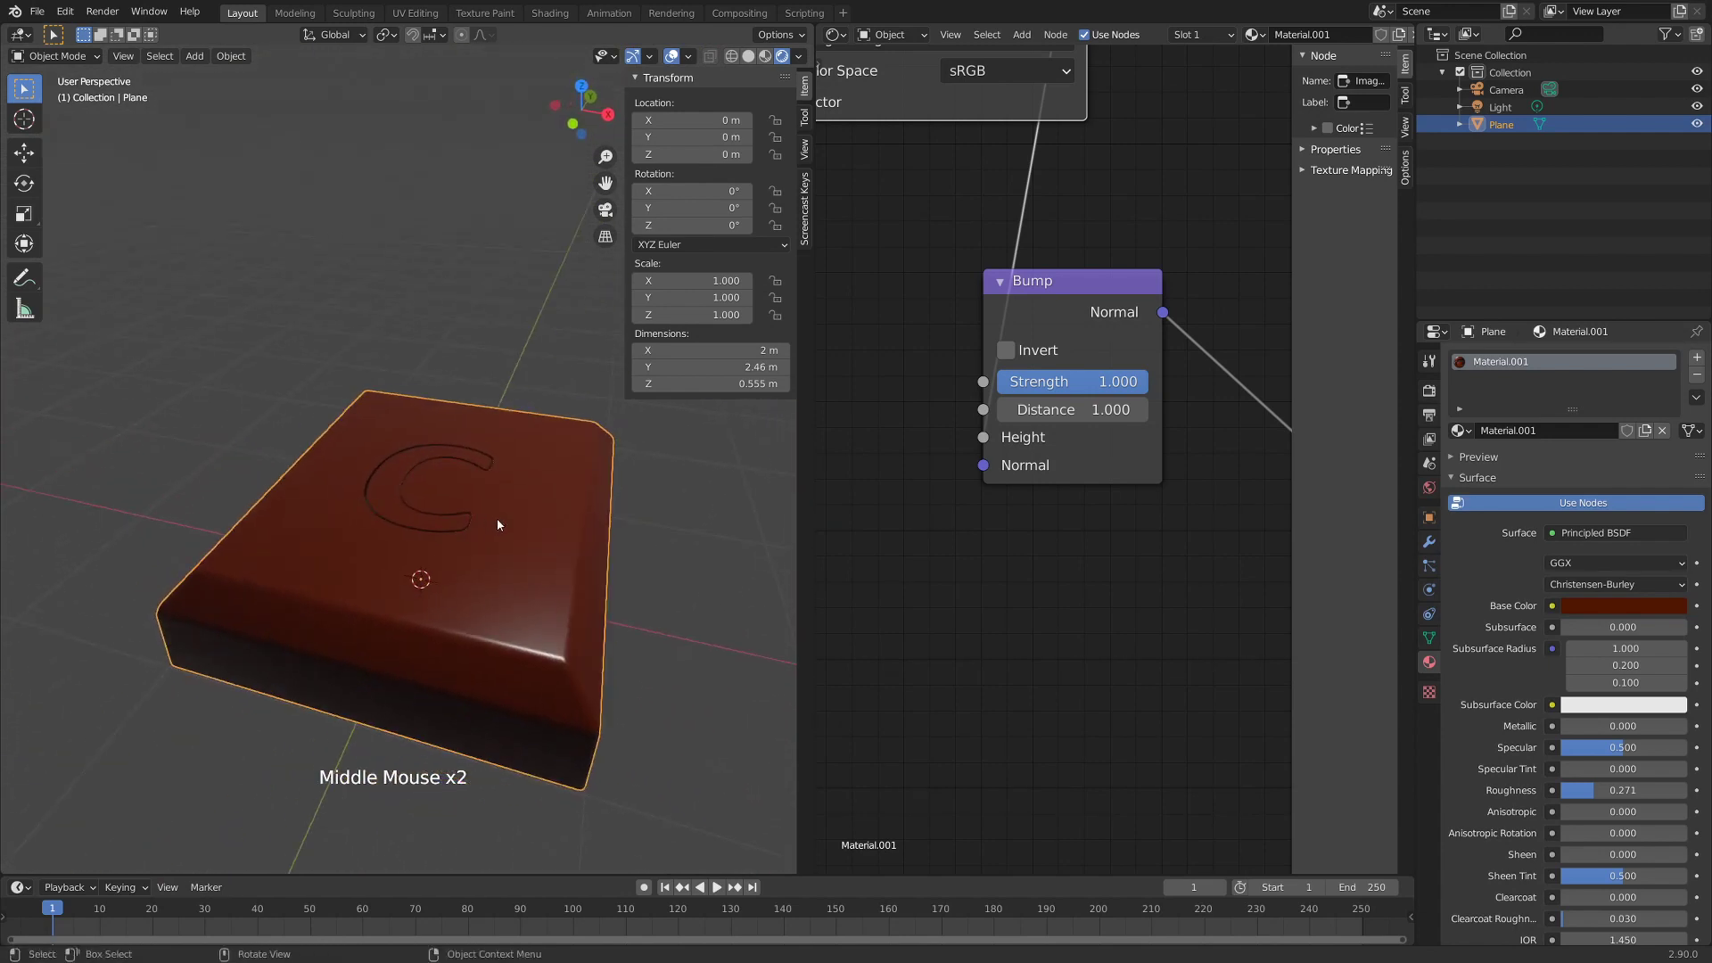
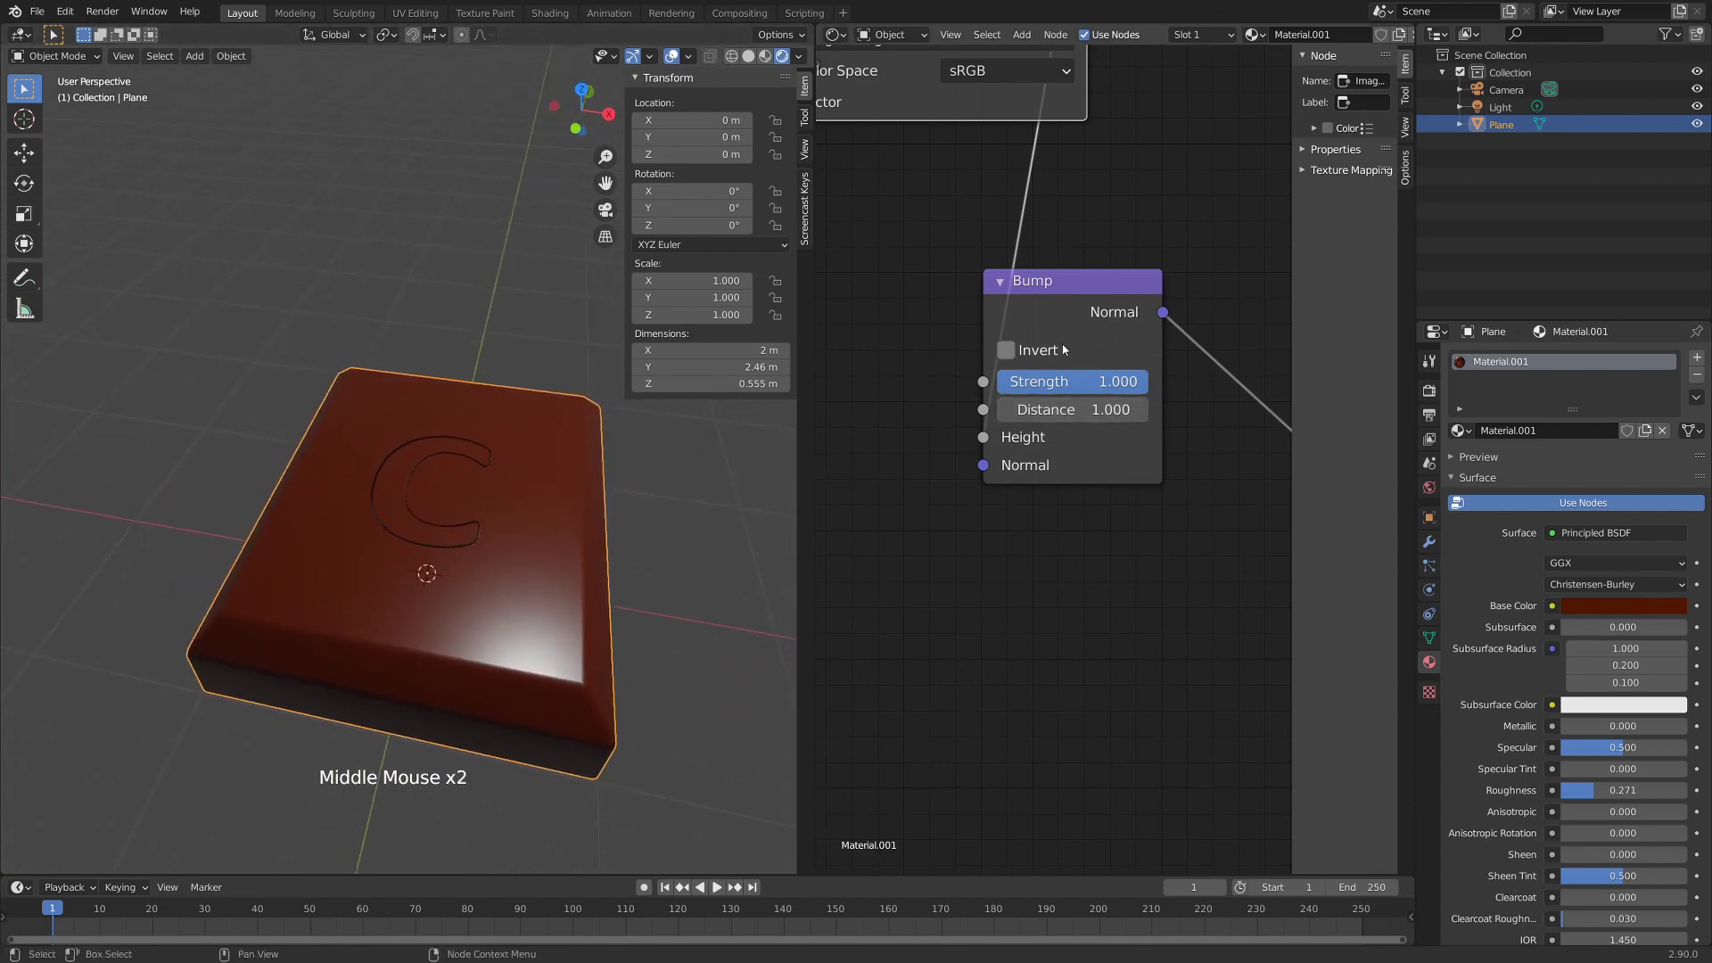
# - Invert the Bump node and set its Strength to 0.500 so the C stands raised
pyautogui.click(1018, 355)
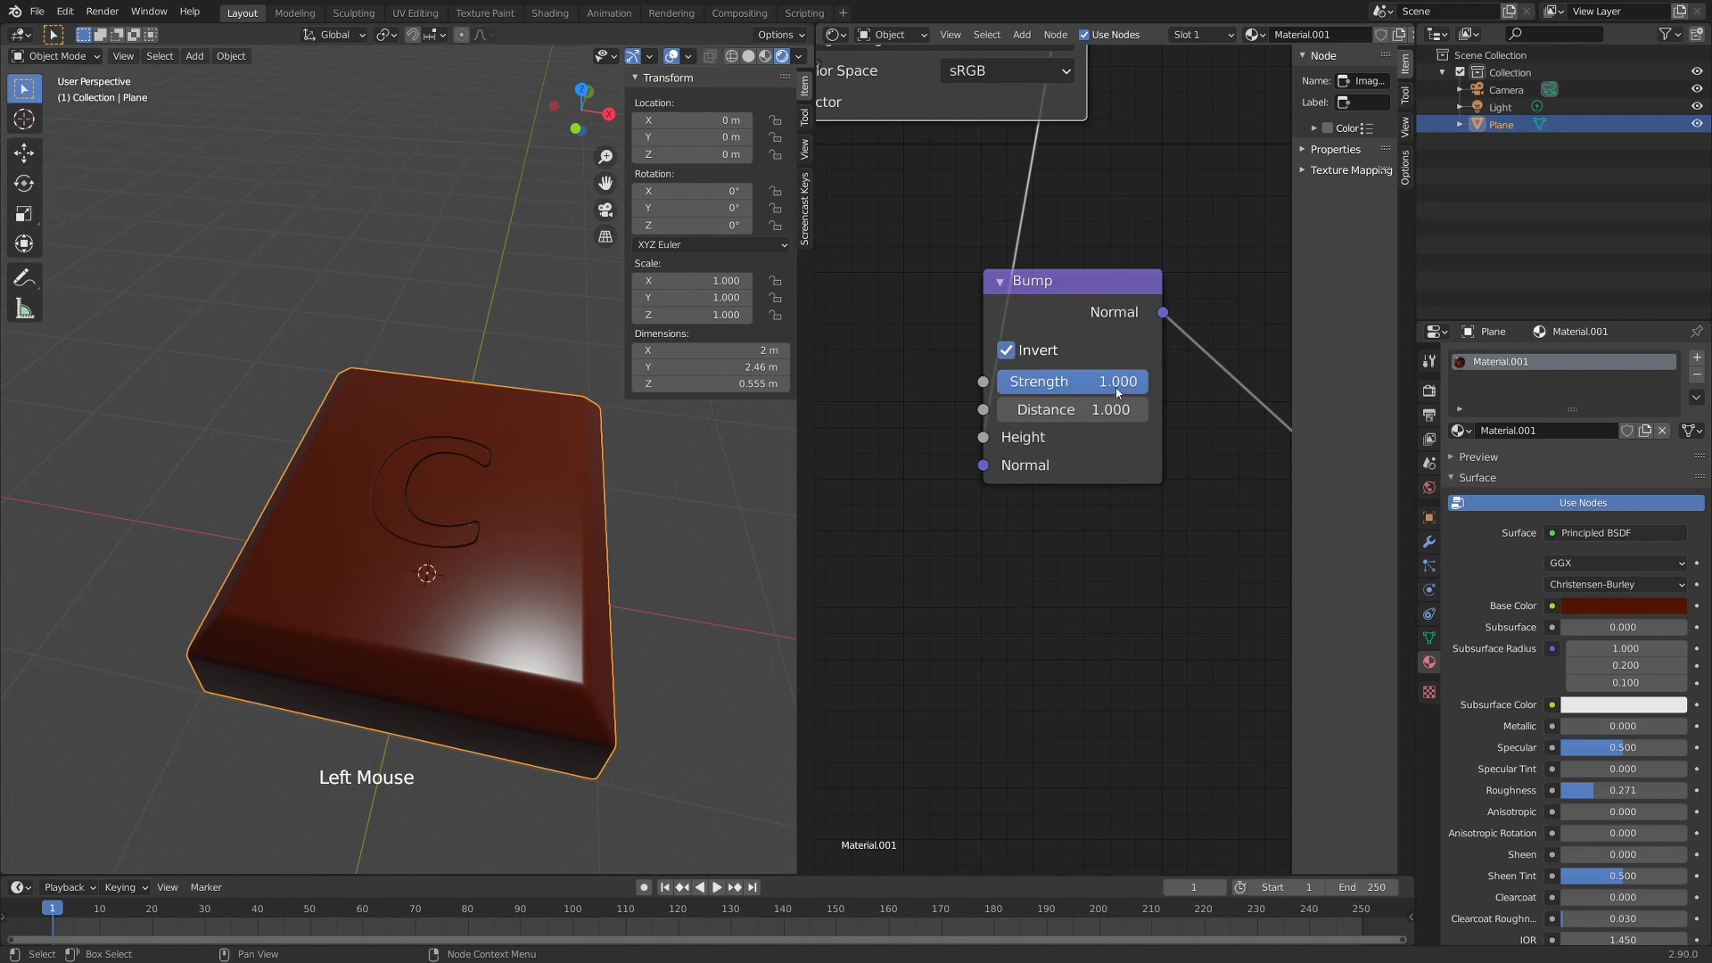
pyautogui.click(1119, 393)
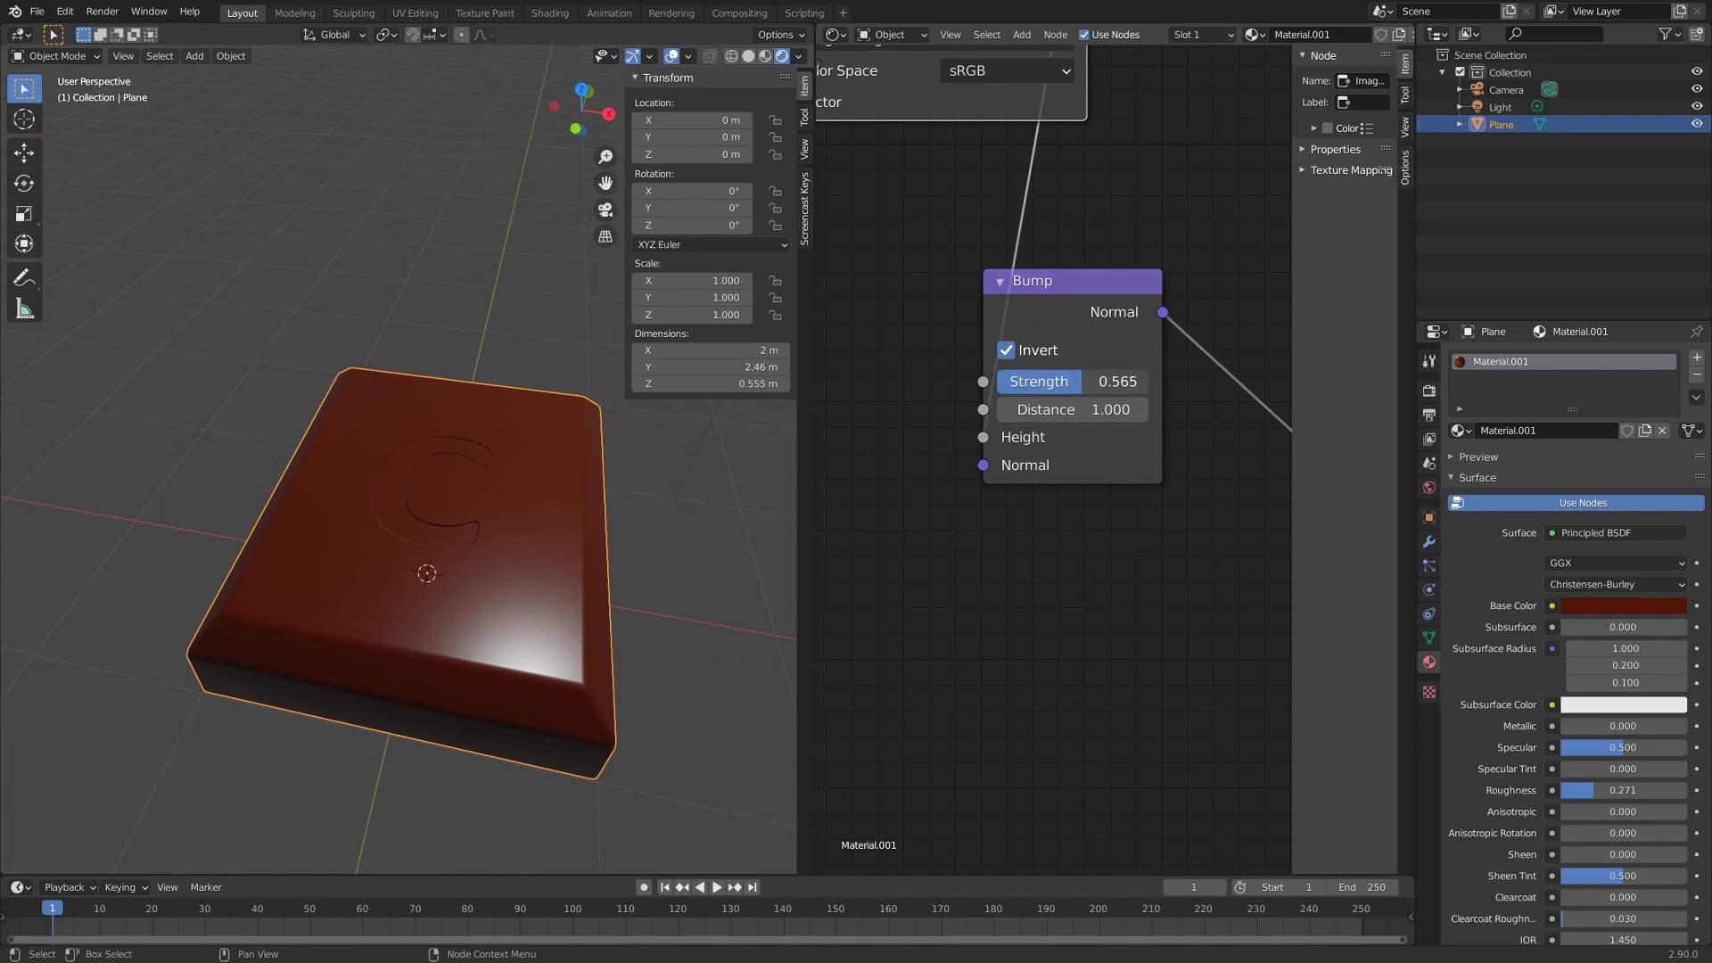
pyautogui.click(1009, 434)
# - Orbit around the slab to check the raised letter C from several angles
pyautogui.middleClick(401, 581)
pyautogui.scroll(-3)
pyautogui.middleClick(419, 549)
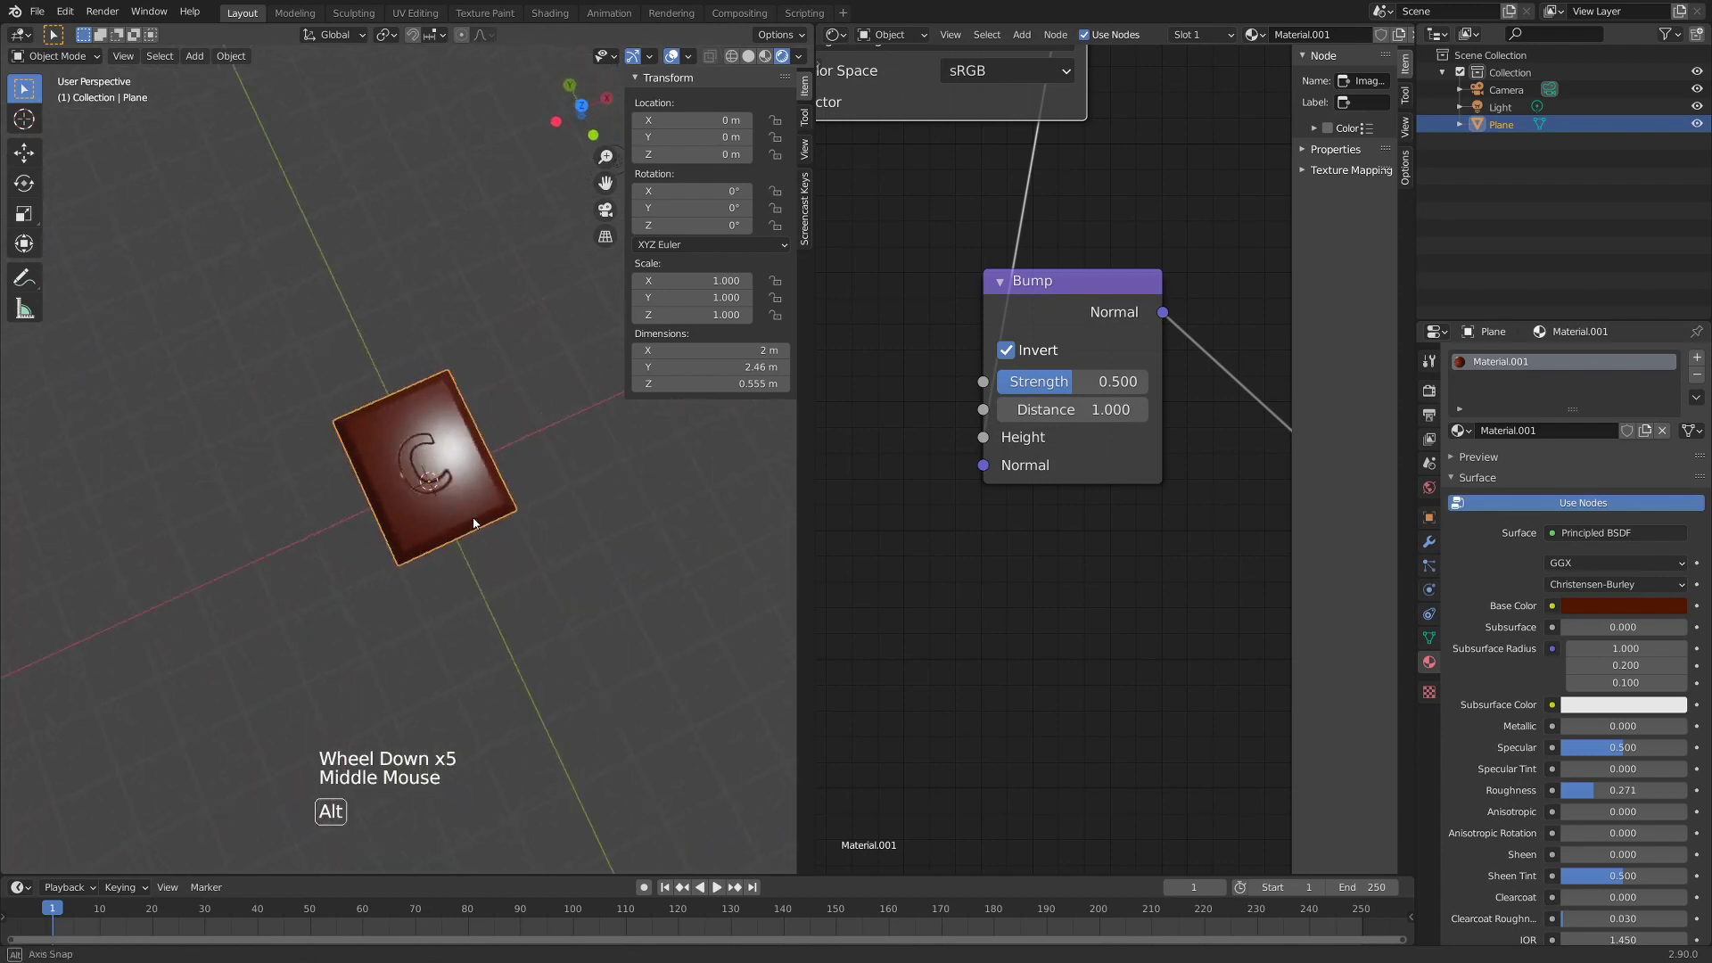
pyautogui.middleClick(445, 520)
pyautogui.scroll(-3)
pyautogui.middleClick(450, 482)
pyautogui.middleClick(410, 423)
pyautogui.middleClick(406, 505)
pyautogui.middleClick(428, 479)
pyautogui.middleClick(438, 451)
pyautogui.click(438, 452)
pyautogui.middleClick(465, 420)
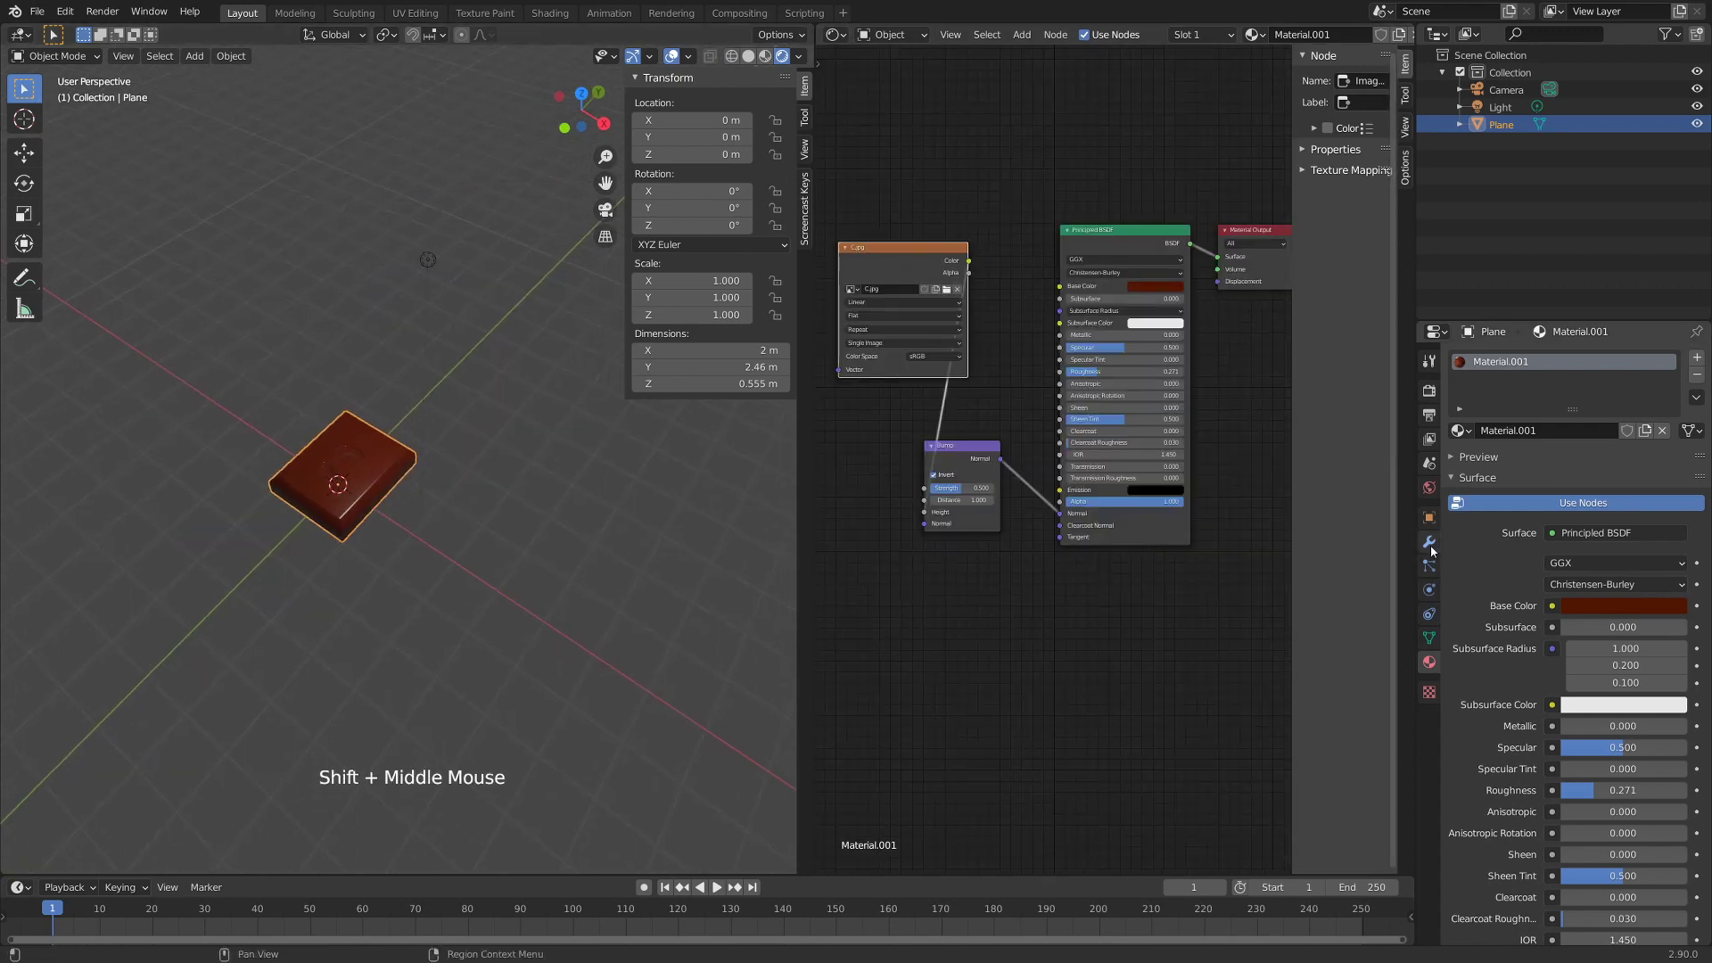
# - Add an Array modifier to the slab, doubling it into a two-piece bar
pyautogui.click(1434, 551)
pyautogui.click(1552, 362)
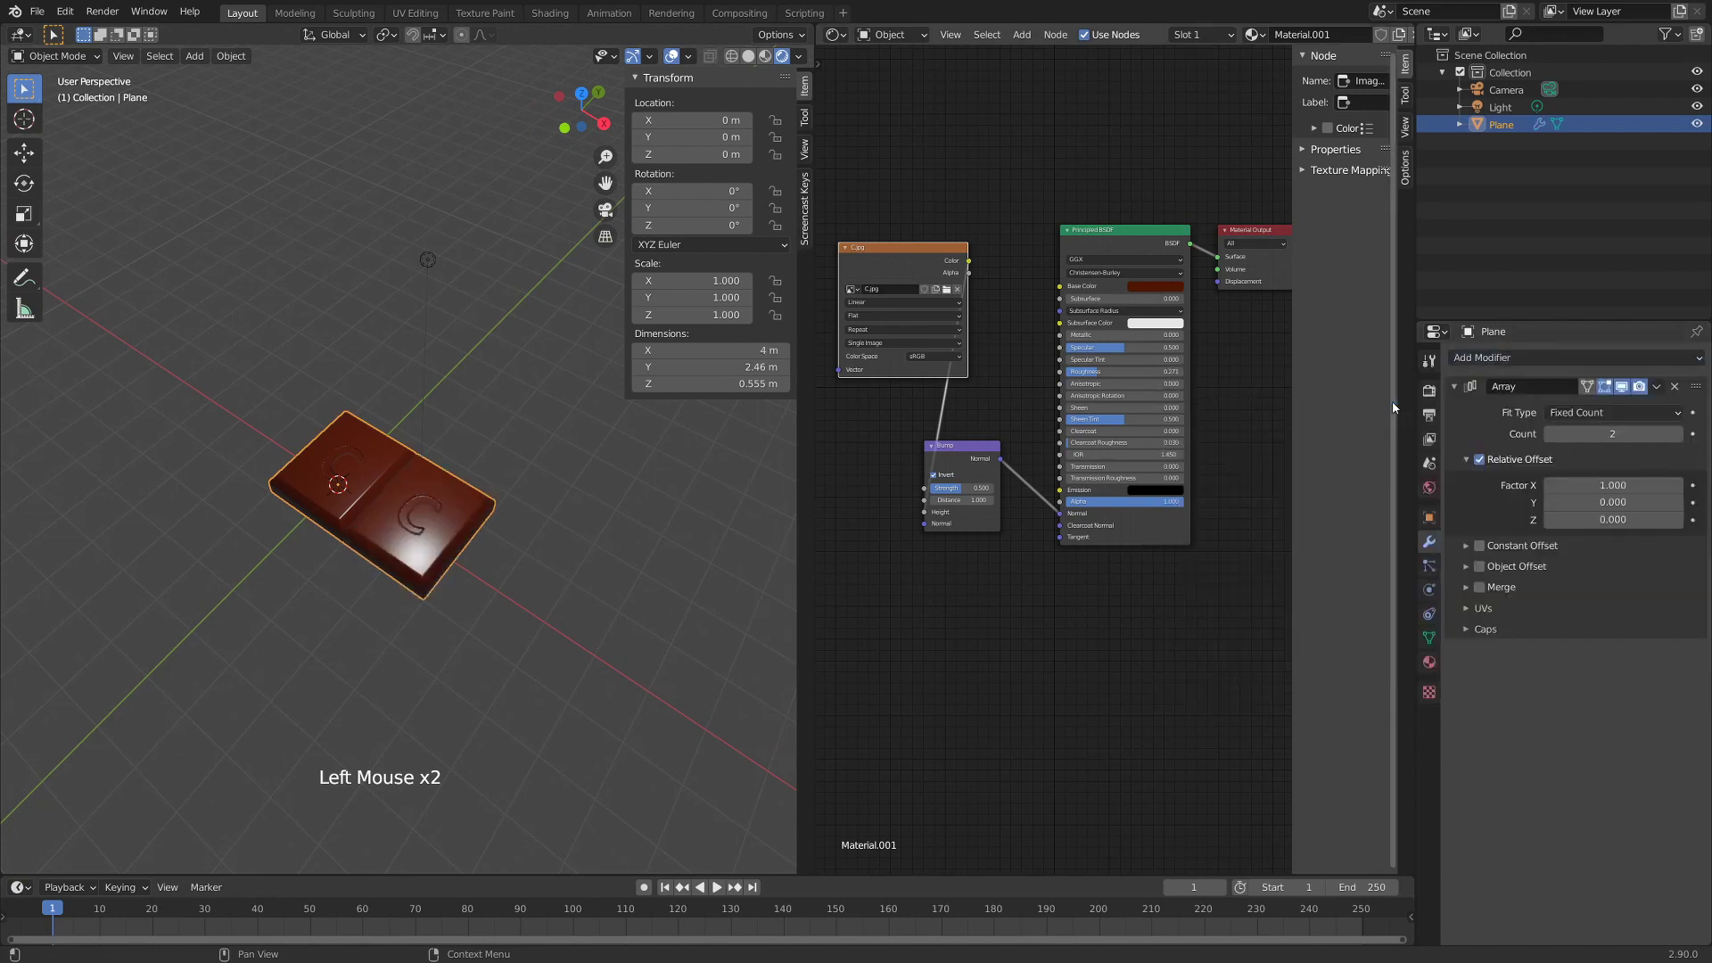
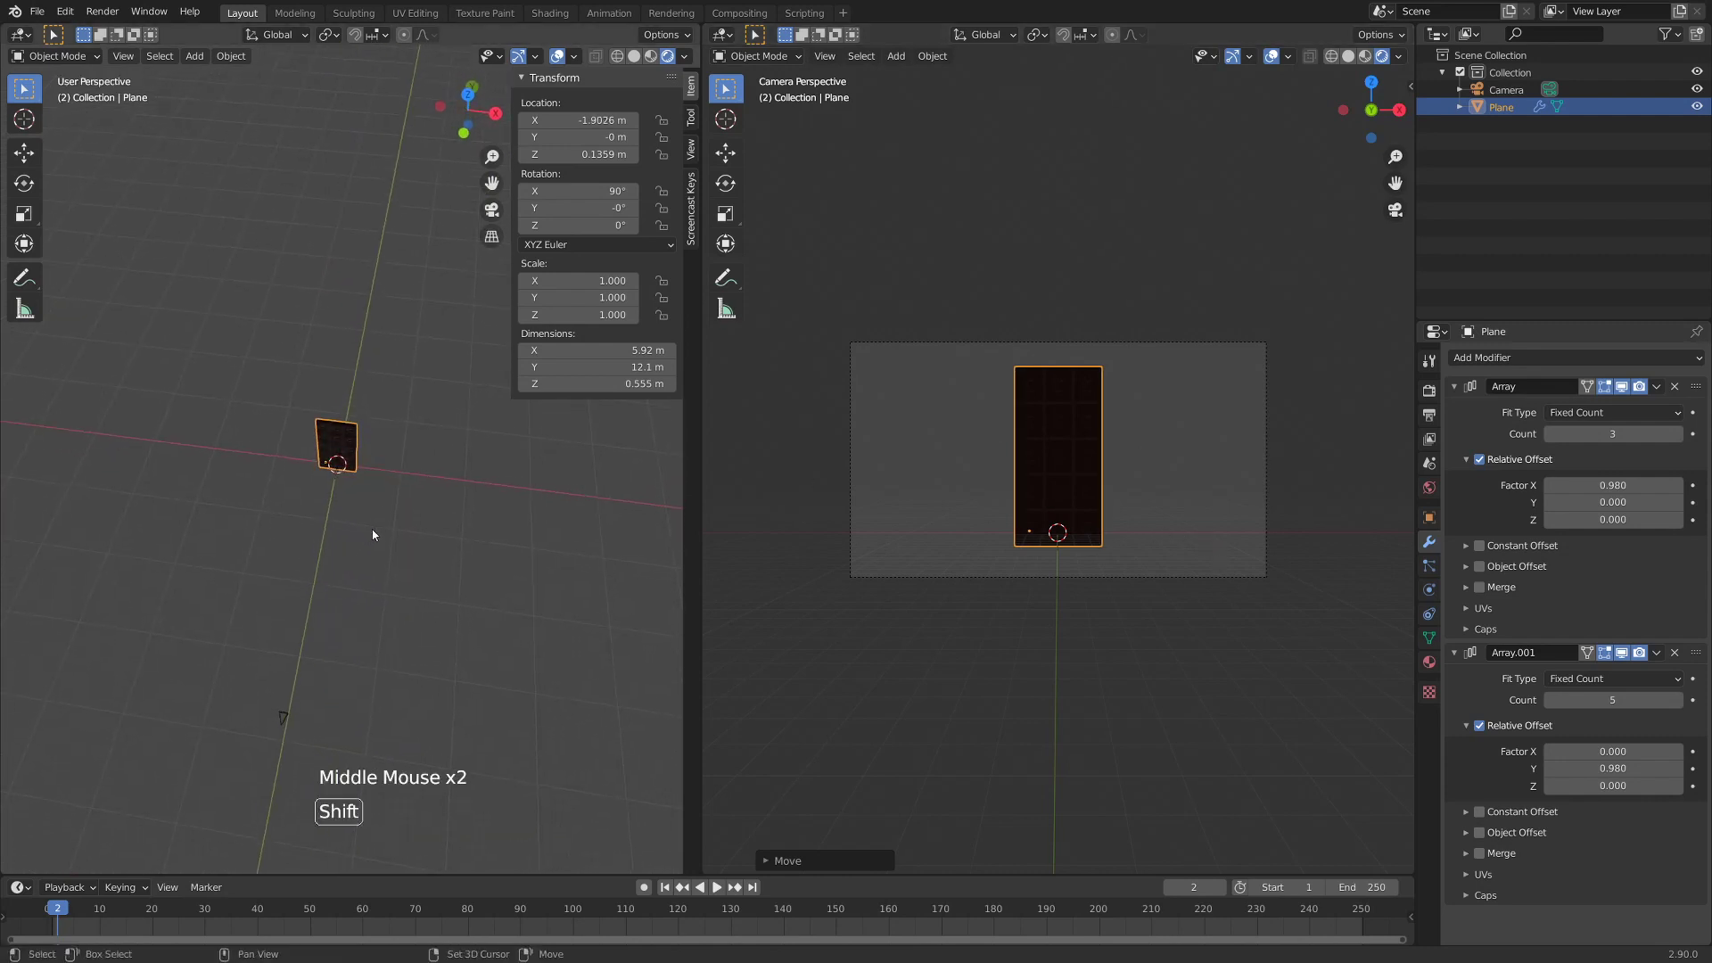
# - Add an Area light and tilt it about -37° toward the upright bar from the side view
pyautogui.press('shift+a')
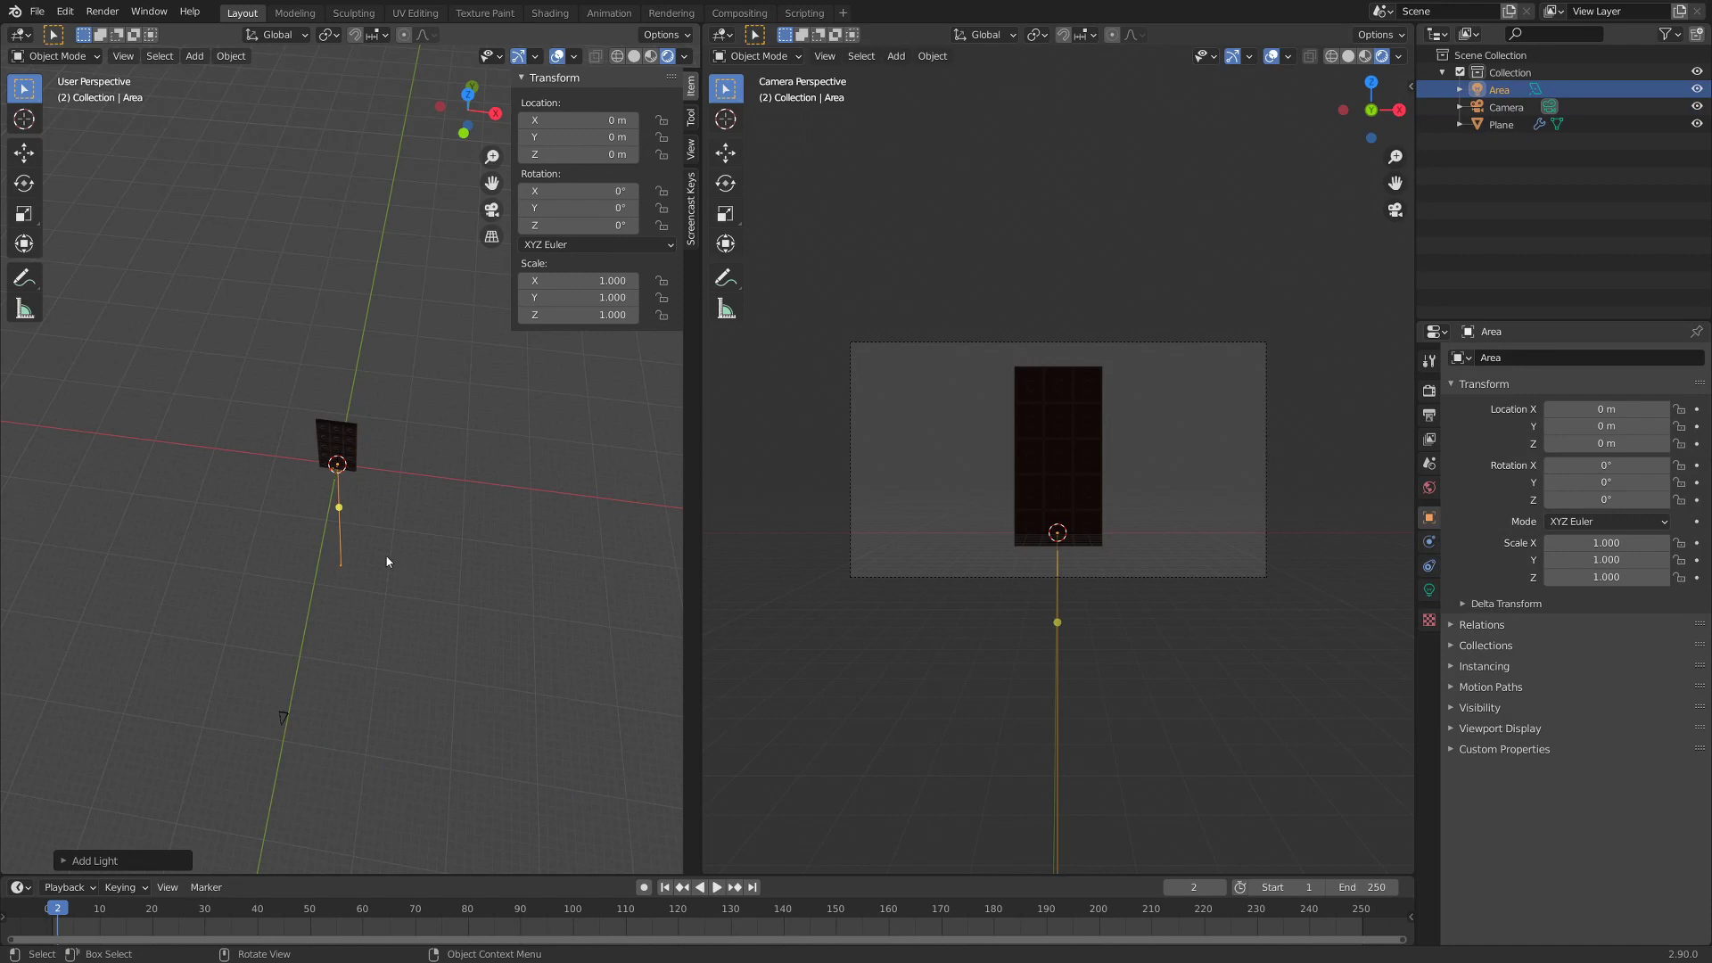
pyautogui.press('KP_3')
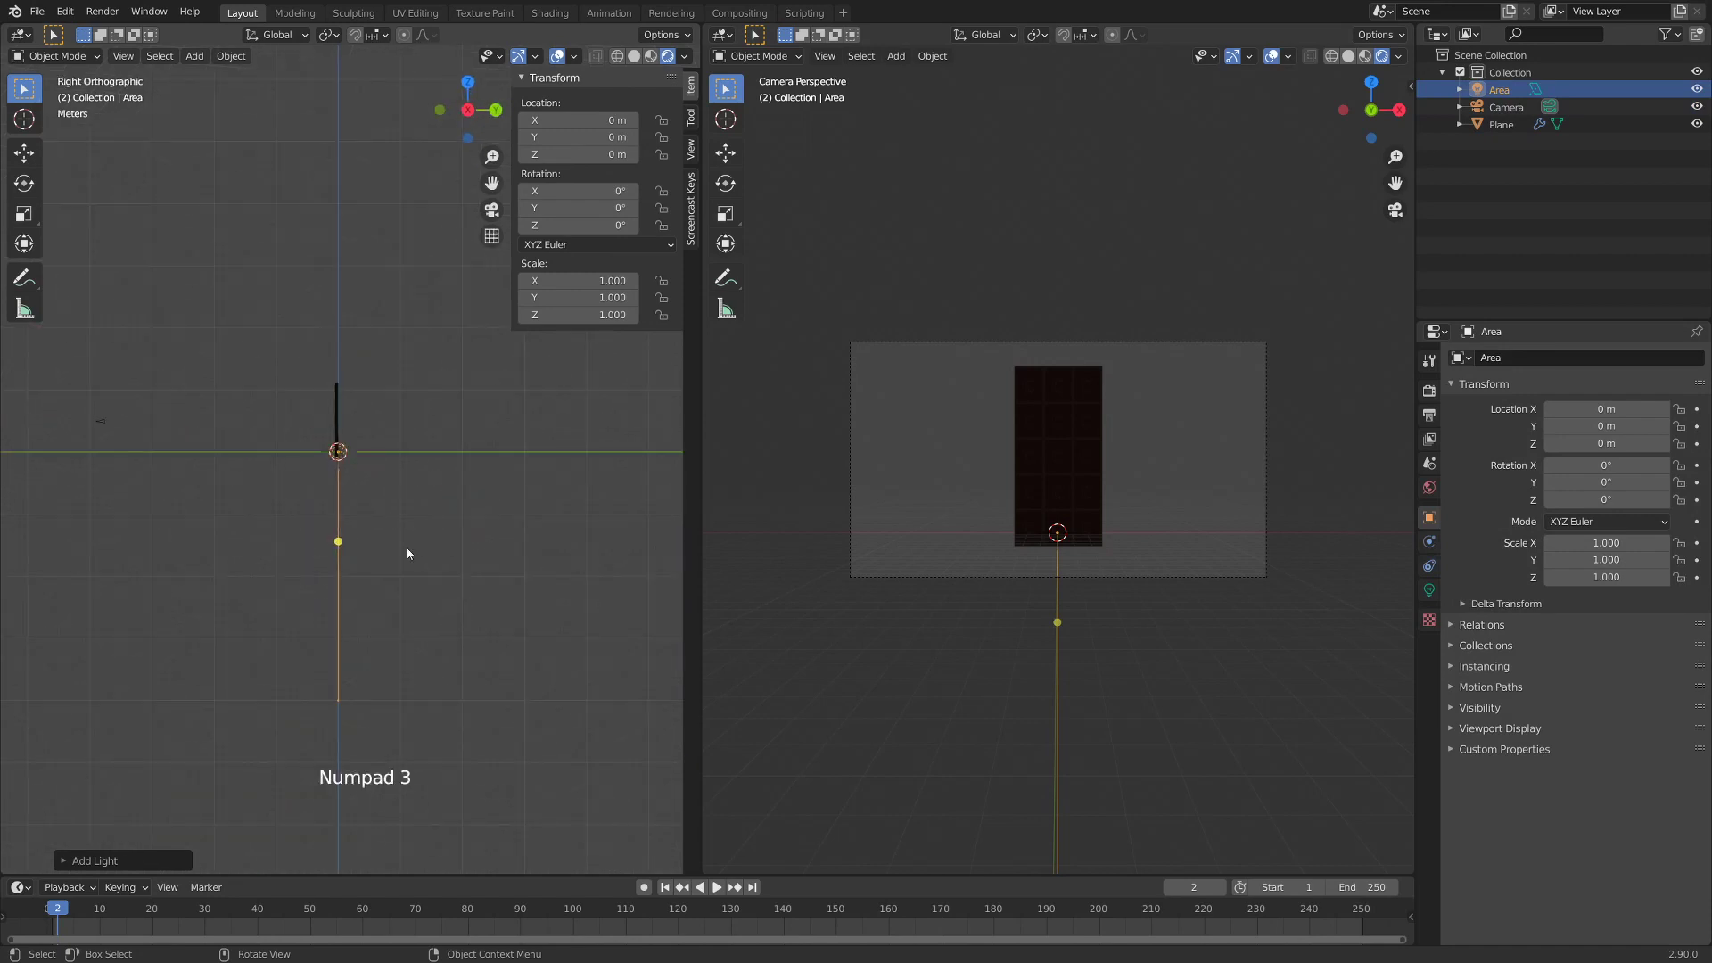
pyautogui.press('r')
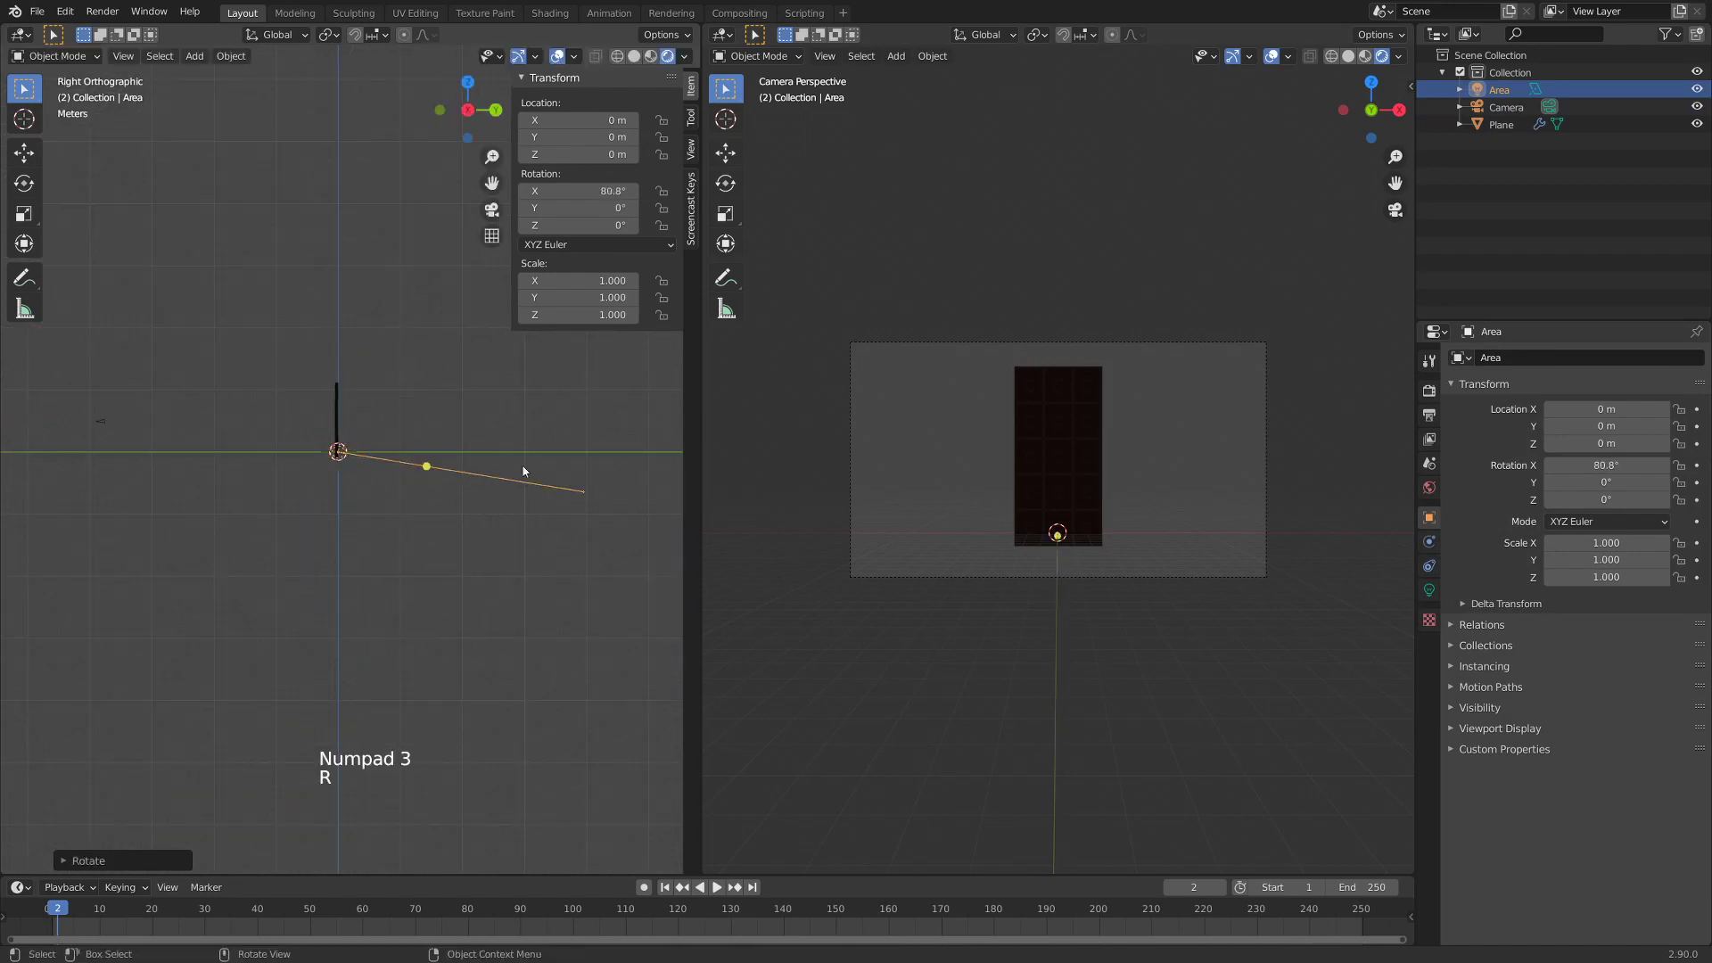
pyautogui.press('g')
pyautogui.press('KP_7')
pyautogui.press('r')
pyautogui.press('g')
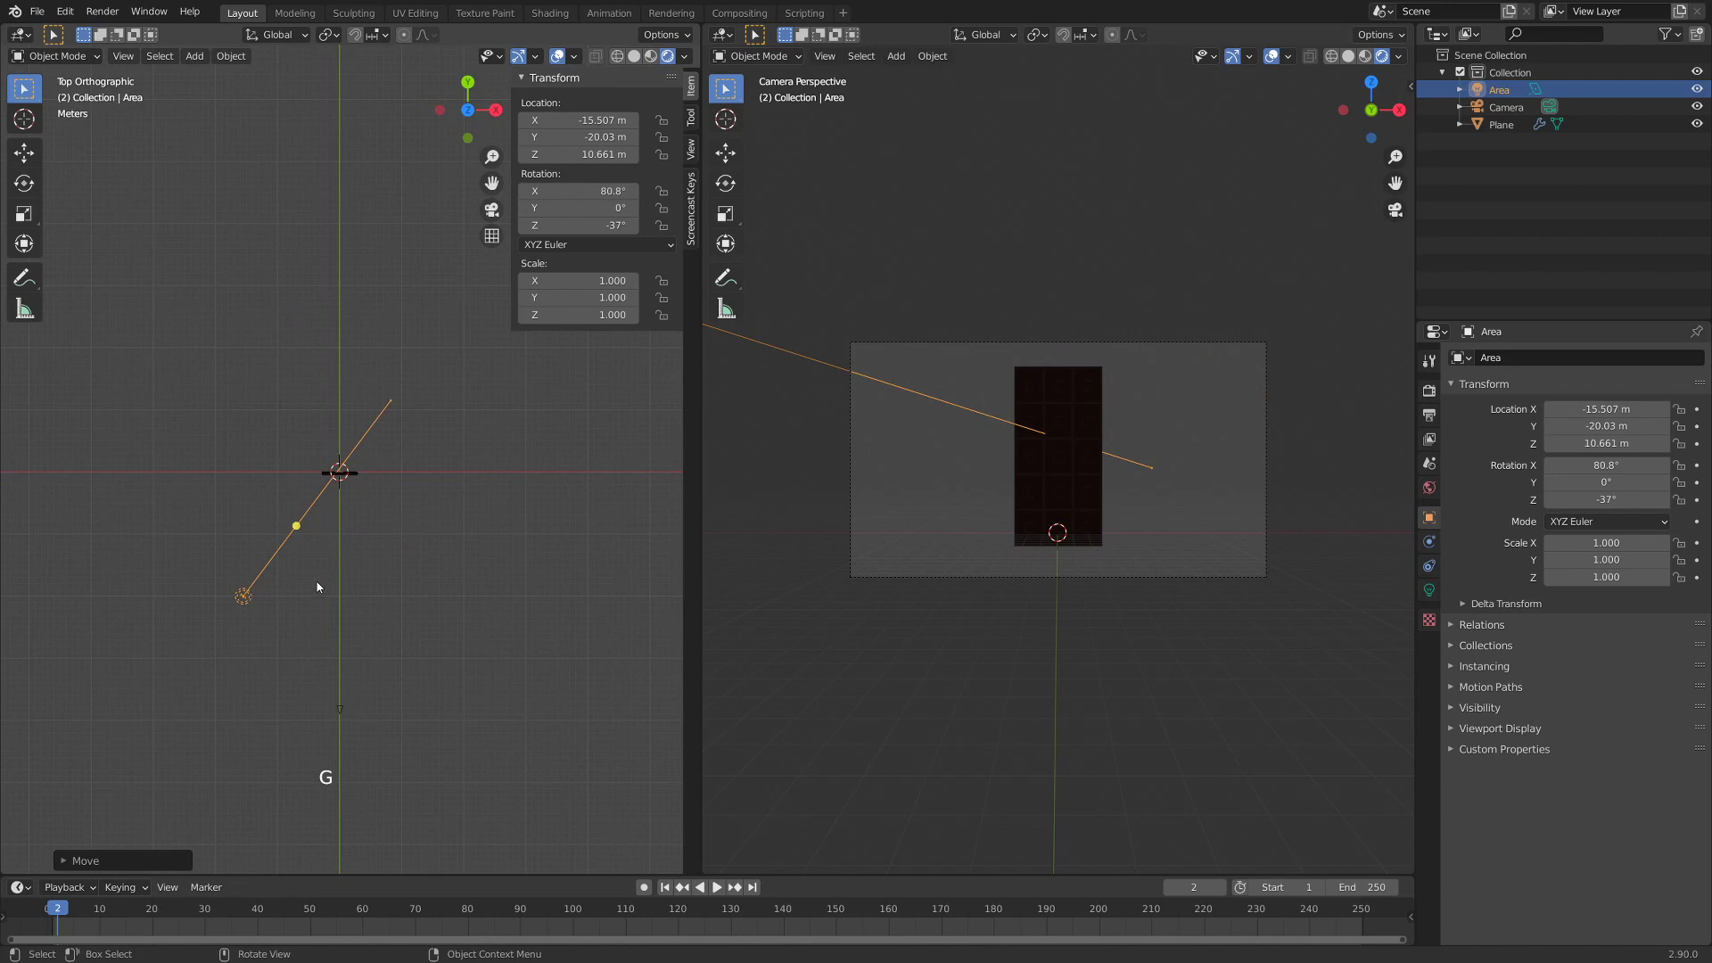
# - Scale the Area light to about 5 and move it closer to the chocolate bar
pyautogui.press('s')
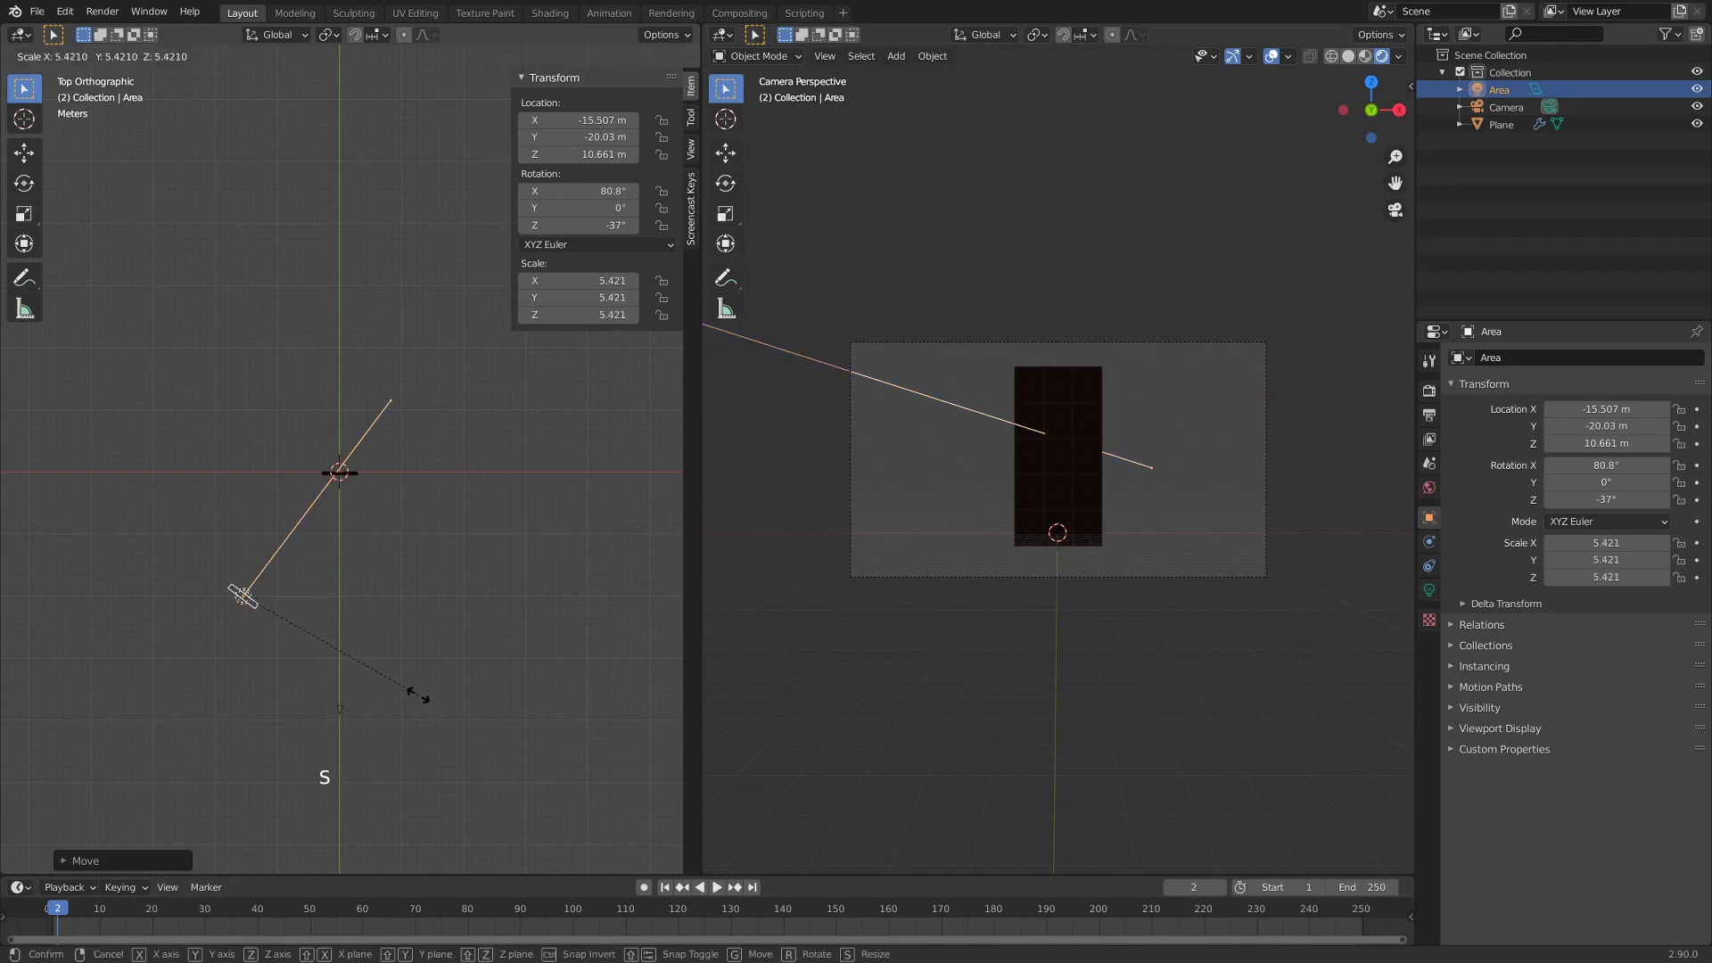
pyautogui.press('g')
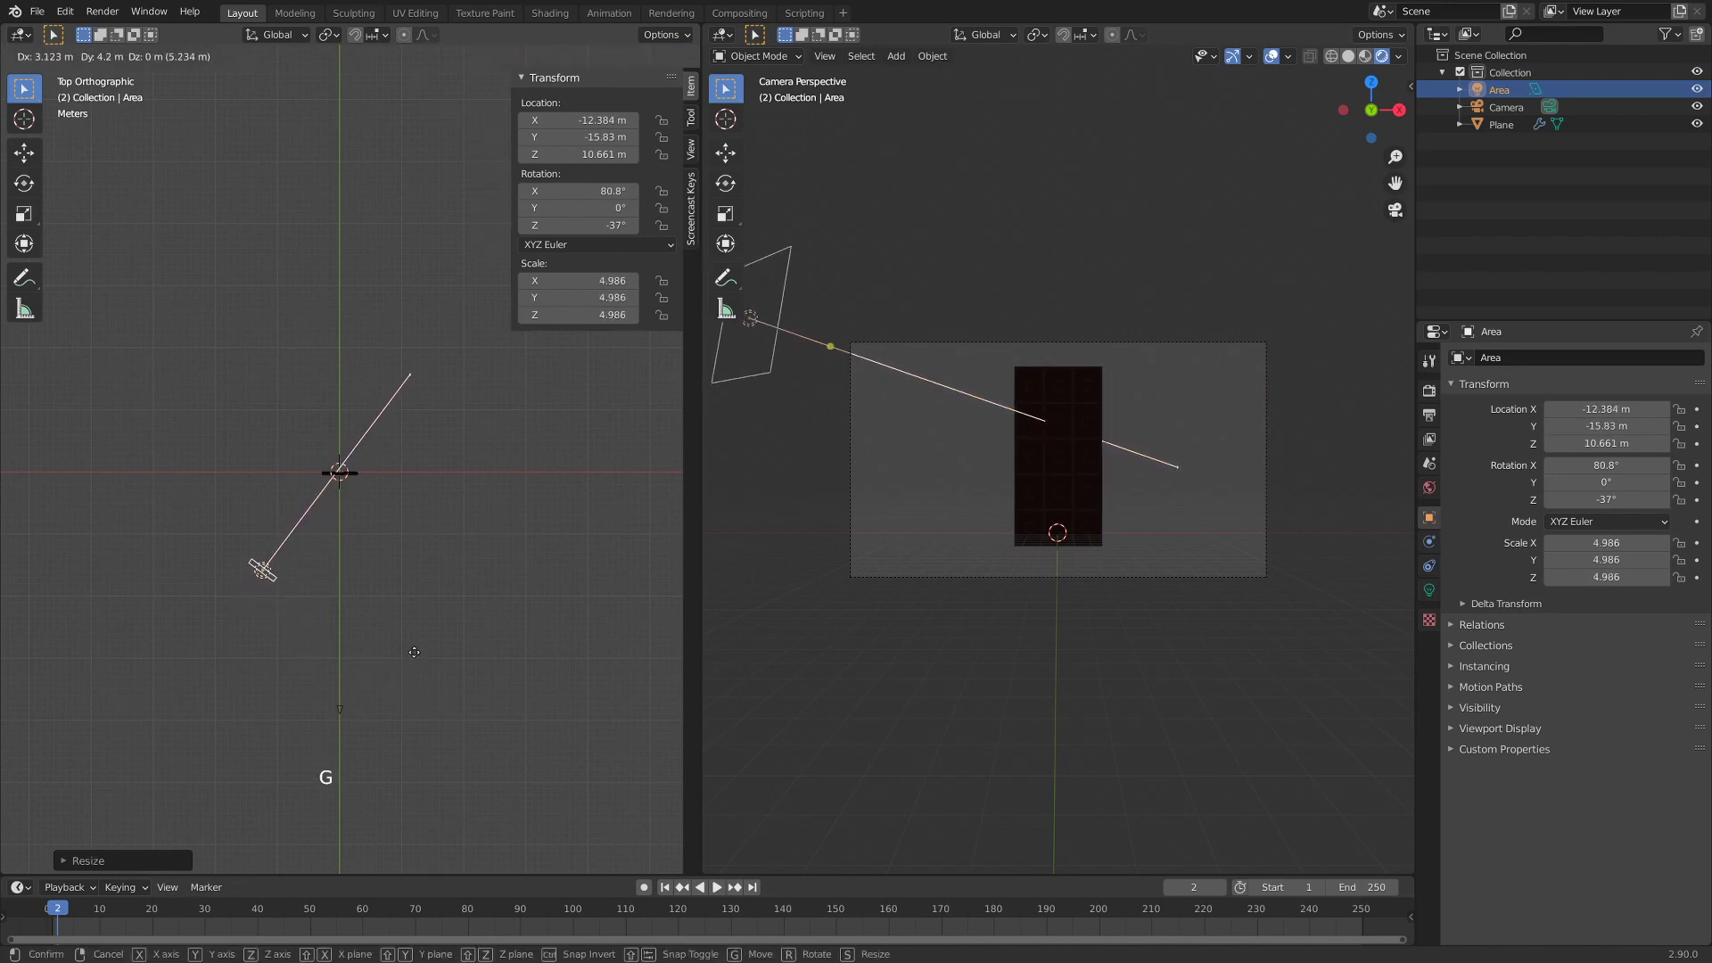
pyautogui.middleClick(393, 677)
pyautogui.scroll(3)
pyautogui.middleClick(264, 496)
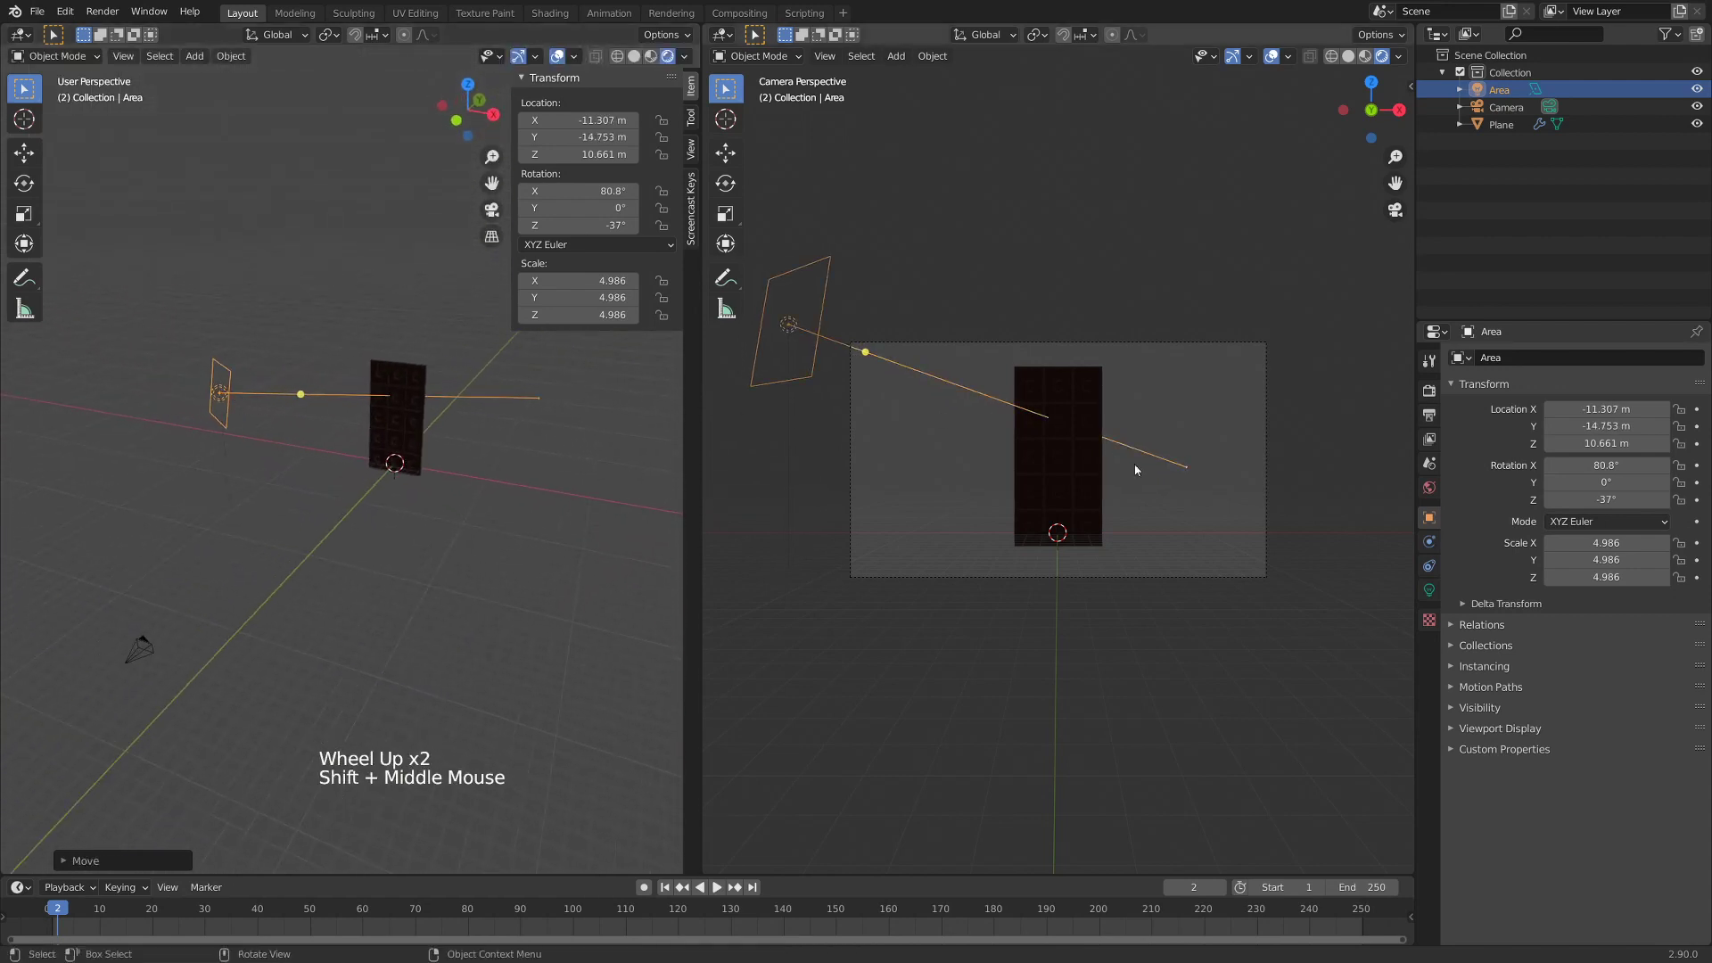
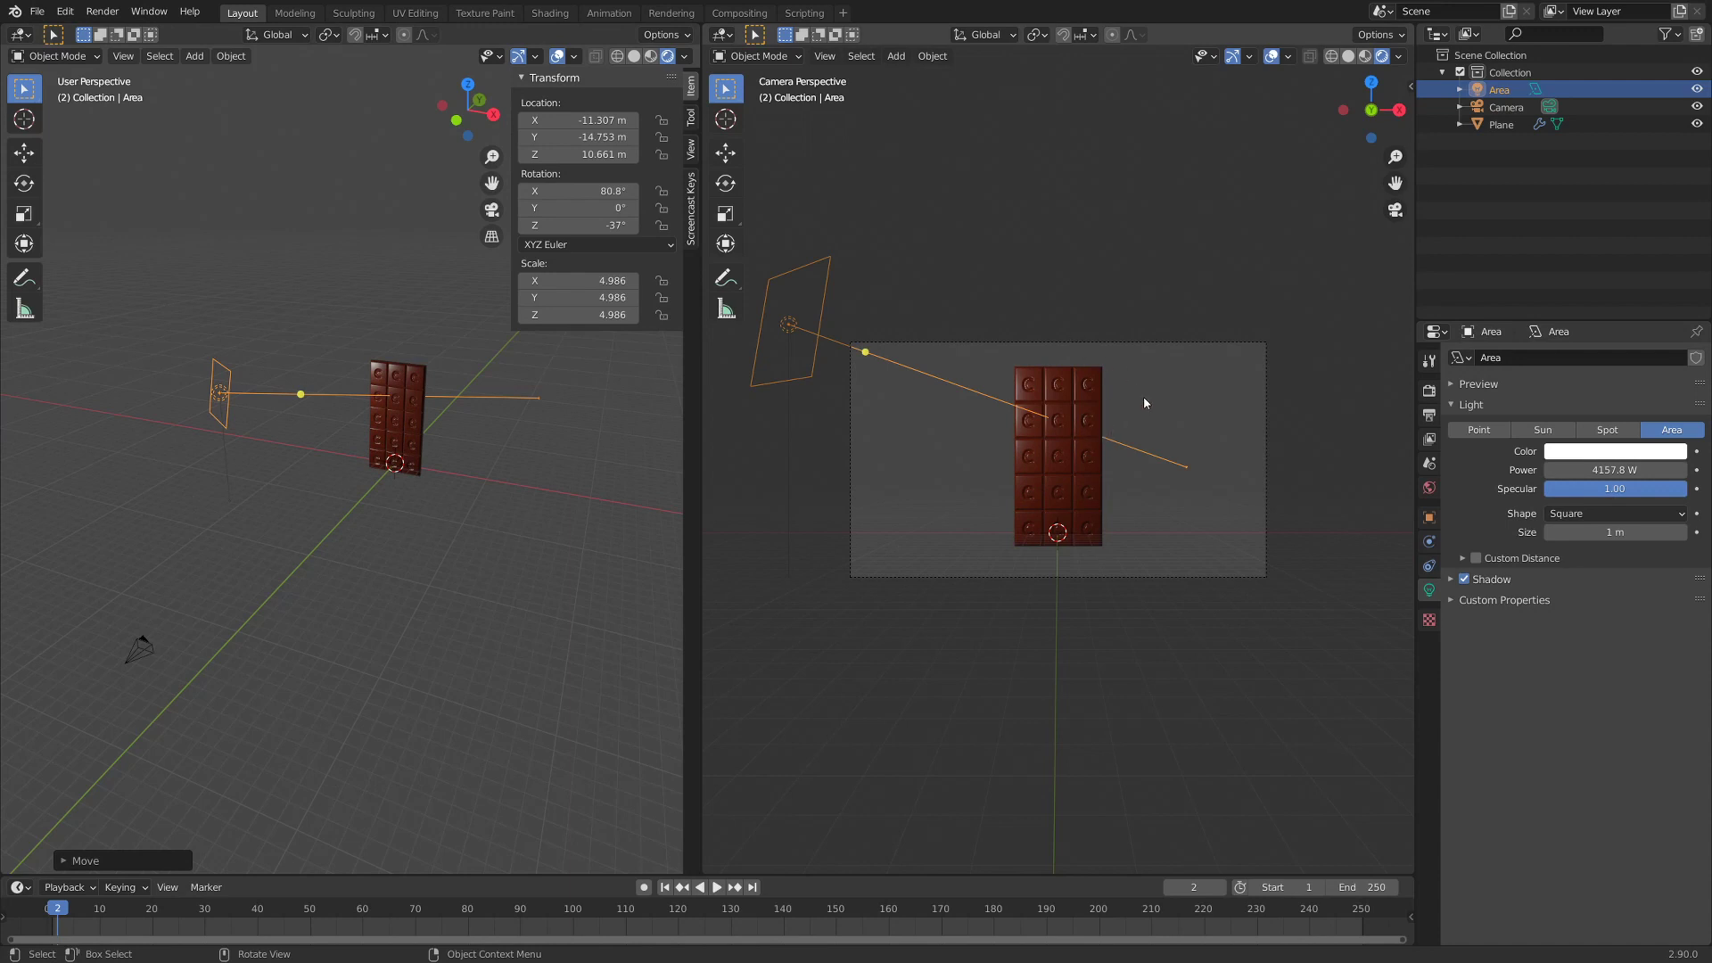
# - From top view, turn the chocolate bar about 26° on Z and tilt it with trackball rotation
pyautogui.scroll(3)
pyautogui.scroll(-3)
pyautogui.middleClick(343, 454)
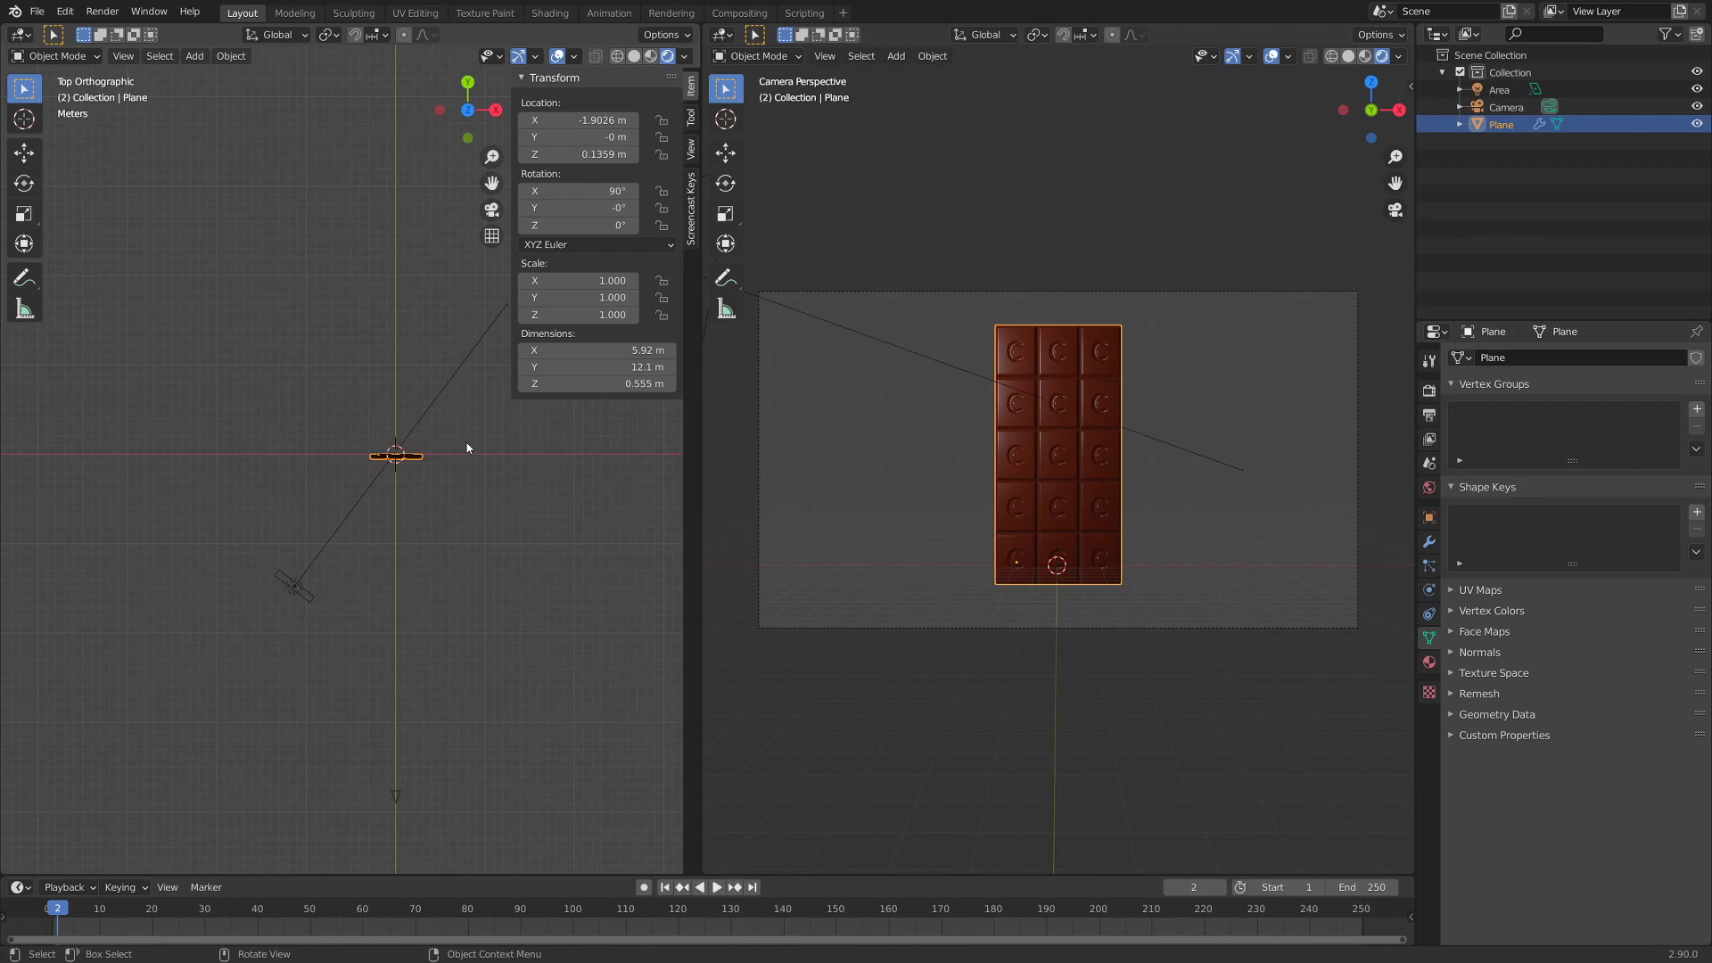
pyautogui.press('r')
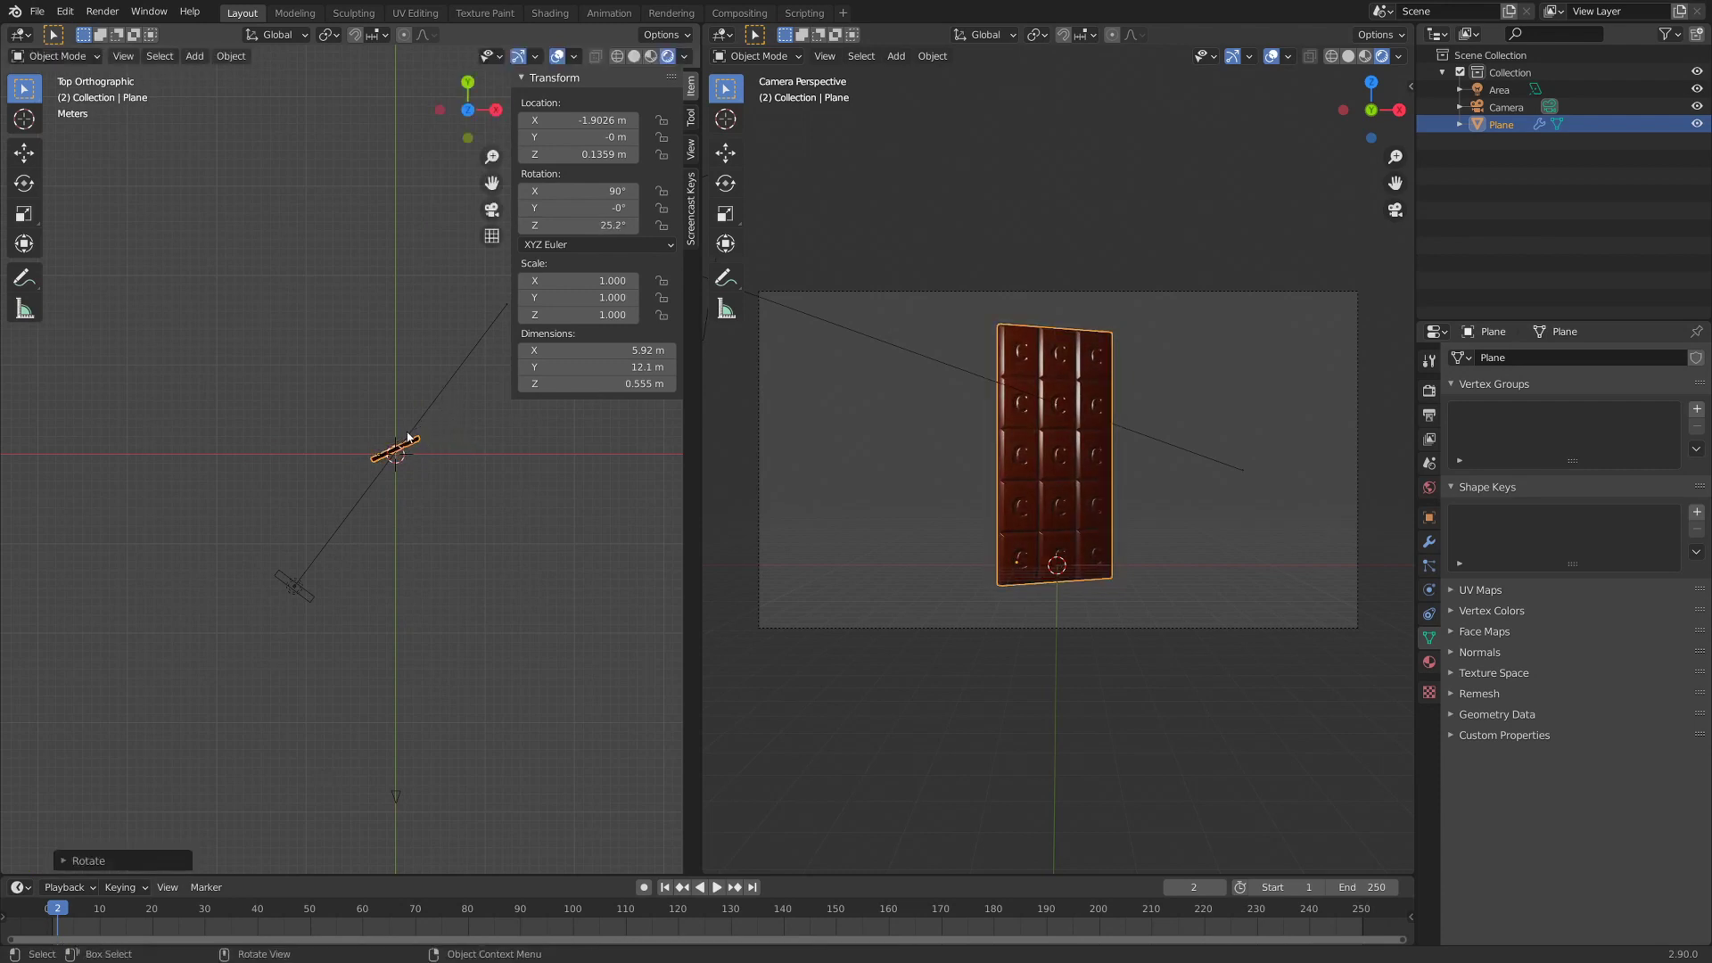
pyautogui.press('r')
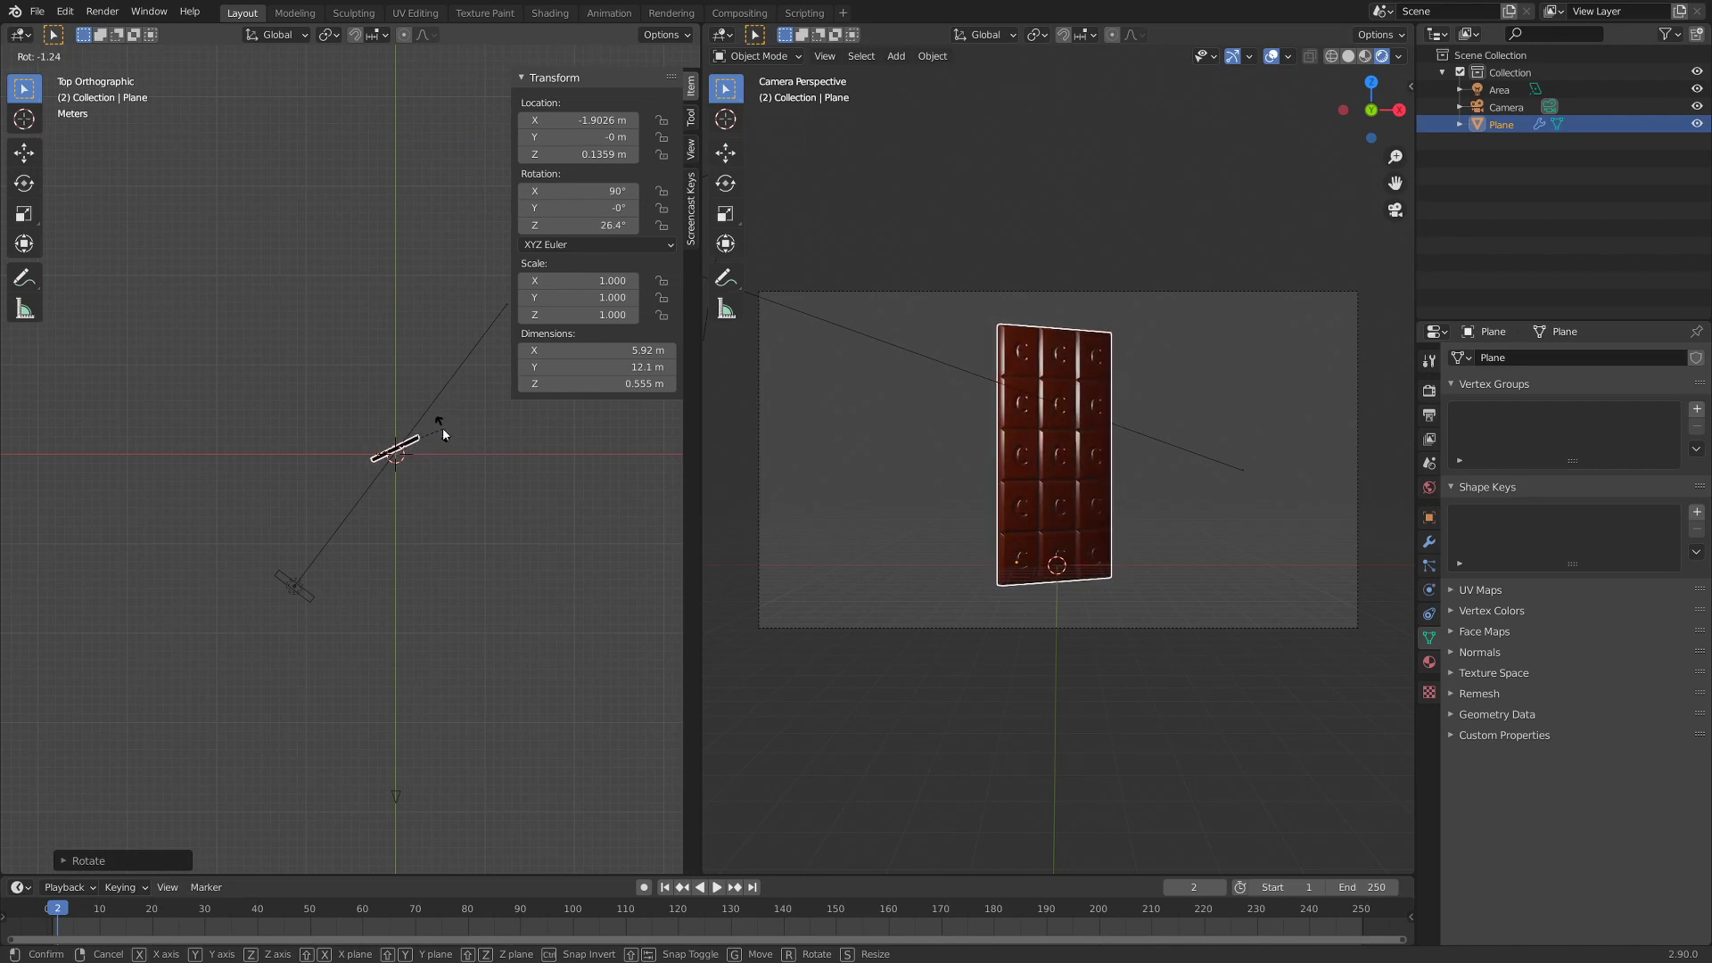
pyautogui.press('r')
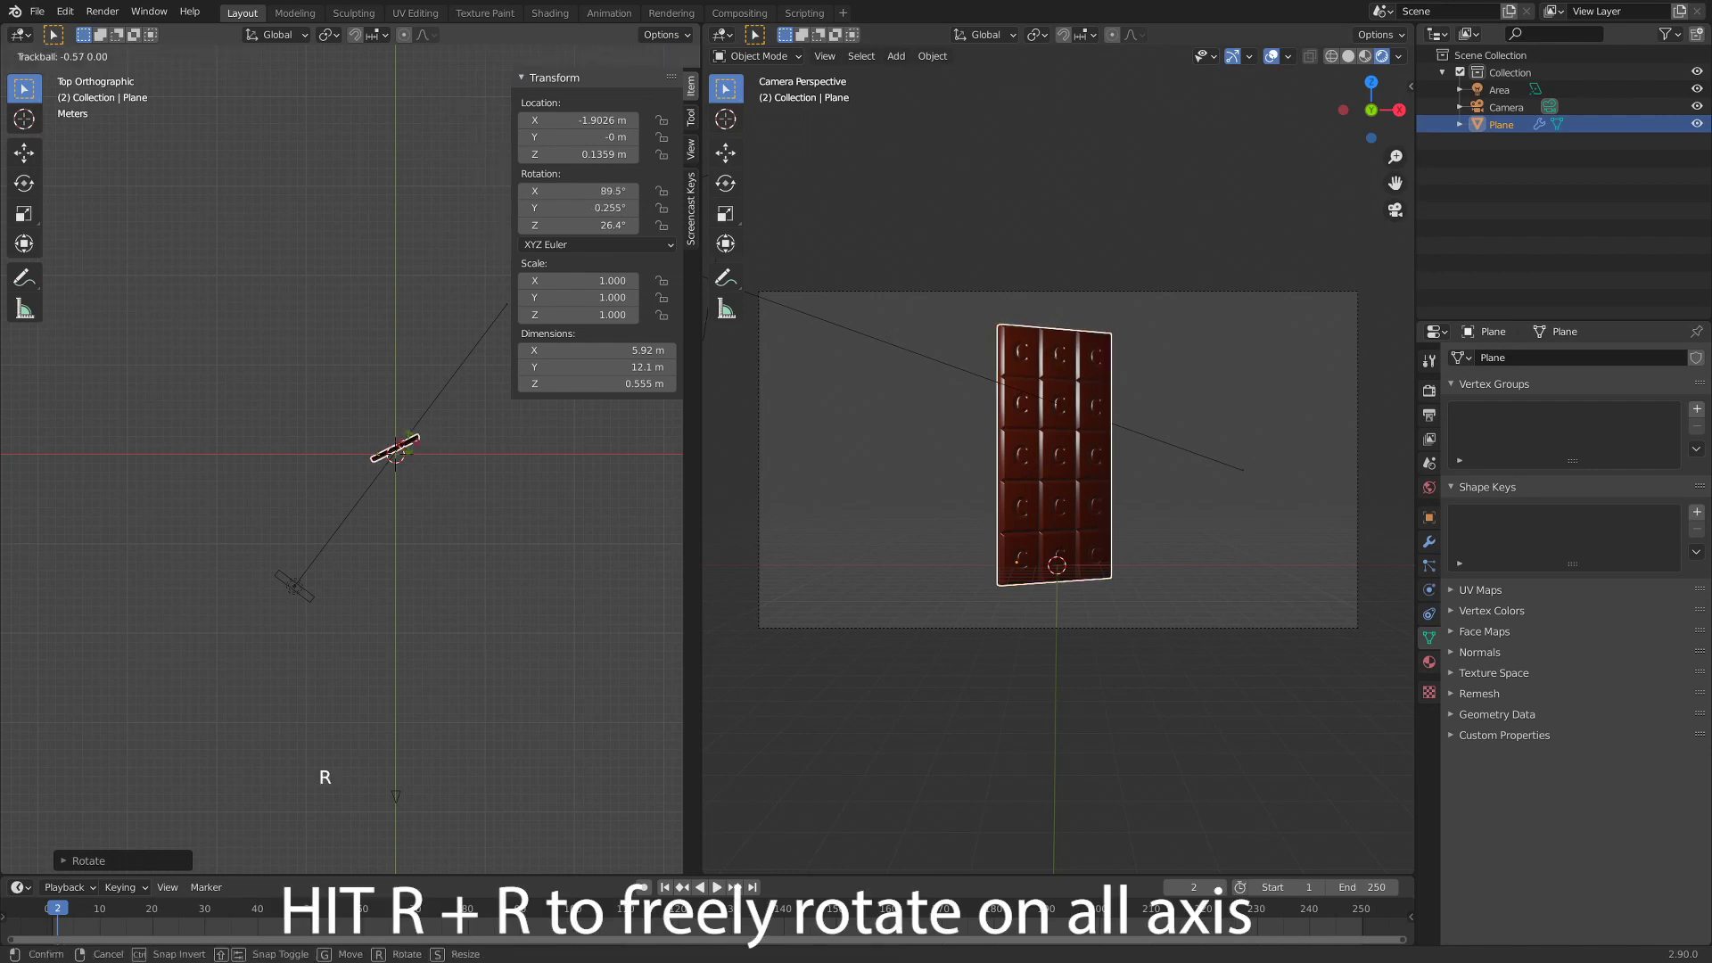
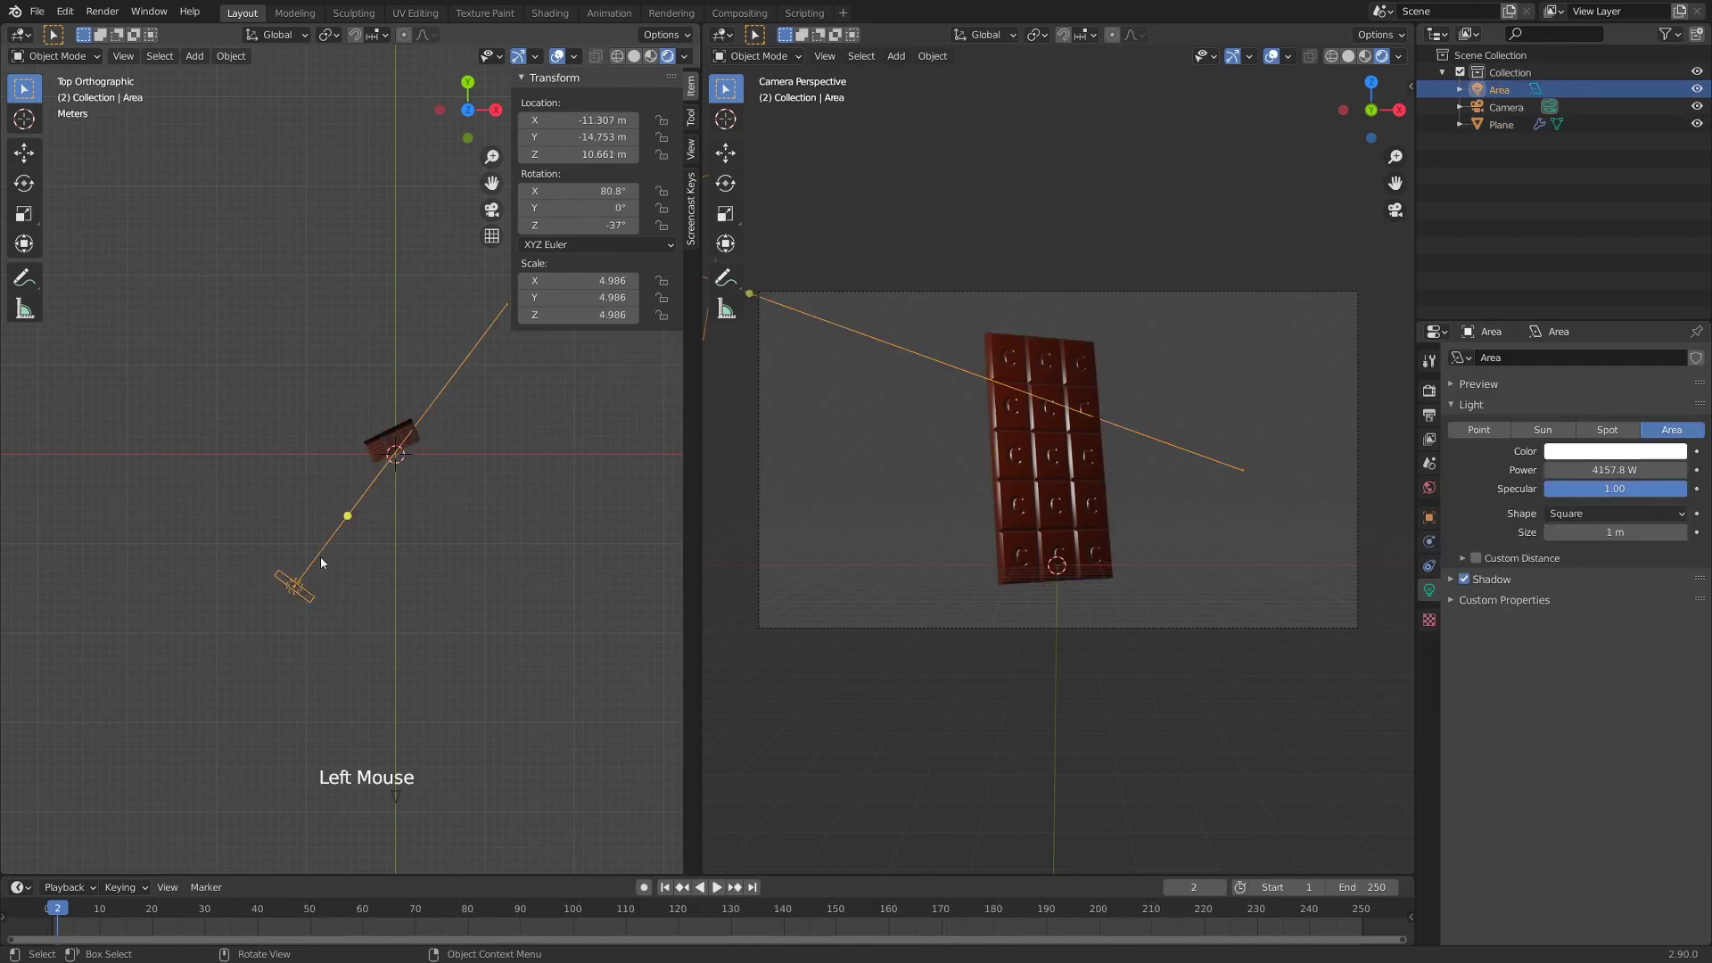
# - Duplicate the Area light and aim the copy at the bar's side
pyautogui.press('shift+d')
pyautogui.press('r')
pyautogui.press('g')
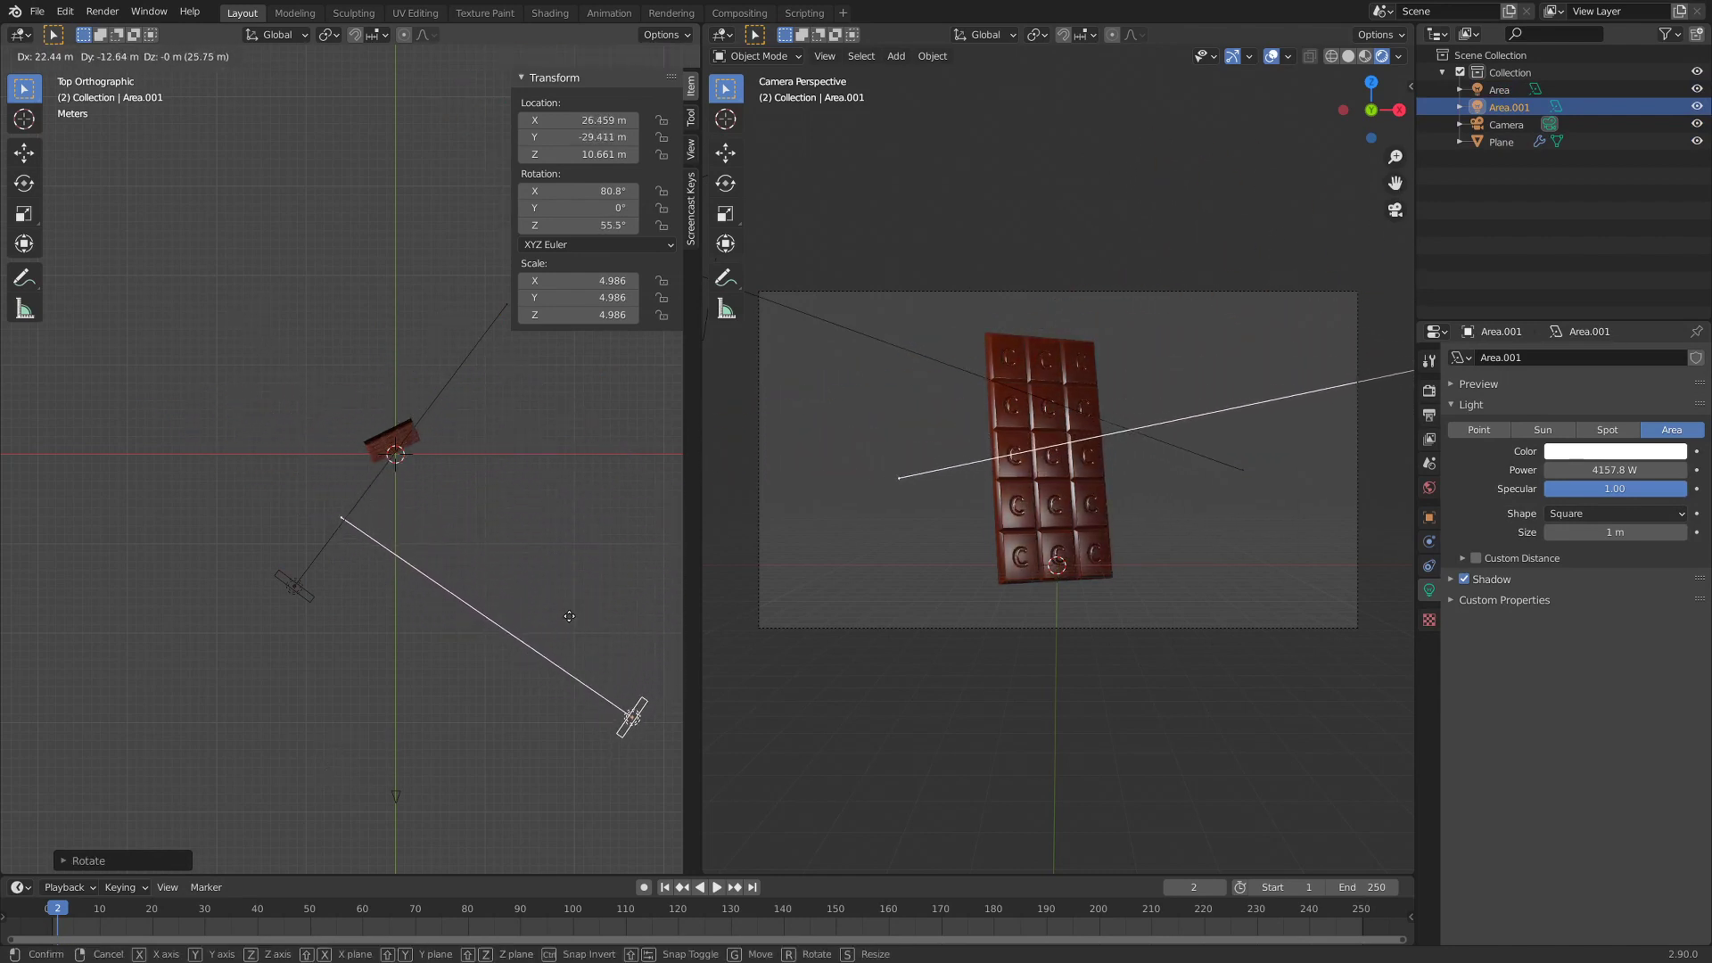
pyautogui.press('r')
# - Duplicate the light again as Area.002, tilted about 80.8° and placed above the bar
pyautogui.press('shift+KP_7')
pyautogui.press('shift+d')
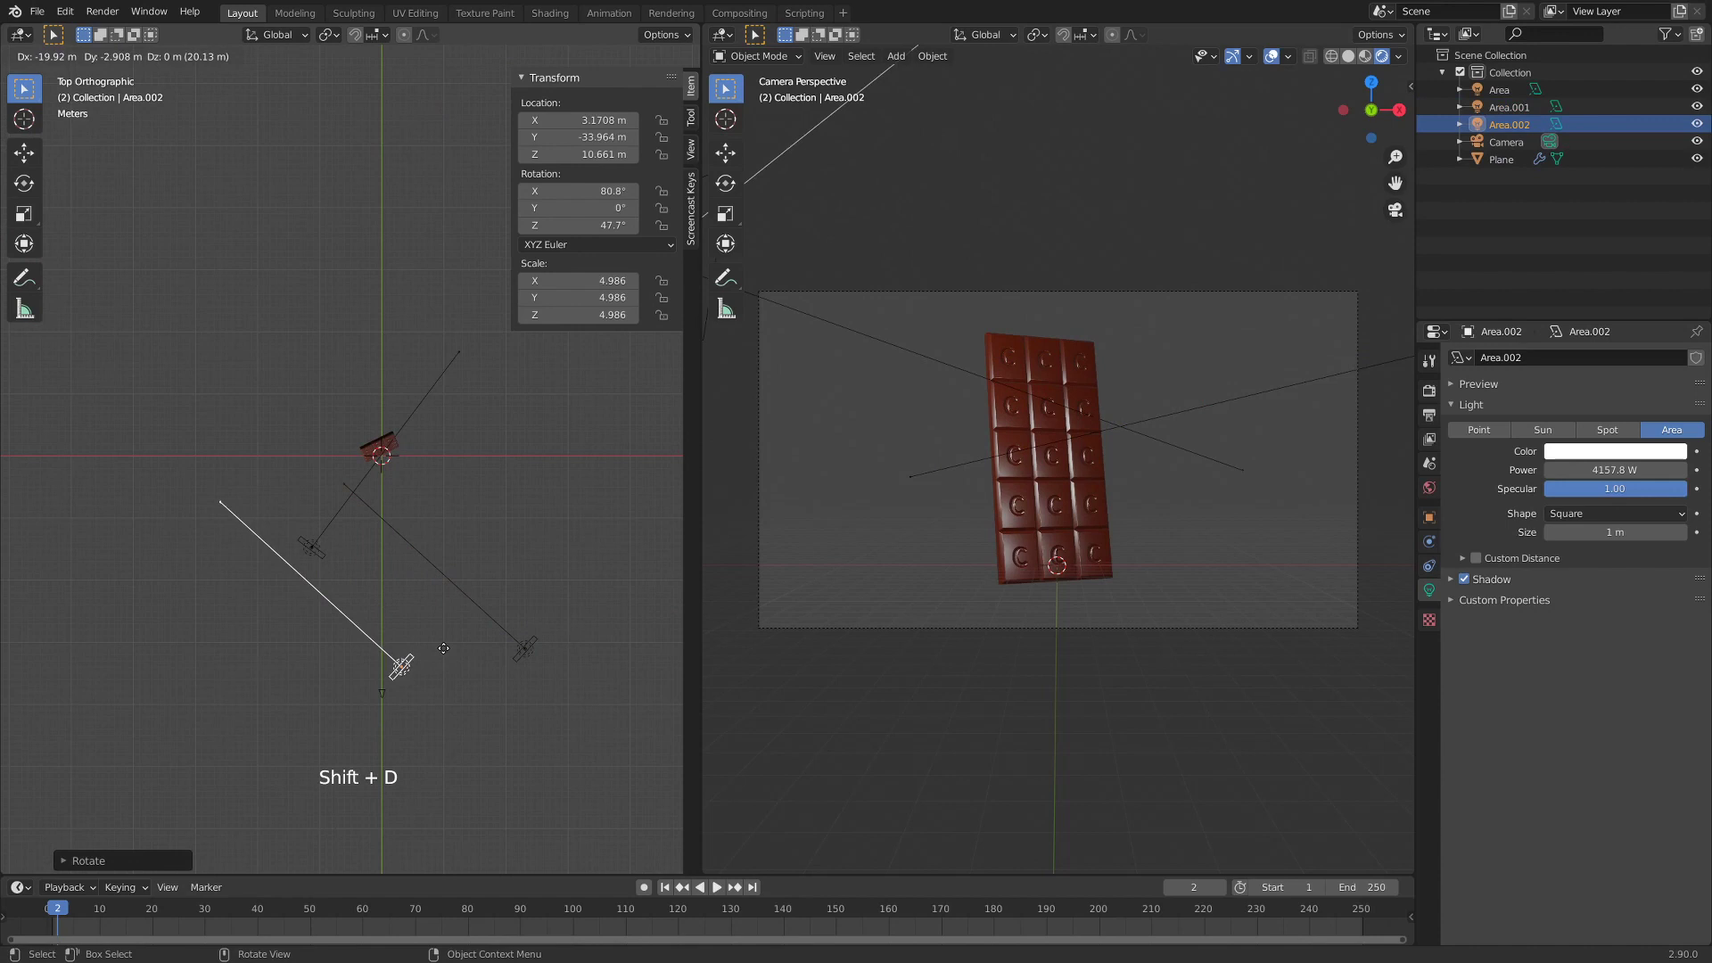
pyautogui.press('r')
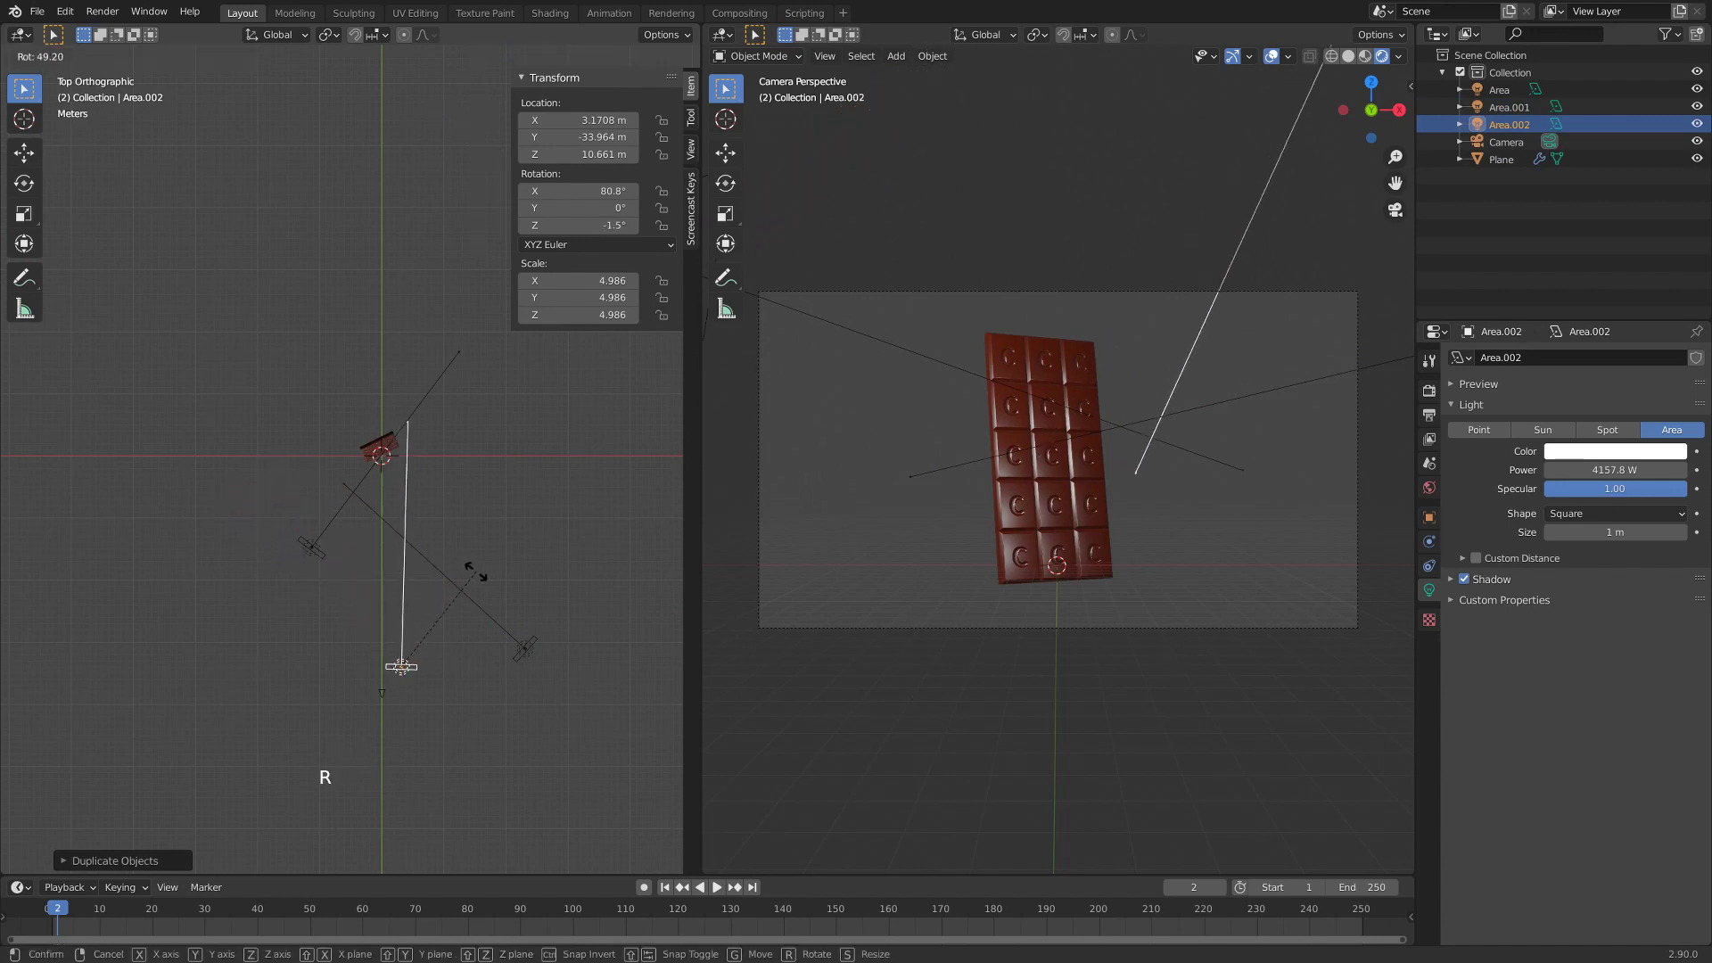
pyautogui.press('g')
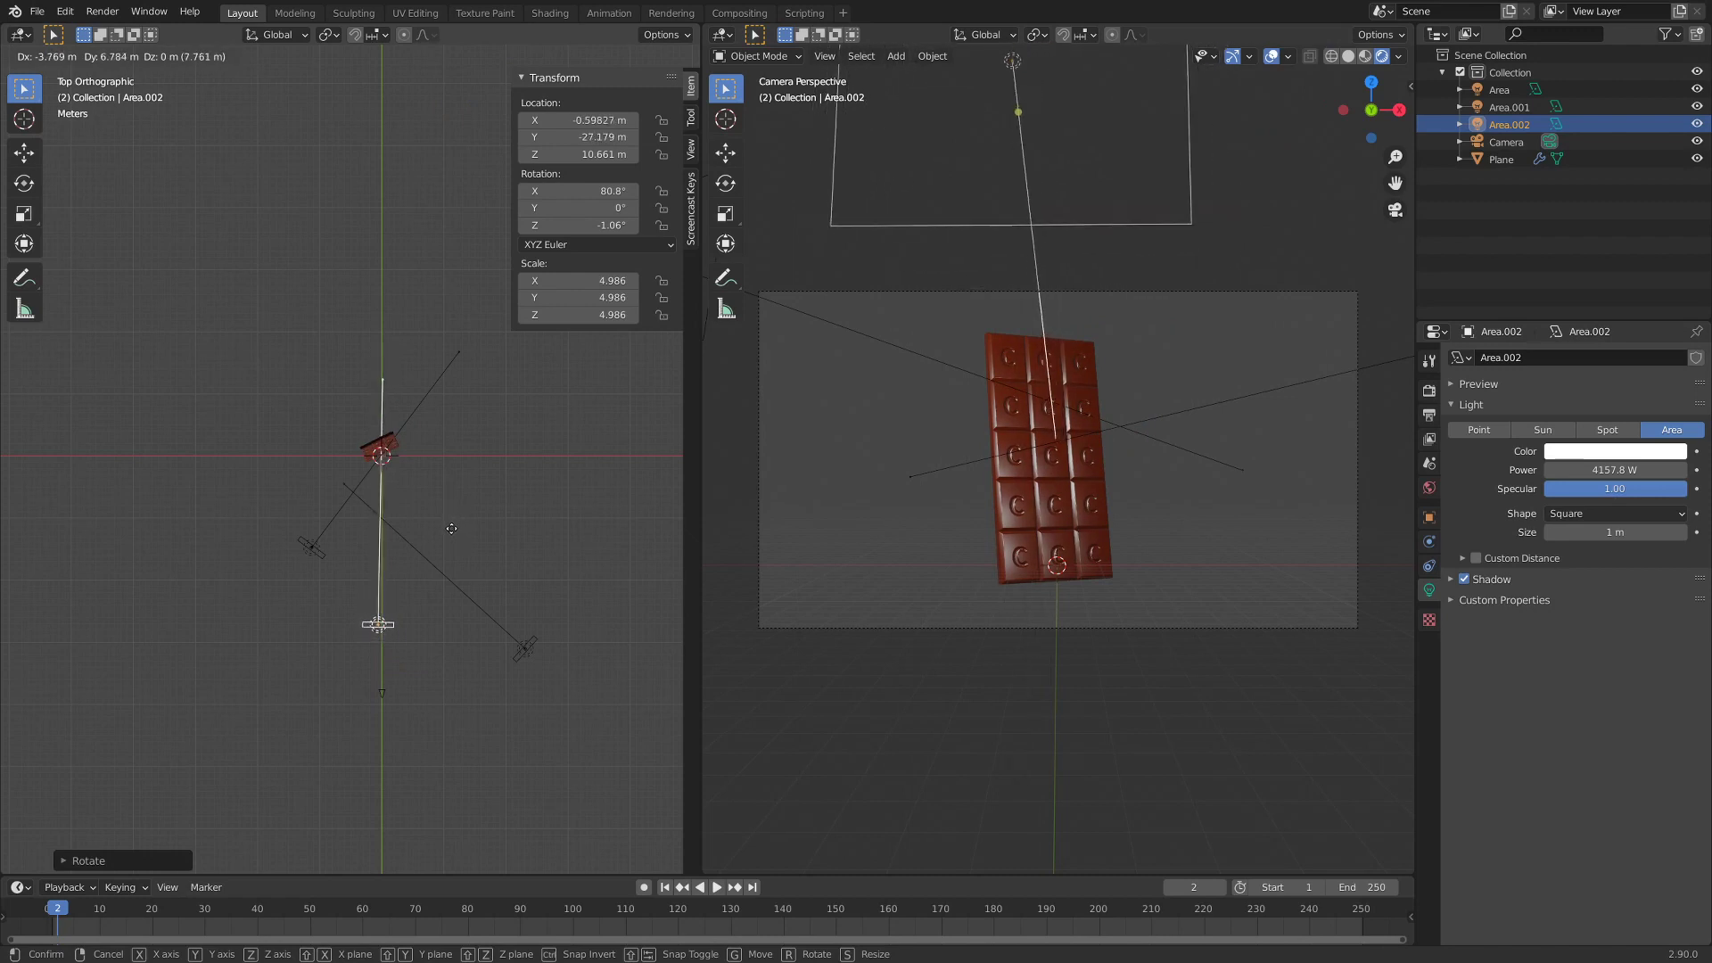
# - Orbit the scene to see all three area lights around the bar
pyautogui.scroll(3)
pyautogui.scroll(-3)
pyautogui.scroll(3)
pyautogui.scroll(-3)
pyautogui.middleClick(416, 556)
pyautogui.middleClick(403, 547)
pyautogui.middleClick(361, 561)
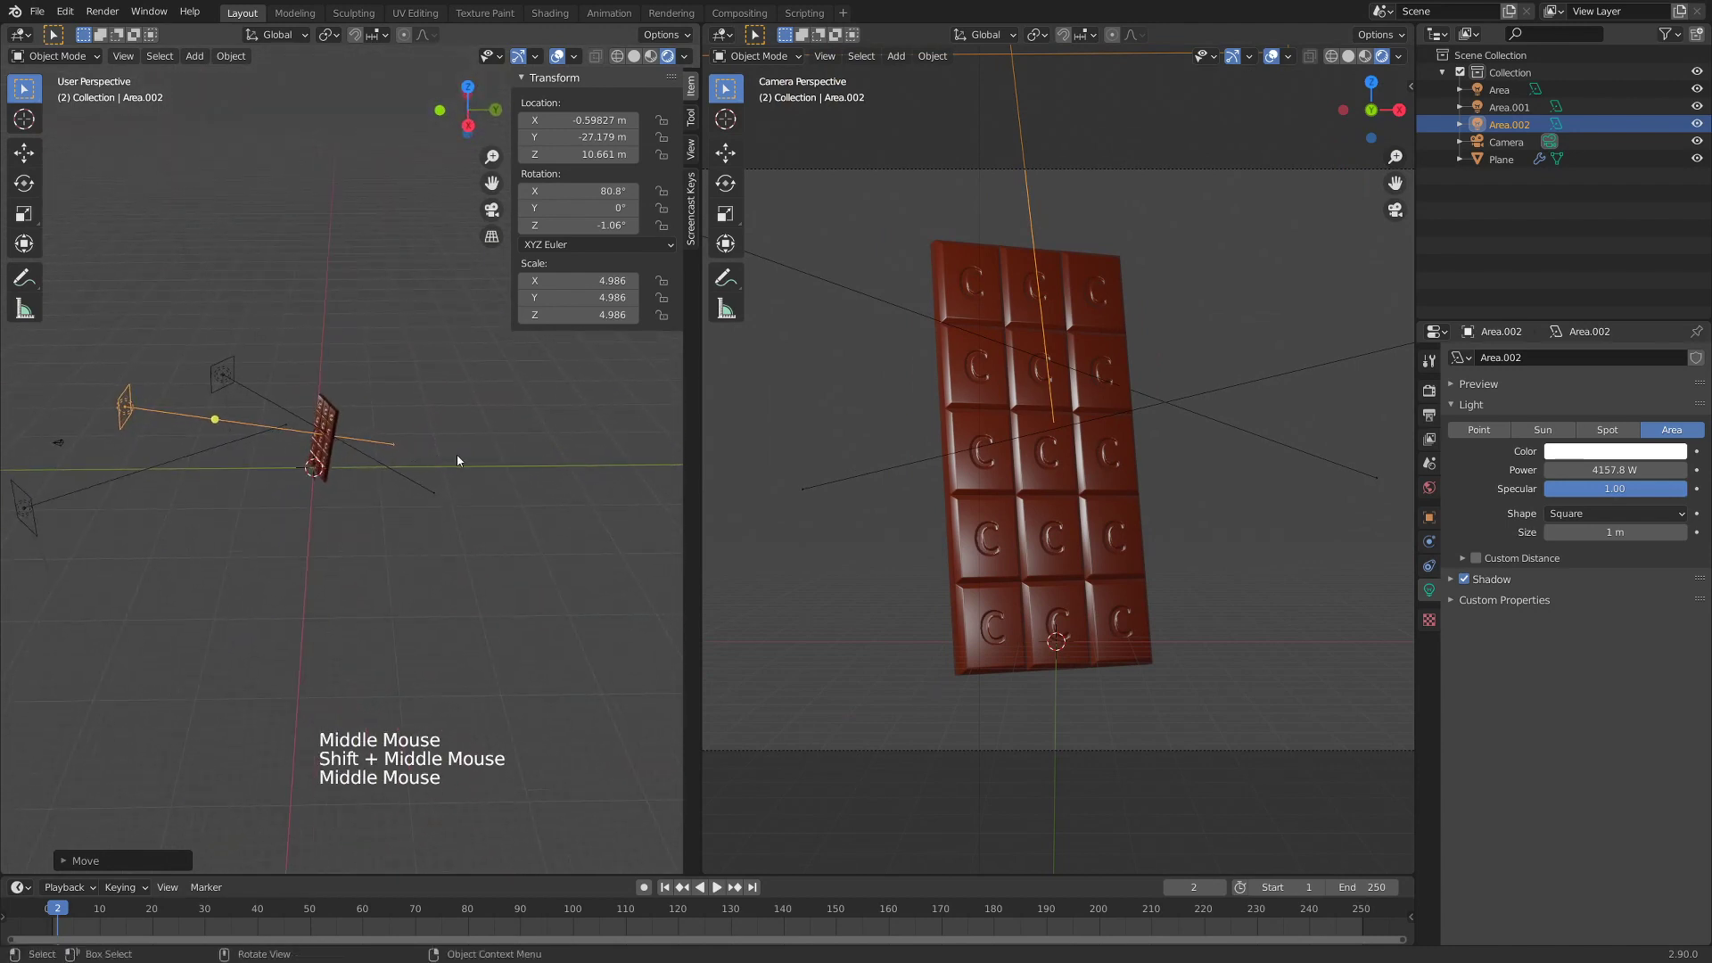
# - Add a plane, stand it upright 90° on X, enlarge it and push it back behind the bar
pyautogui.press('shift+a')
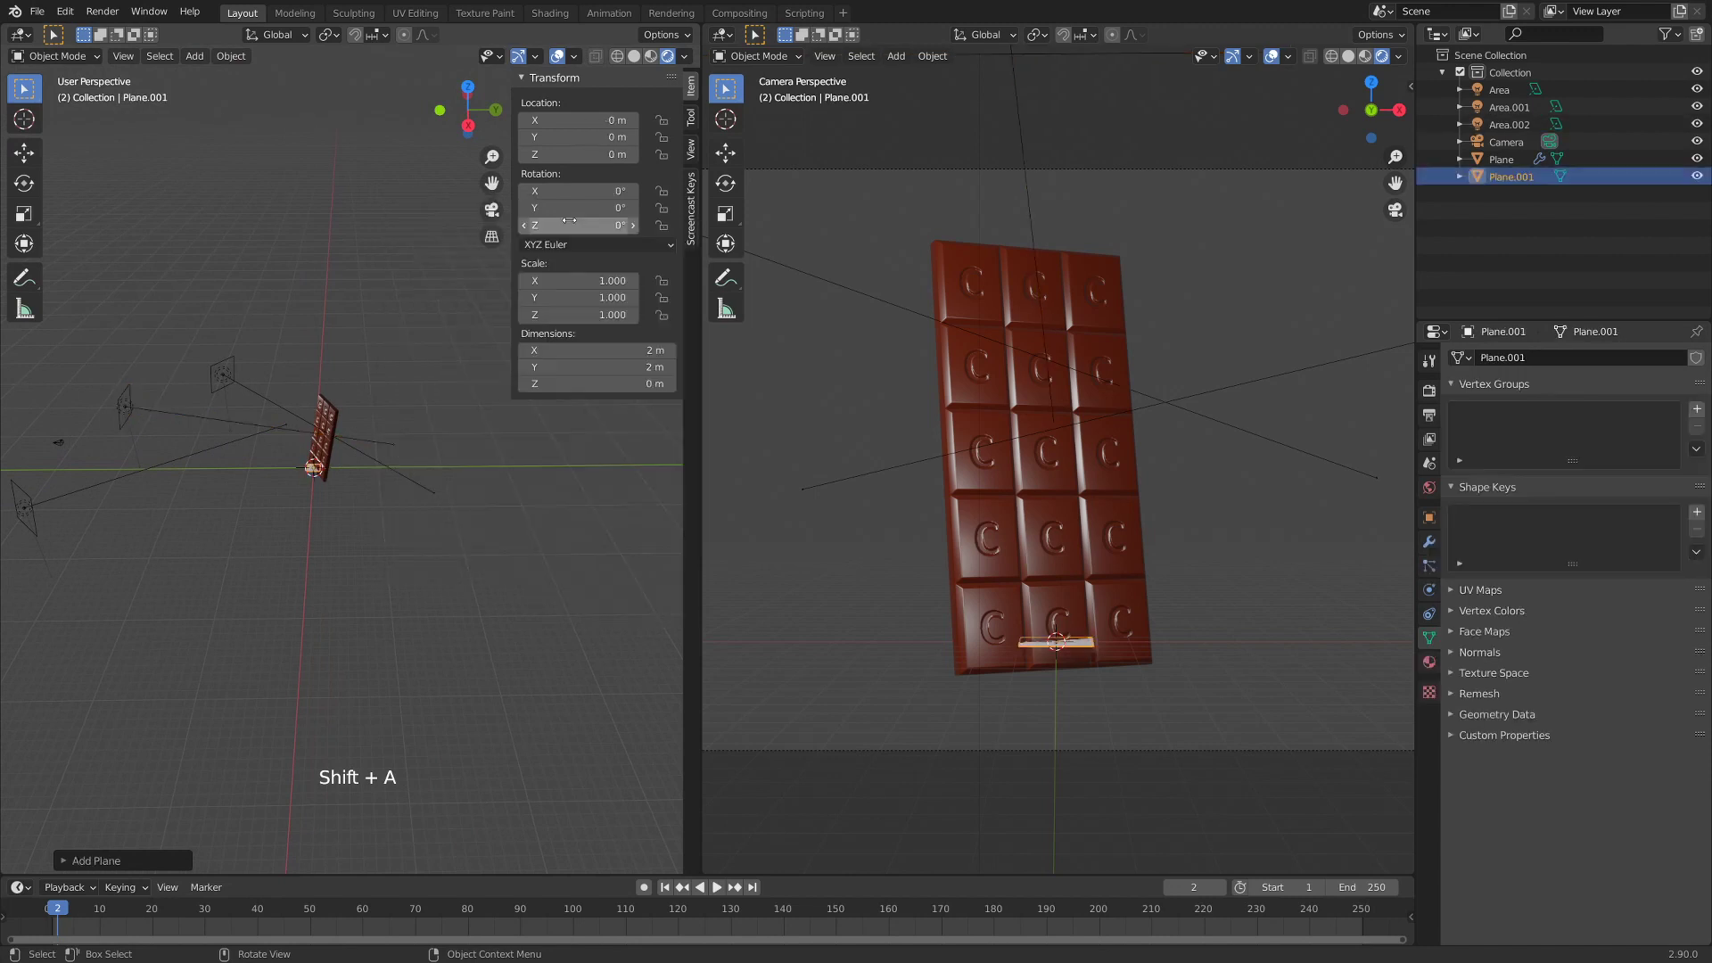
pyautogui.press('r')
pyautogui.press('s')
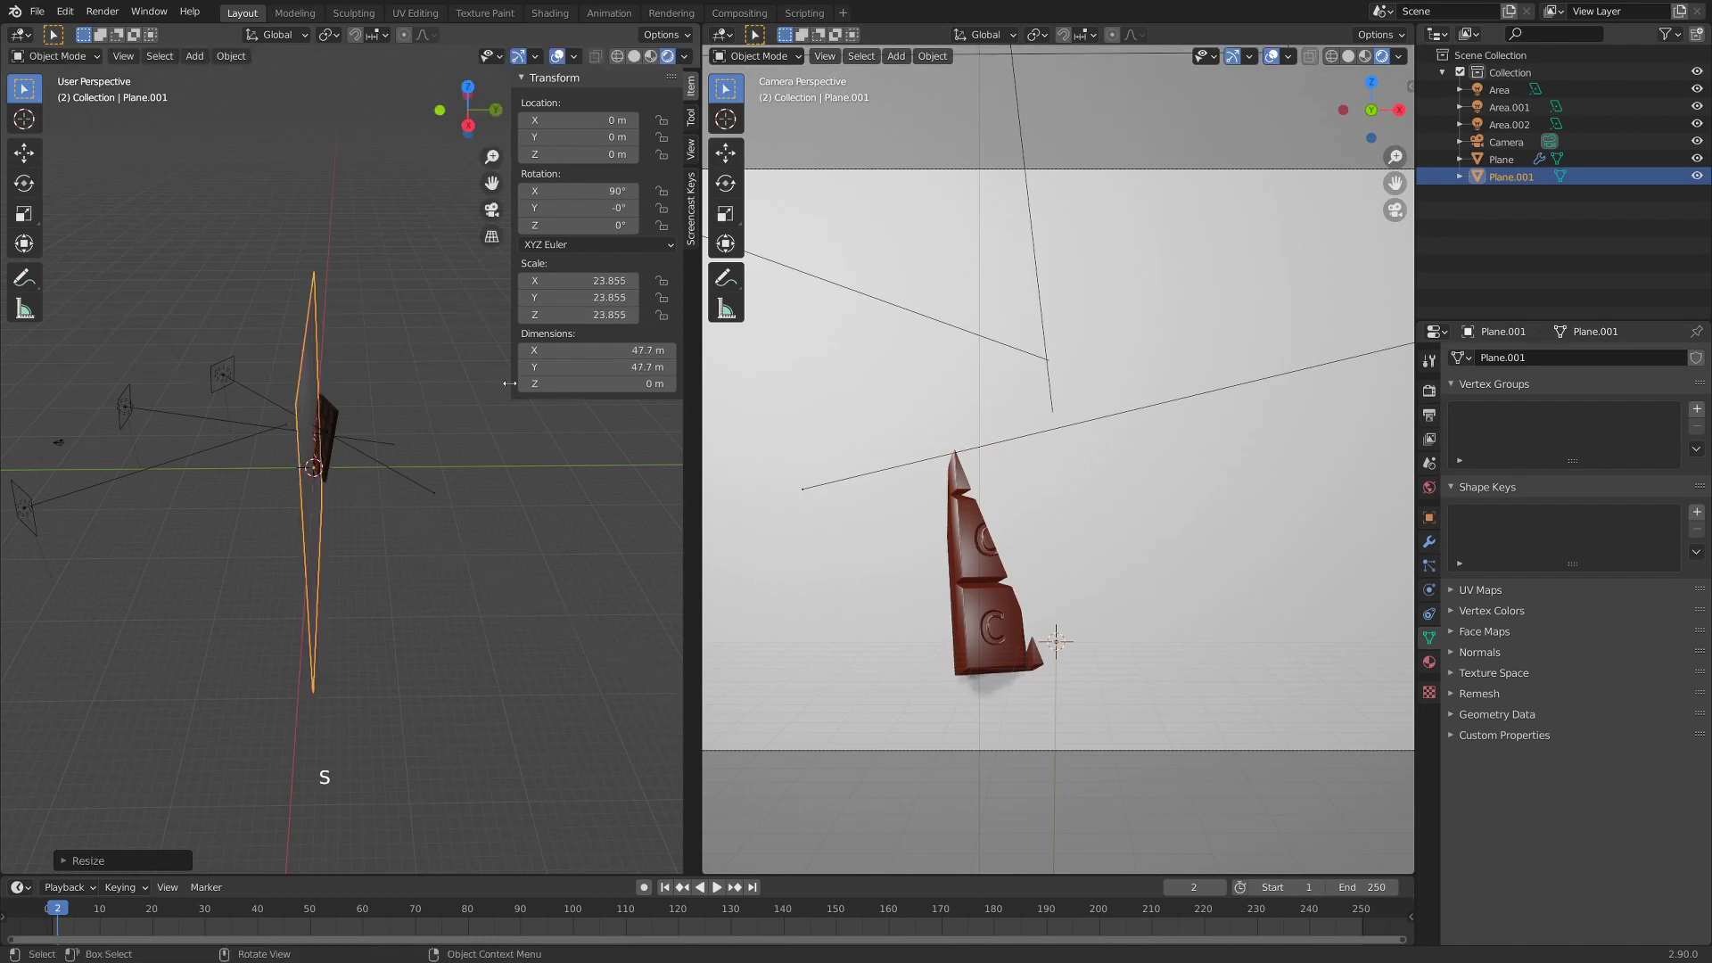
pyautogui.scroll(-3)
pyautogui.middleClick(380, 500)
pyautogui.press('g')
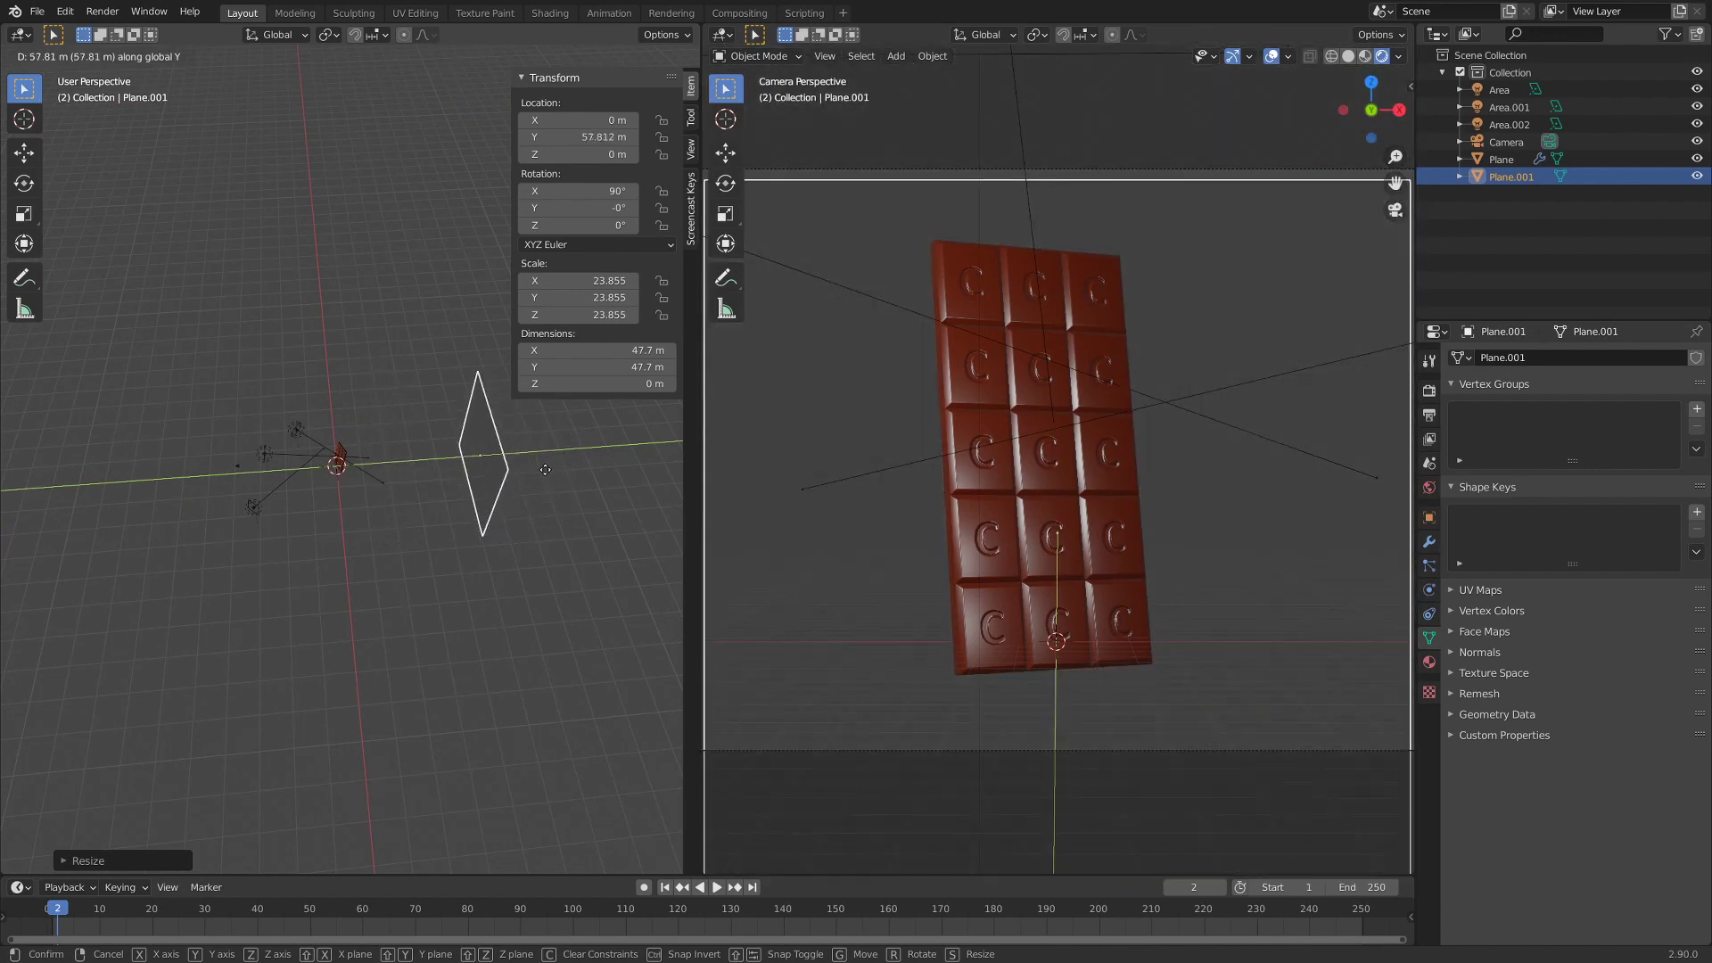
pyautogui.middleClick(412, 518)
pyautogui.scroll(-3)
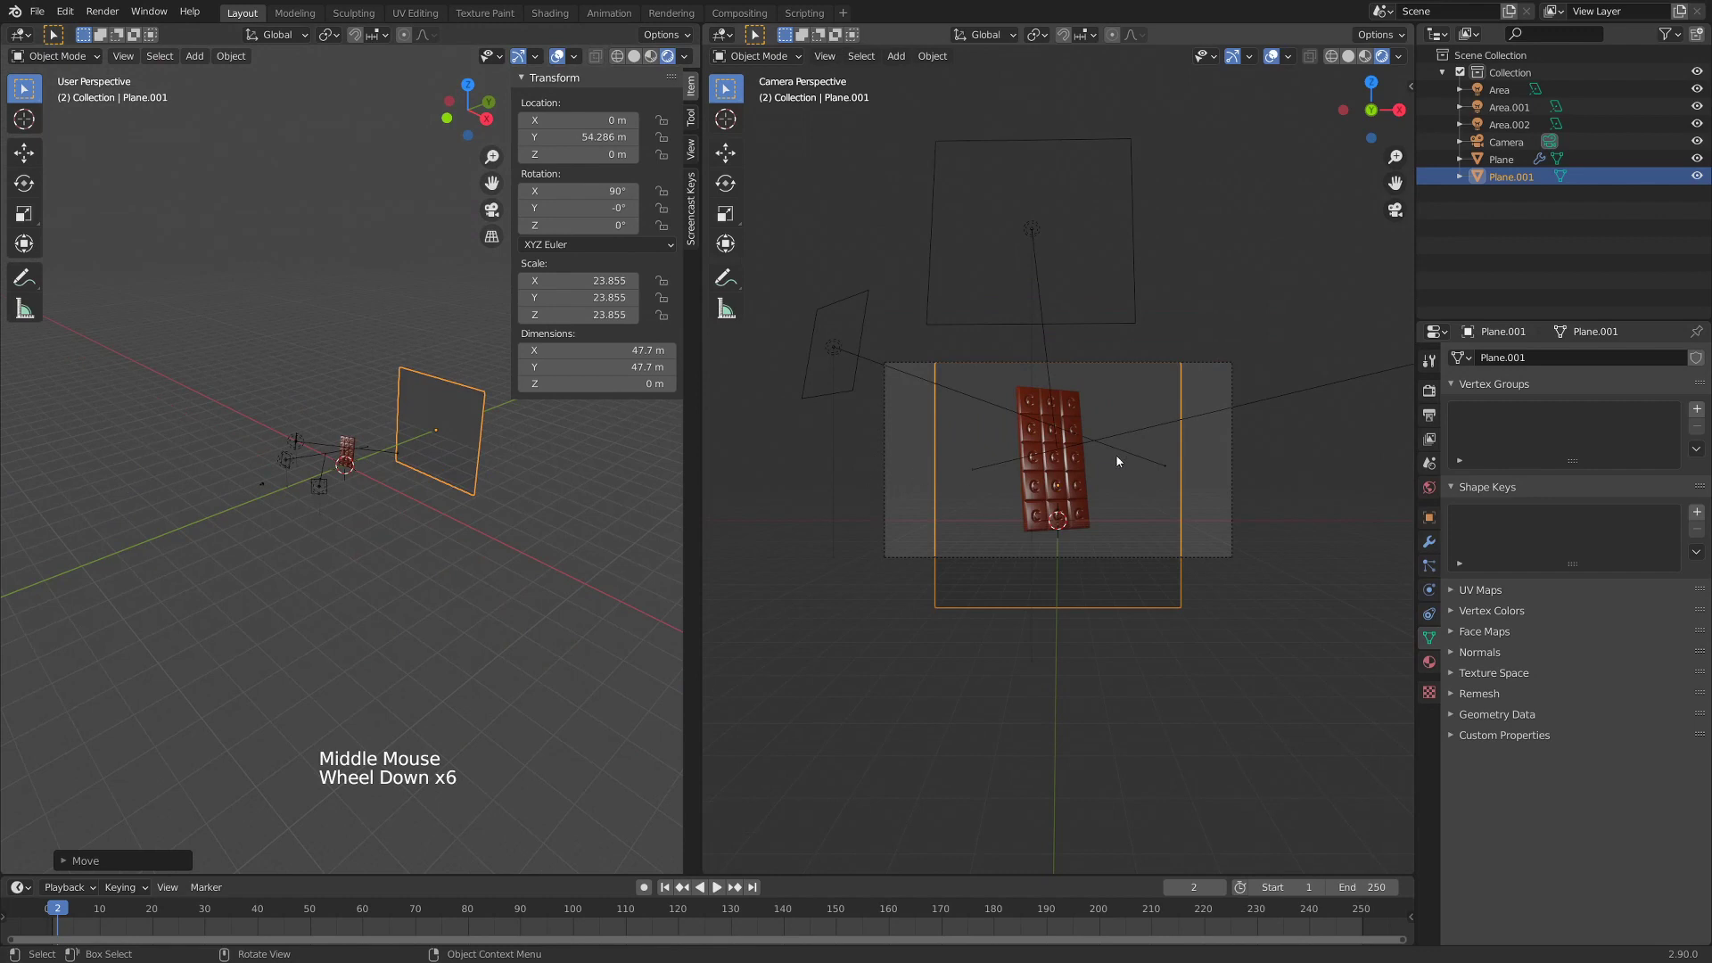
# - Raise and centre the backdrop Plane.001, then scale it to about 70.5 m to fill the camera frame
pyautogui.press('g')
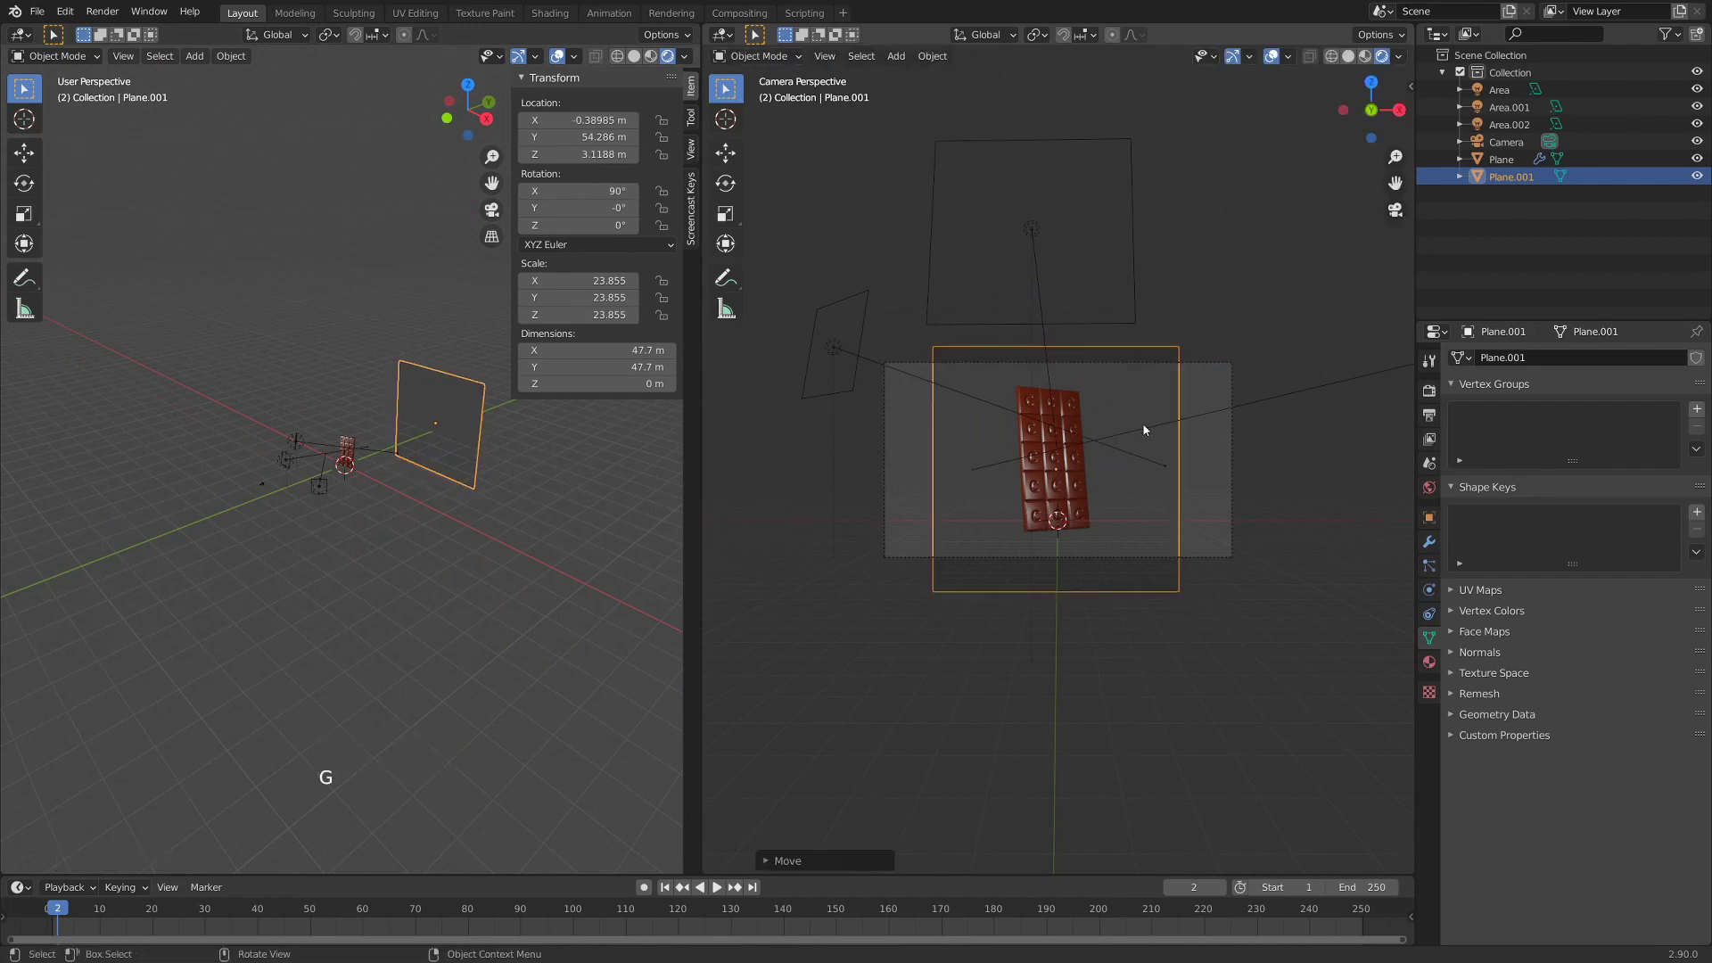
pyautogui.scroll(3)
pyautogui.press('g')
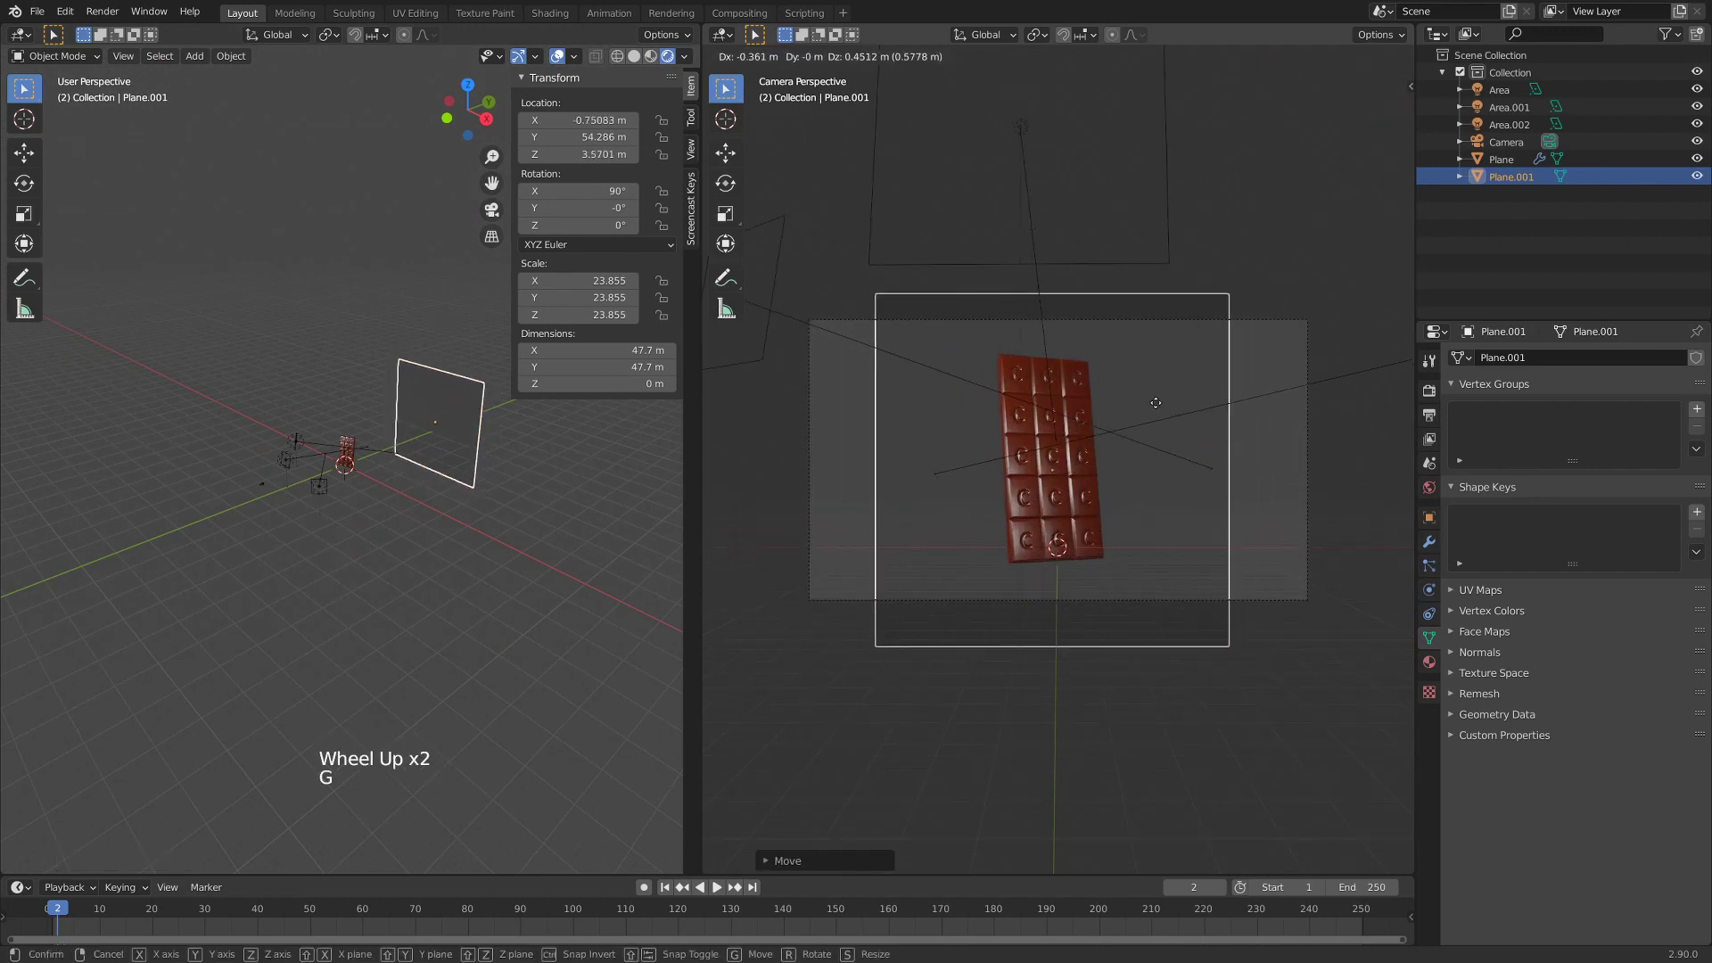
pyautogui.press('s')
pyautogui.press('s')
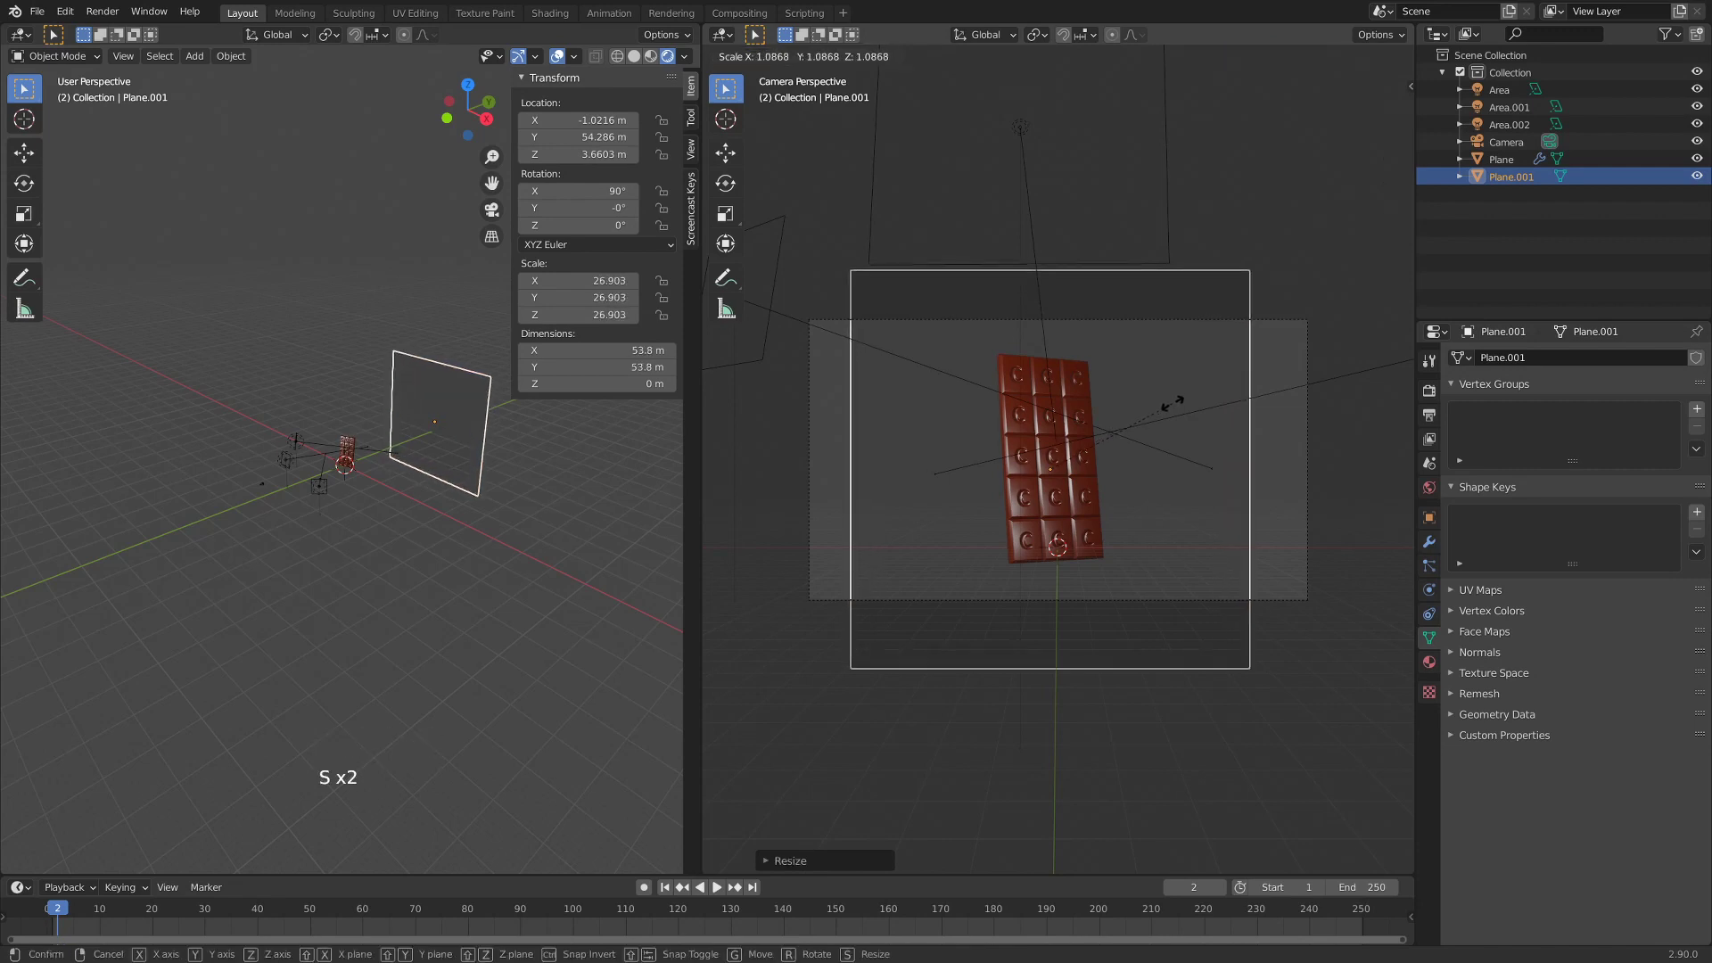
pyautogui.press('s')
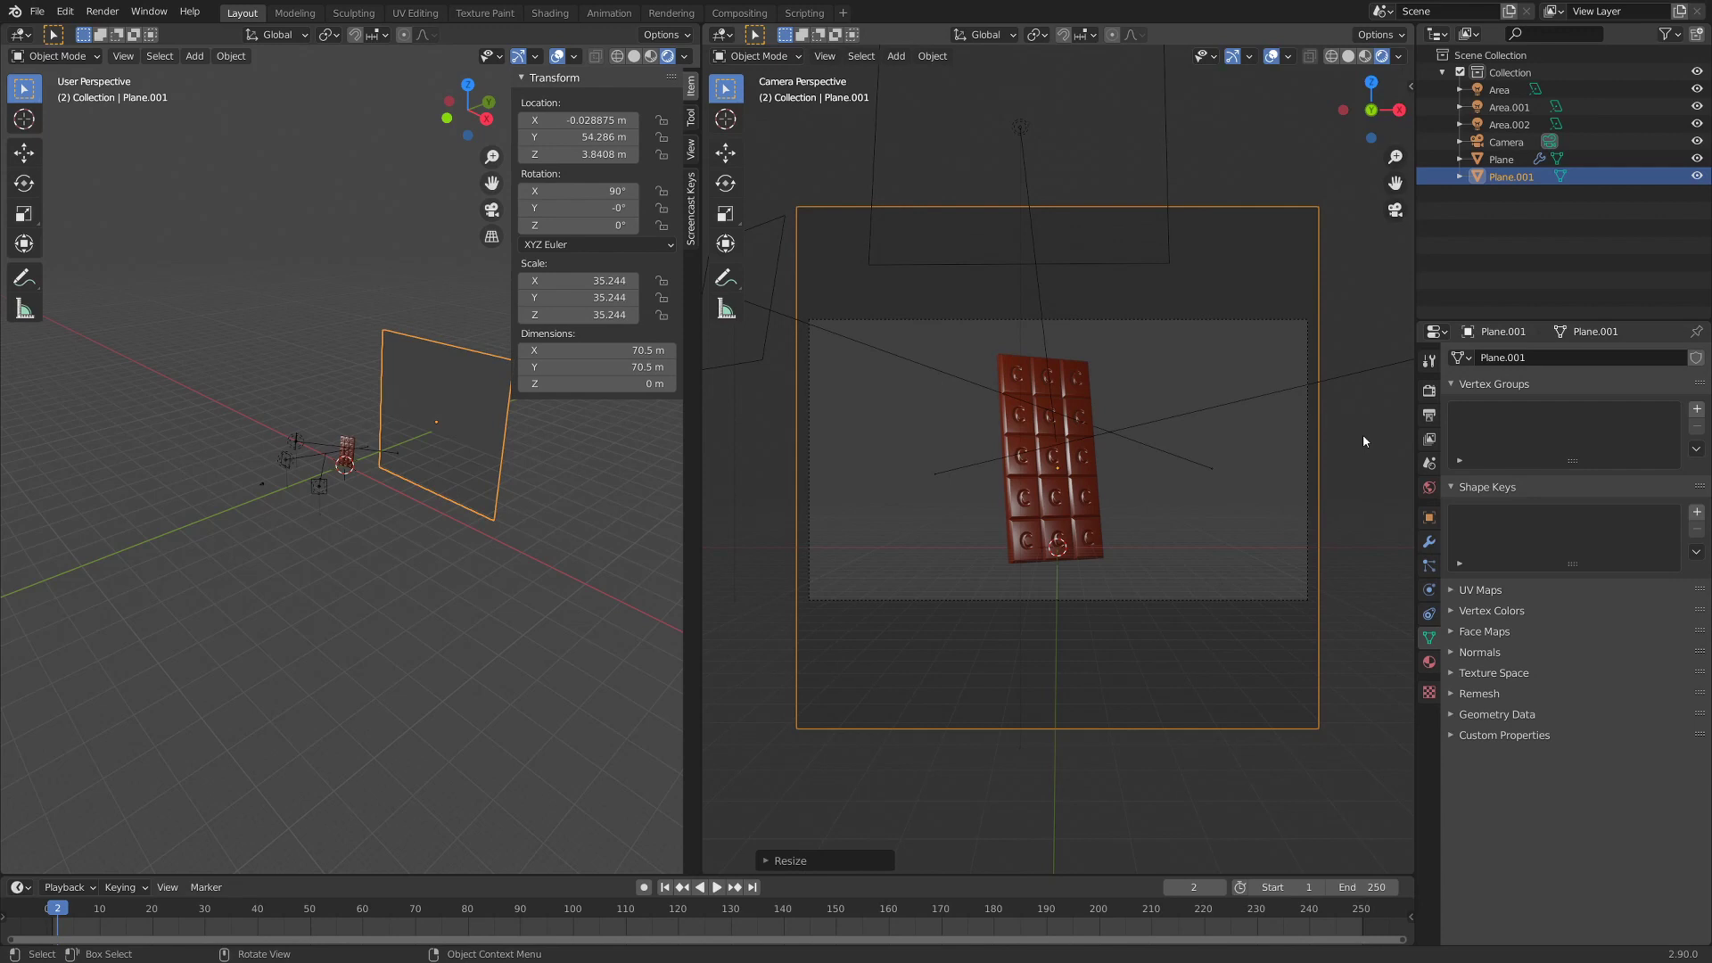
pyautogui.click(432, 387)
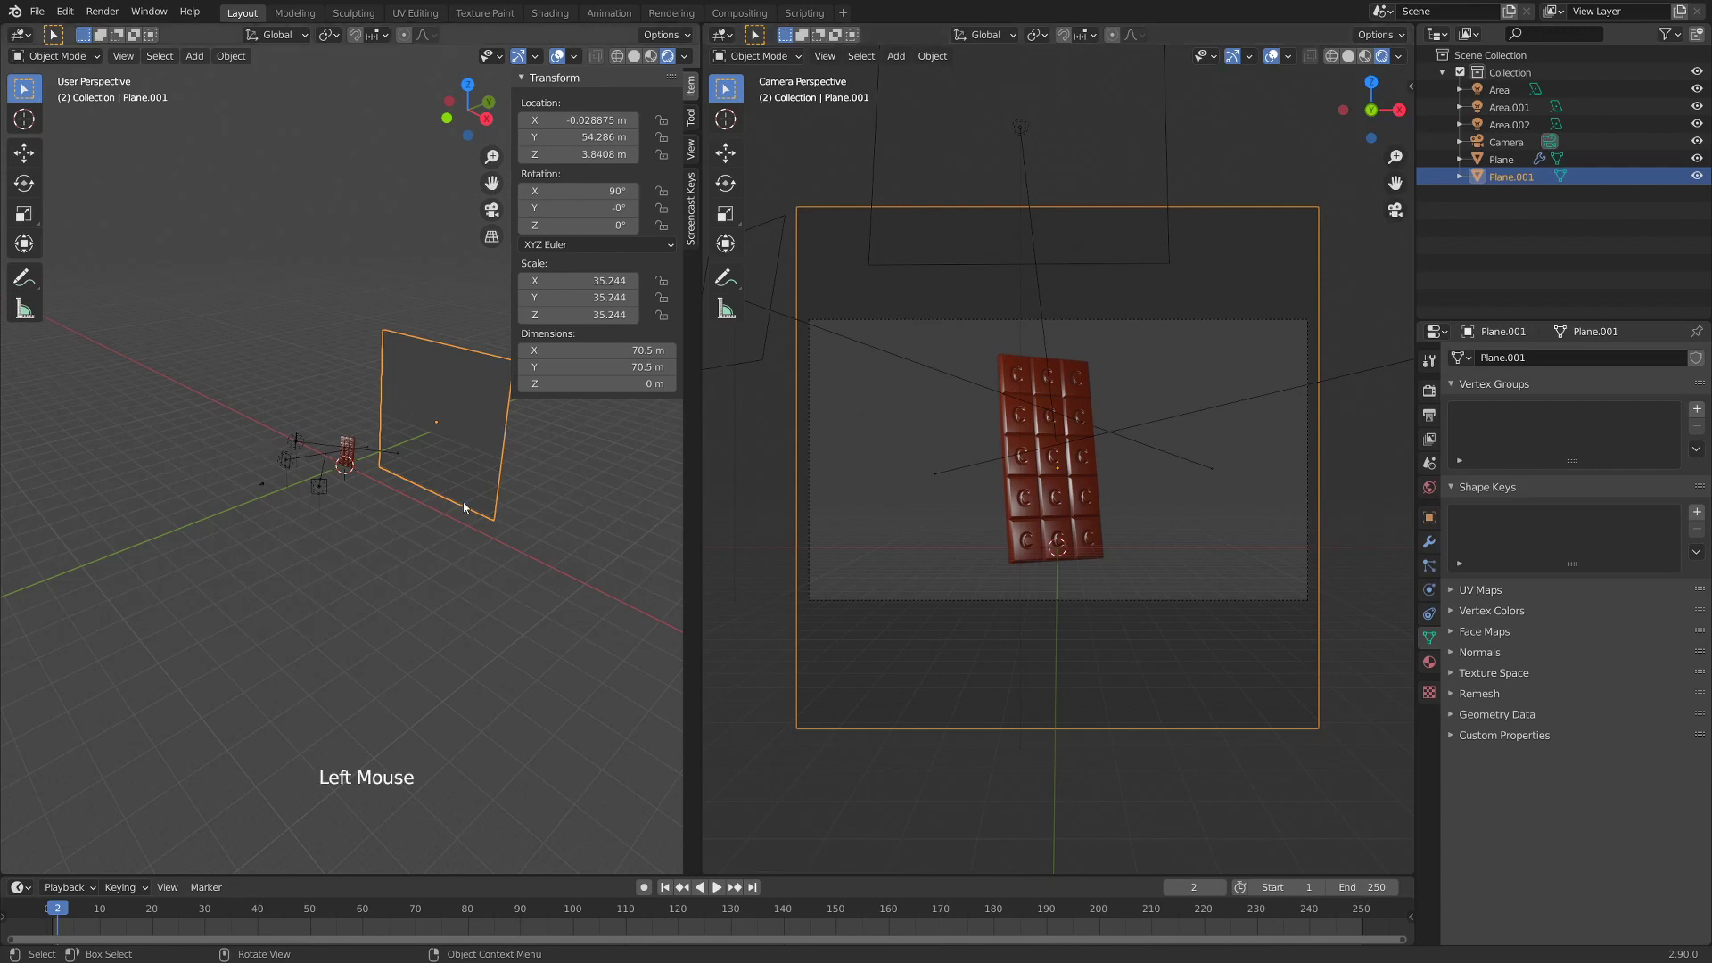
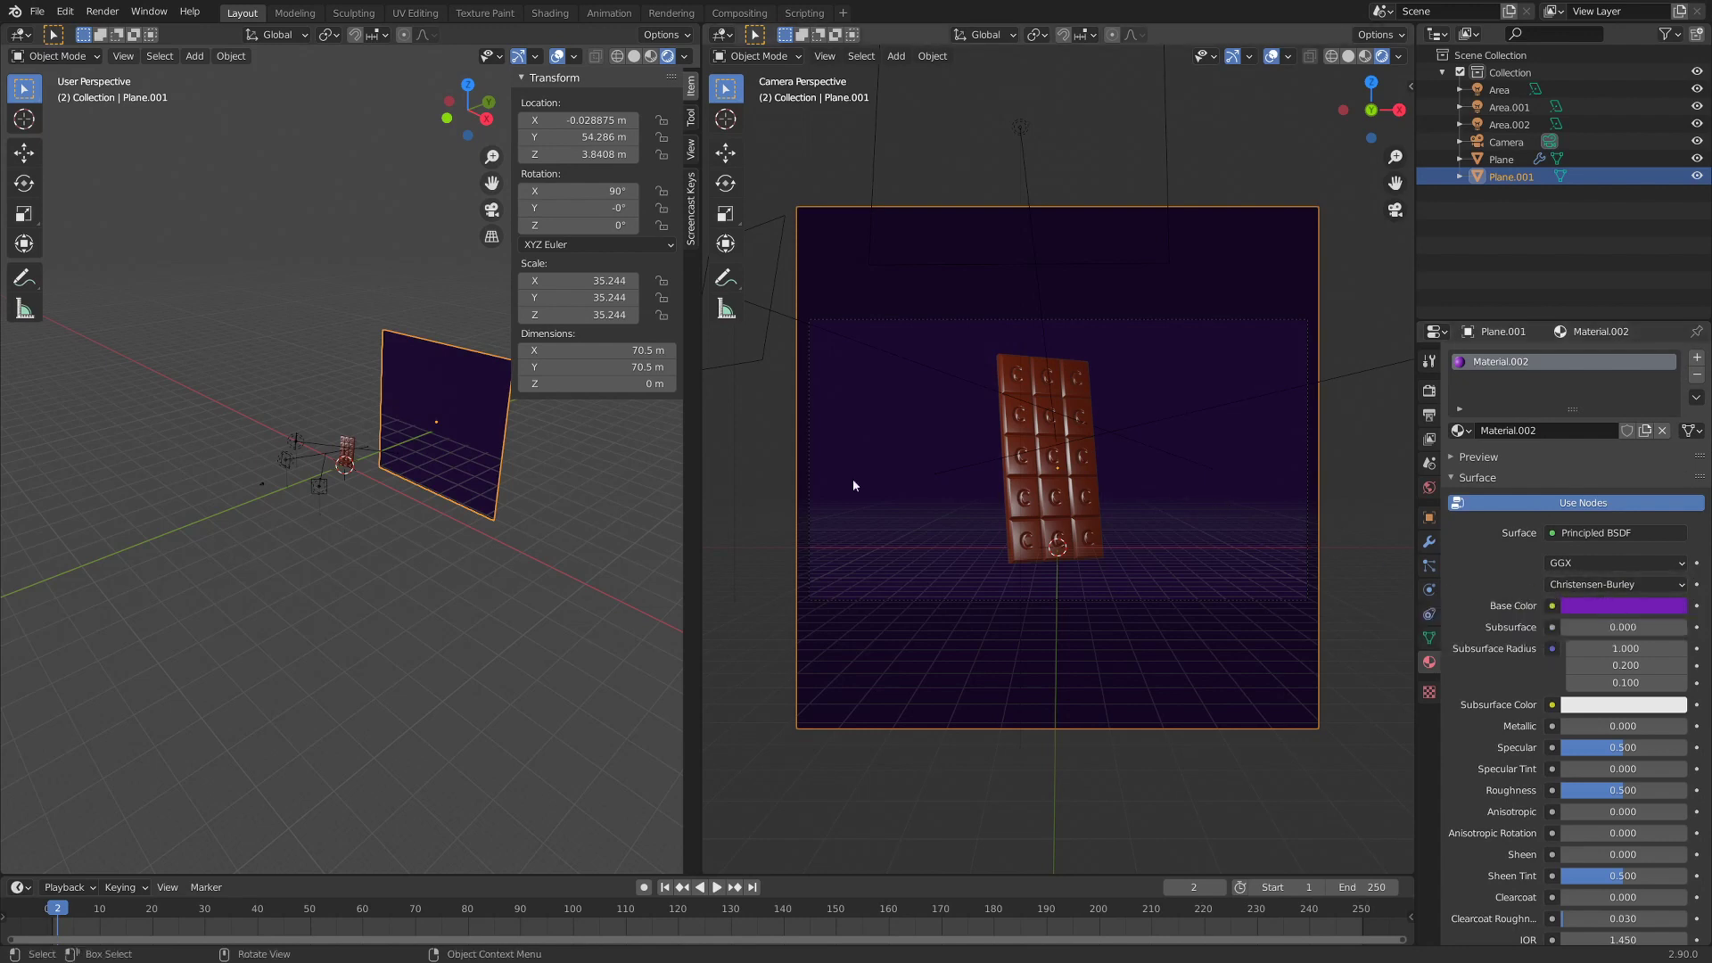
# - Switch to side view and select the Area light above the bar
pyautogui.middleClick(377, 564)
pyautogui.click(272, 451)
# - Duplicate the top light as Area.003 and move it behind the bar, tilted about 121°
pyautogui.press('KP_3')
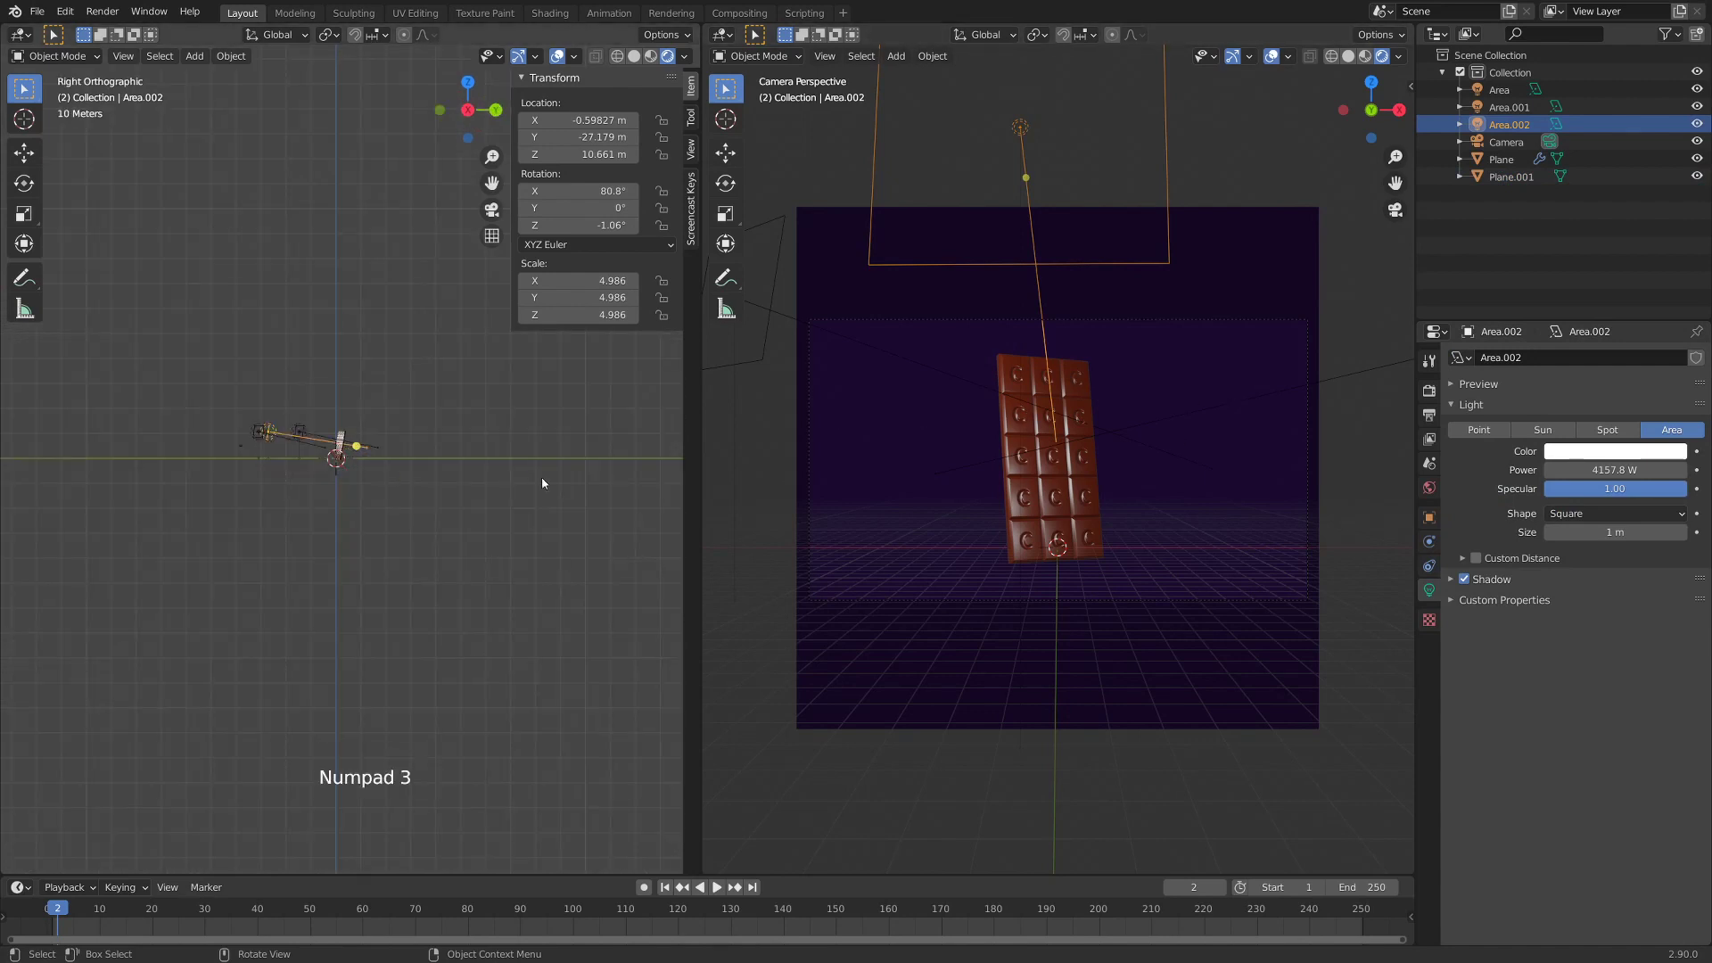
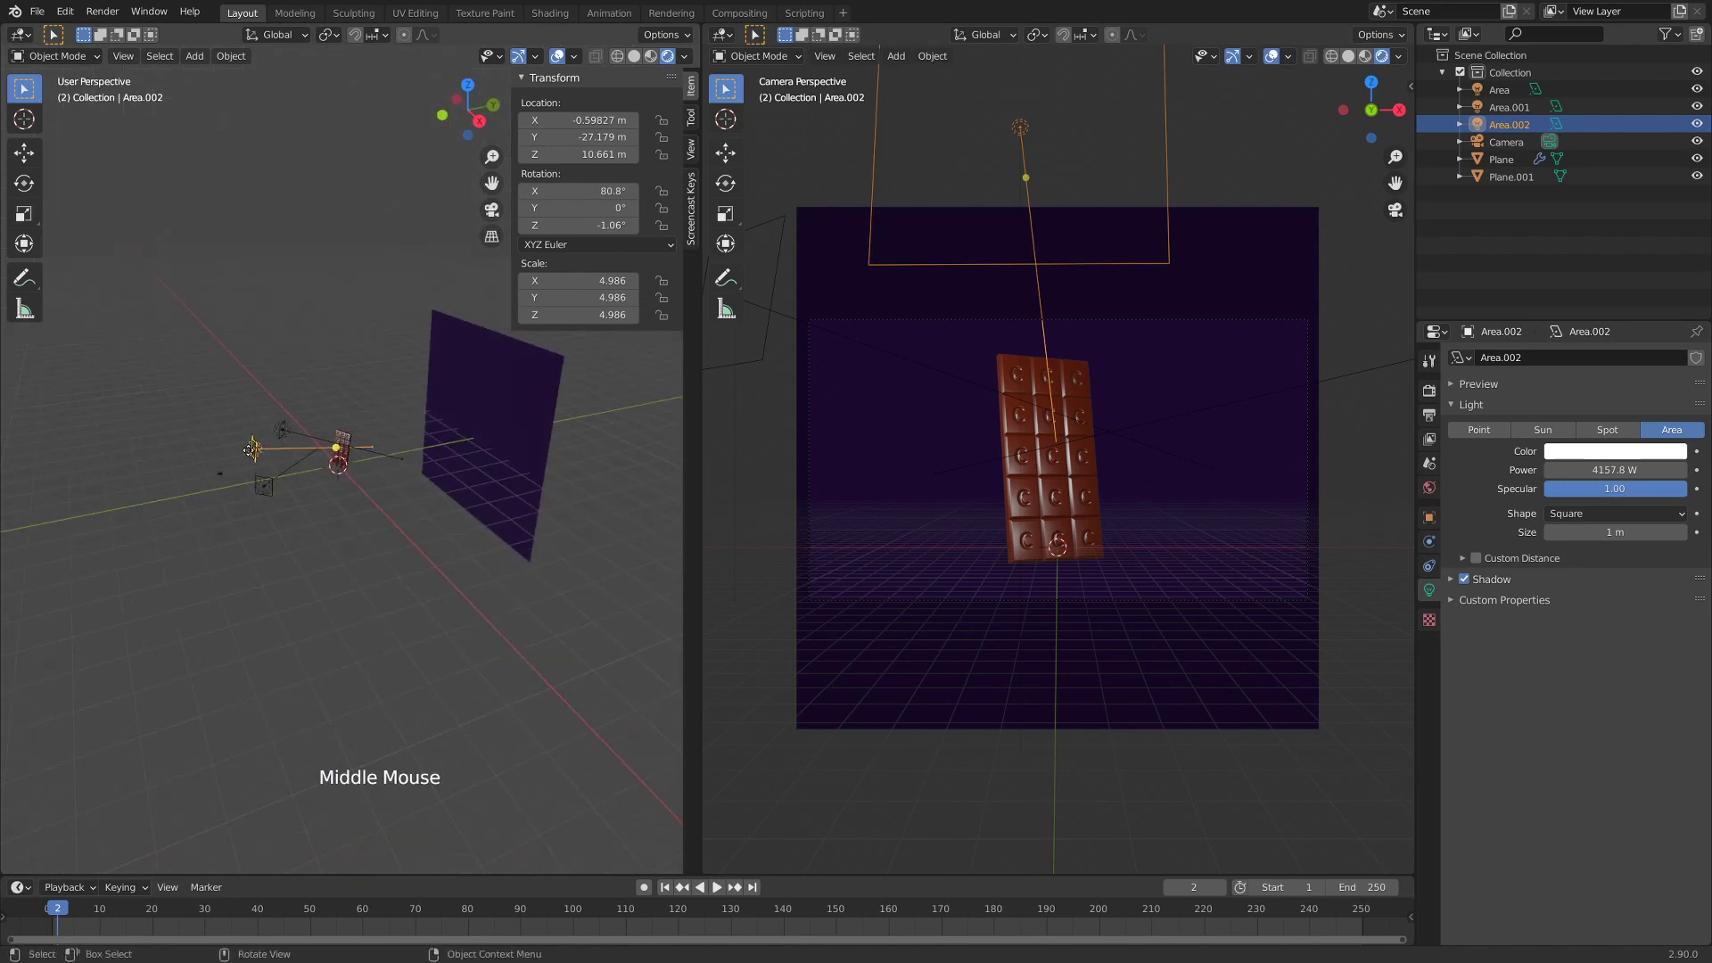
pyautogui.press('KP_3')
pyautogui.press('shift+d')
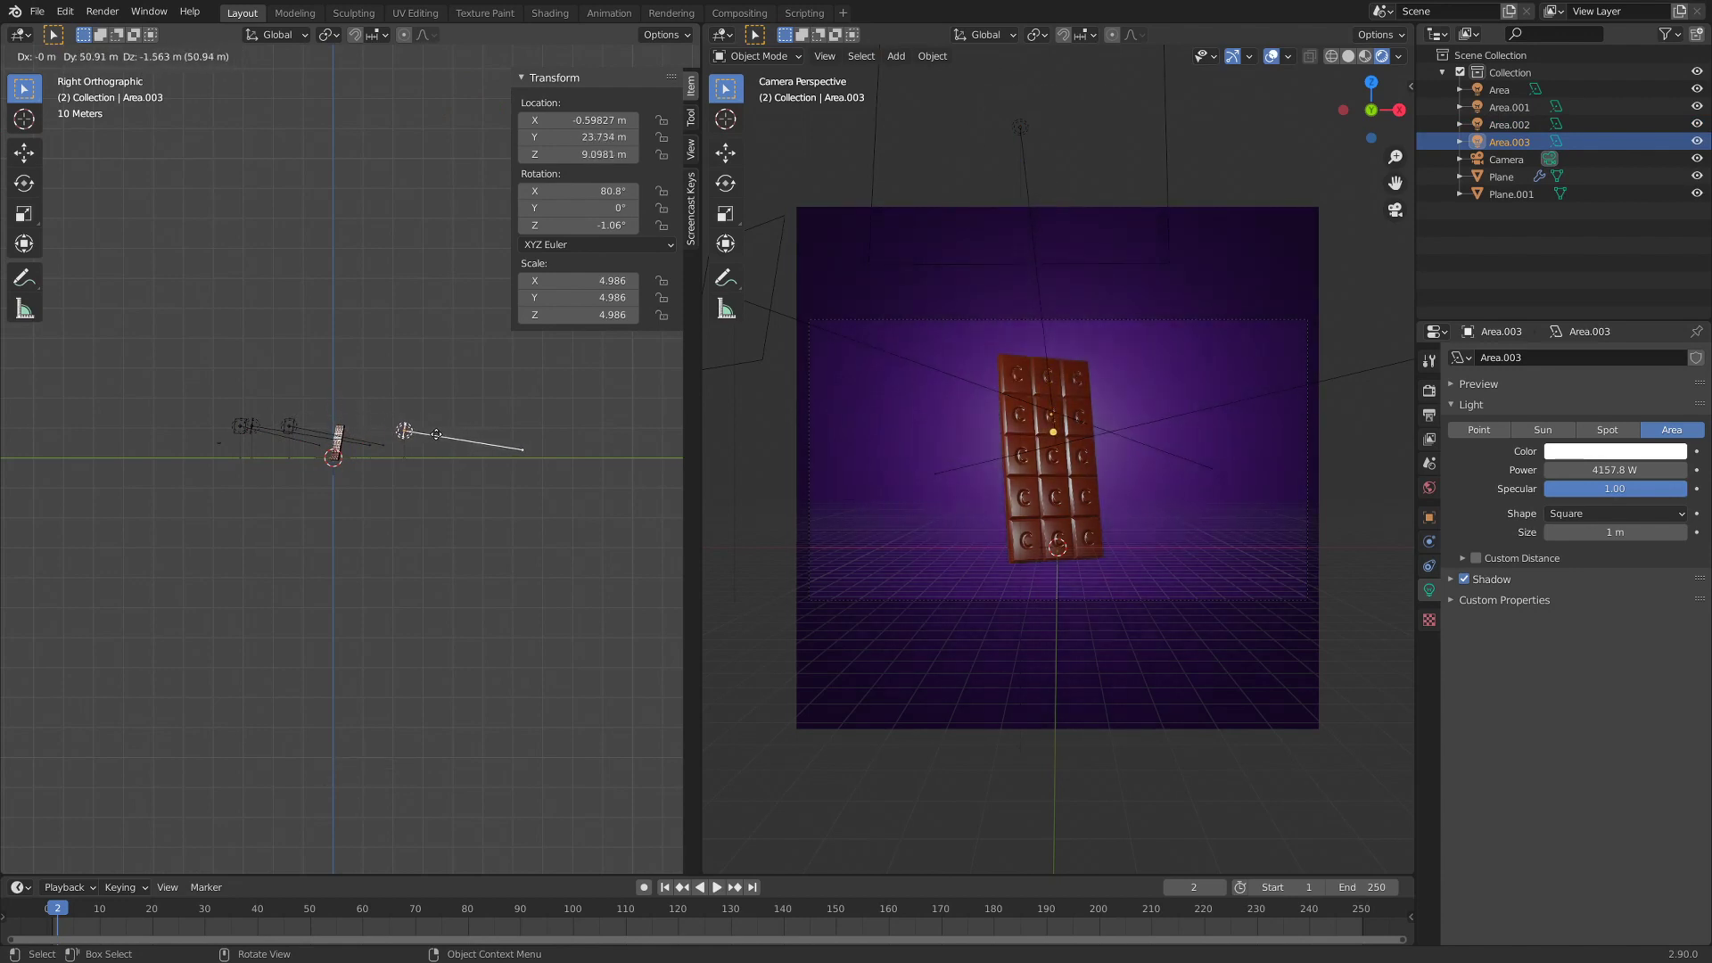
pyautogui.press('z')
pyautogui.press('z')
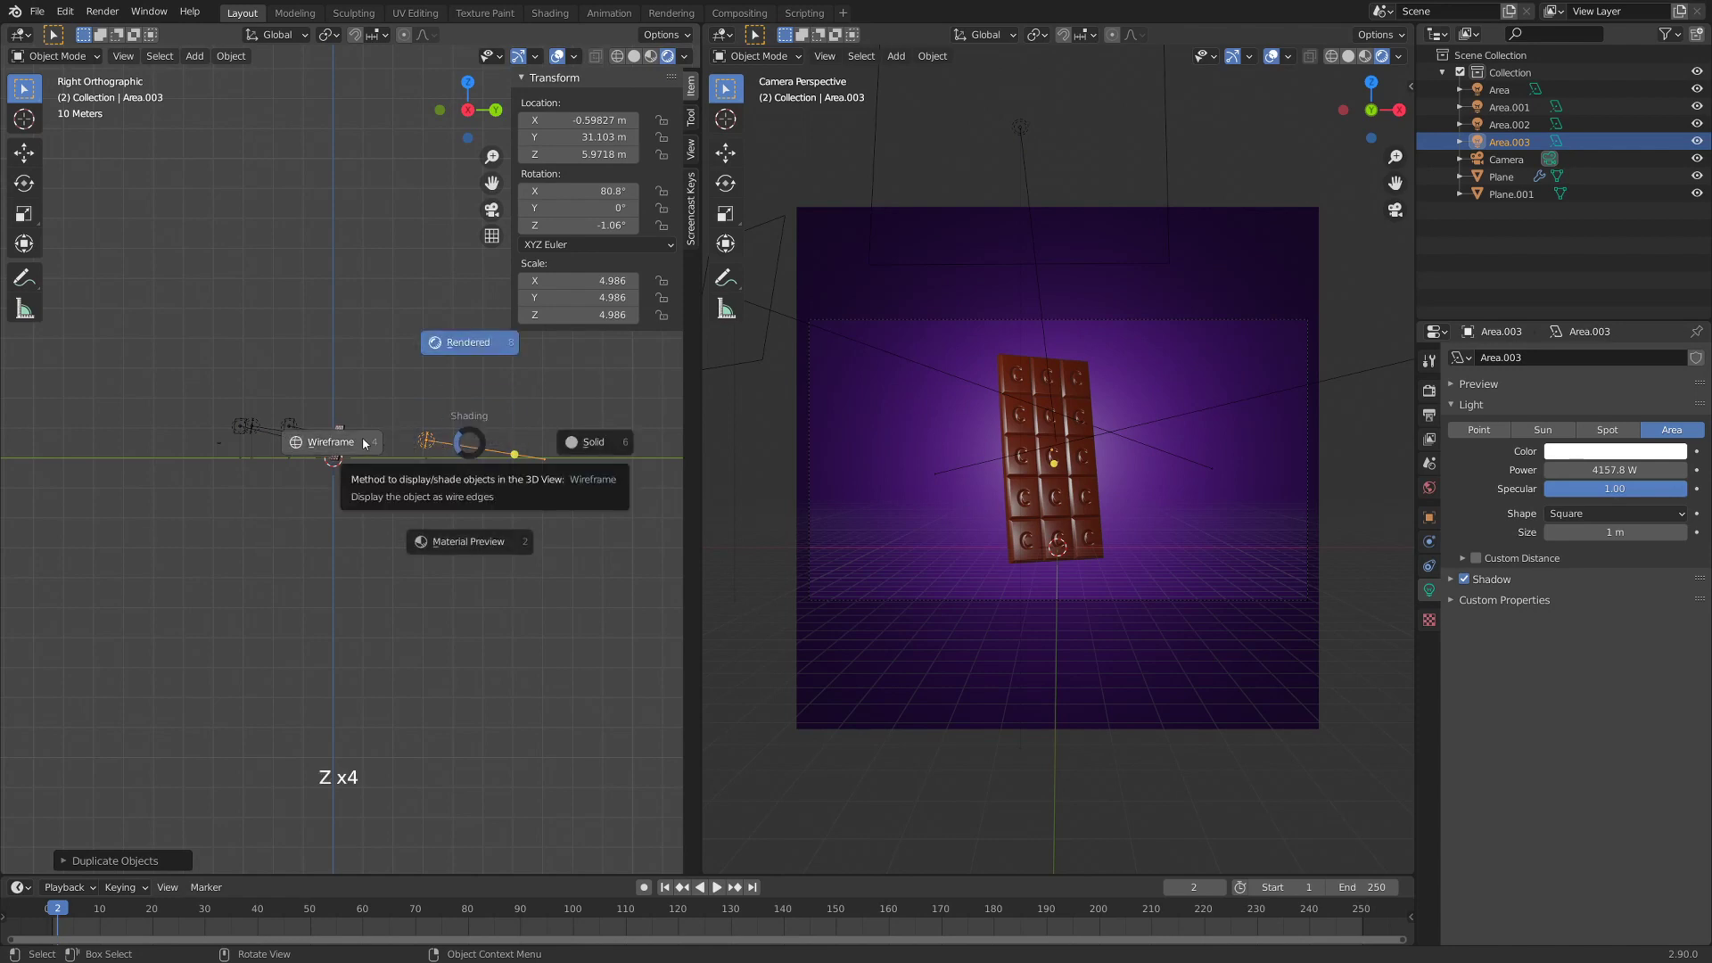
pyautogui.press('g')
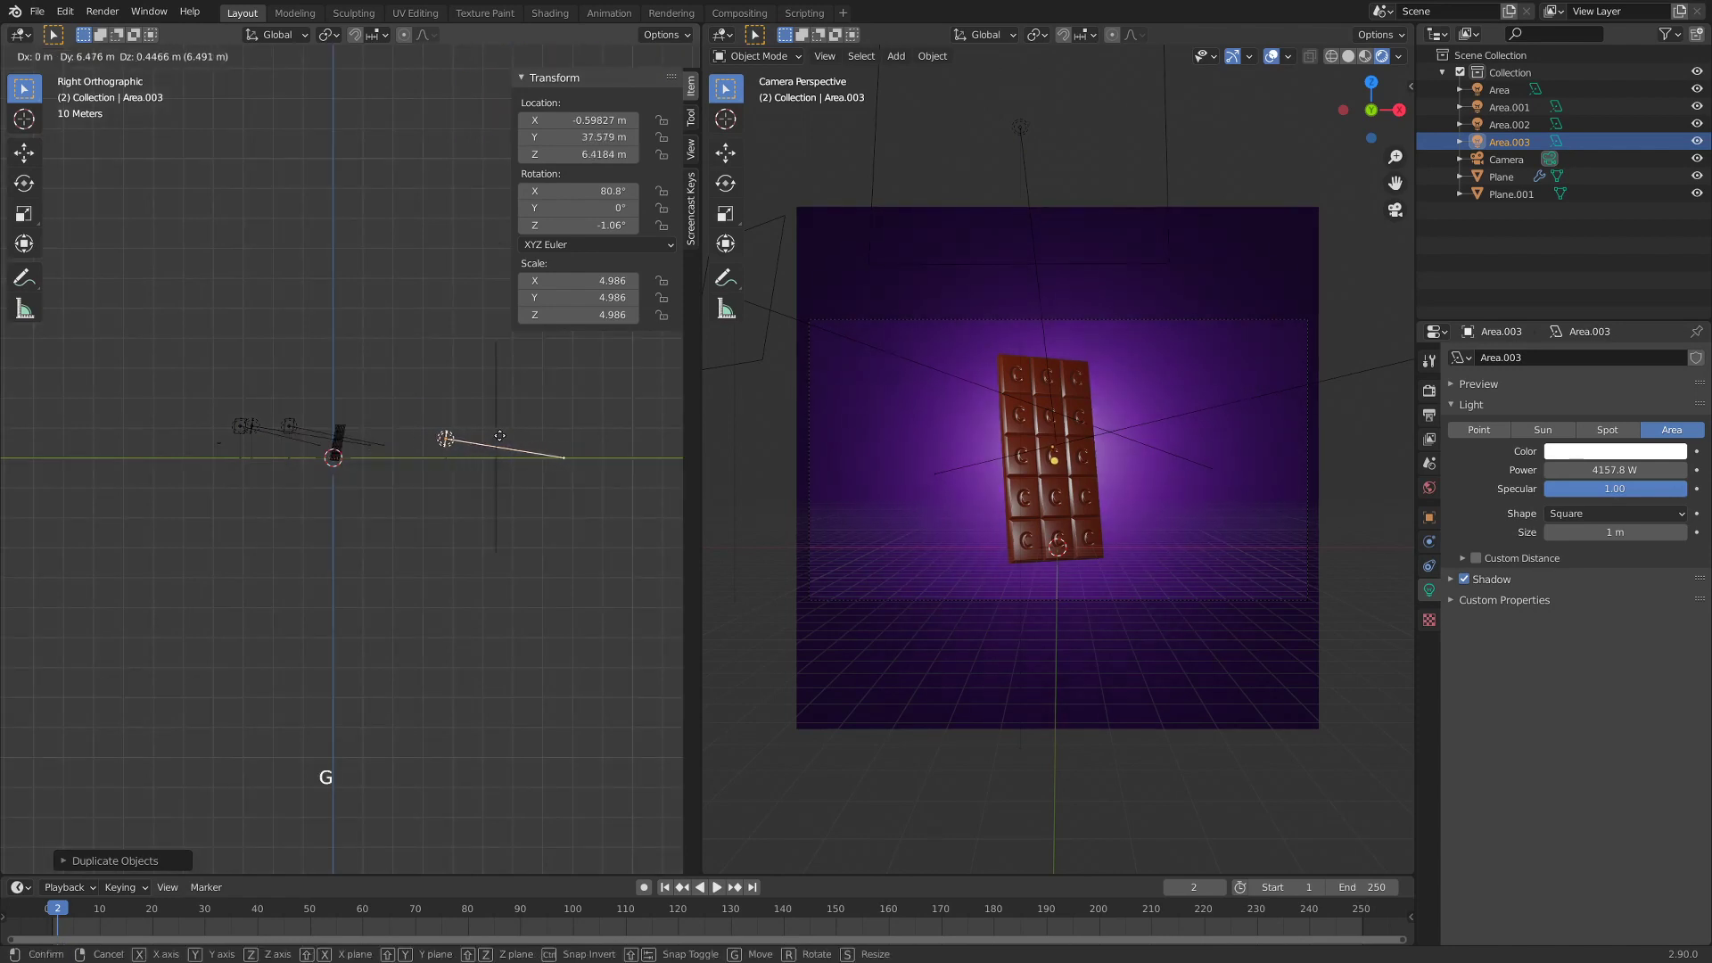
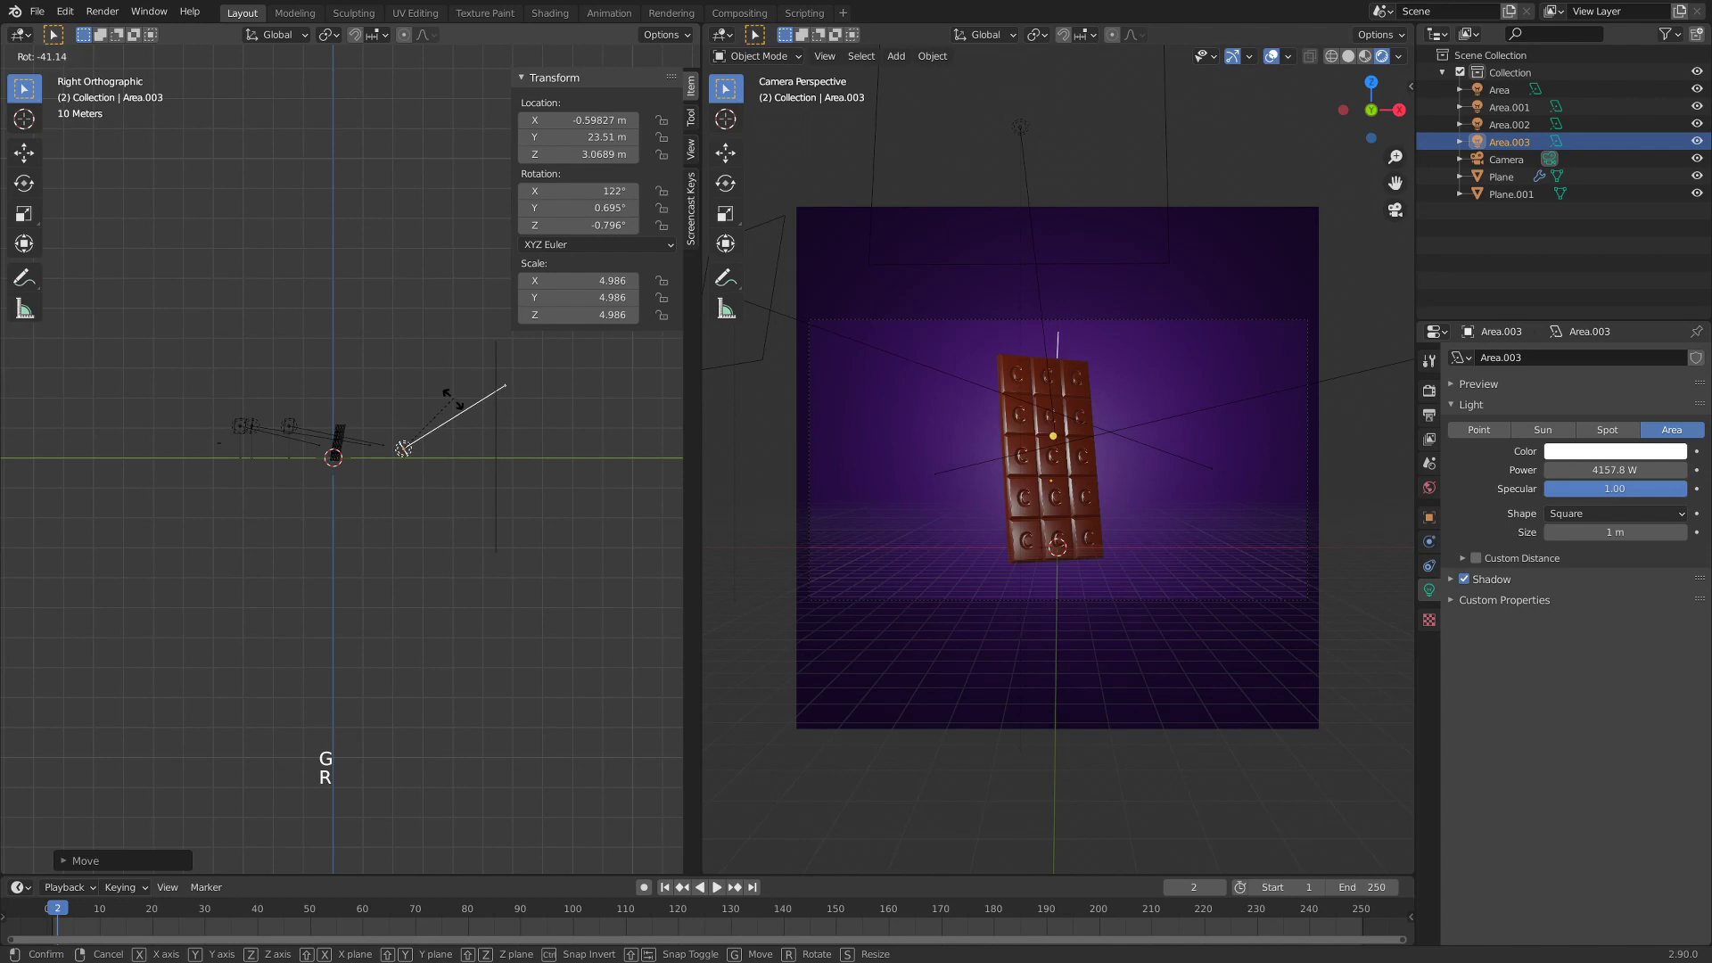
pyautogui.press('g')
# - Scale Area.003 to about 9.5 and raise it to roughly 2.62 m, casting a purple glow behind the bar
pyautogui.press('s')
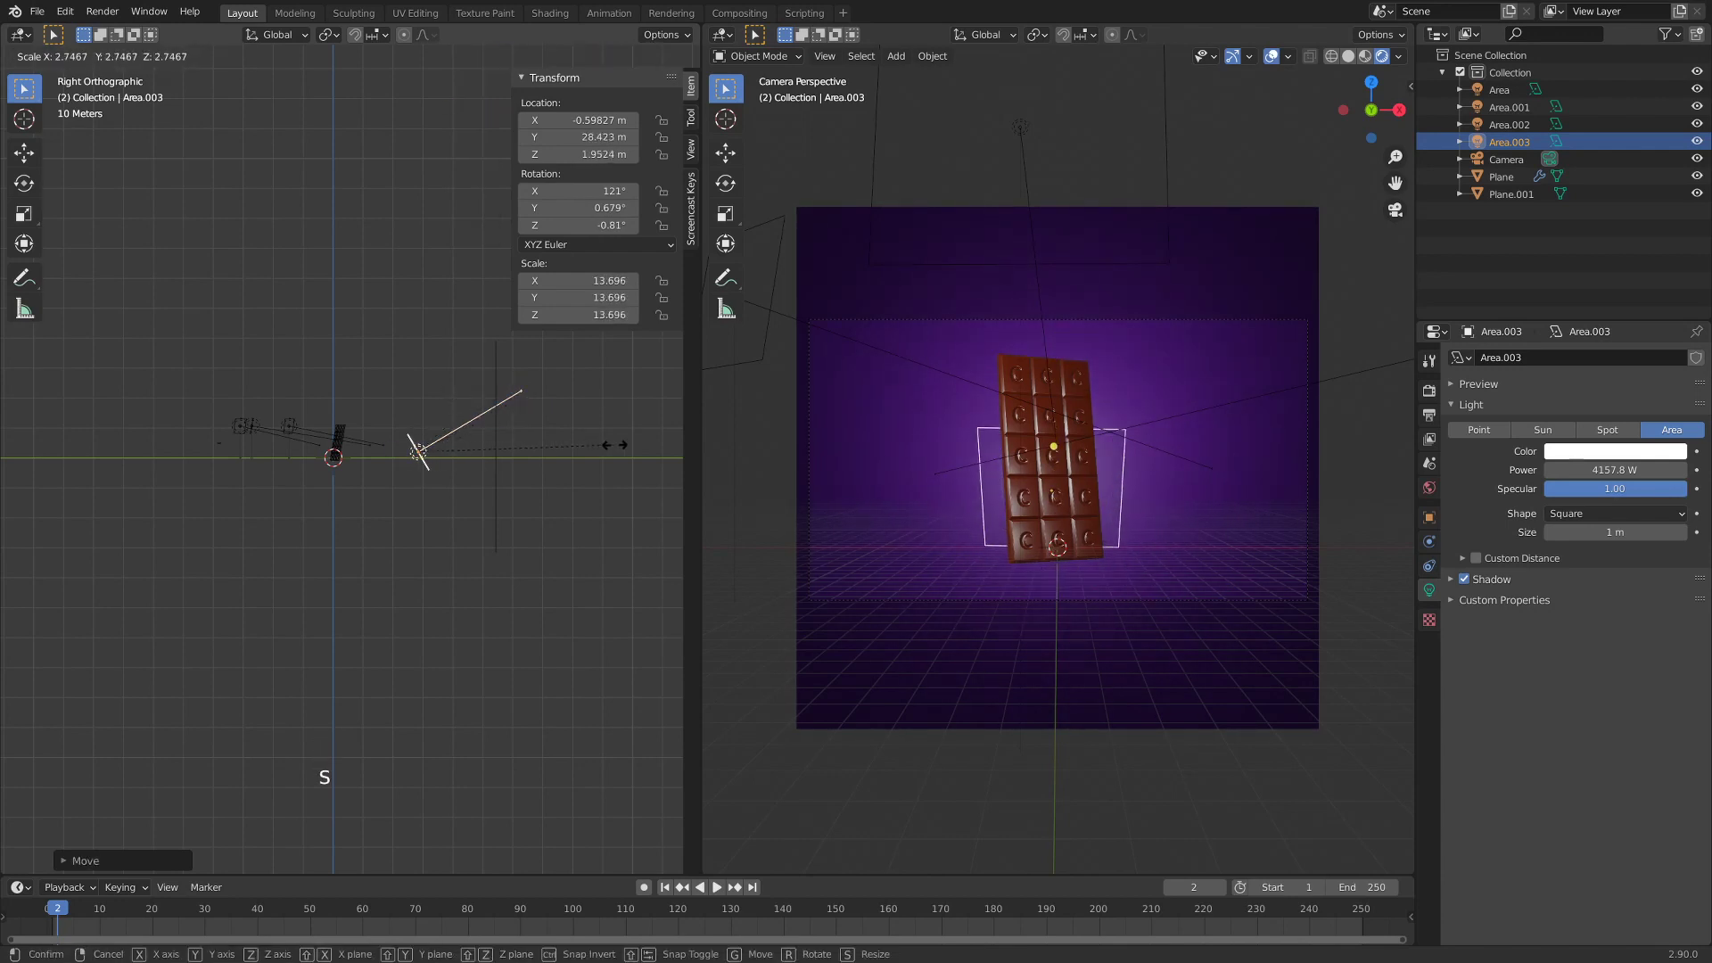
pyautogui.press('g')
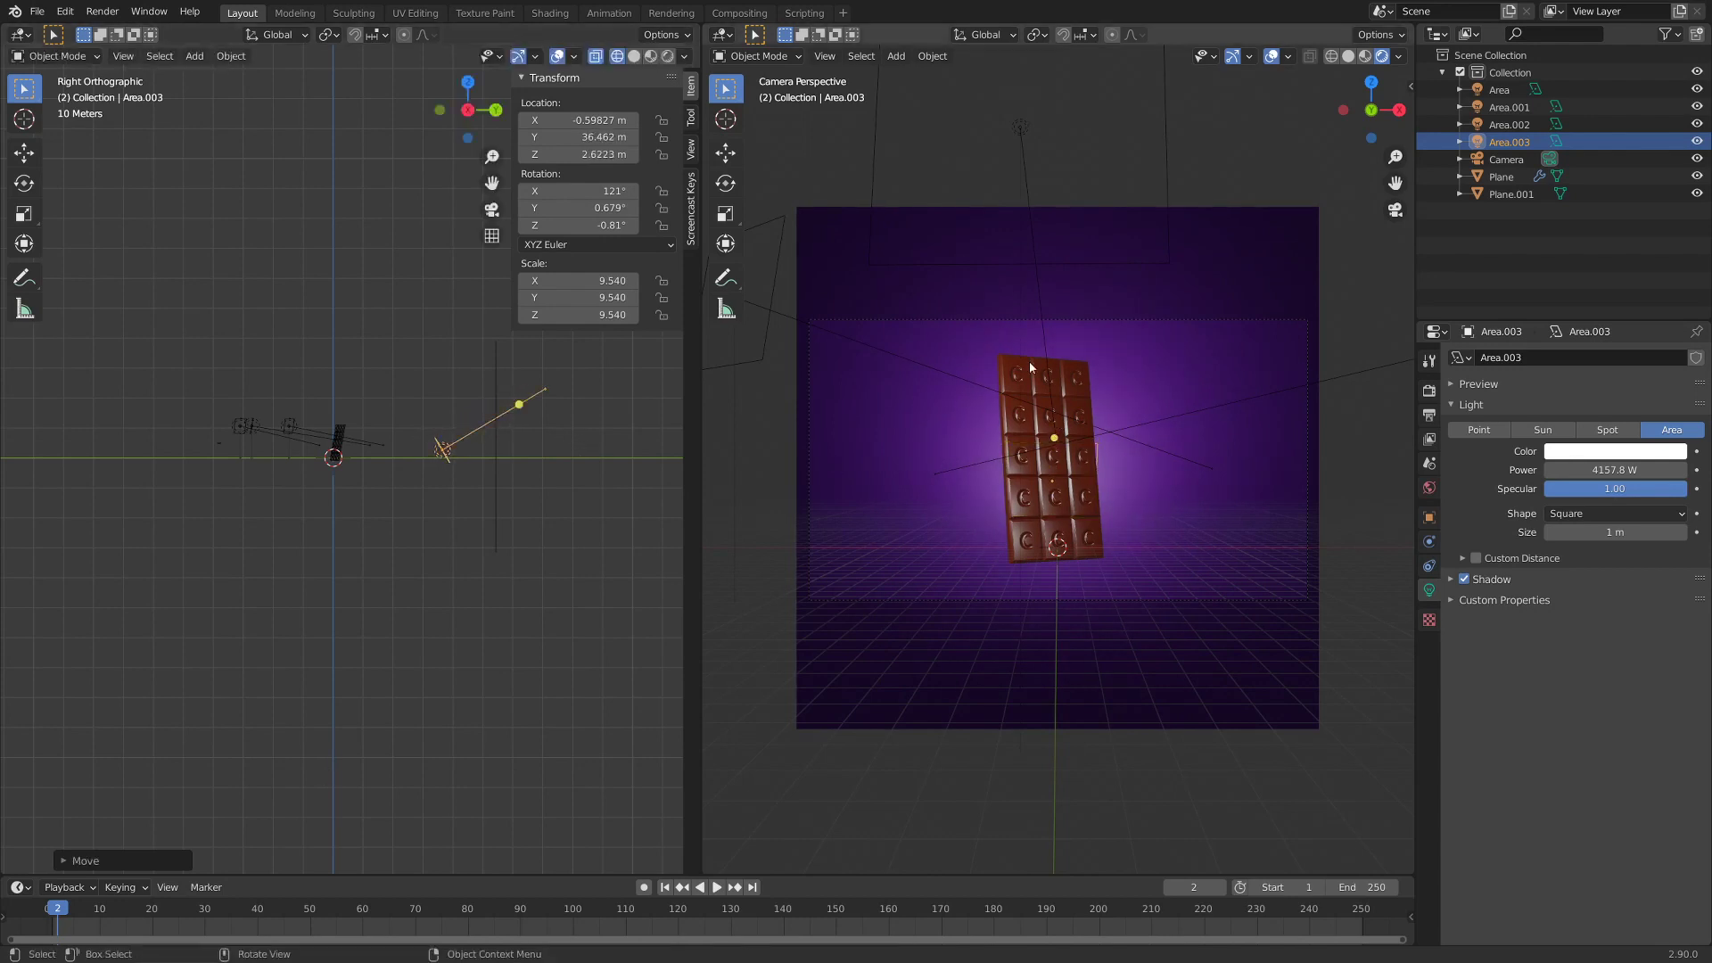
pyautogui.scroll(3)
pyautogui.scroll(-3)
pyautogui.scroll(3)
pyautogui.scroll(-3)
pyautogui.scroll(3)
pyautogui.scroll(-3)
pyautogui.scroll(3)
pyautogui.middleClick(826, 497)
pyautogui.scroll(3)
pyautogui.middleClick(428, 481)
pyautogui.middleClick(375, 514)
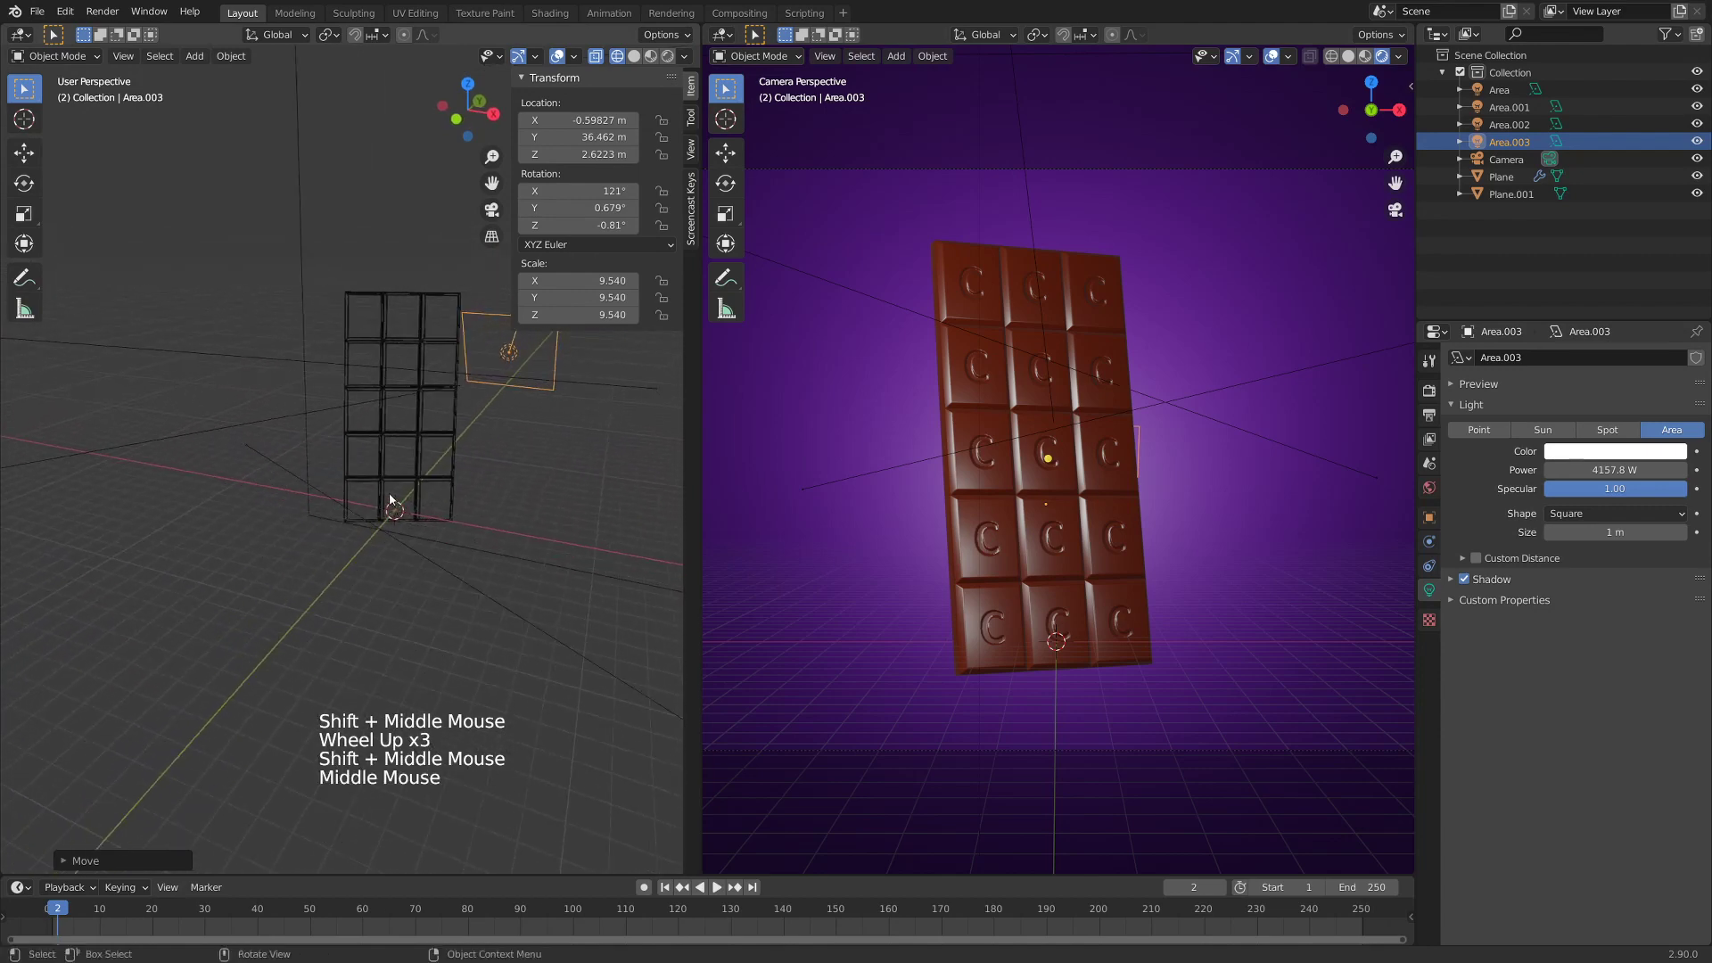
# - Apply both Array modifiers on the chocolate bar, leaving its modifier stack empty
pyautogui.click(377, 494)
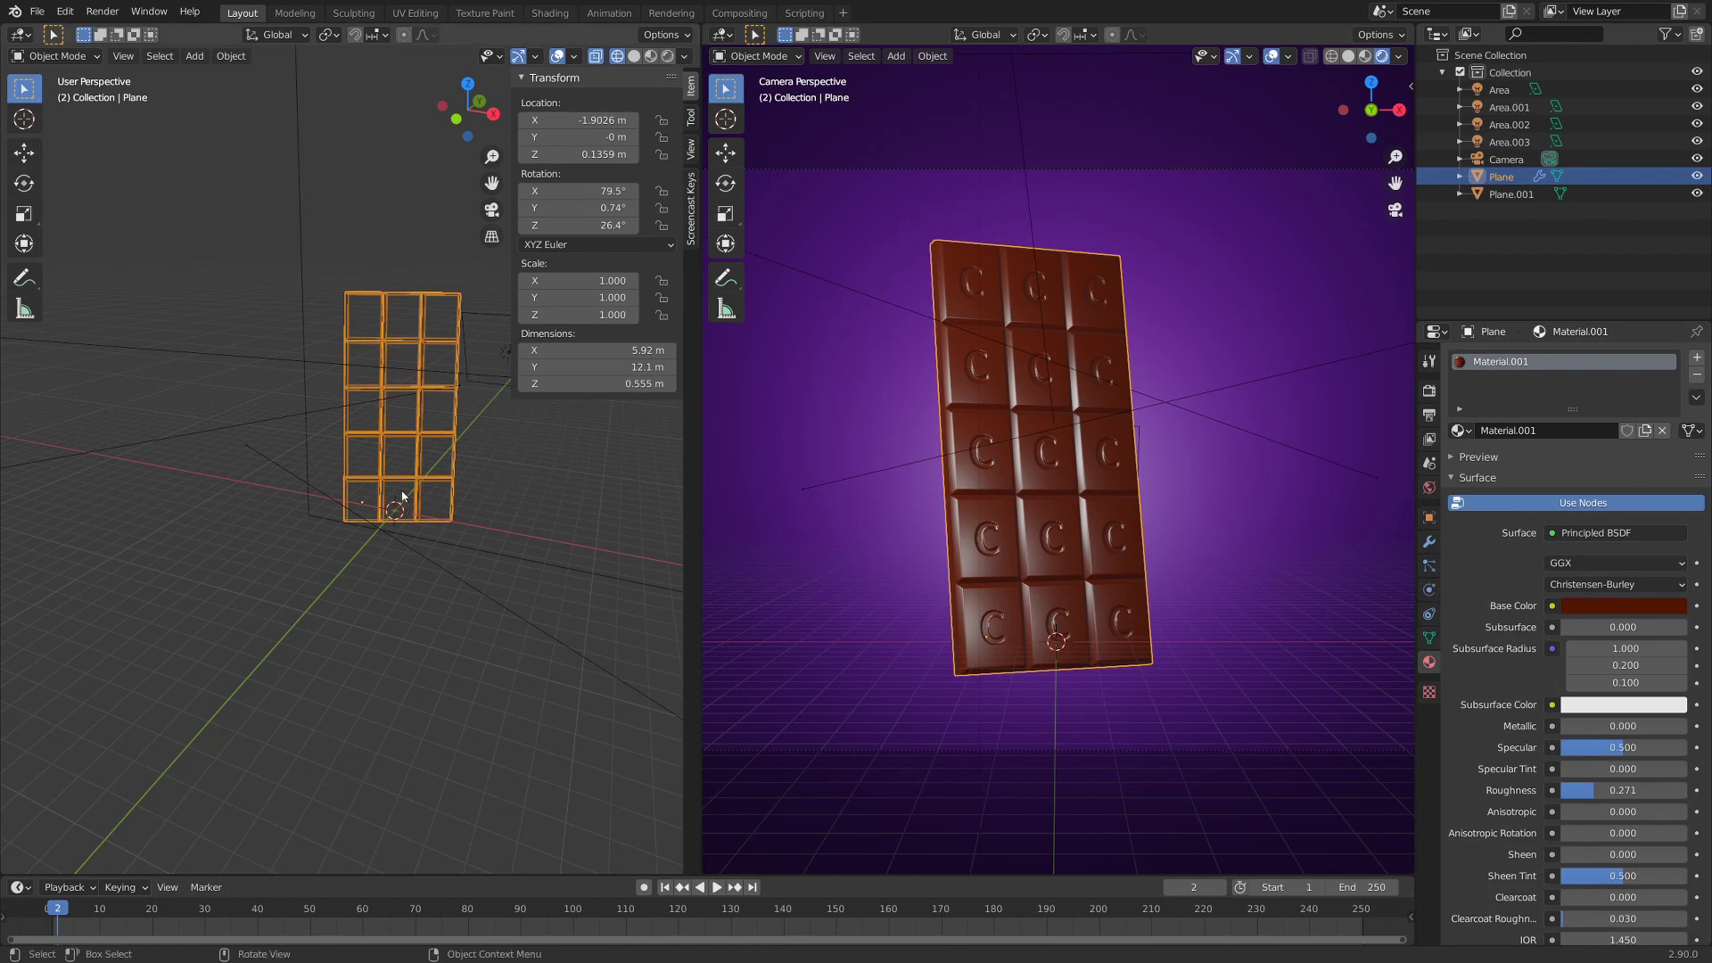
pyautogui.click(403, 508)
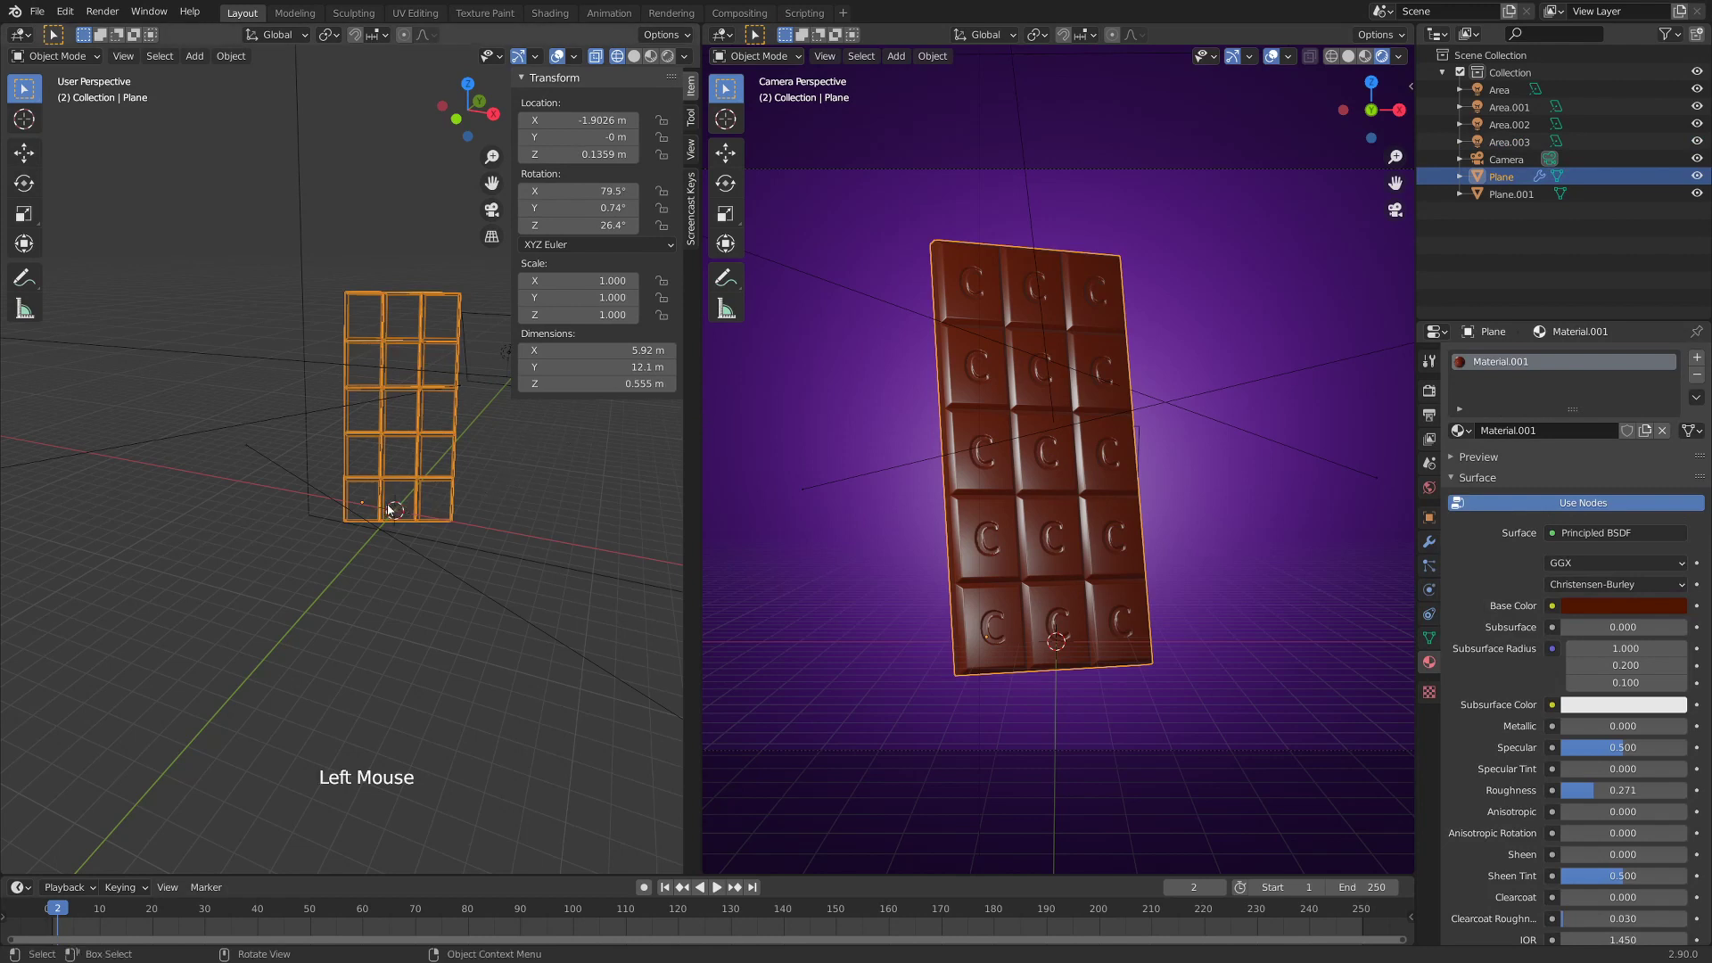
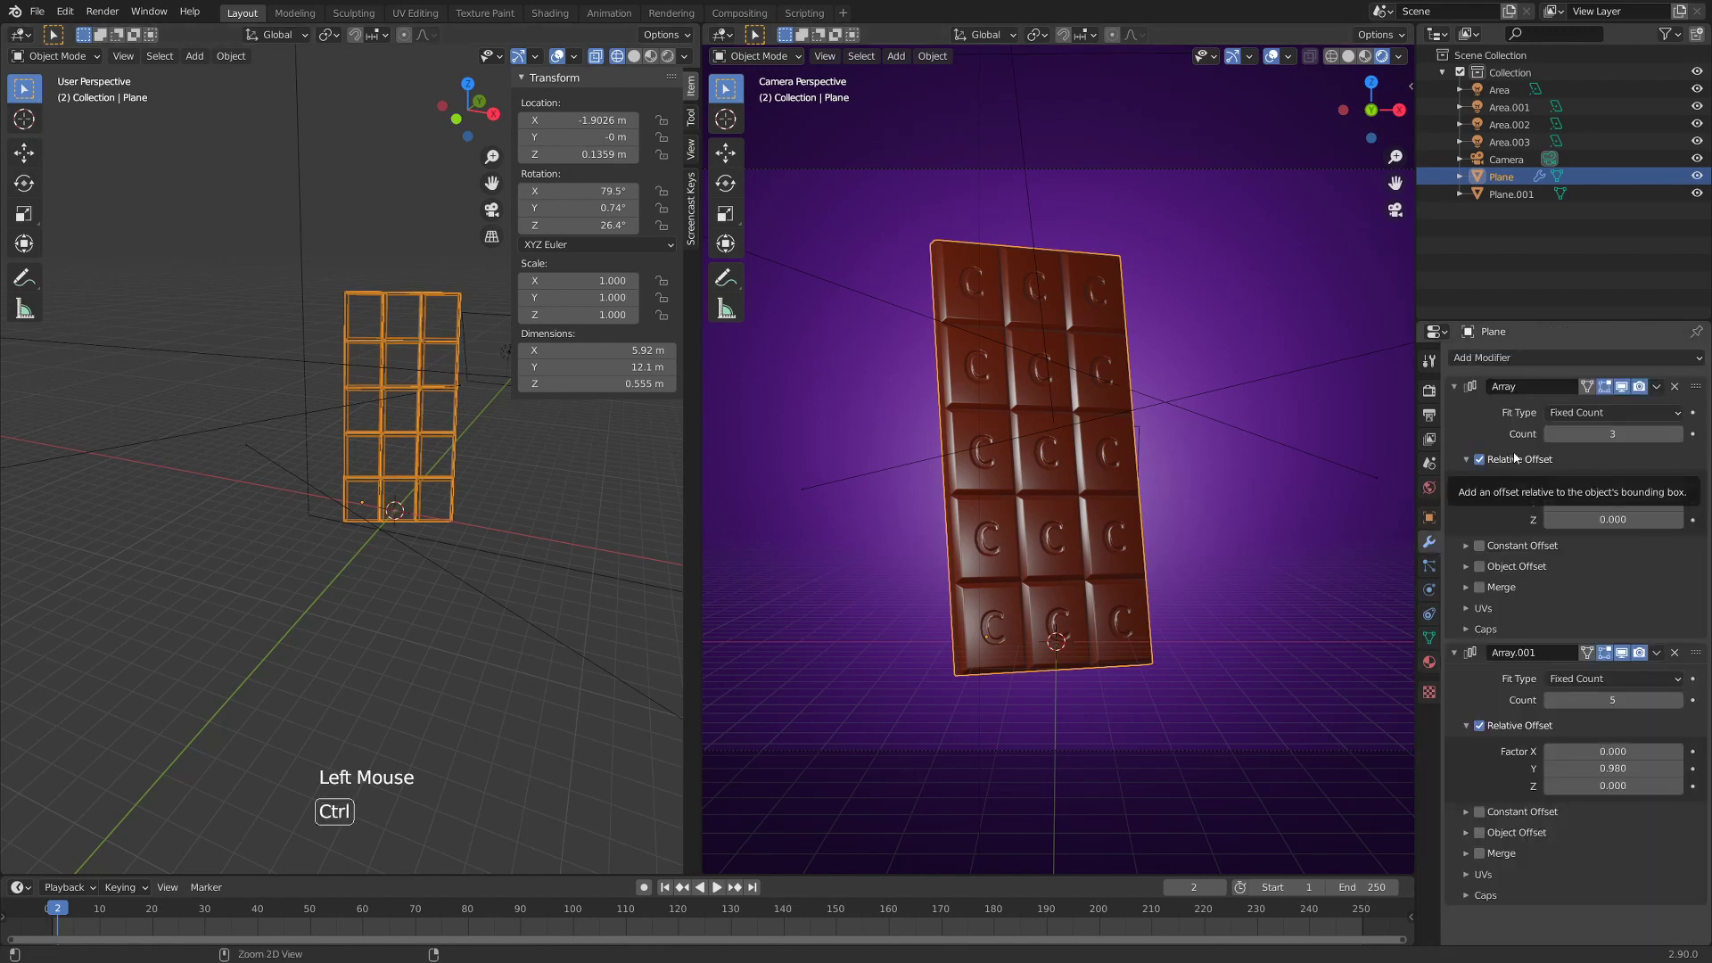
pyautogui.press('ctrl+a')
pyautogui.press('ctrl+a')
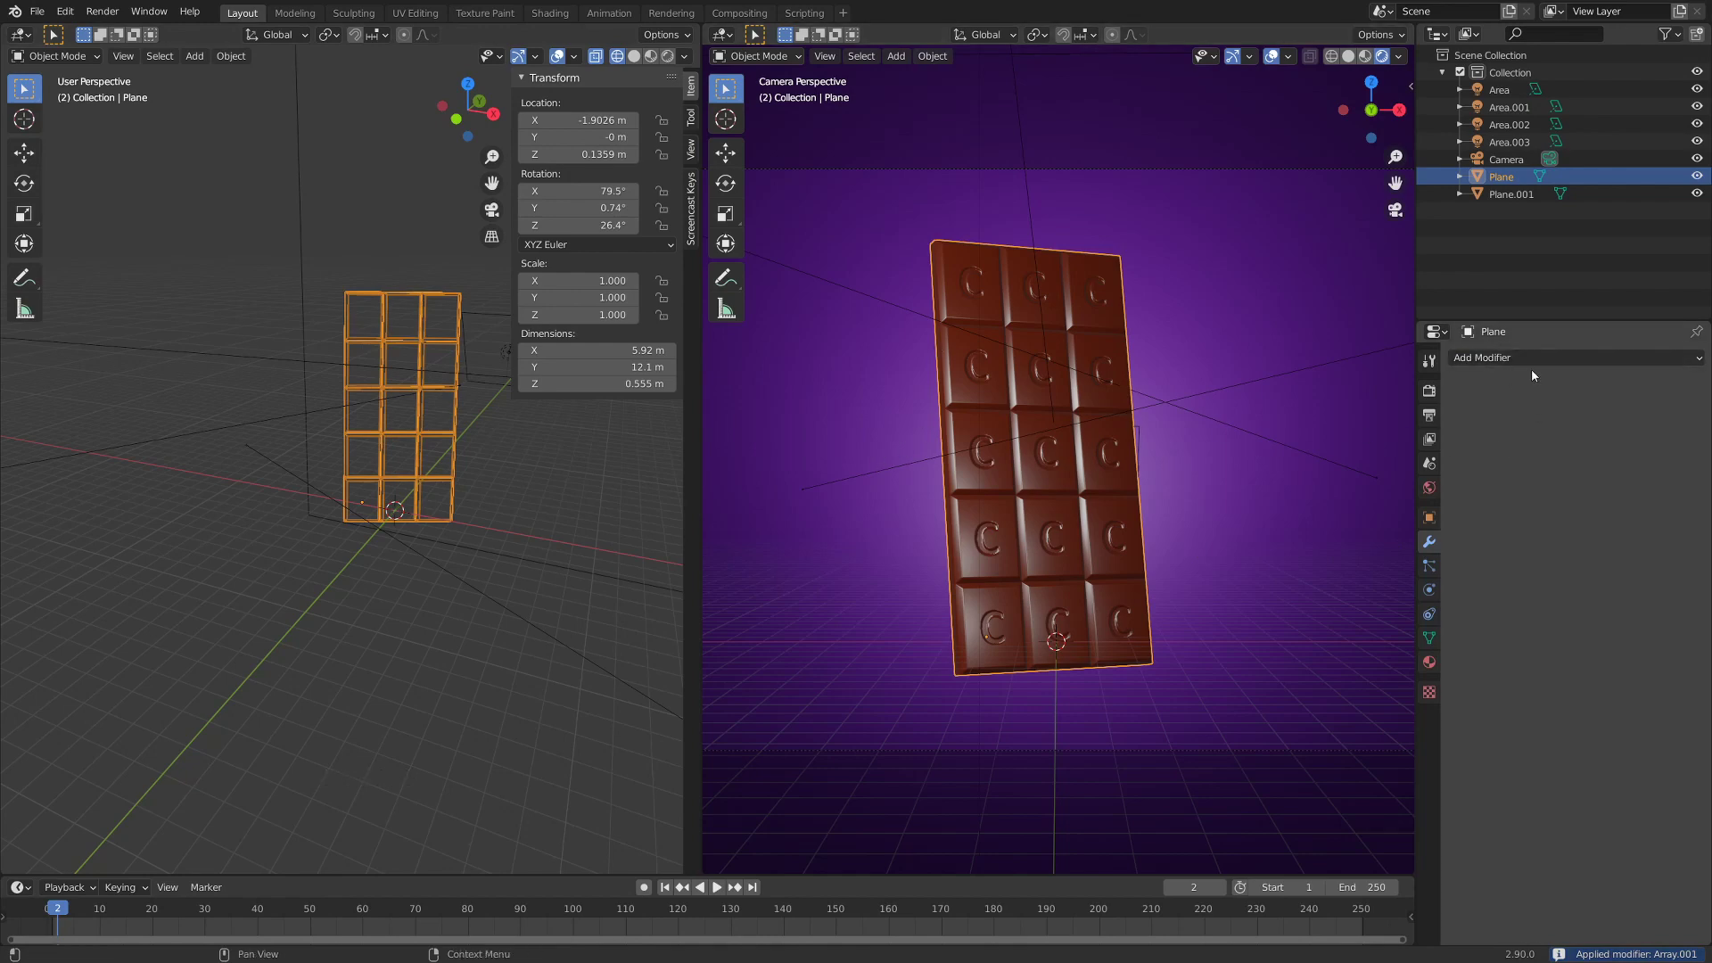
# - In Edit Mode, select only the bottom-left square (L) and move it away from the bar
pyautogui.press('Tab')
pyautogui.press('Tab')
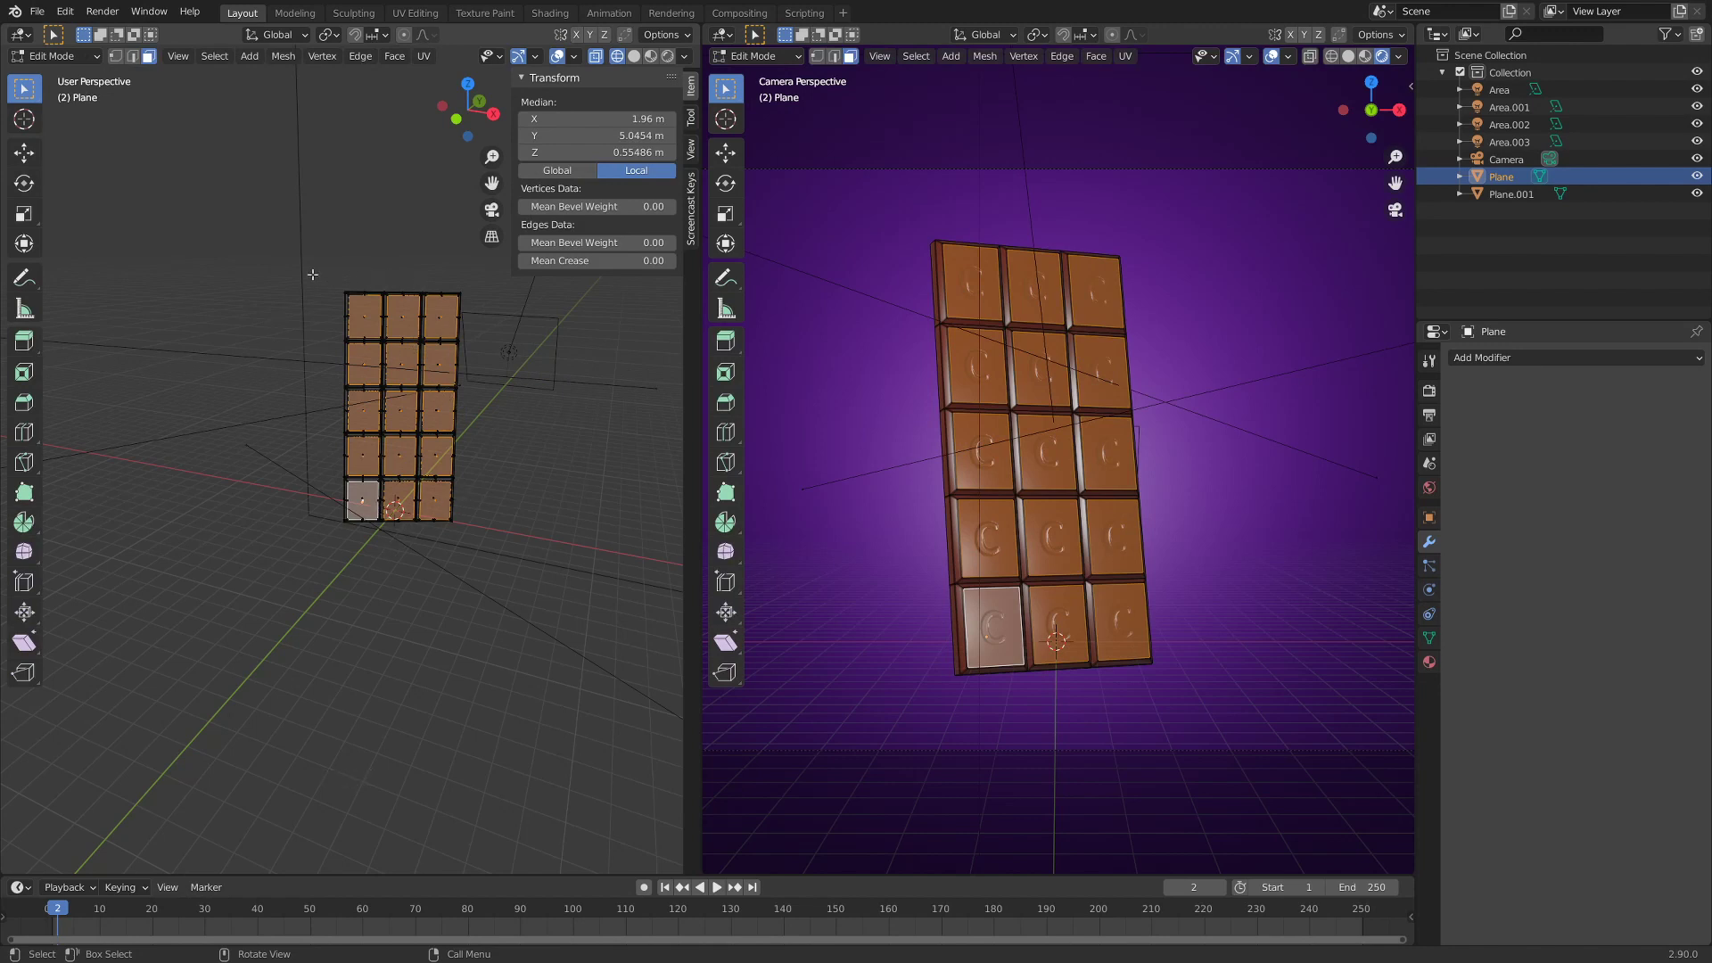
pyautogui.press('alt+a')
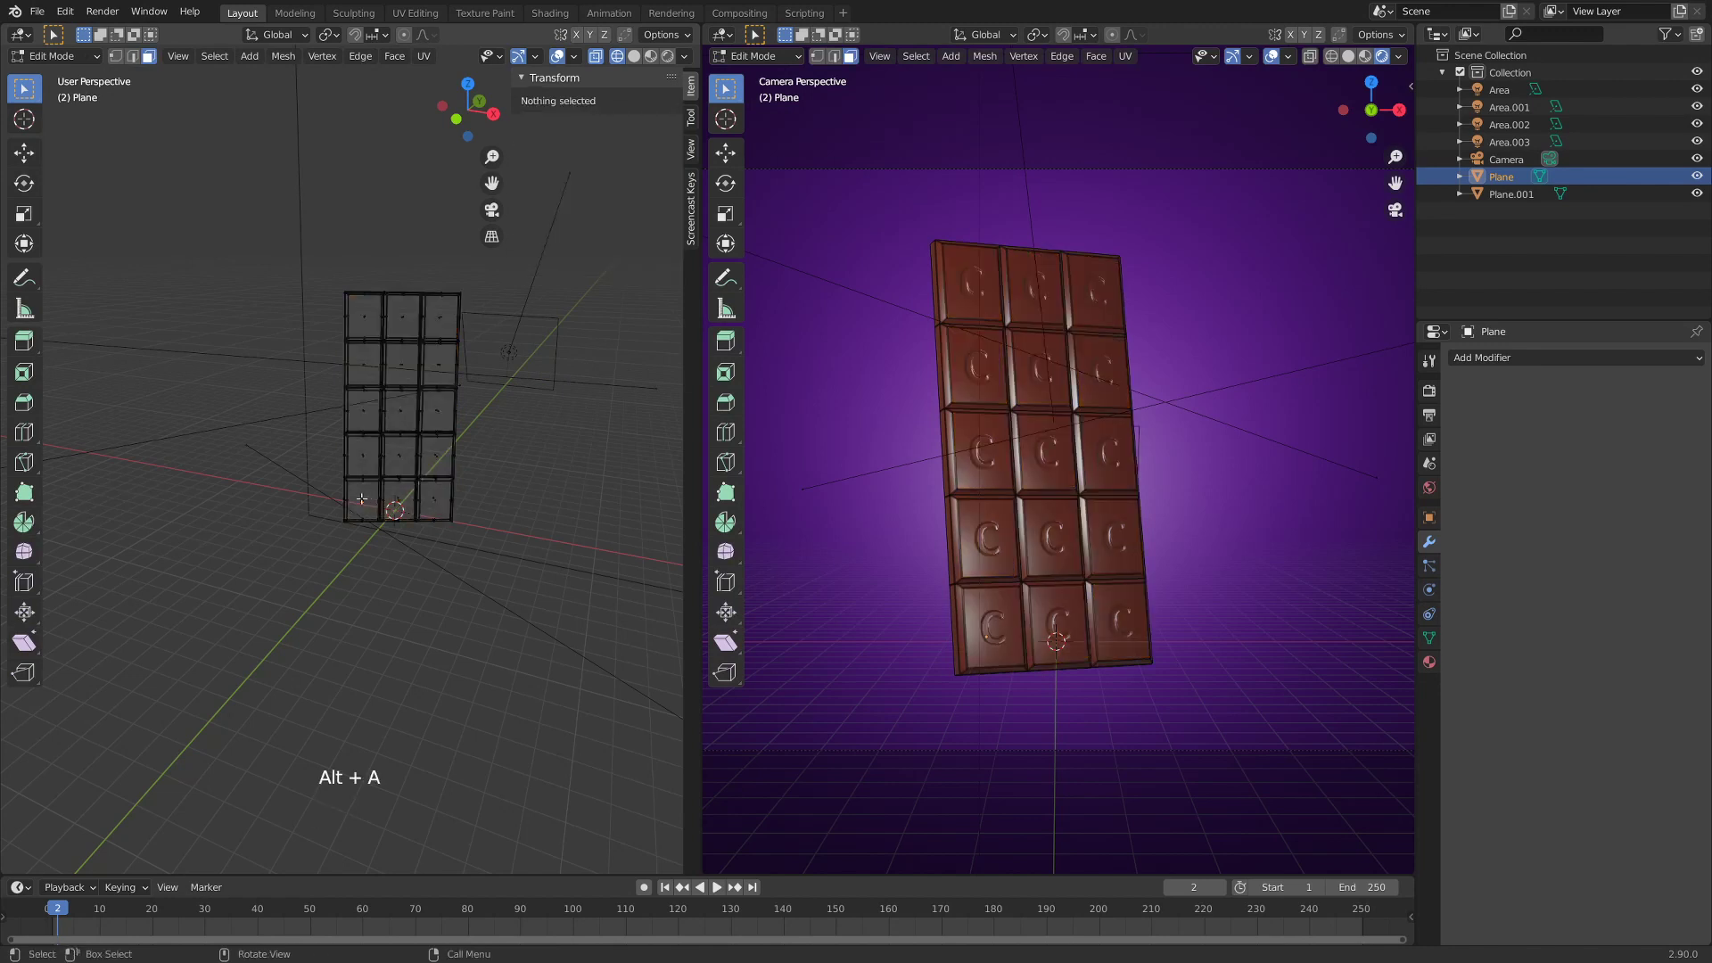
pyautogui.press('l')
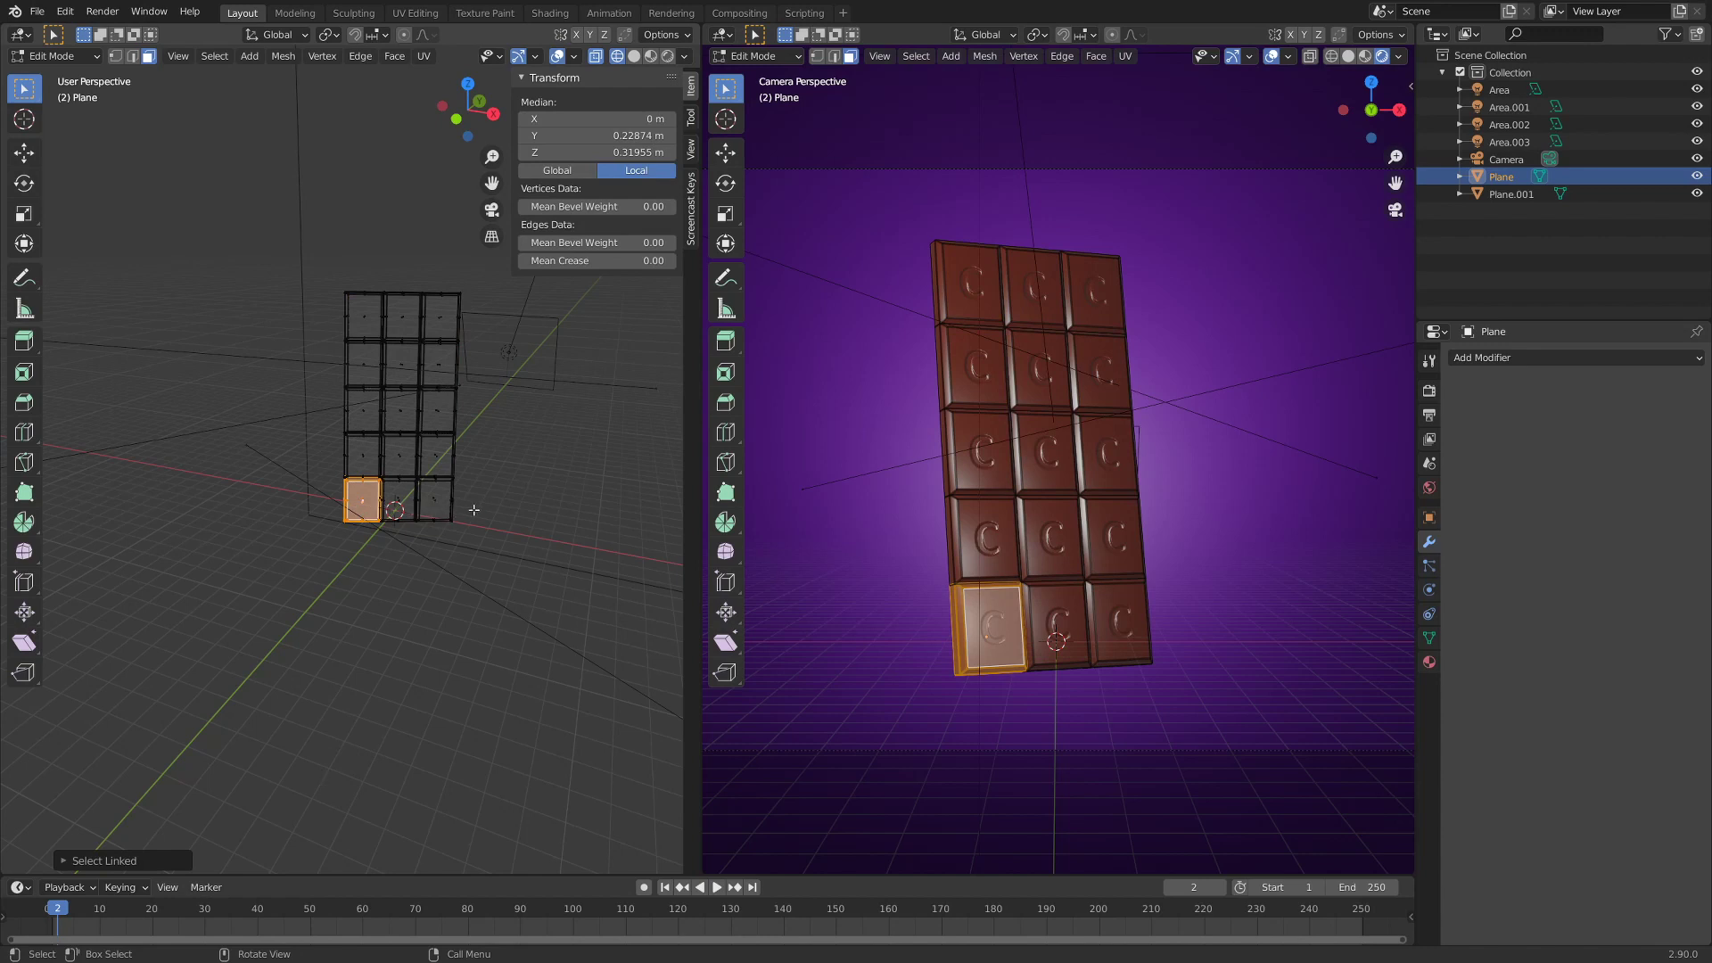
pyautogui.press('g')
pyautogui.press('r')
# - Tilt and tumble the detached square freely so it reads as a broken-off piece
pyautogui.press('r')
pyautogui.press('r')
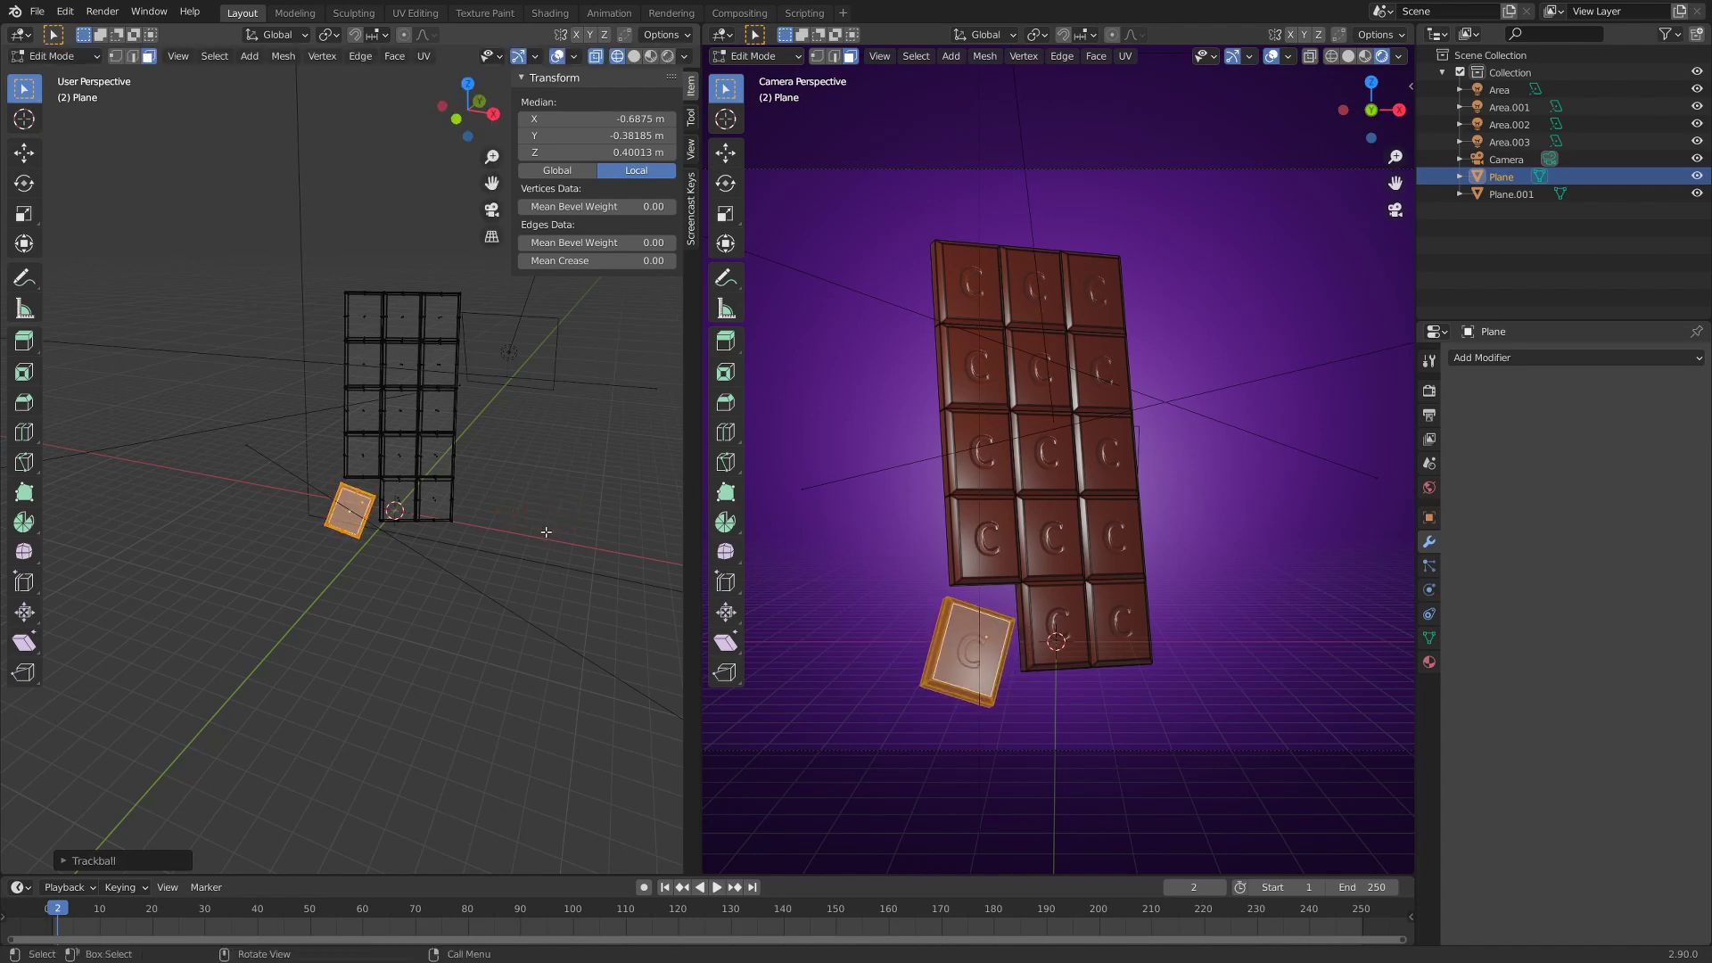
pyautogui.press('r')
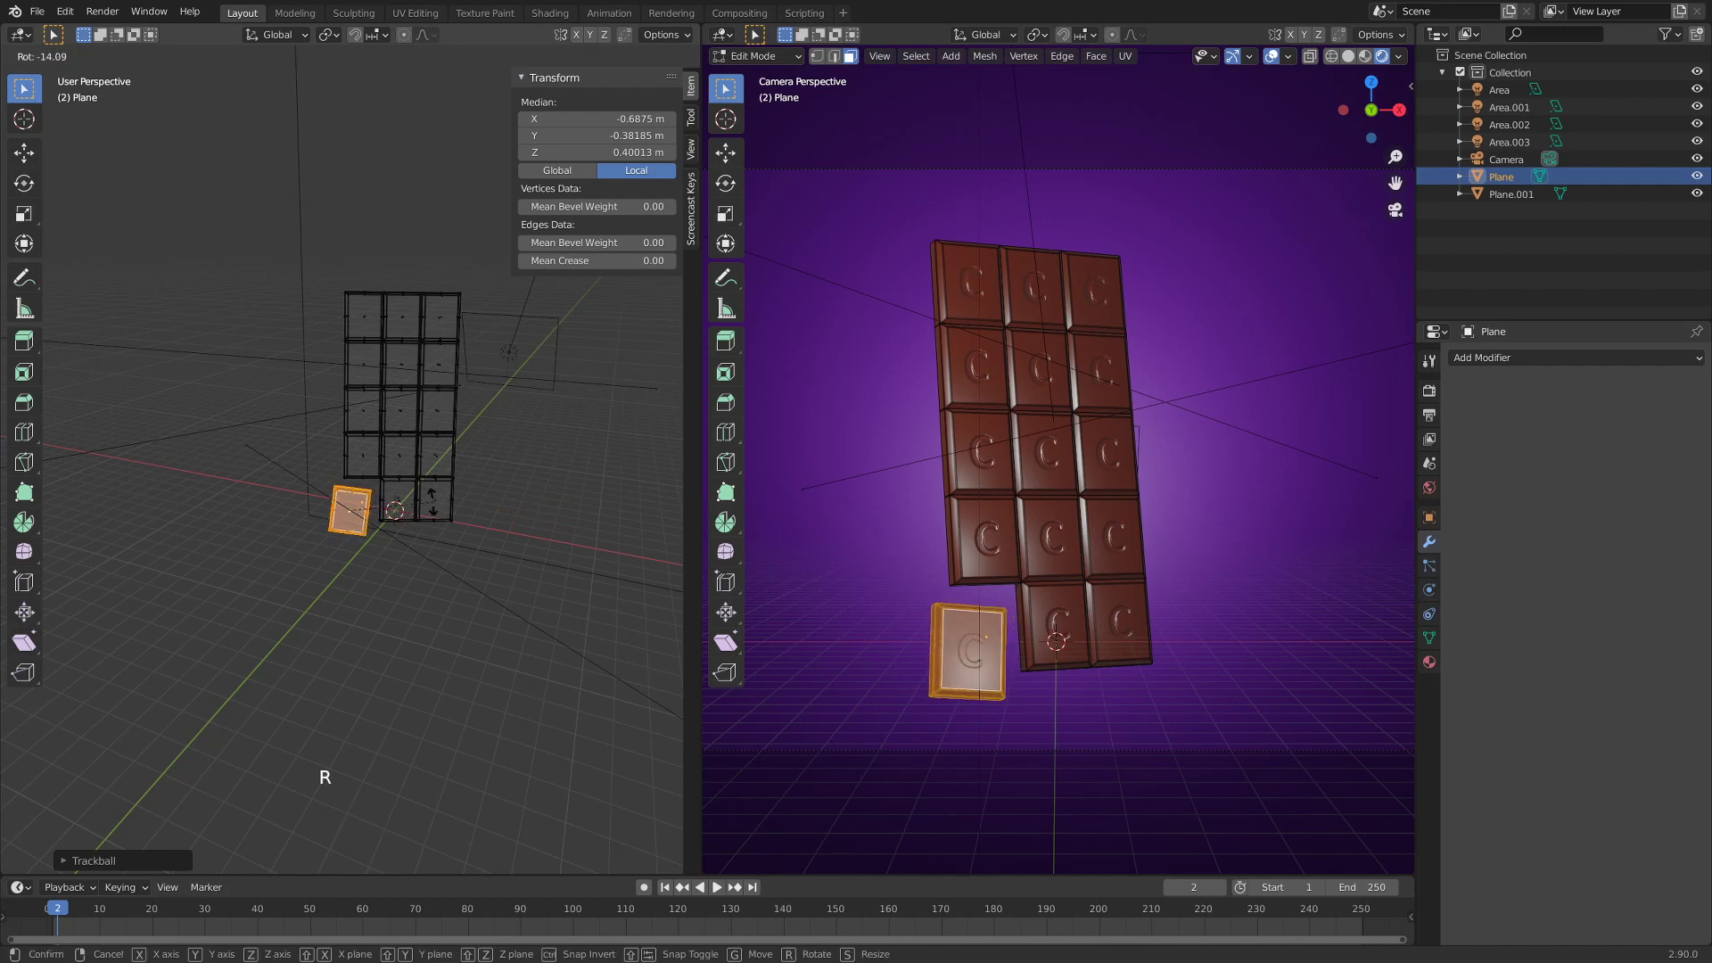
pyautogui.press('r')
pyautogui.press('r')
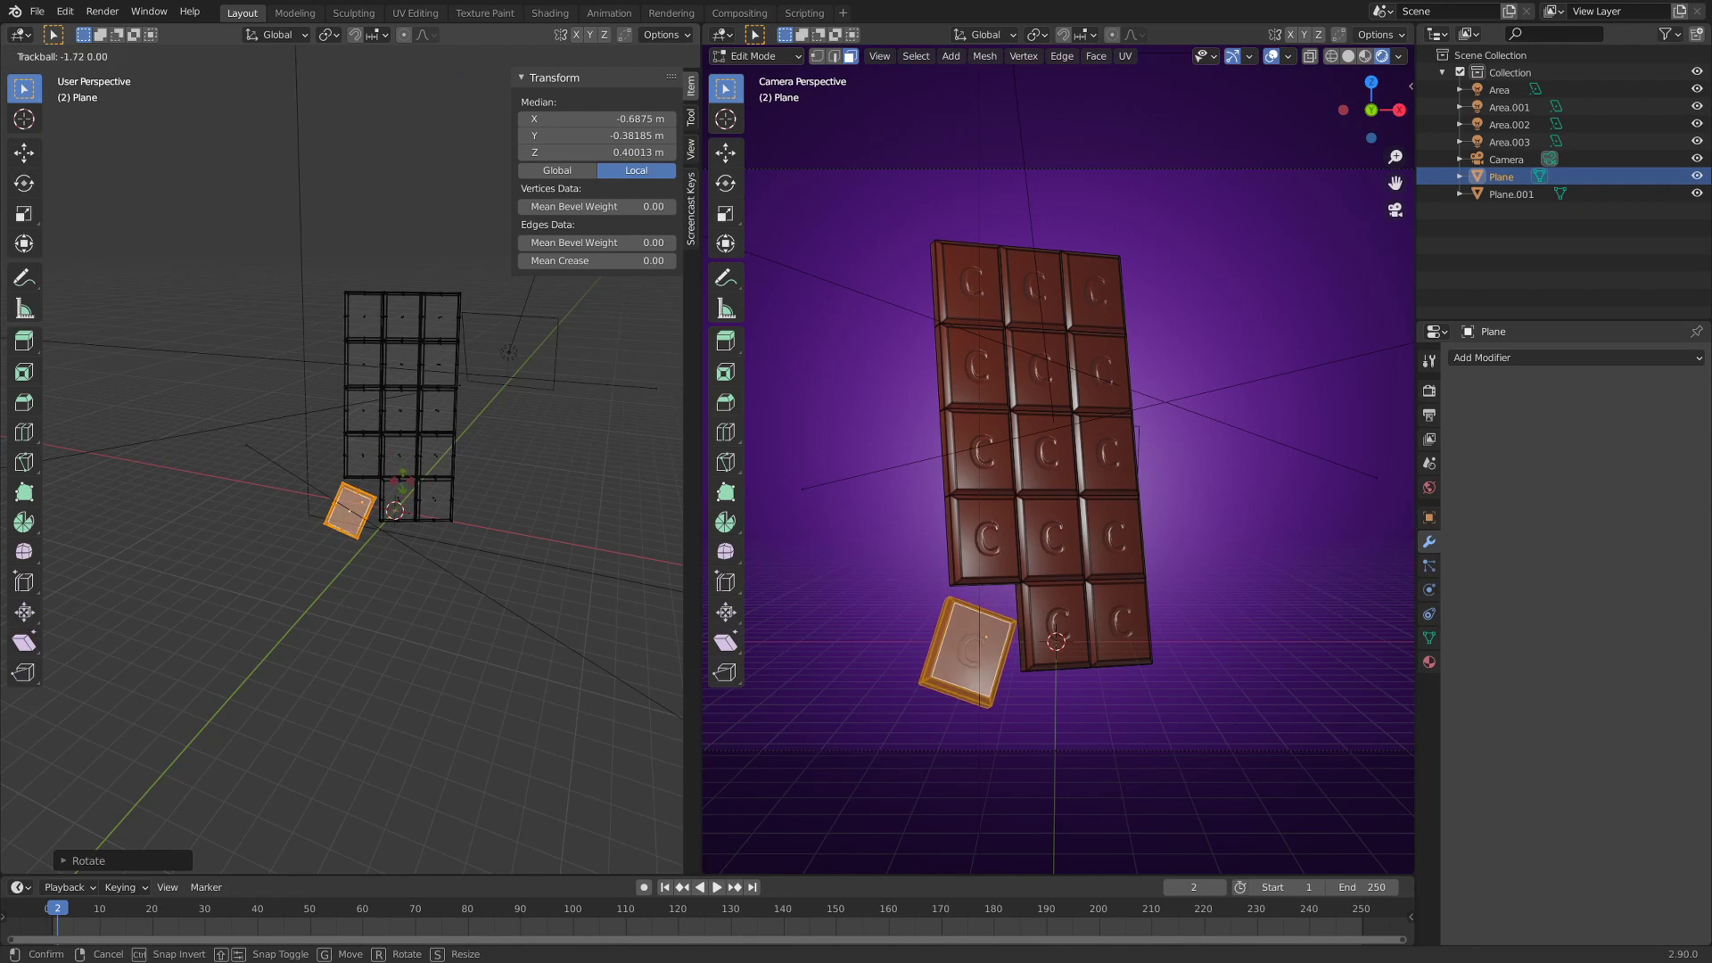
pyautogui.press('r')
pyautogui.press('r')
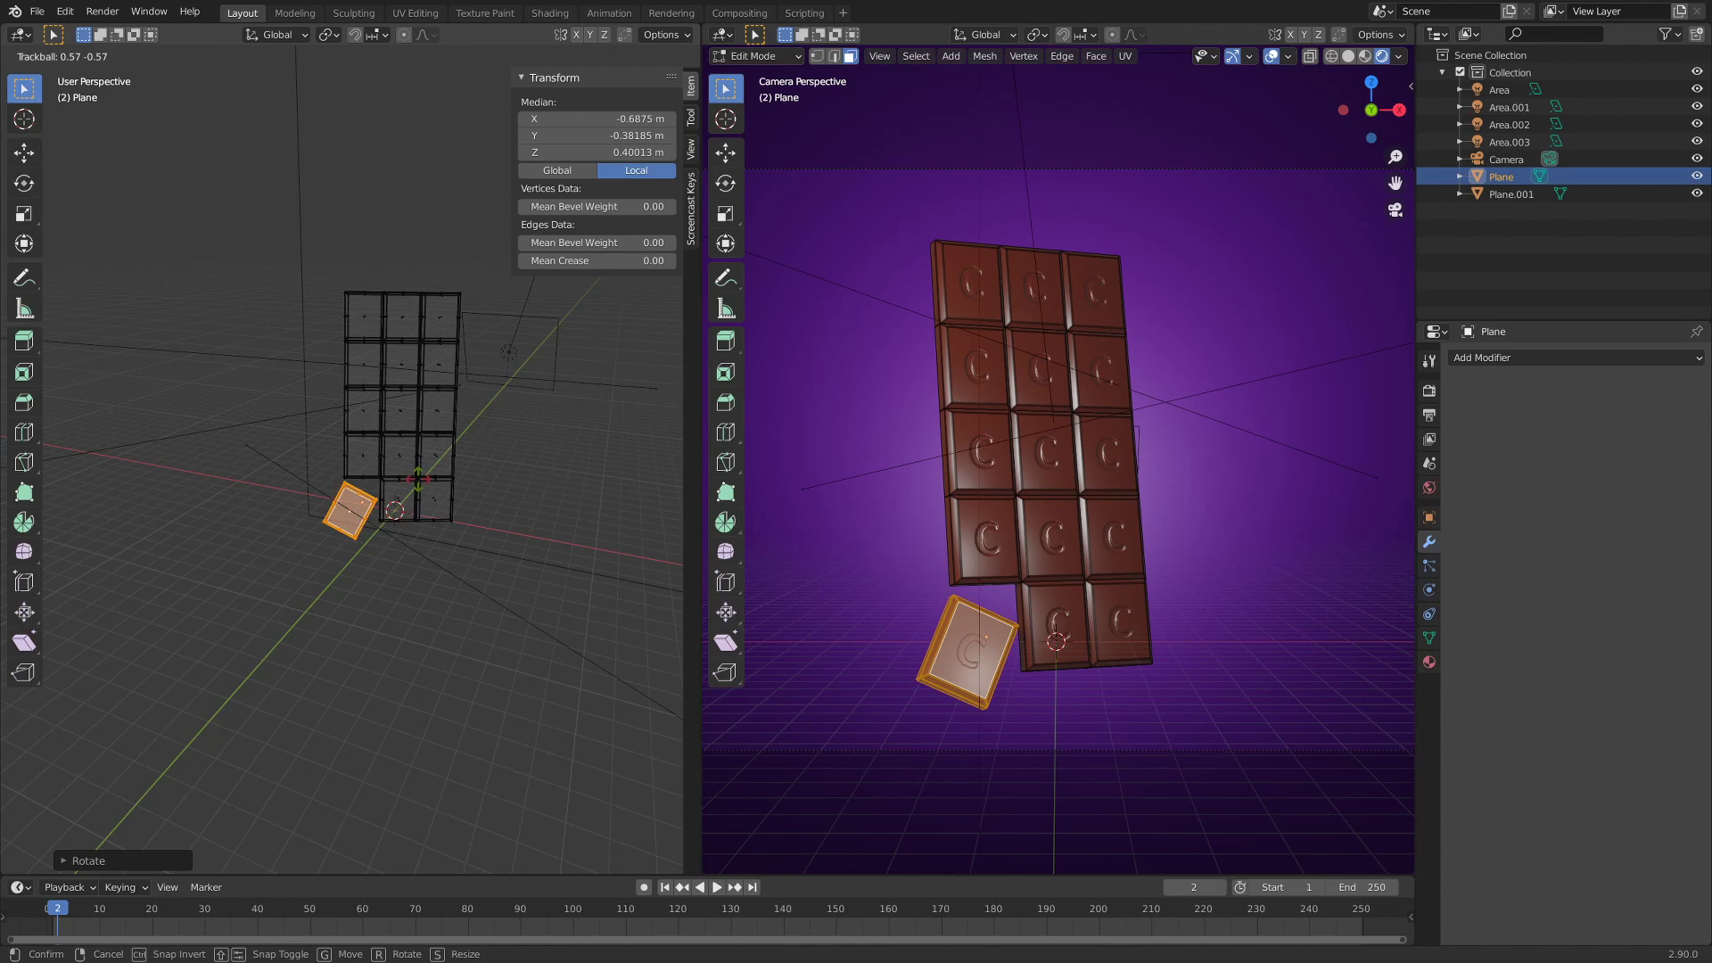
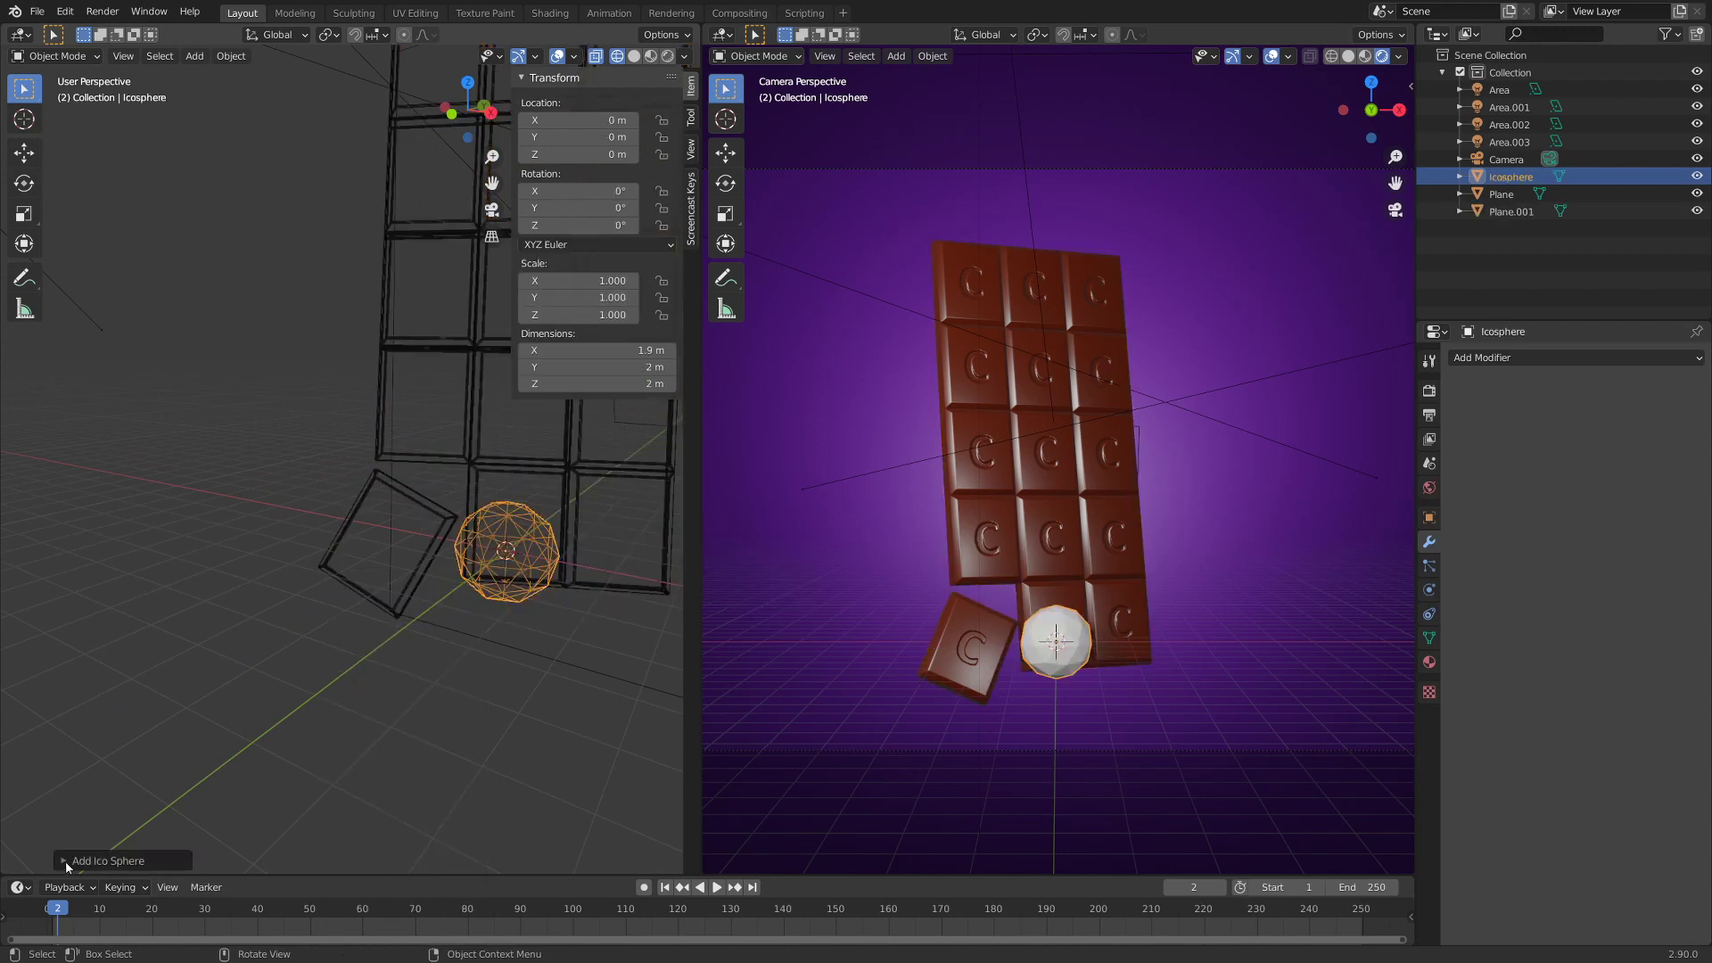
# - Add a low-subdivision Ico Sphere, stretch it along one axis and shrink it into a crumb
pyautogui.click(74, 865)
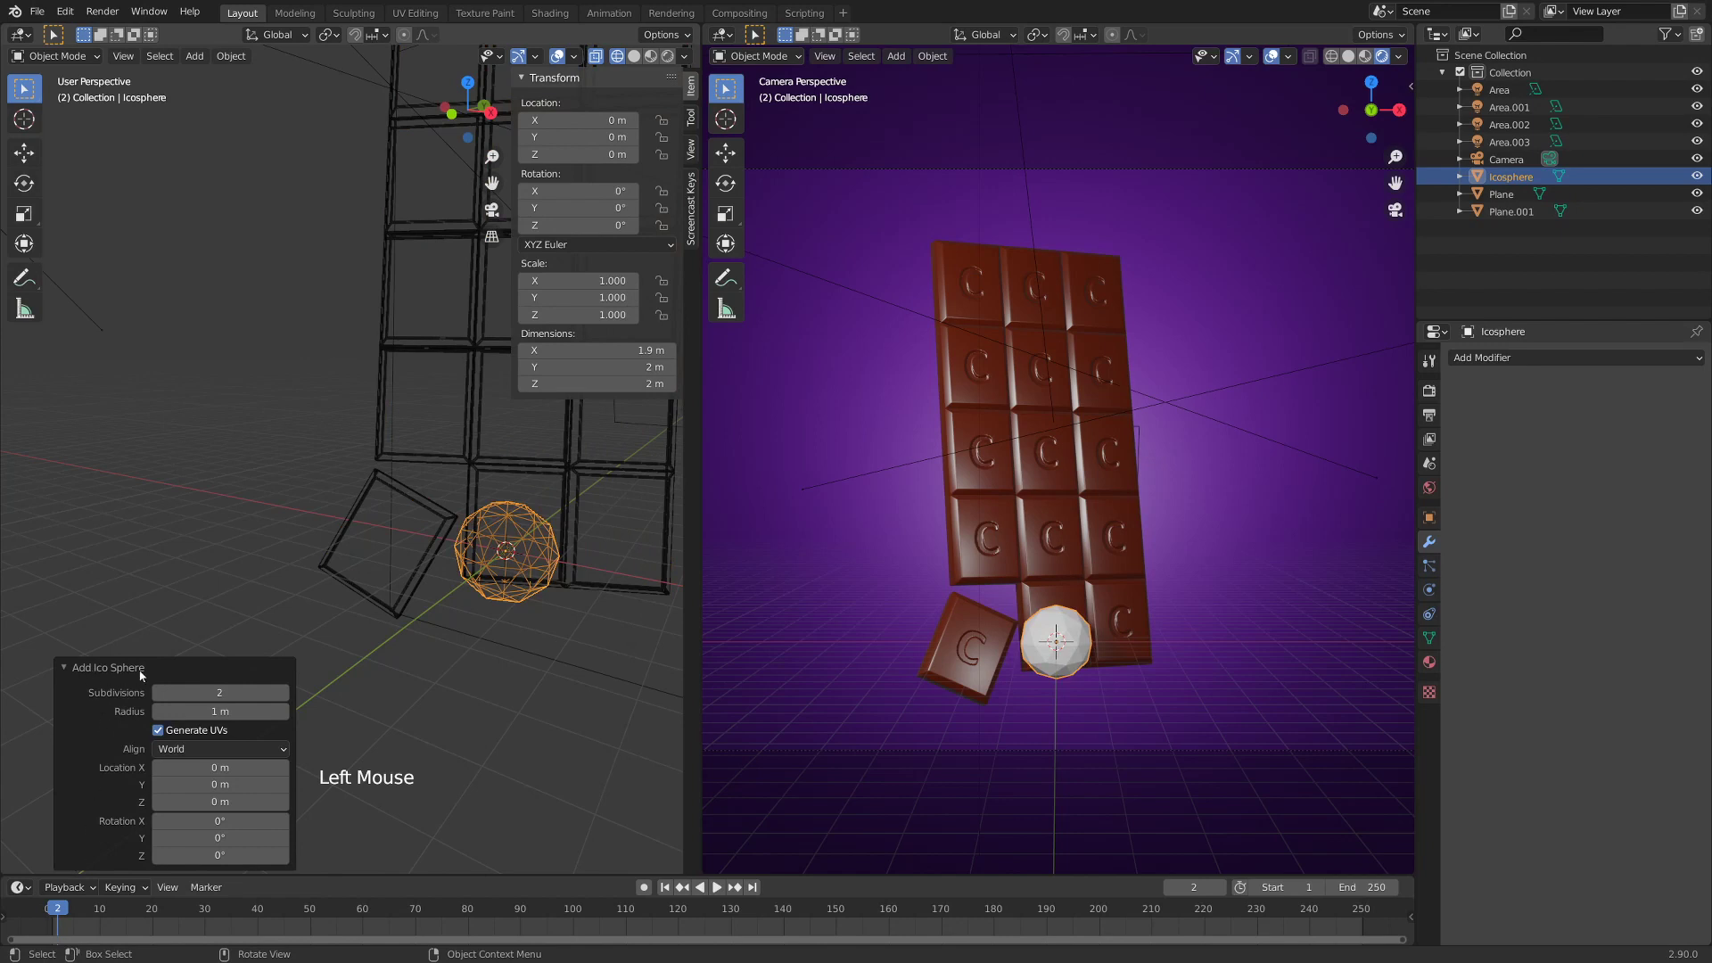
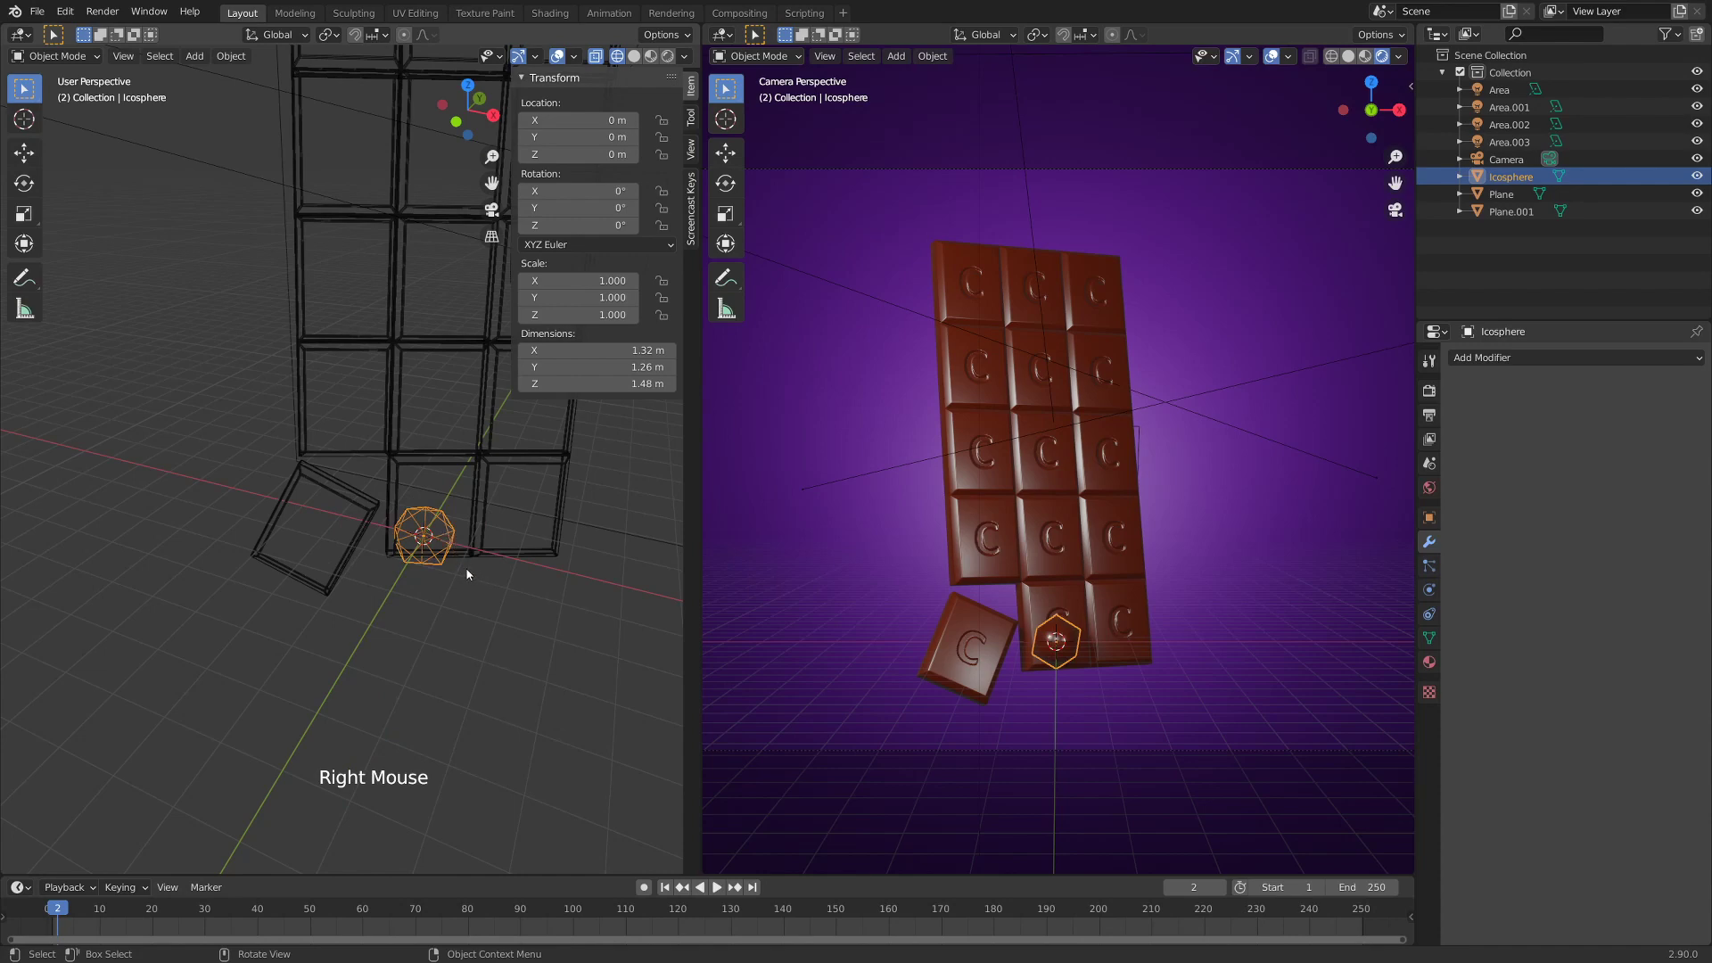
pyautogui.scroll(3)
pyautogui.scroll(-3)
pyautogui.press('s')
pyautogui.press('s')
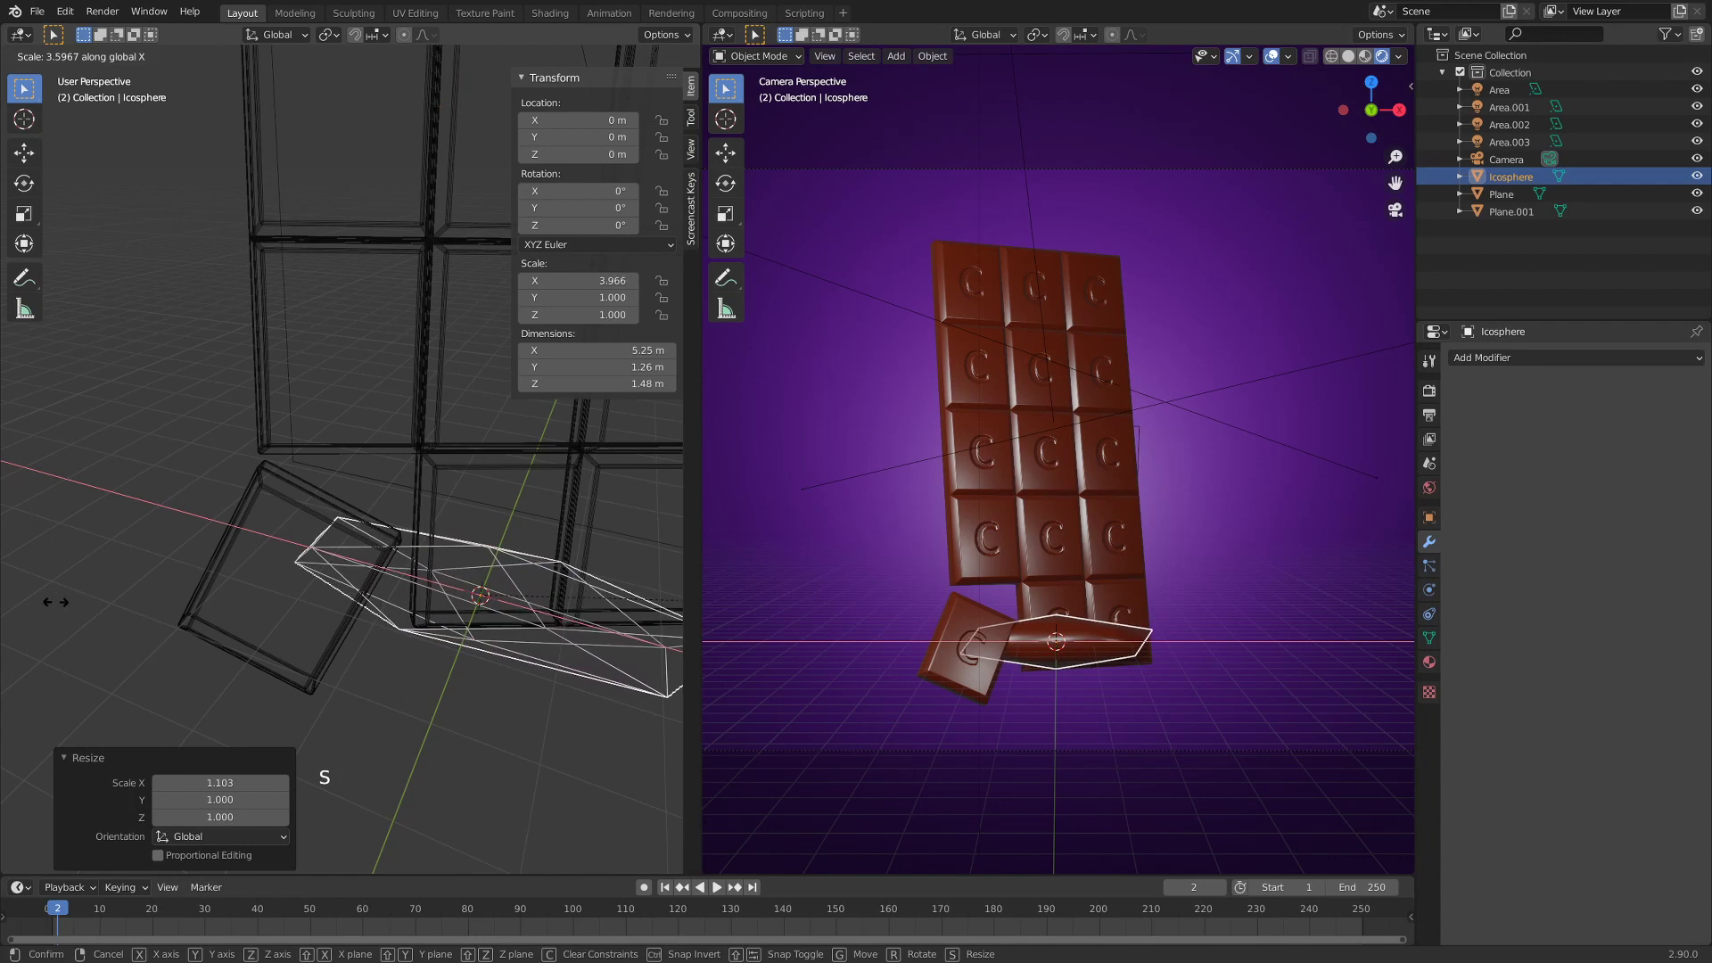
pyautogui.press('s')
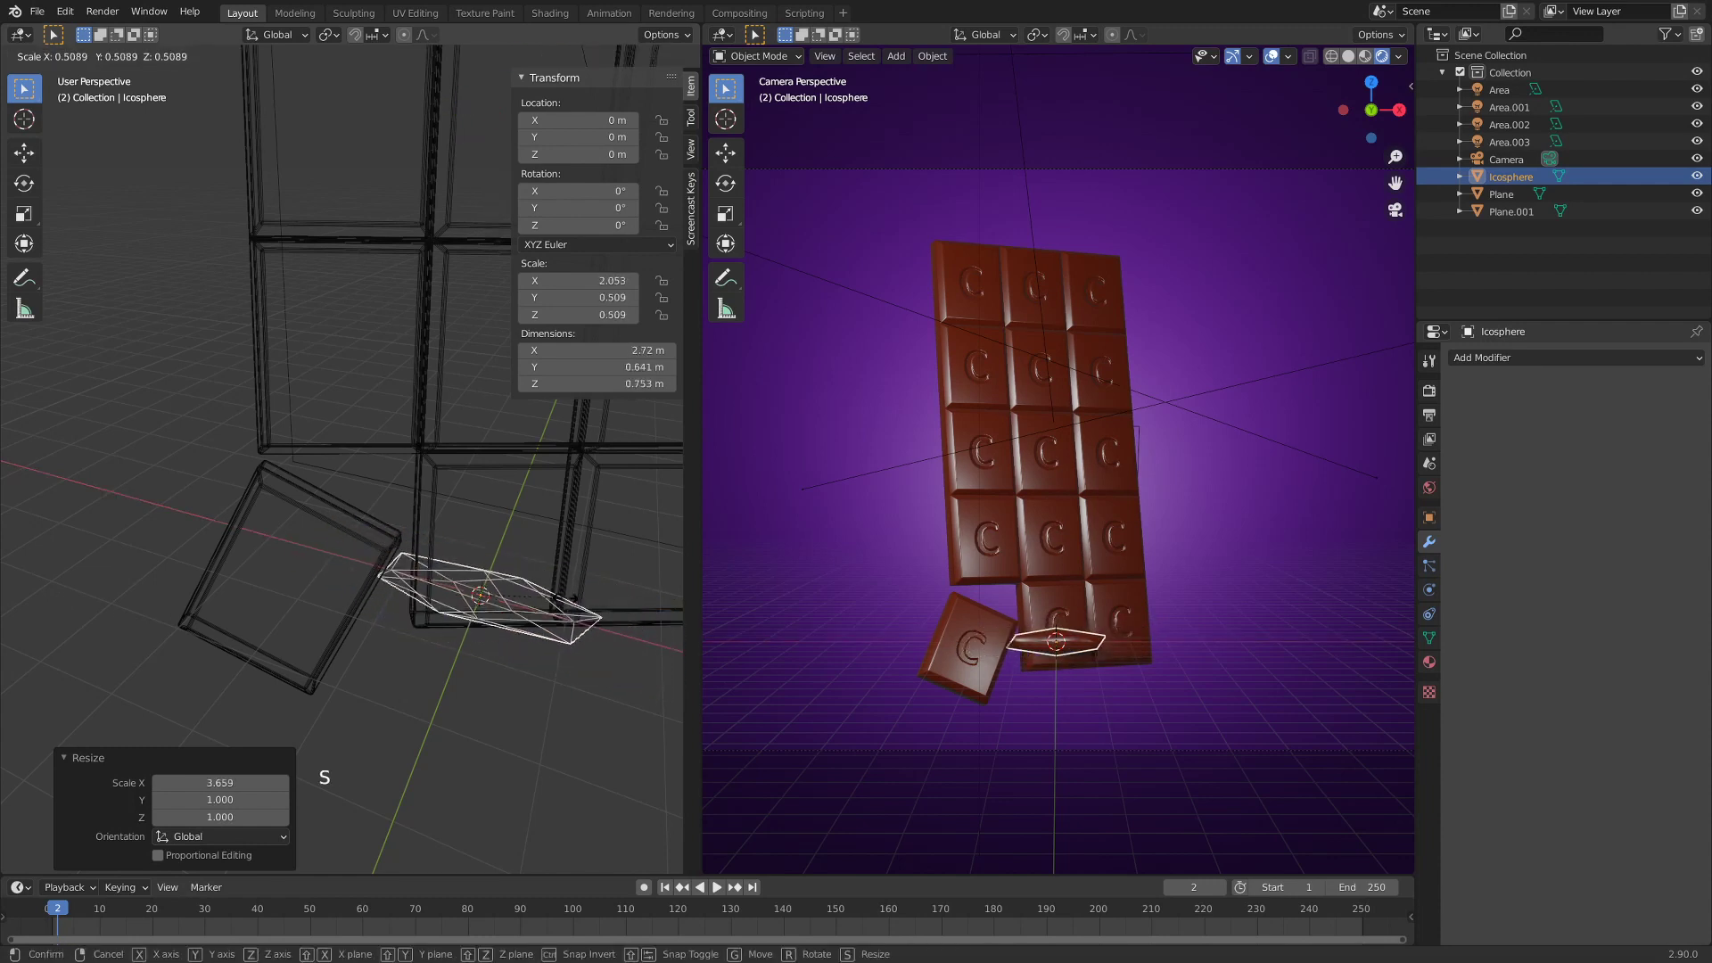
pyautogui.press('g')
pyautogui.press('r')
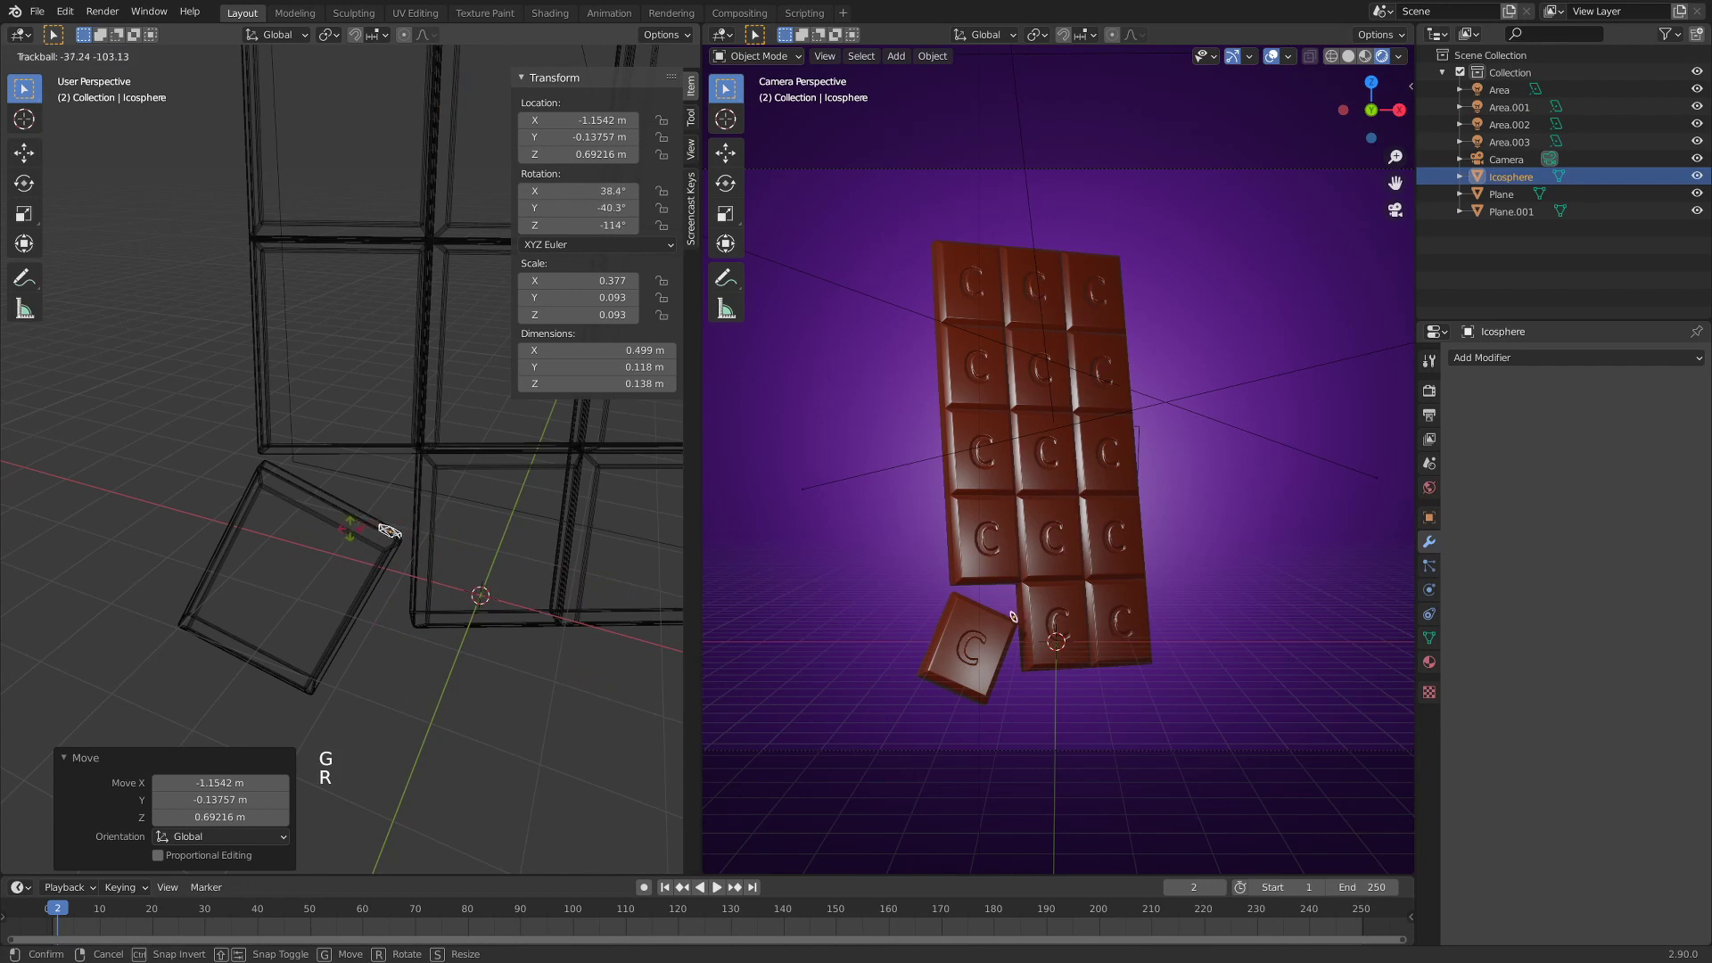
# - Tumble the crumb to a random angle and place it near the bar's lower-left edge
pyautogui.press('r')
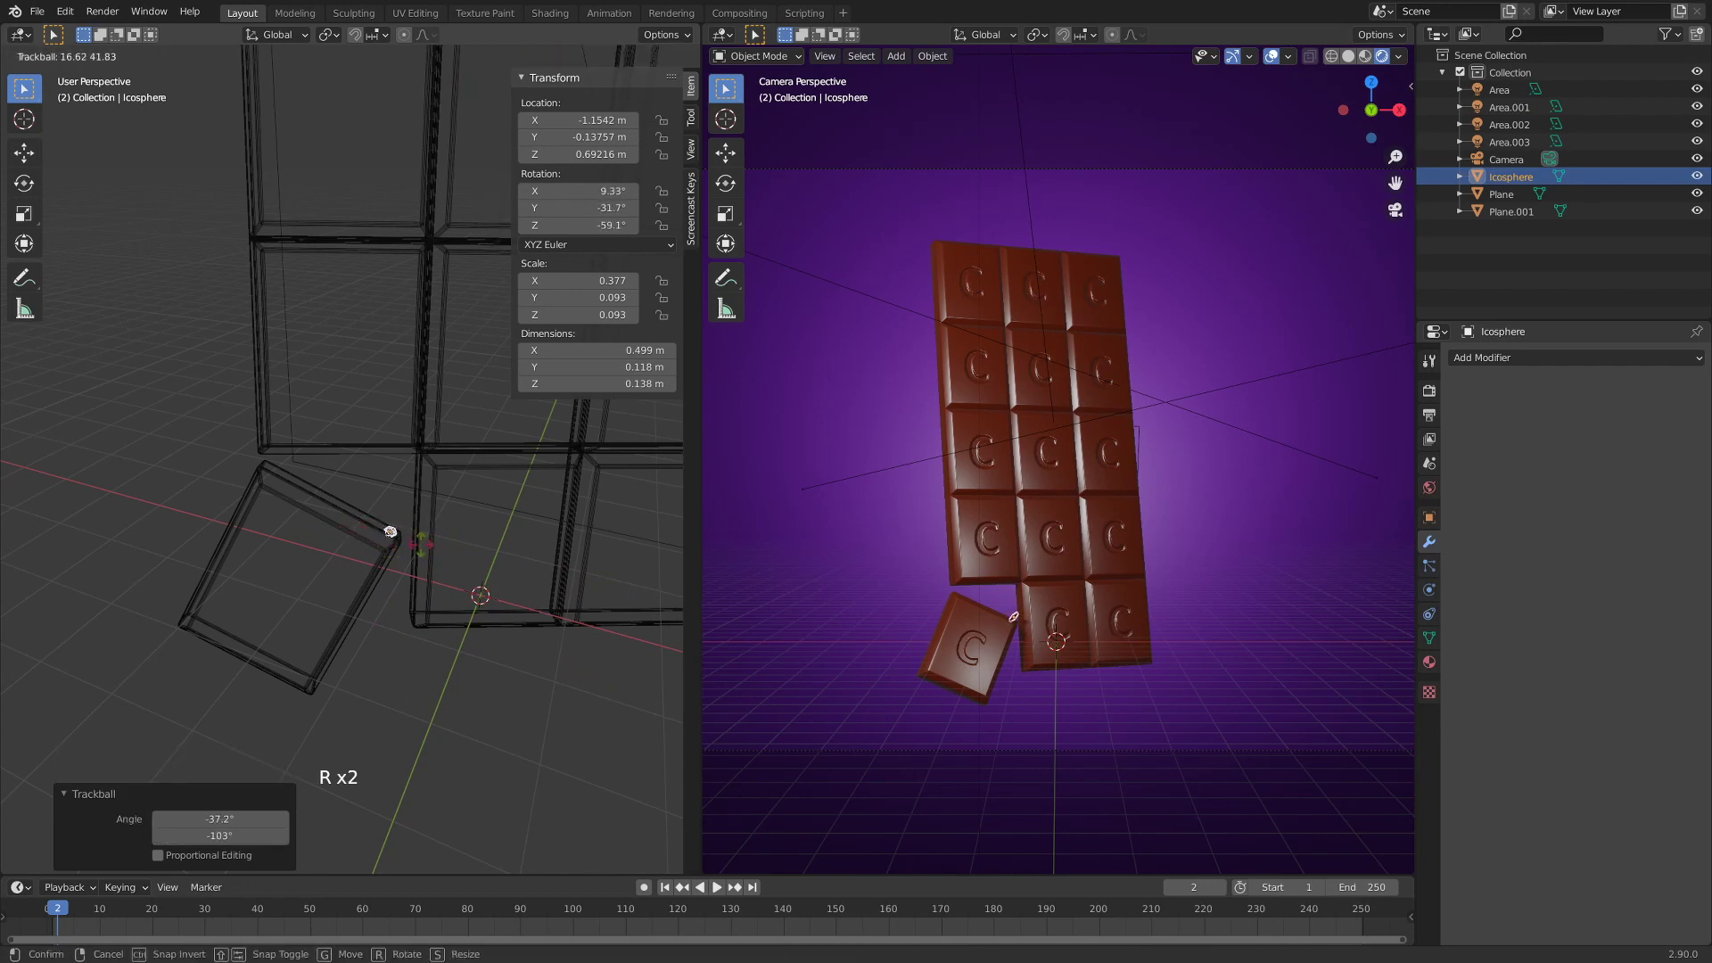
pyautogui.press('g')
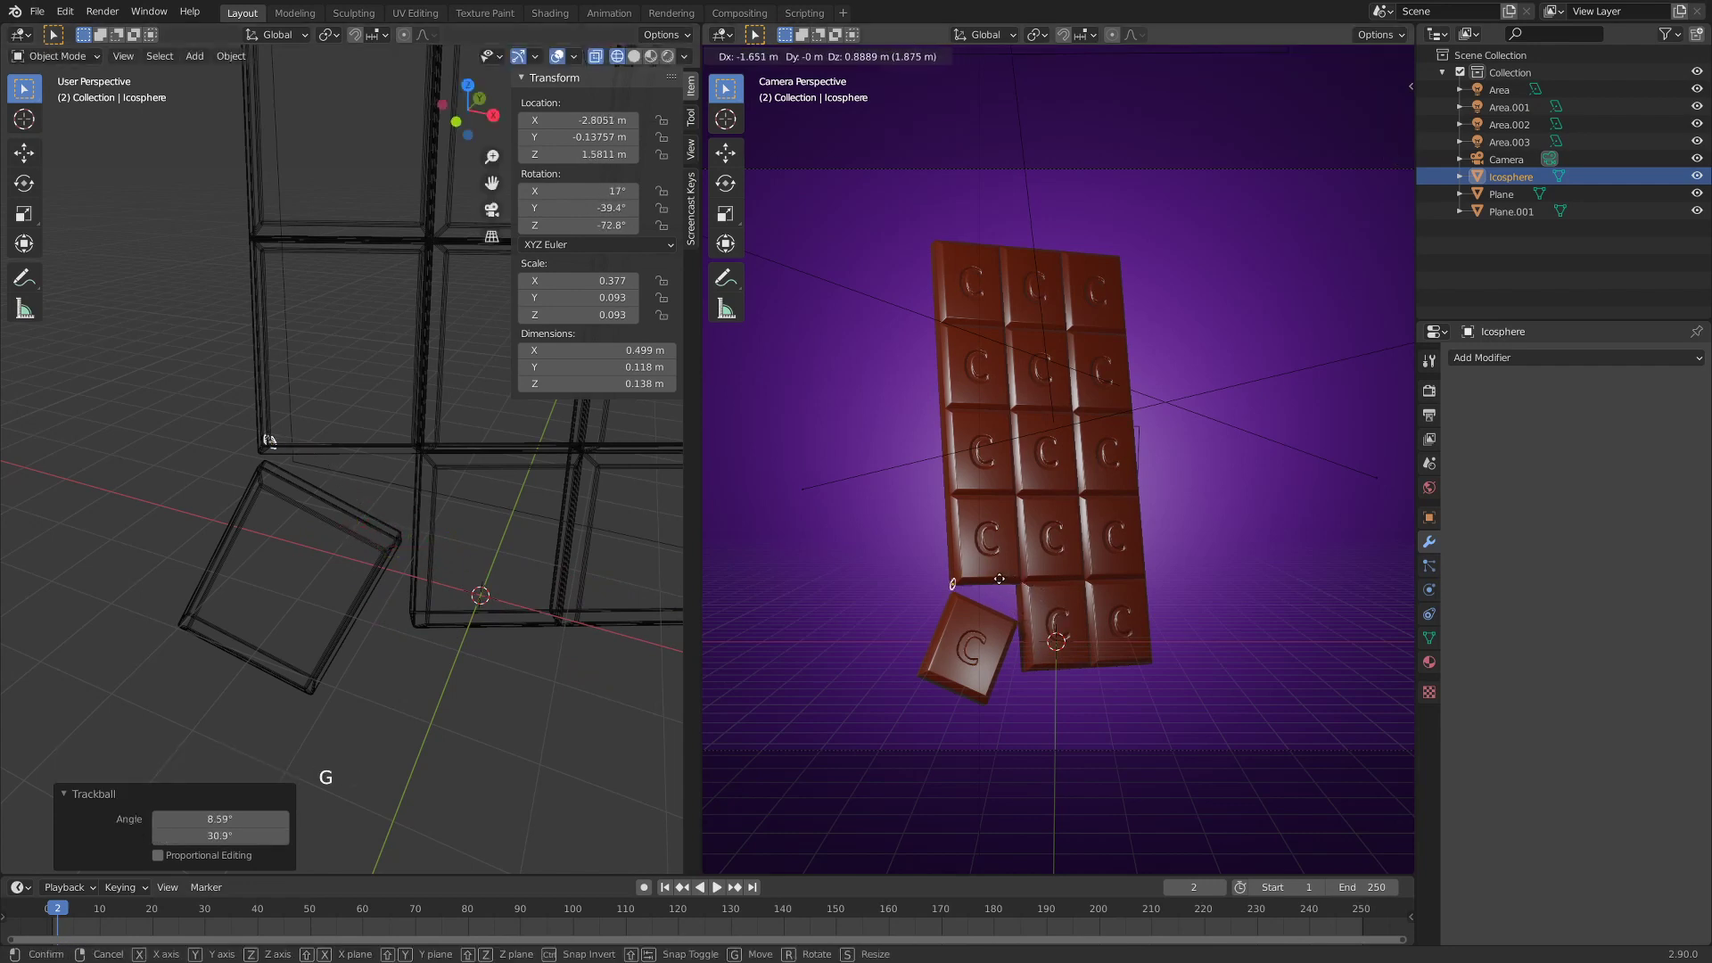
pyautogui.press('r')
pyautogui.press('g')
pyautogui.press('r')
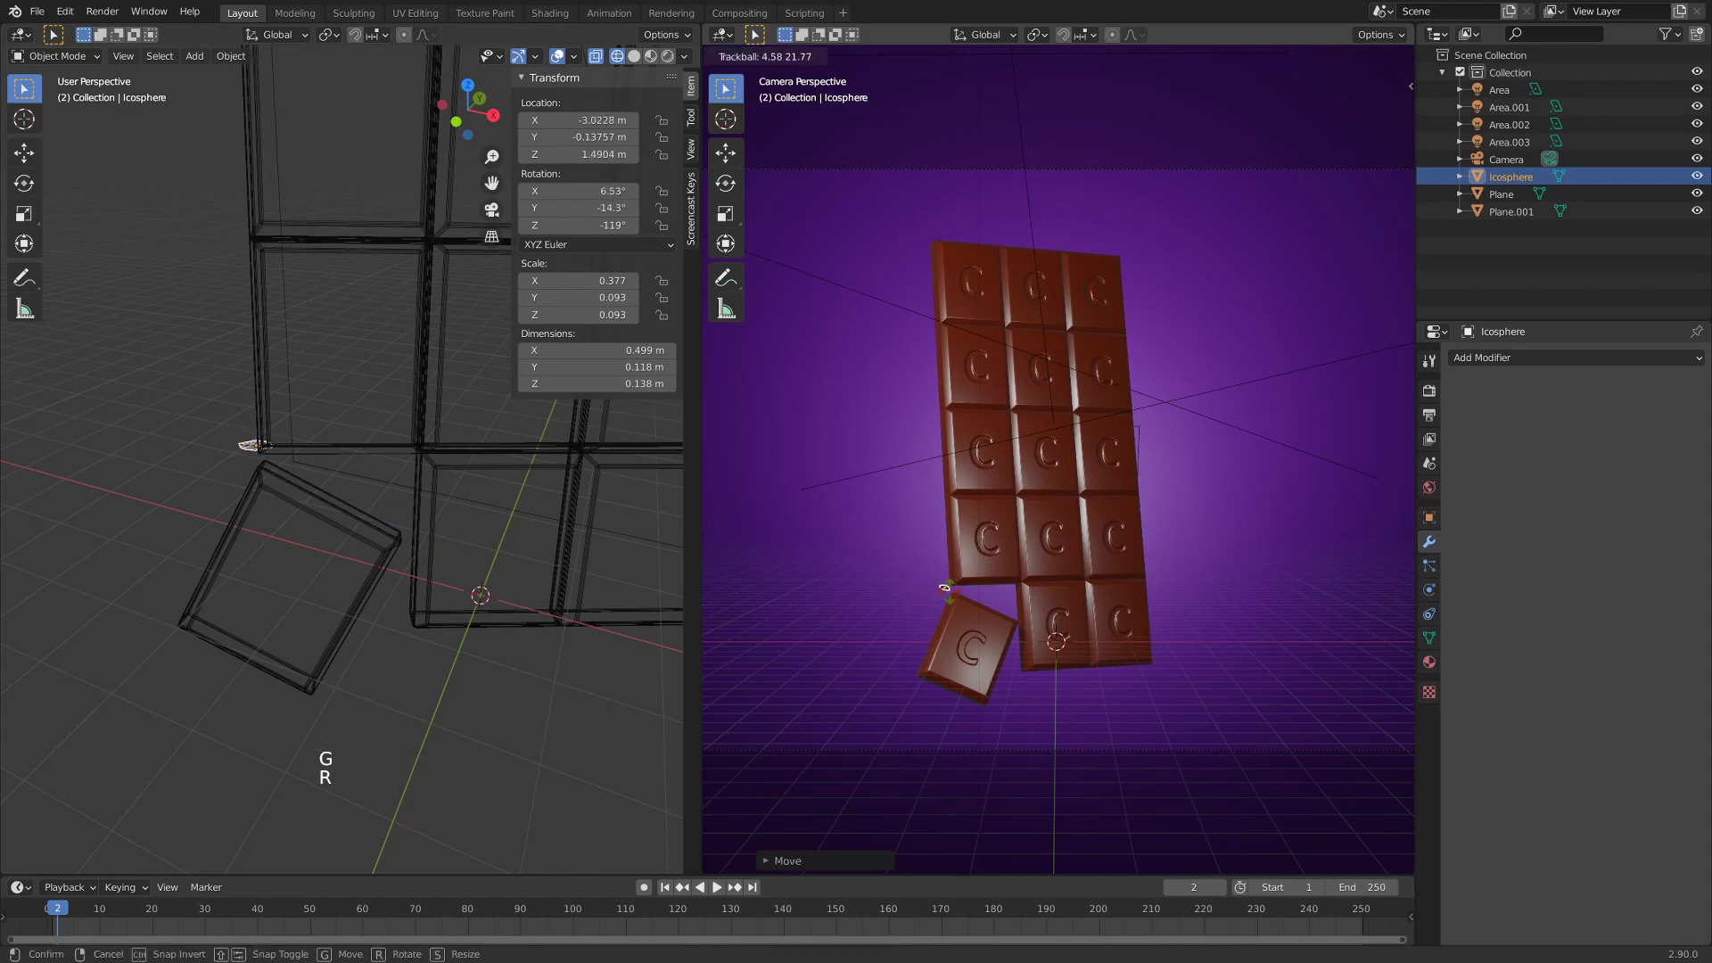
pyautogui.press('g')
pyautogui.press('g')
pyautogui.press('r')
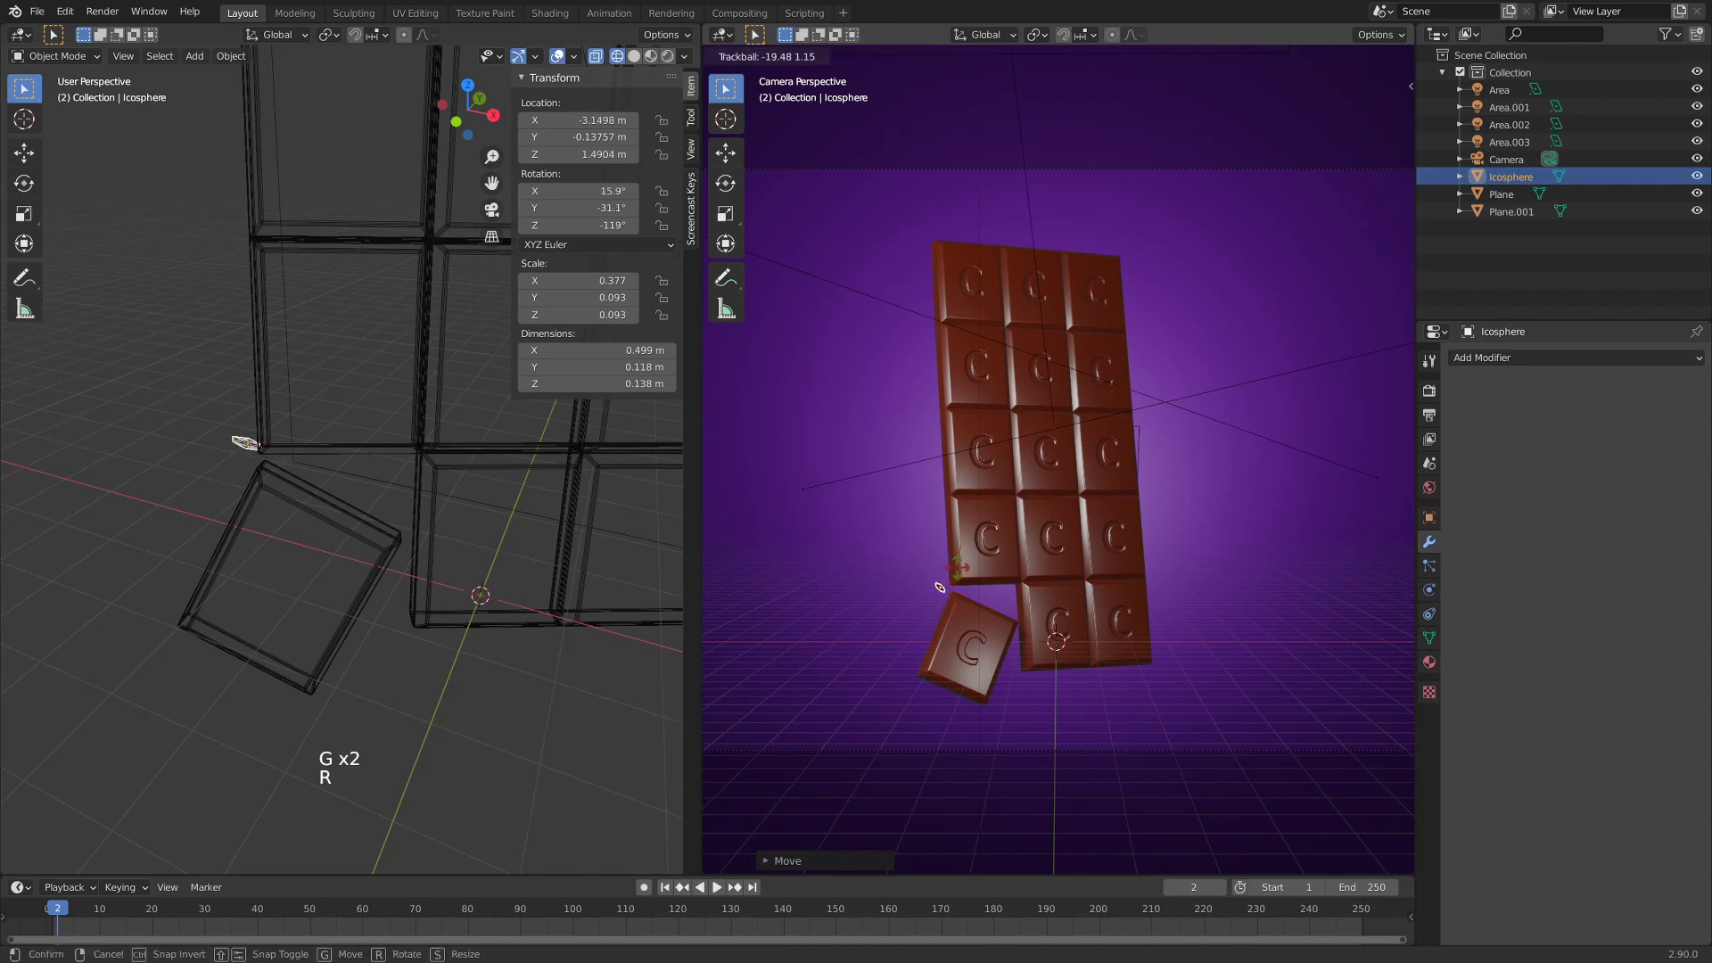
pyautogui.press('g')
pyautogui.press('r')
pyautogui.press('g')
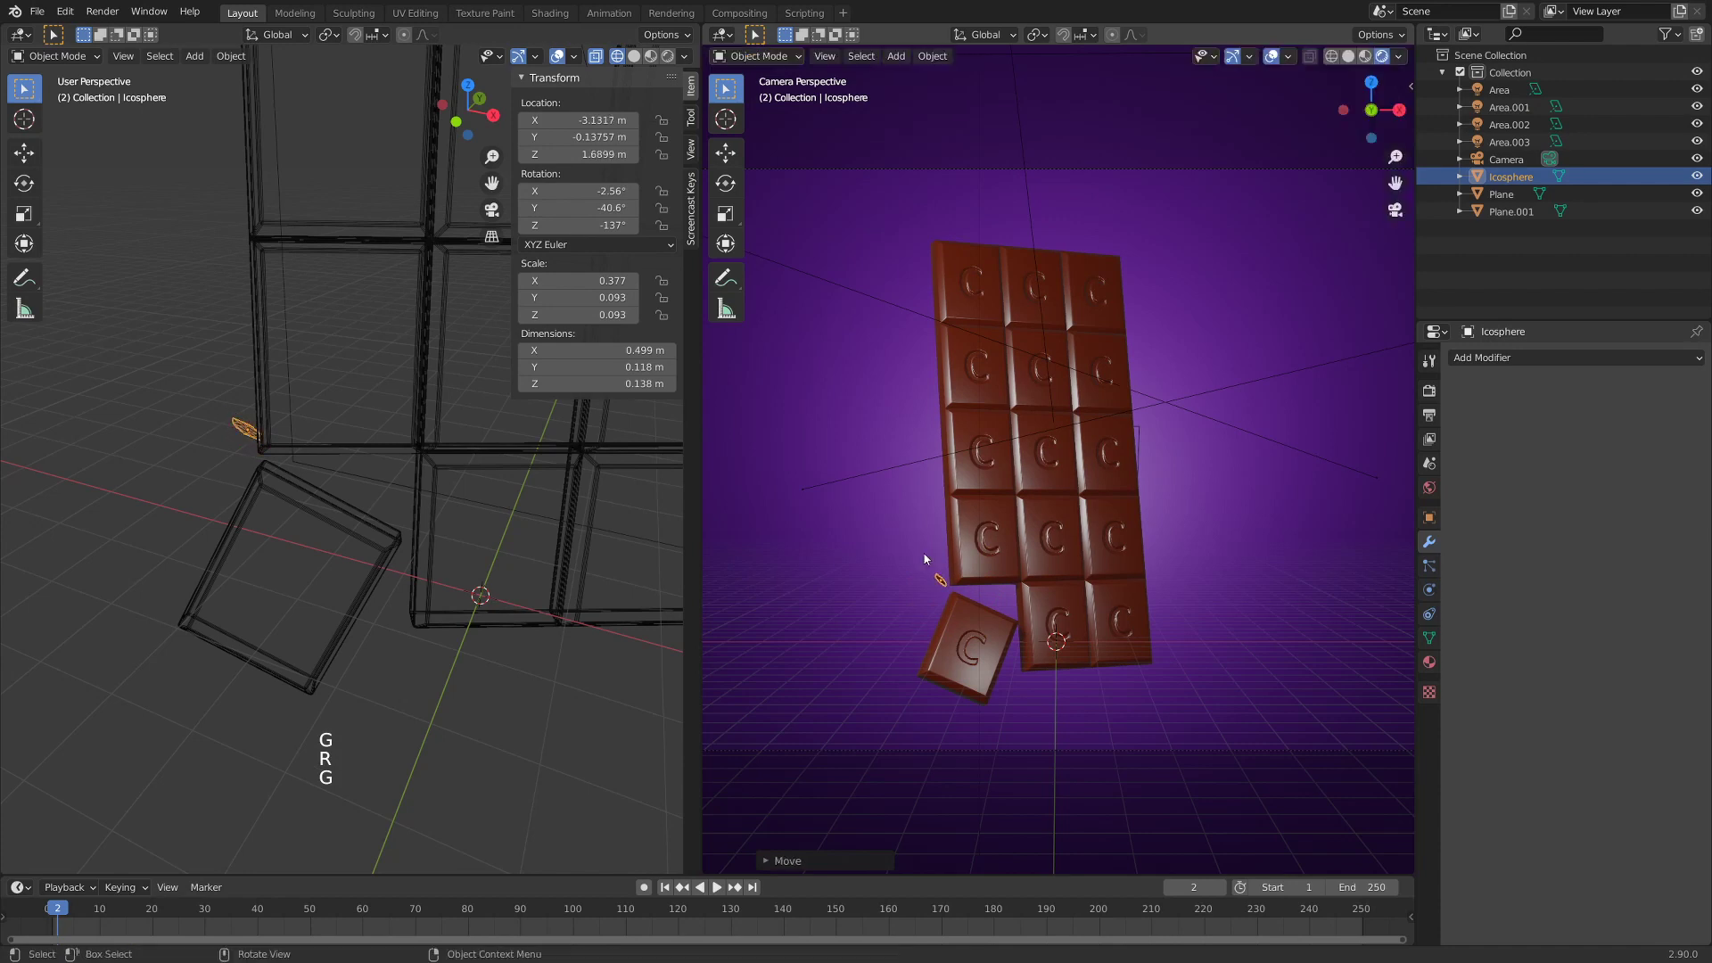
pyautogui.press('r')
pyautogui.press('g')
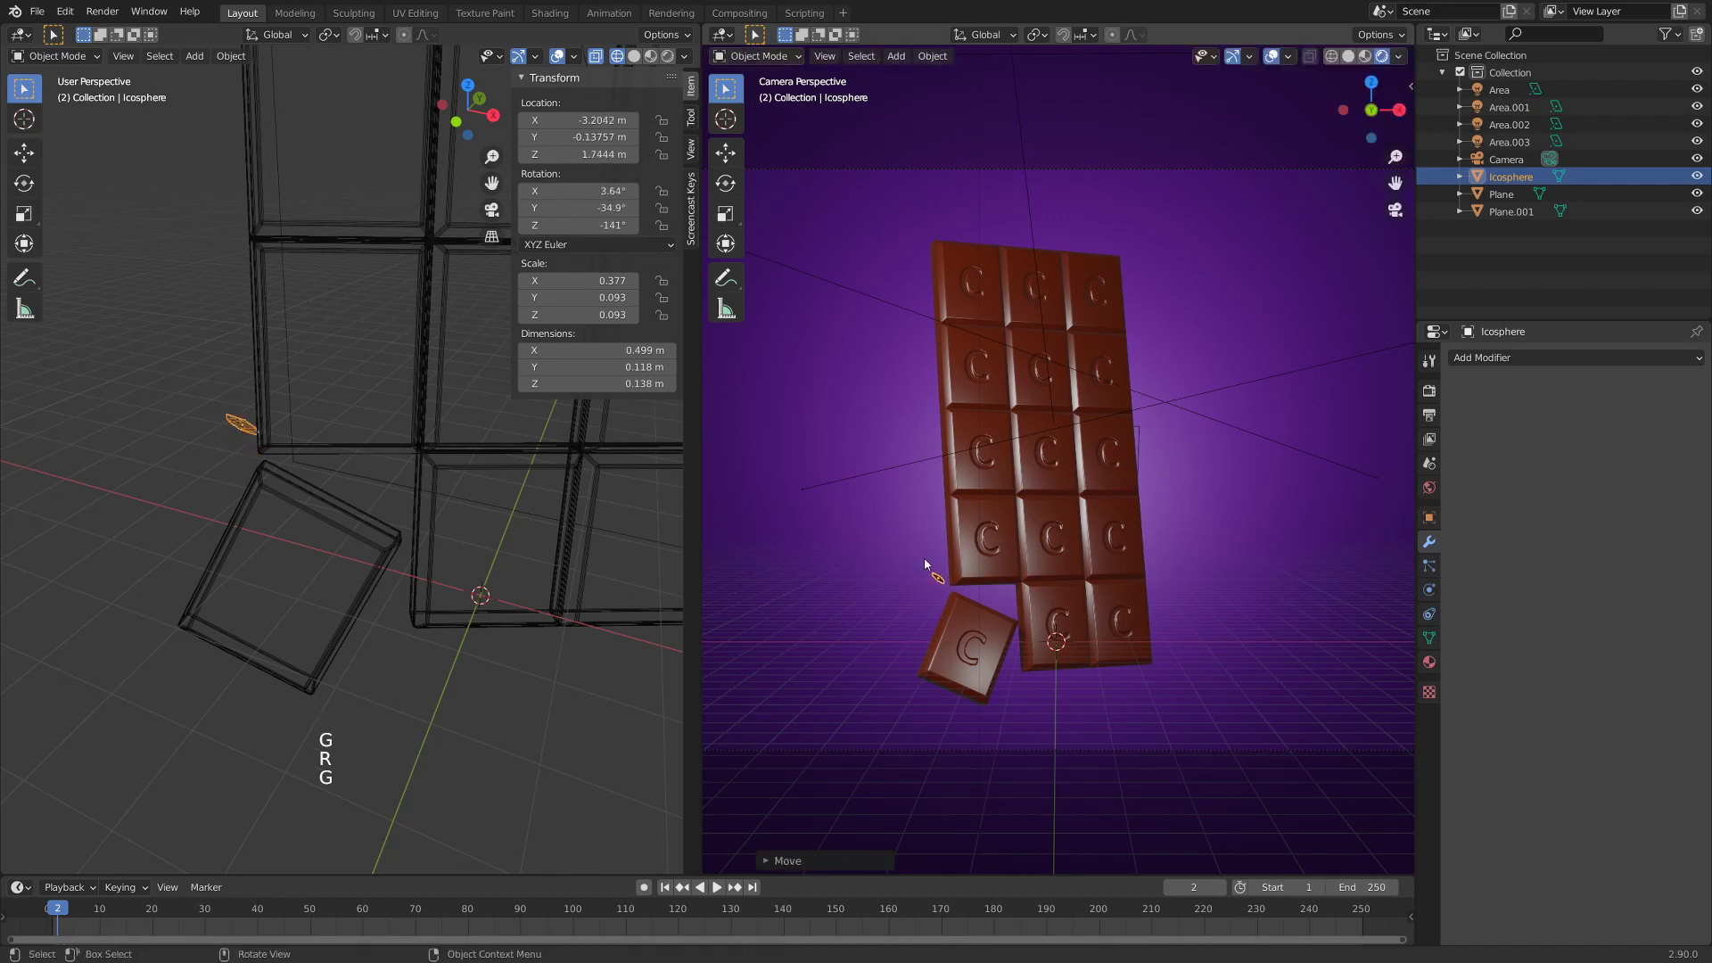
# - Duplicate the crumb, tumble the copy and shrink it to about 0.26 scale
pyautogui.press('shift+d')
pyautogui.press('r')
pyautogui.press('g')
pyautogui.press('r')
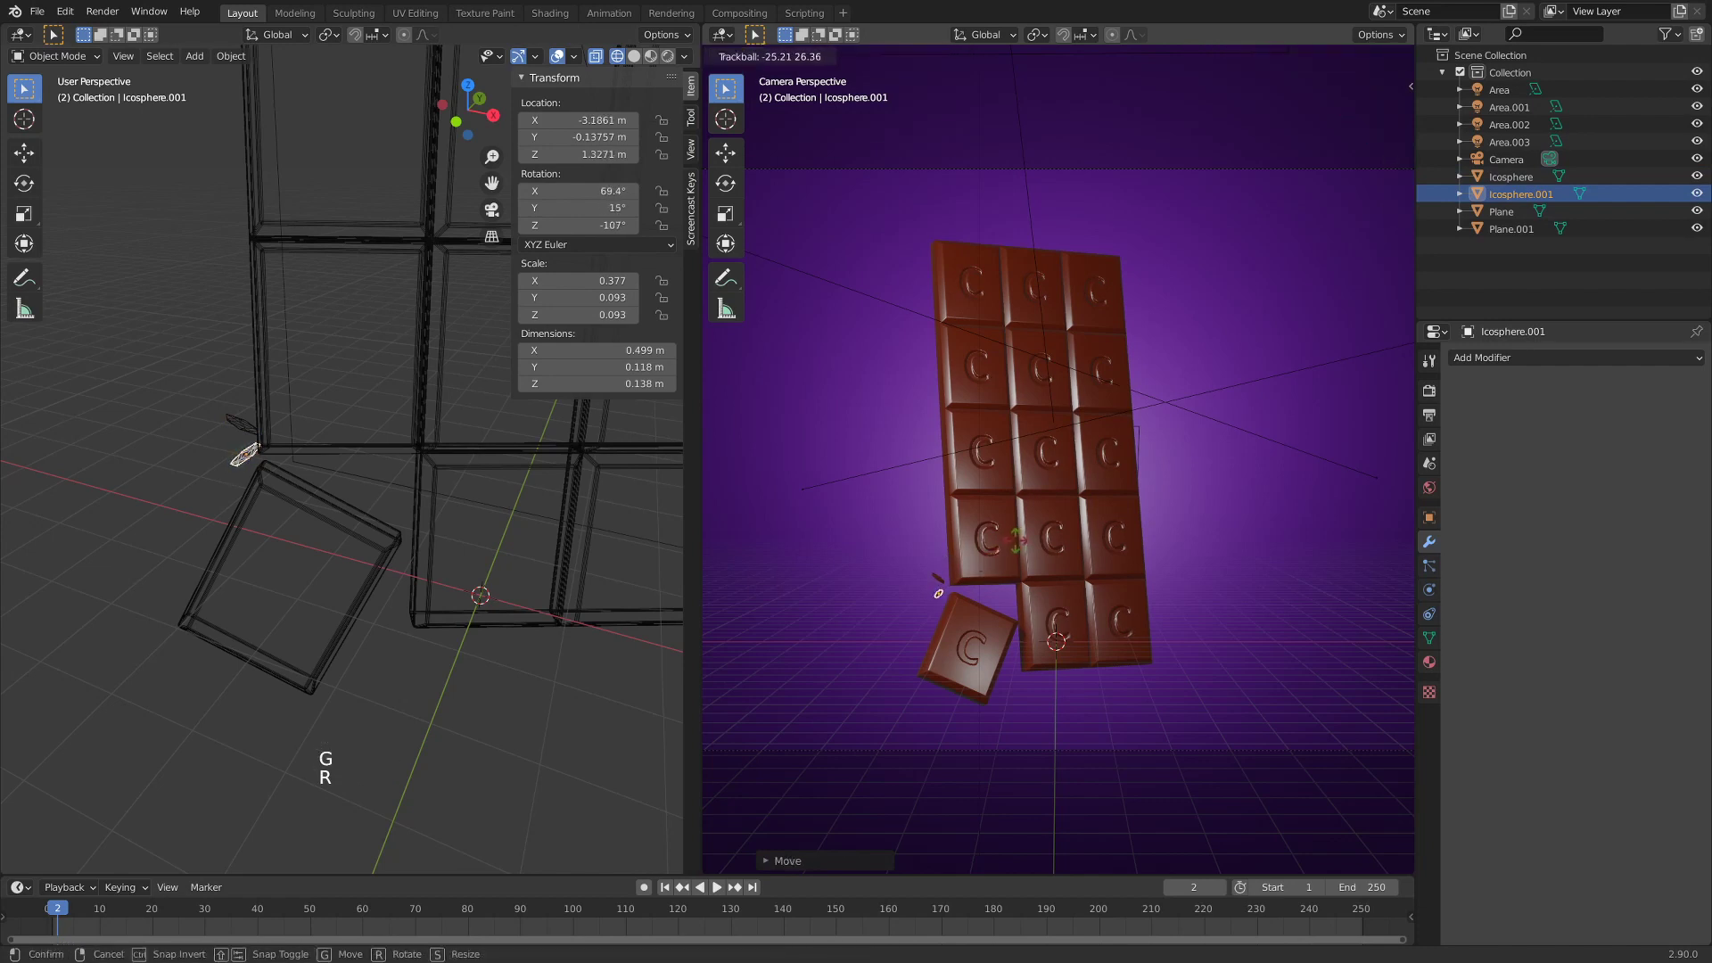
pyautogui.press('s')
pyautogui.press('g')
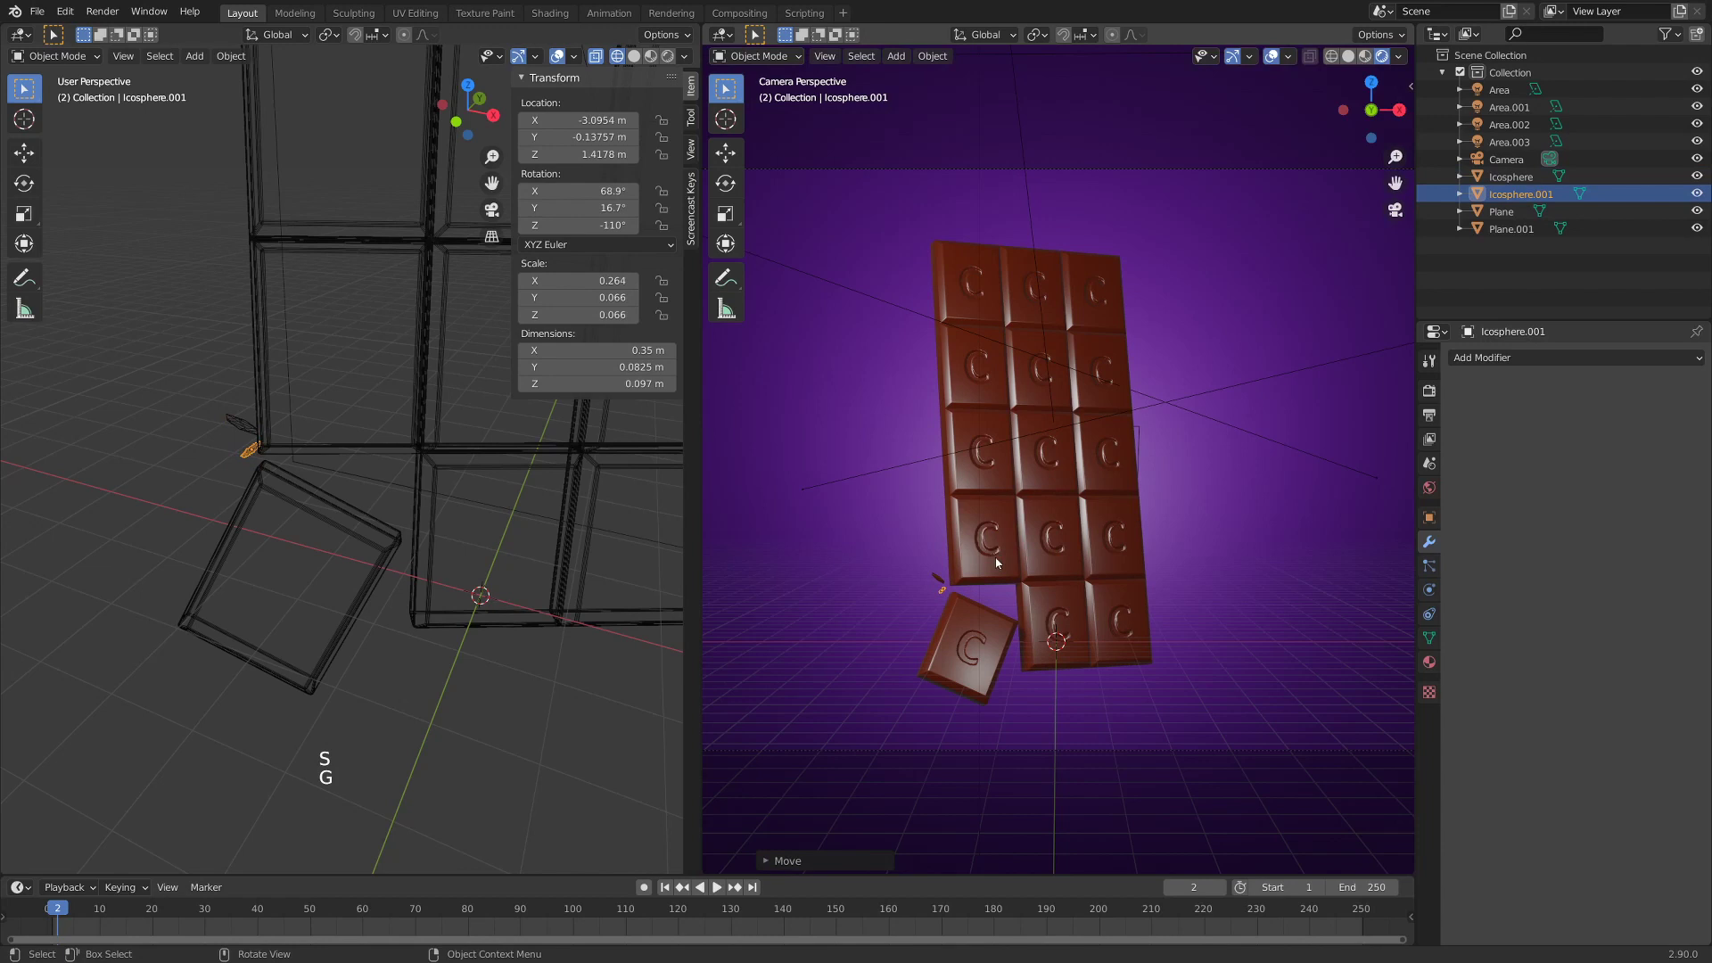
pyautogui.press('Tab')
pyautogui.press('Tab')
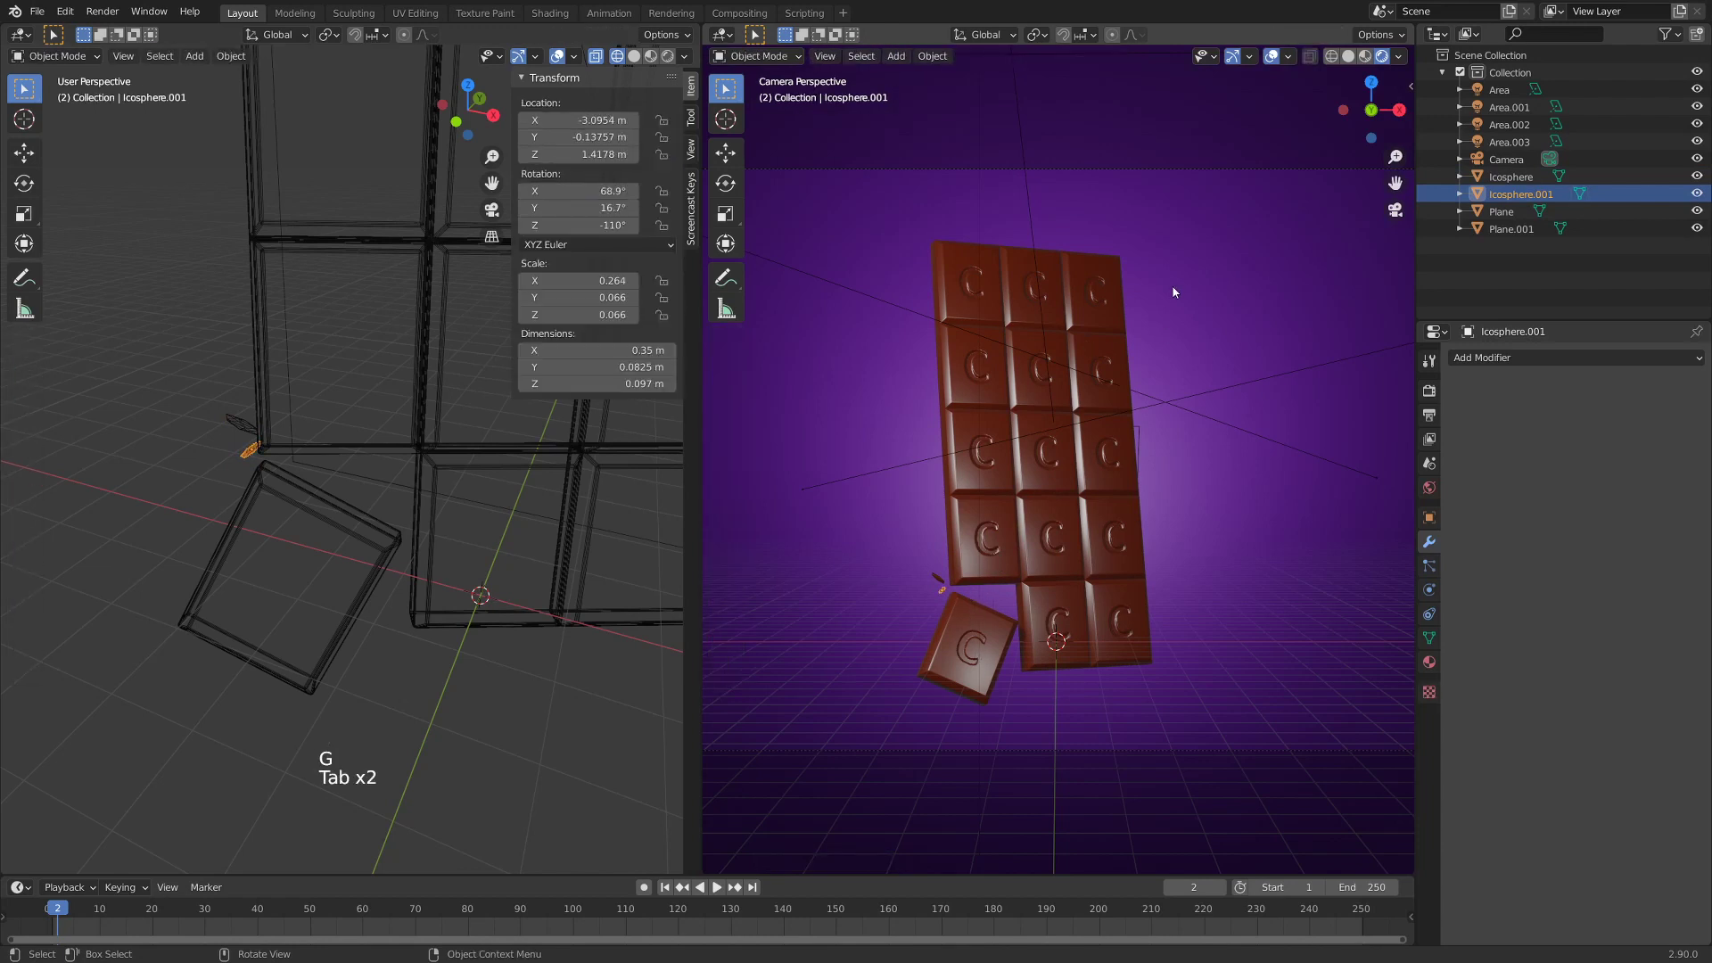
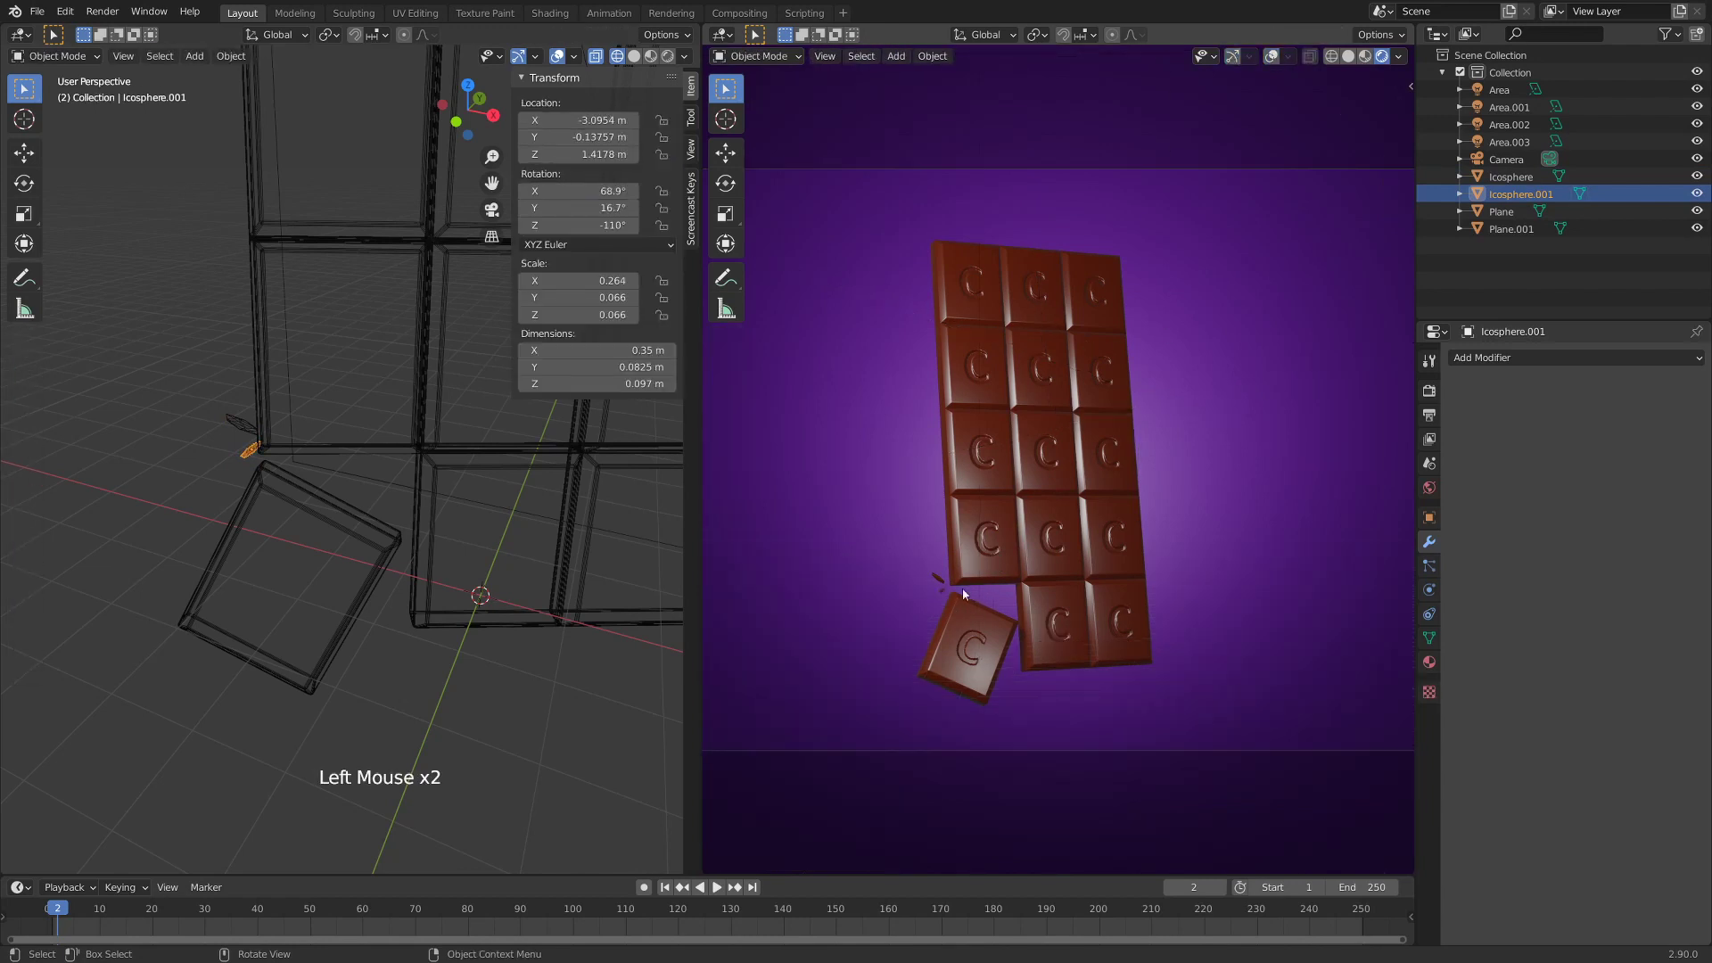
# - Duplicate the small crumb by the broken piece and make the copy larger
pyautogui.scroll(3)
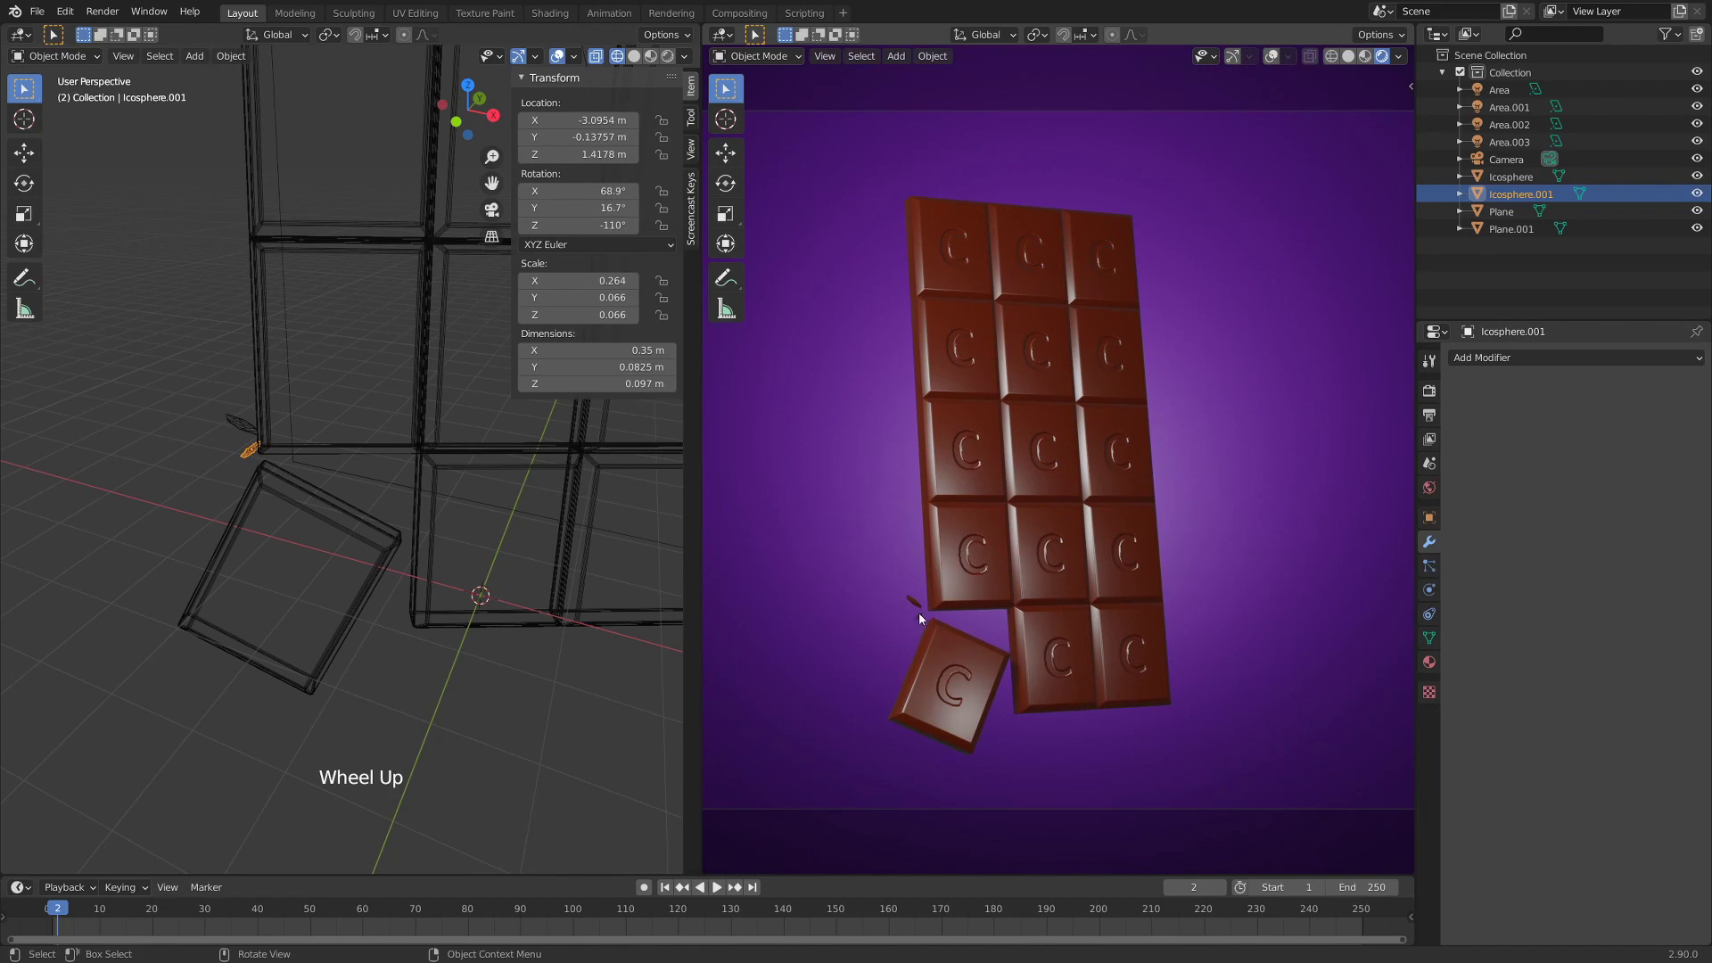
pyautogui.middleClick(946, 607)
pyautogui.click(337, 487)
pyautogui.click(255, 456)
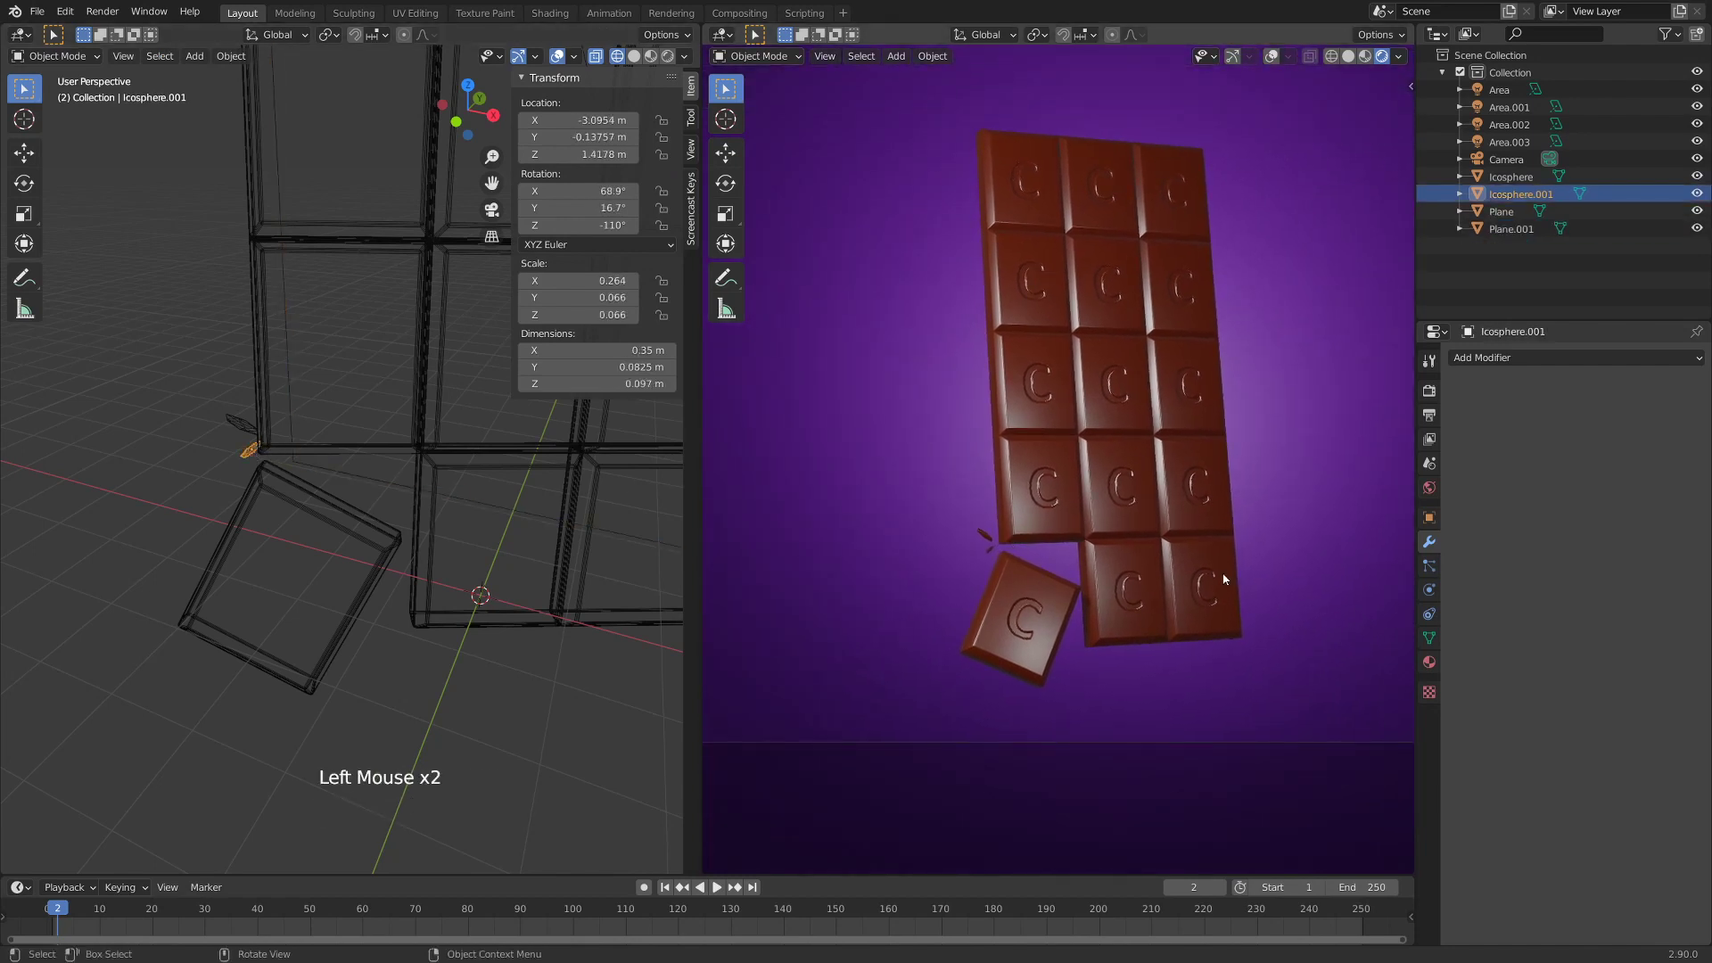
pyautogui.press('shift+d')
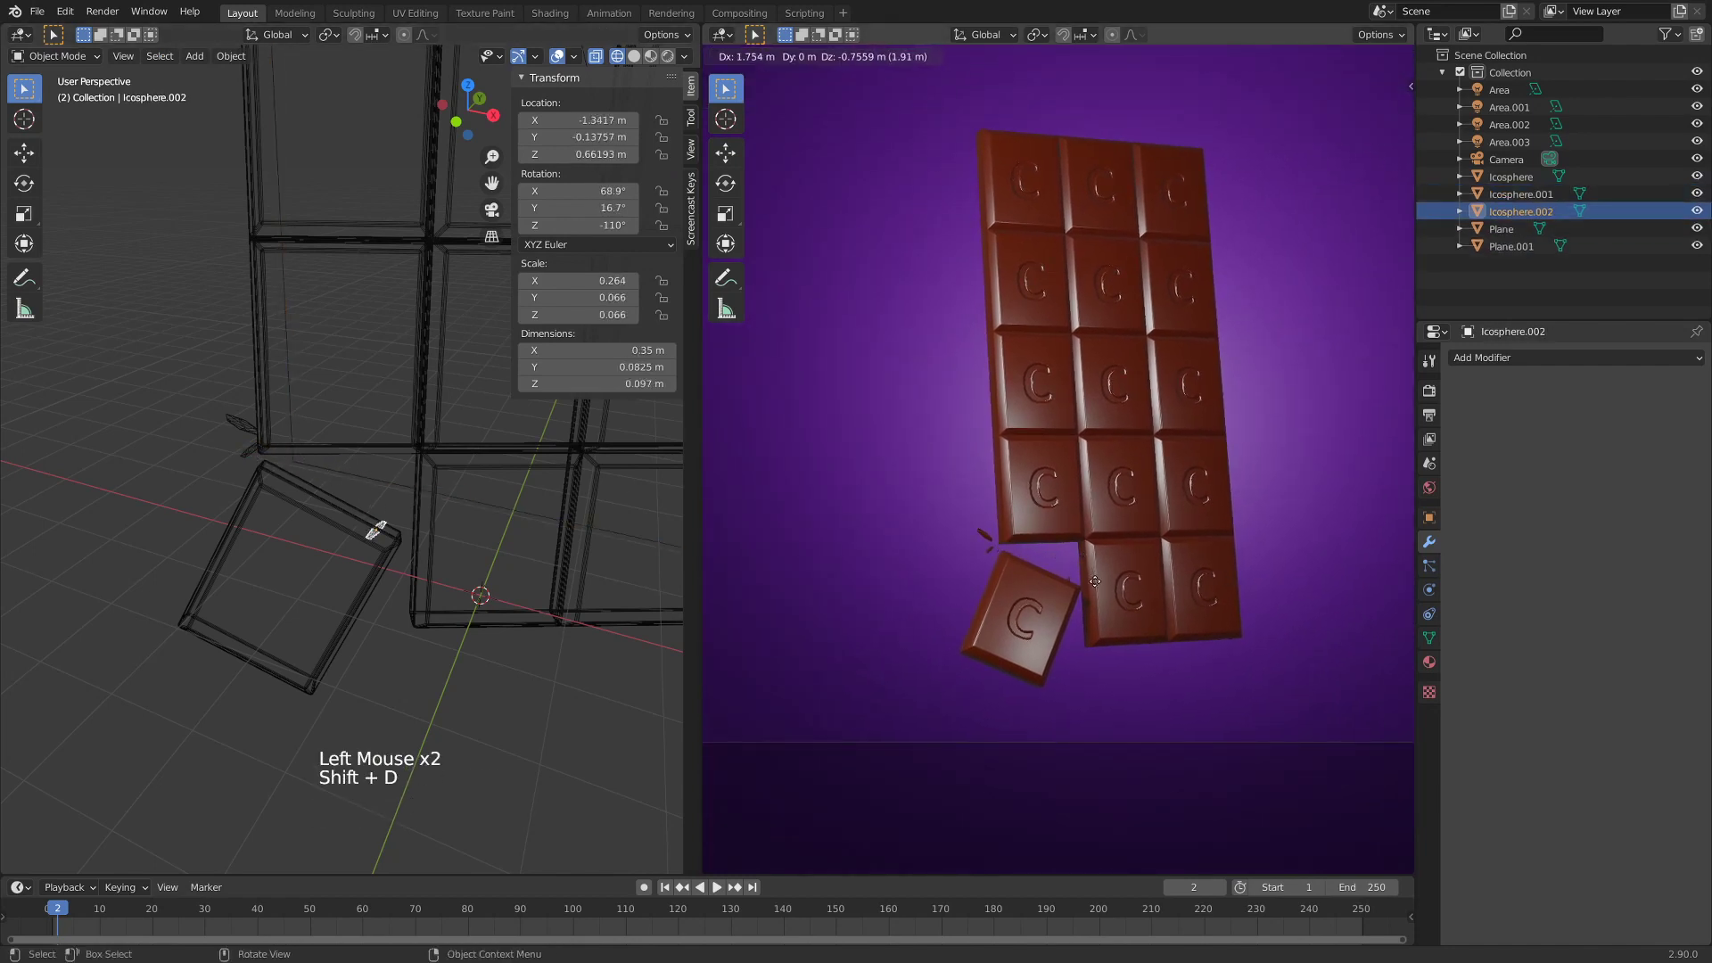
pyautogui.press('g')
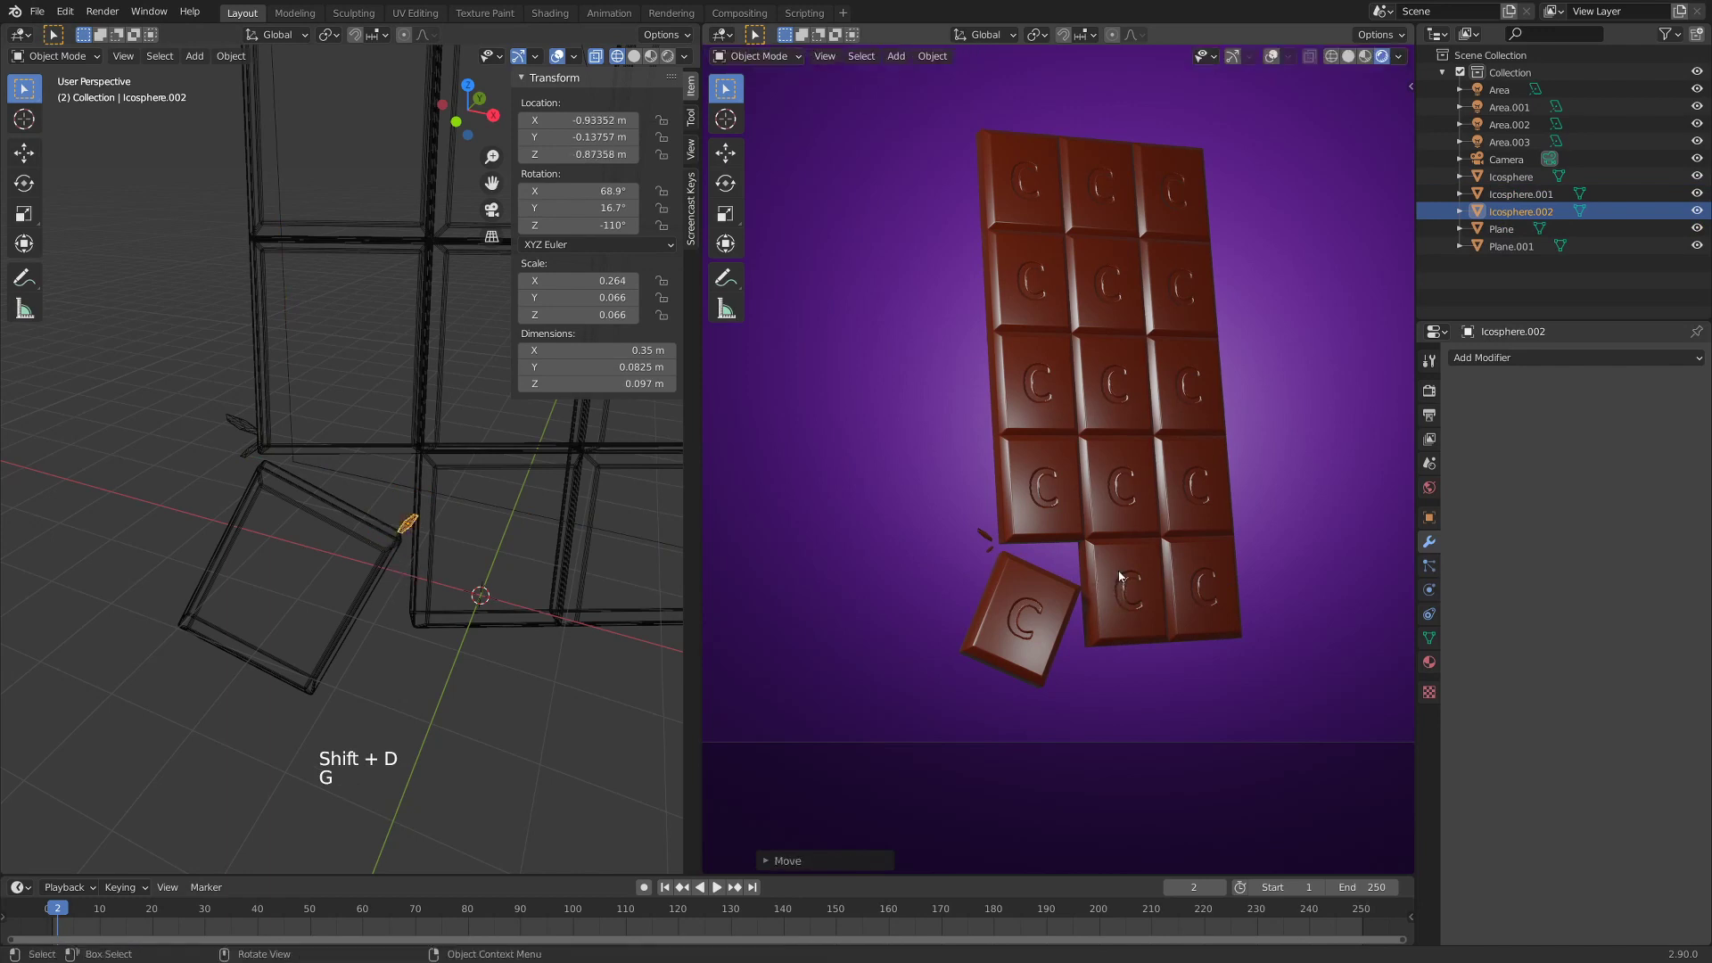
pyautogui.press('s')
pyautogui.press('g')
pyautogui.press('r')
# - Tilt the larger crumb to a different angle and nudge its position
pyautogui.press('g')
pyautogui.press('s')
pyautogui.press('r')
pyautogui.press('r')
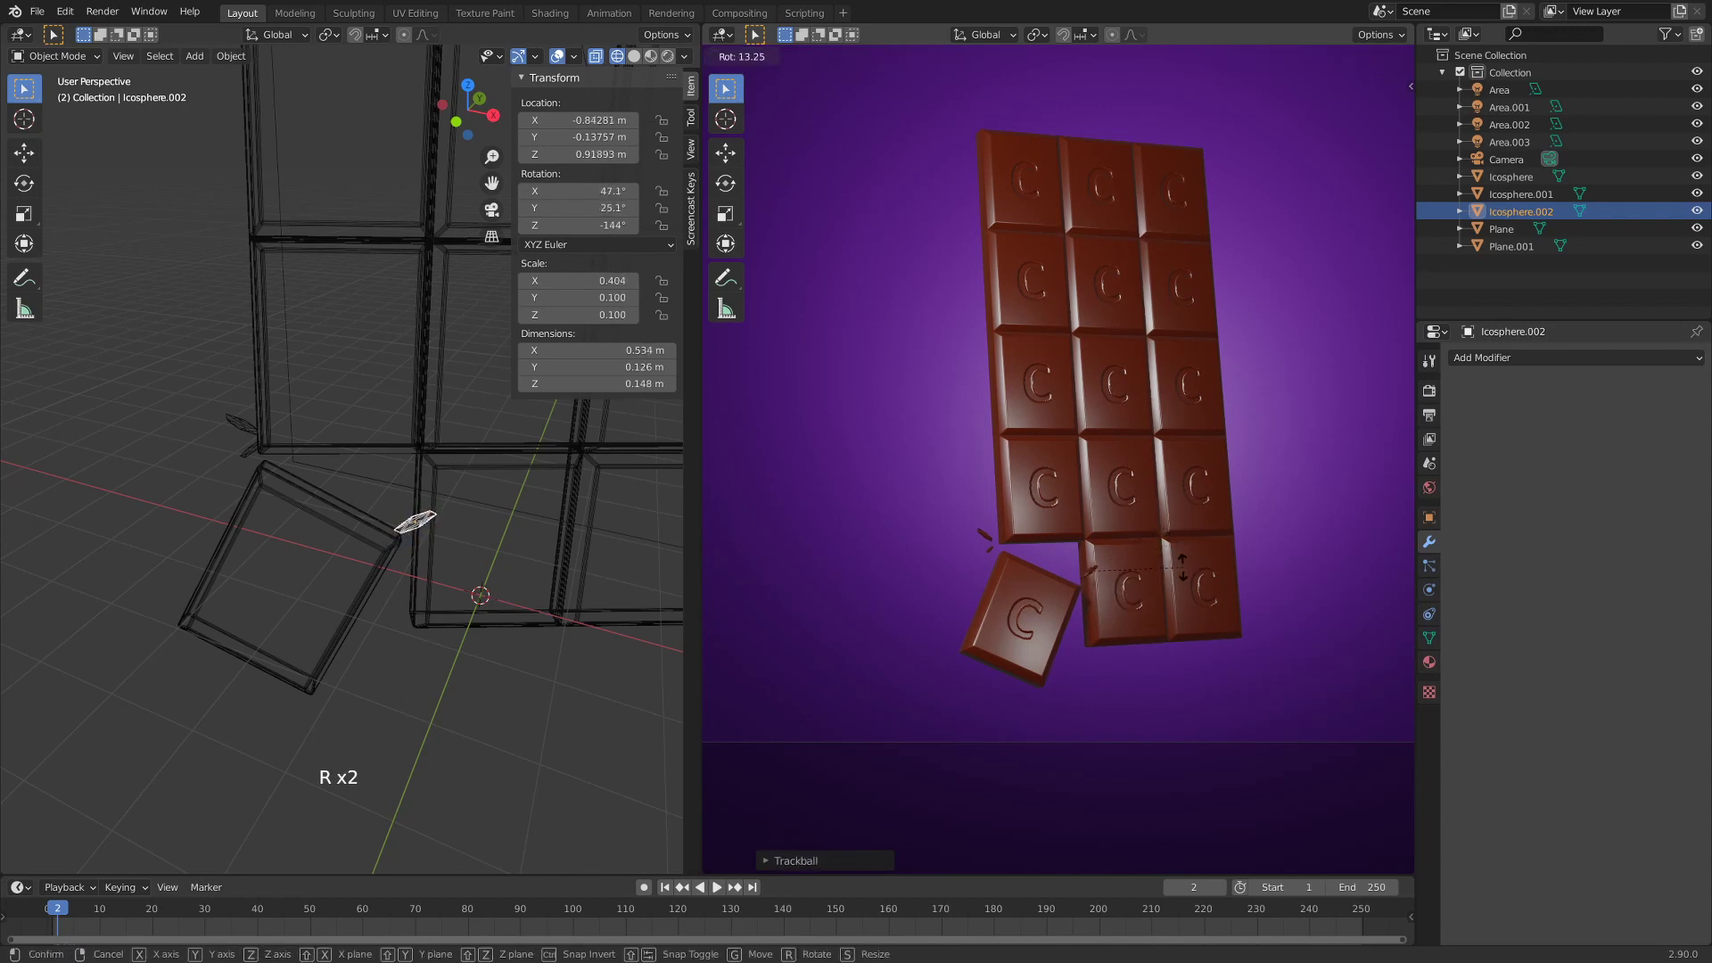
pyautogui.press('g')
pyautogui.press('r')
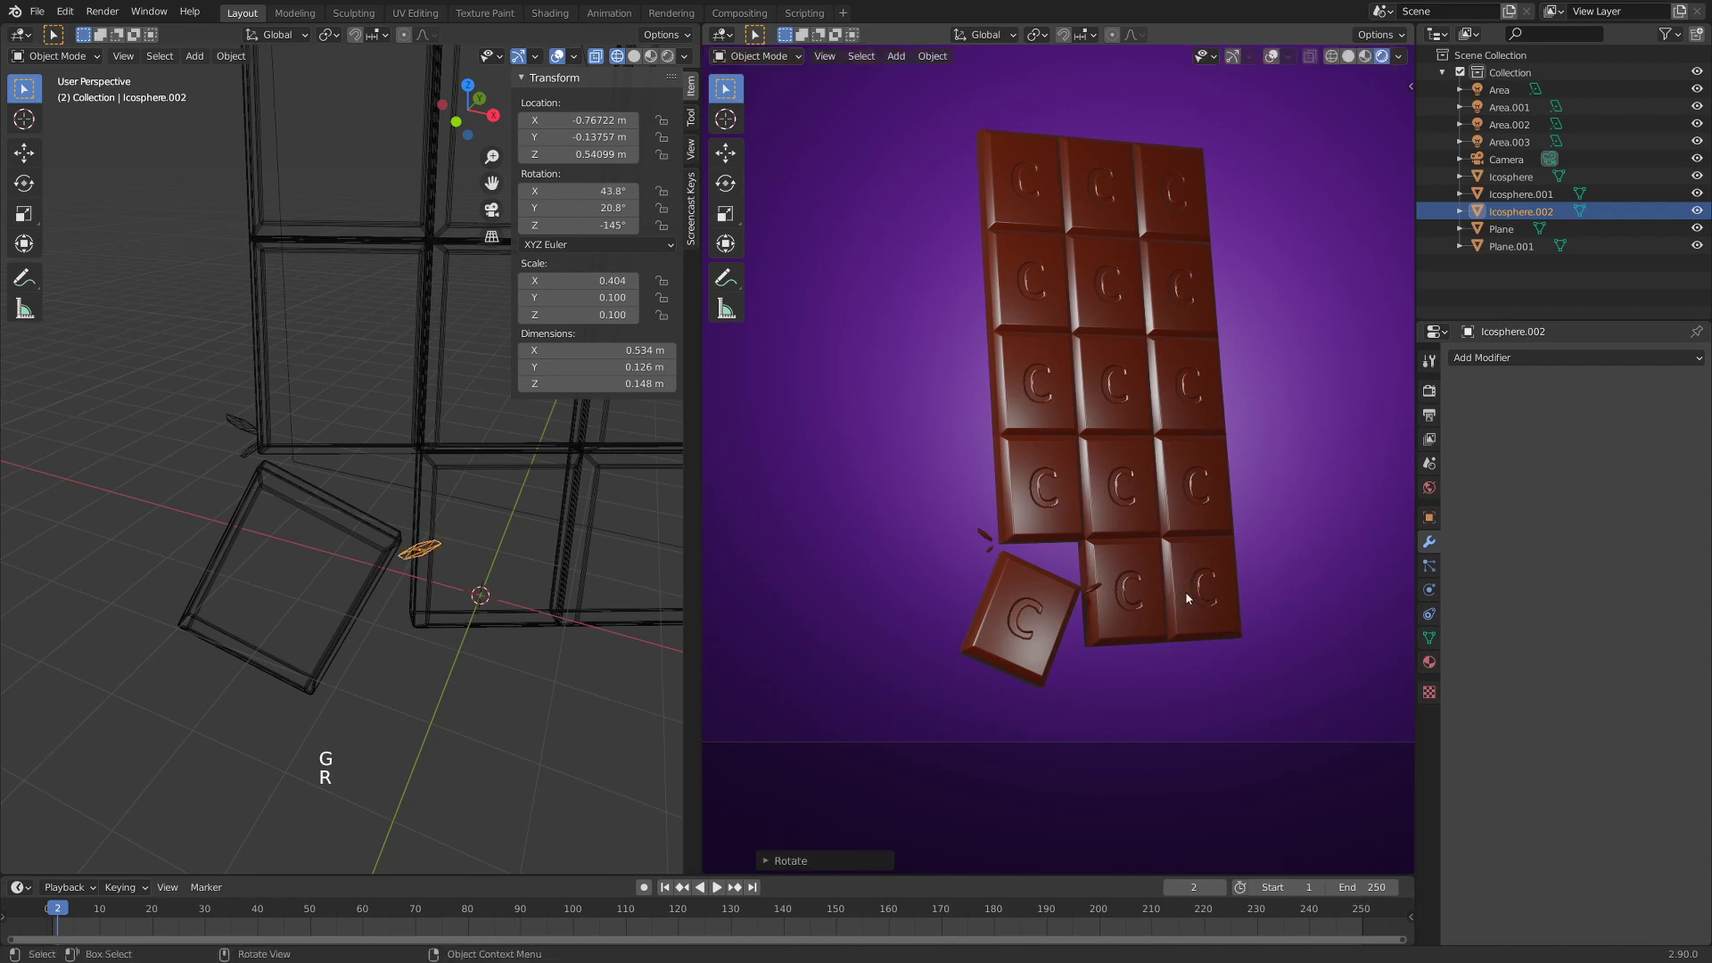
pyautogui.press('g')
pyautogui.press('g')
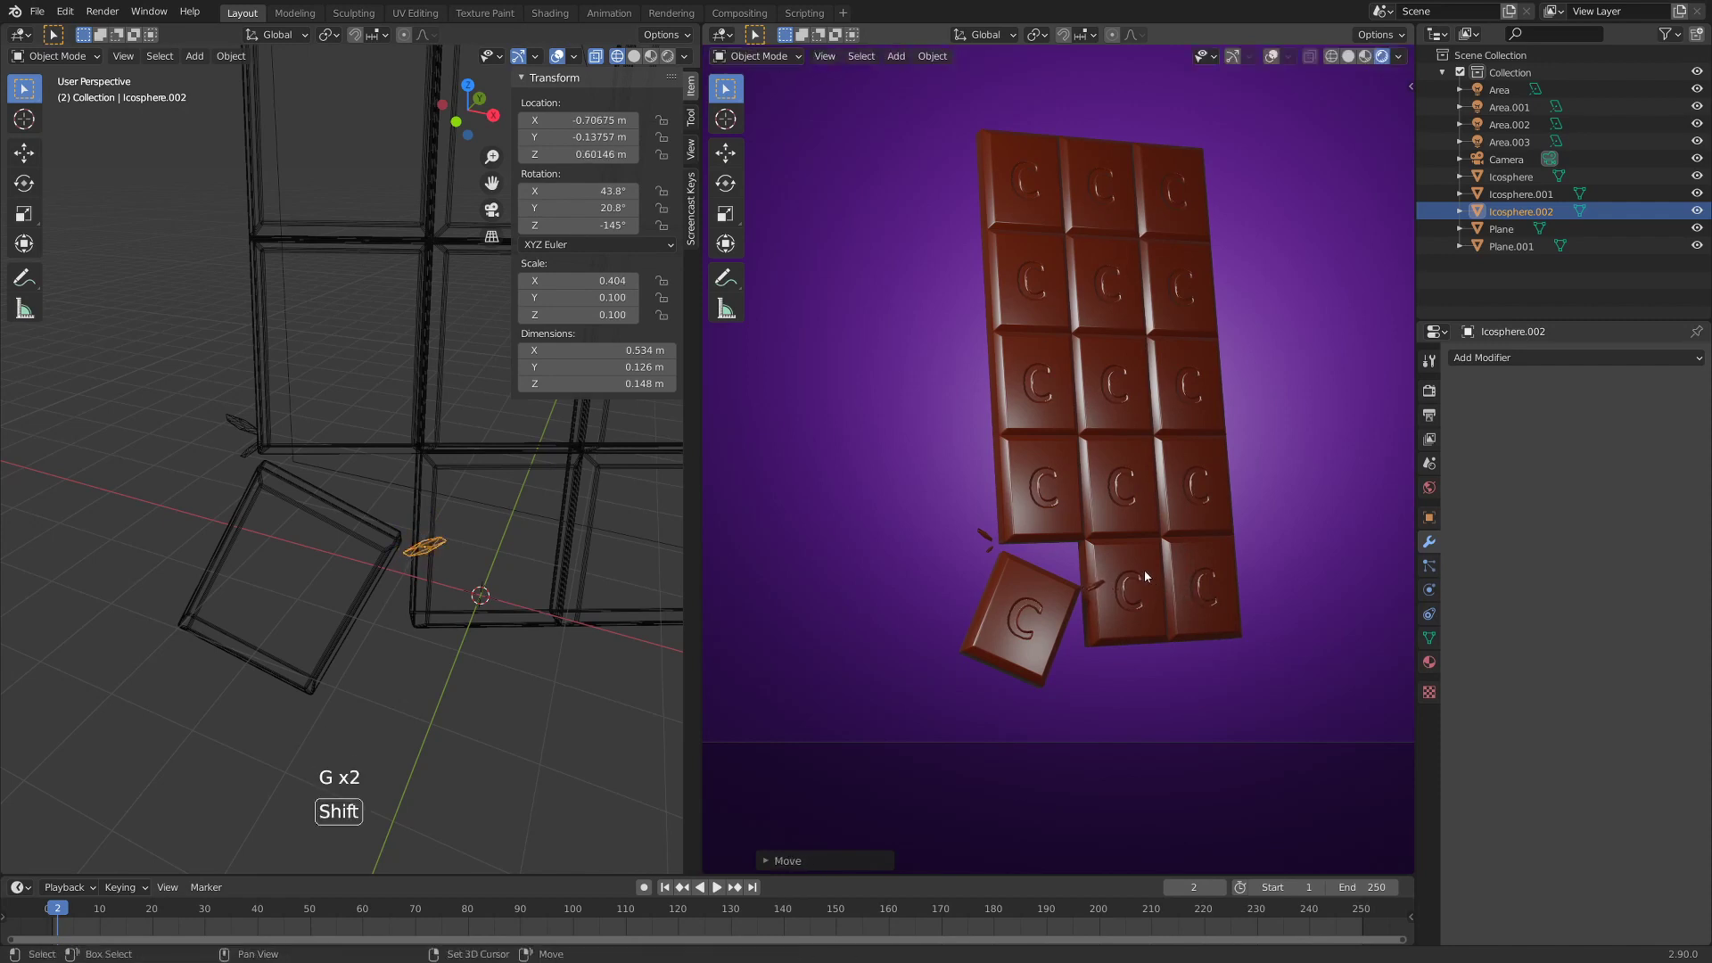
pyautogui.press('r')
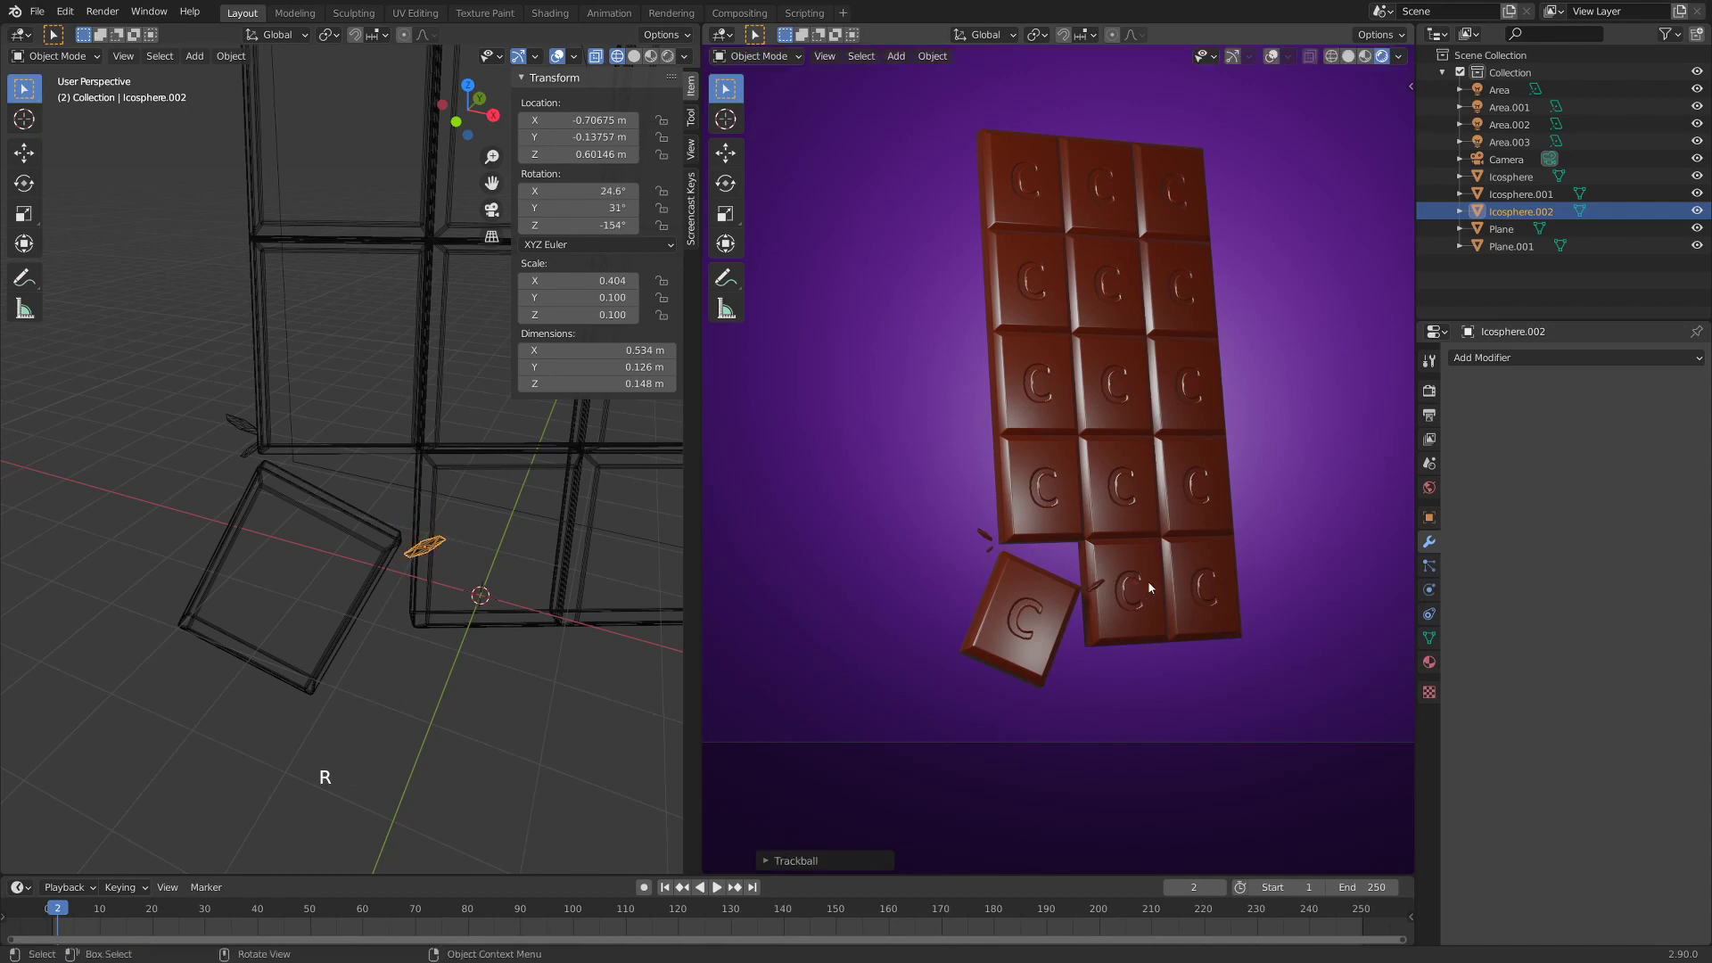
# - Duplicate once more for a fourth crumb, resized, rotated and placed nearby
pyautogui.press('shift+d')
pyautogui.press('s')
pyautogui.press('r')
pyautogui.press('g')
pyautogui.press('r')
pyautogui.press('g')
pyautogui.press('r')
pyautogui.press('g')
# - Browse the add-mesh list to choose another mesh to add
pyautogui.click(1106, 587)
pyautogui.scroll(-3)
pyautogui.scroll(-3)
pyautogui.scroll(3)
pyautogui.scroll(-3)
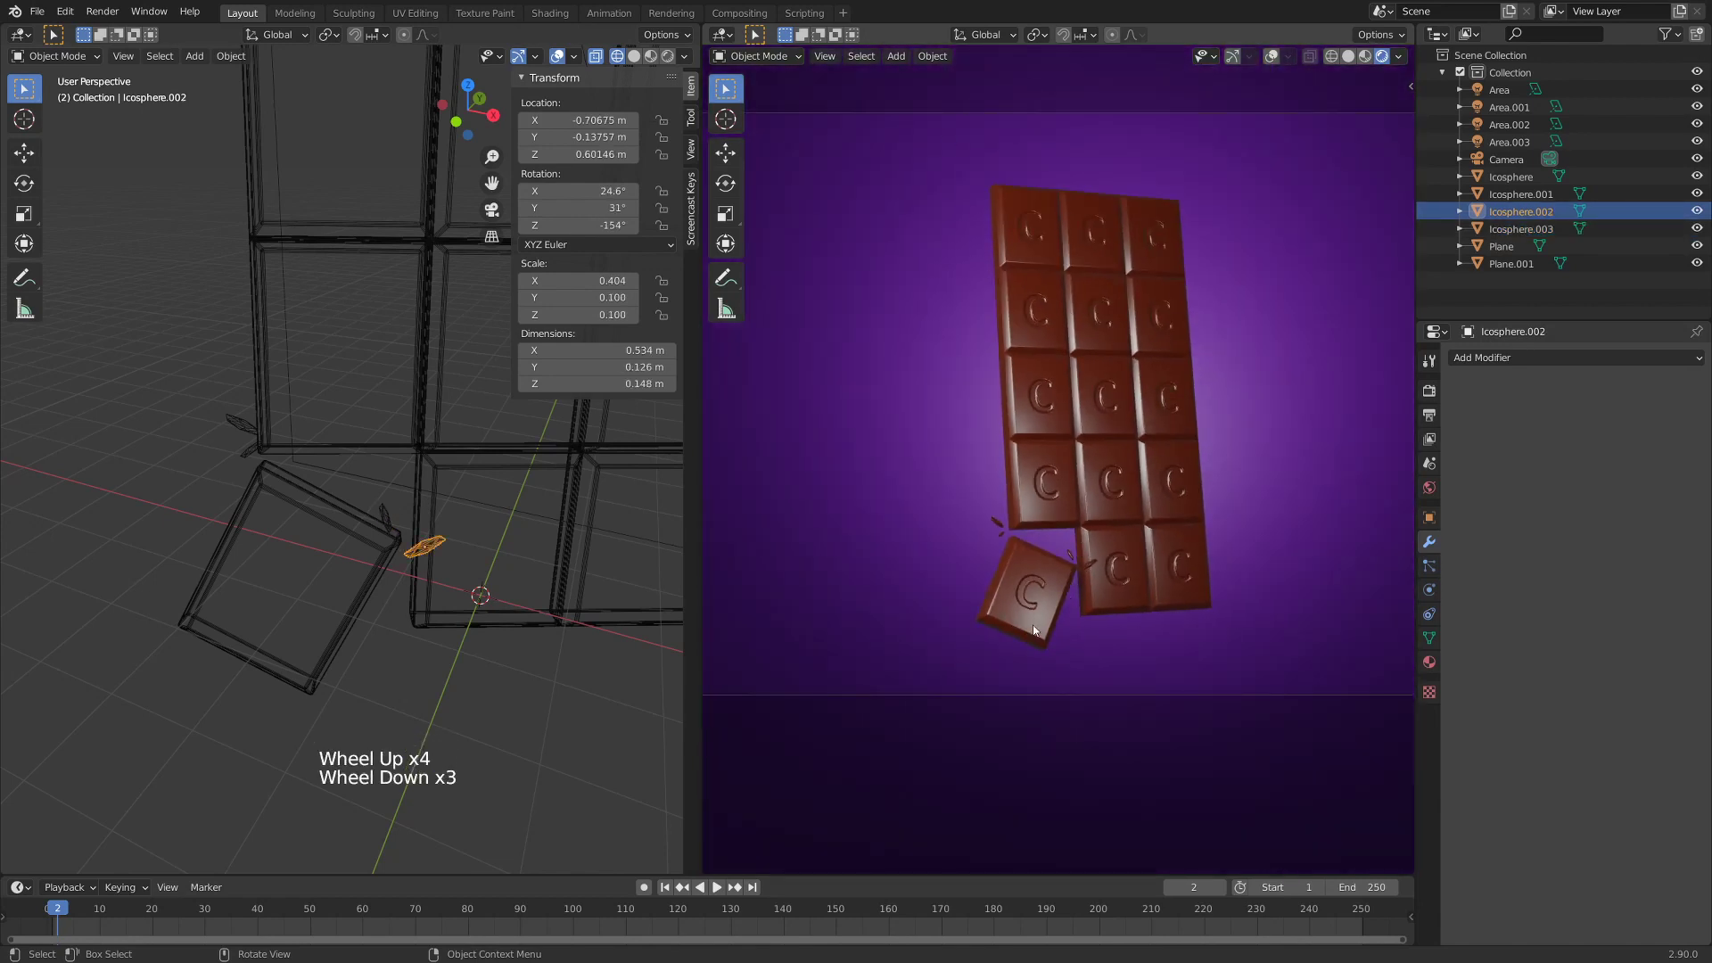
pyautogui.scroll(-3)
pyautogui.scroll(-3)
pyautogui.scroll(3)
pyautogui.scroll(-3)
pyautogui.scroll(-3)
# - Add a UV Sphere by the broken piece and link the bar's chocolate material to it (Ctrl+L)
pyautogui.middleClick(482, 549)
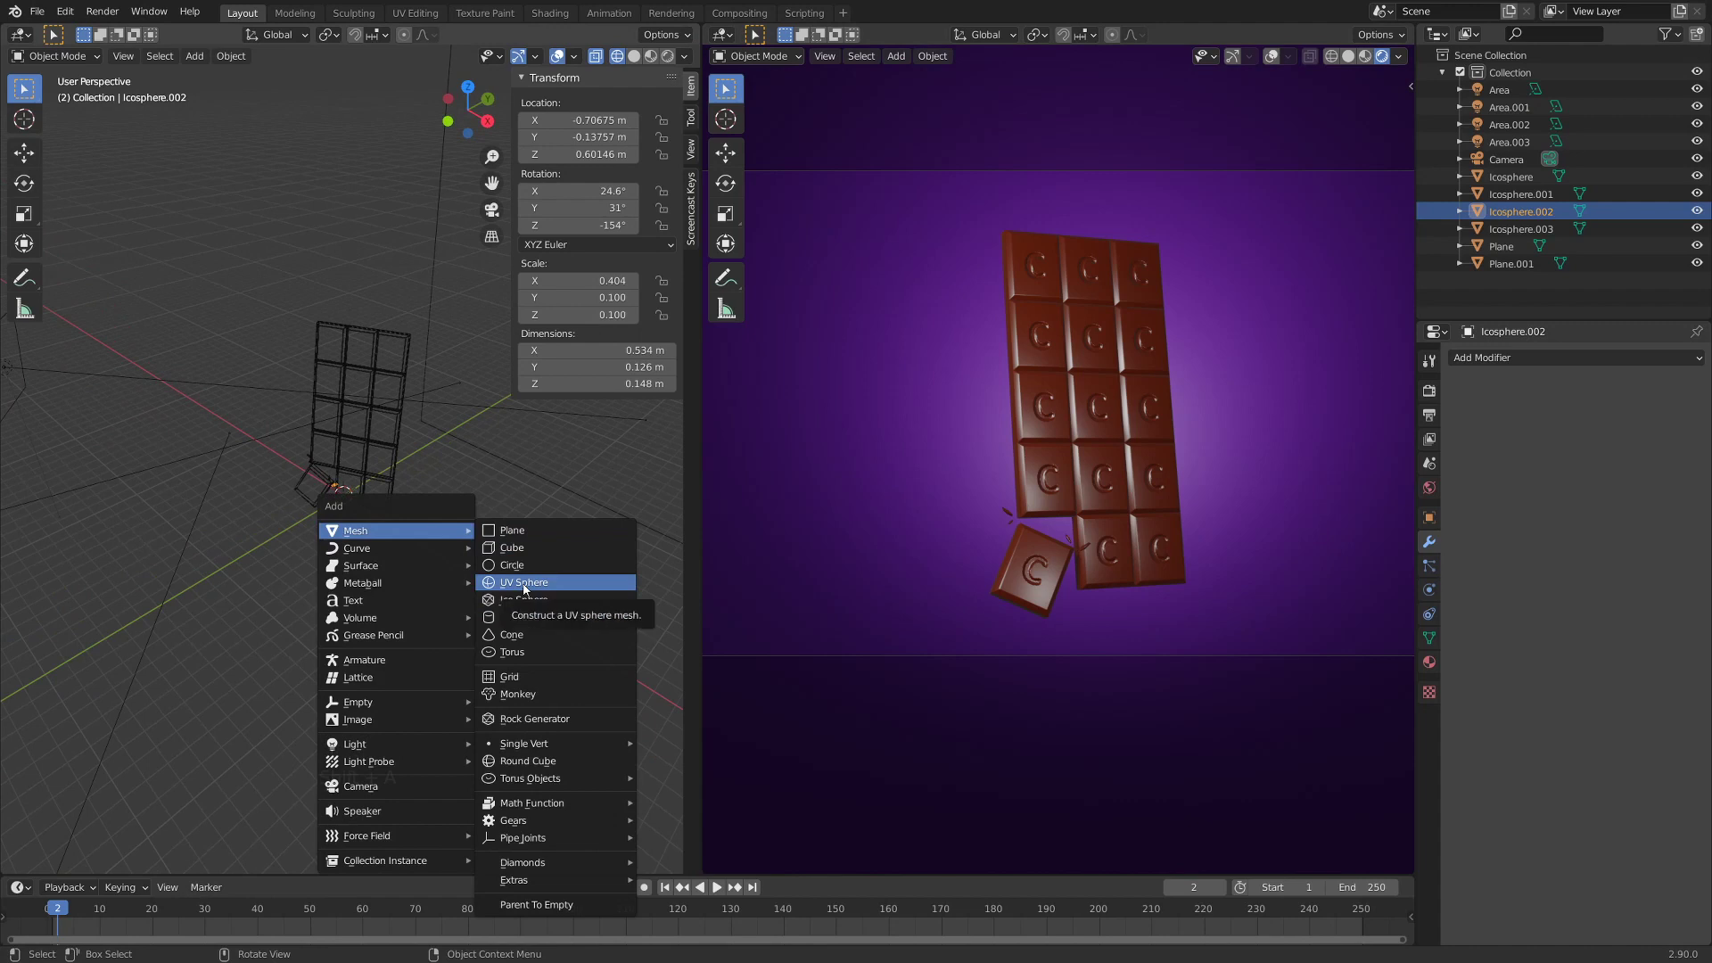
pyautogui.press('shift+a')
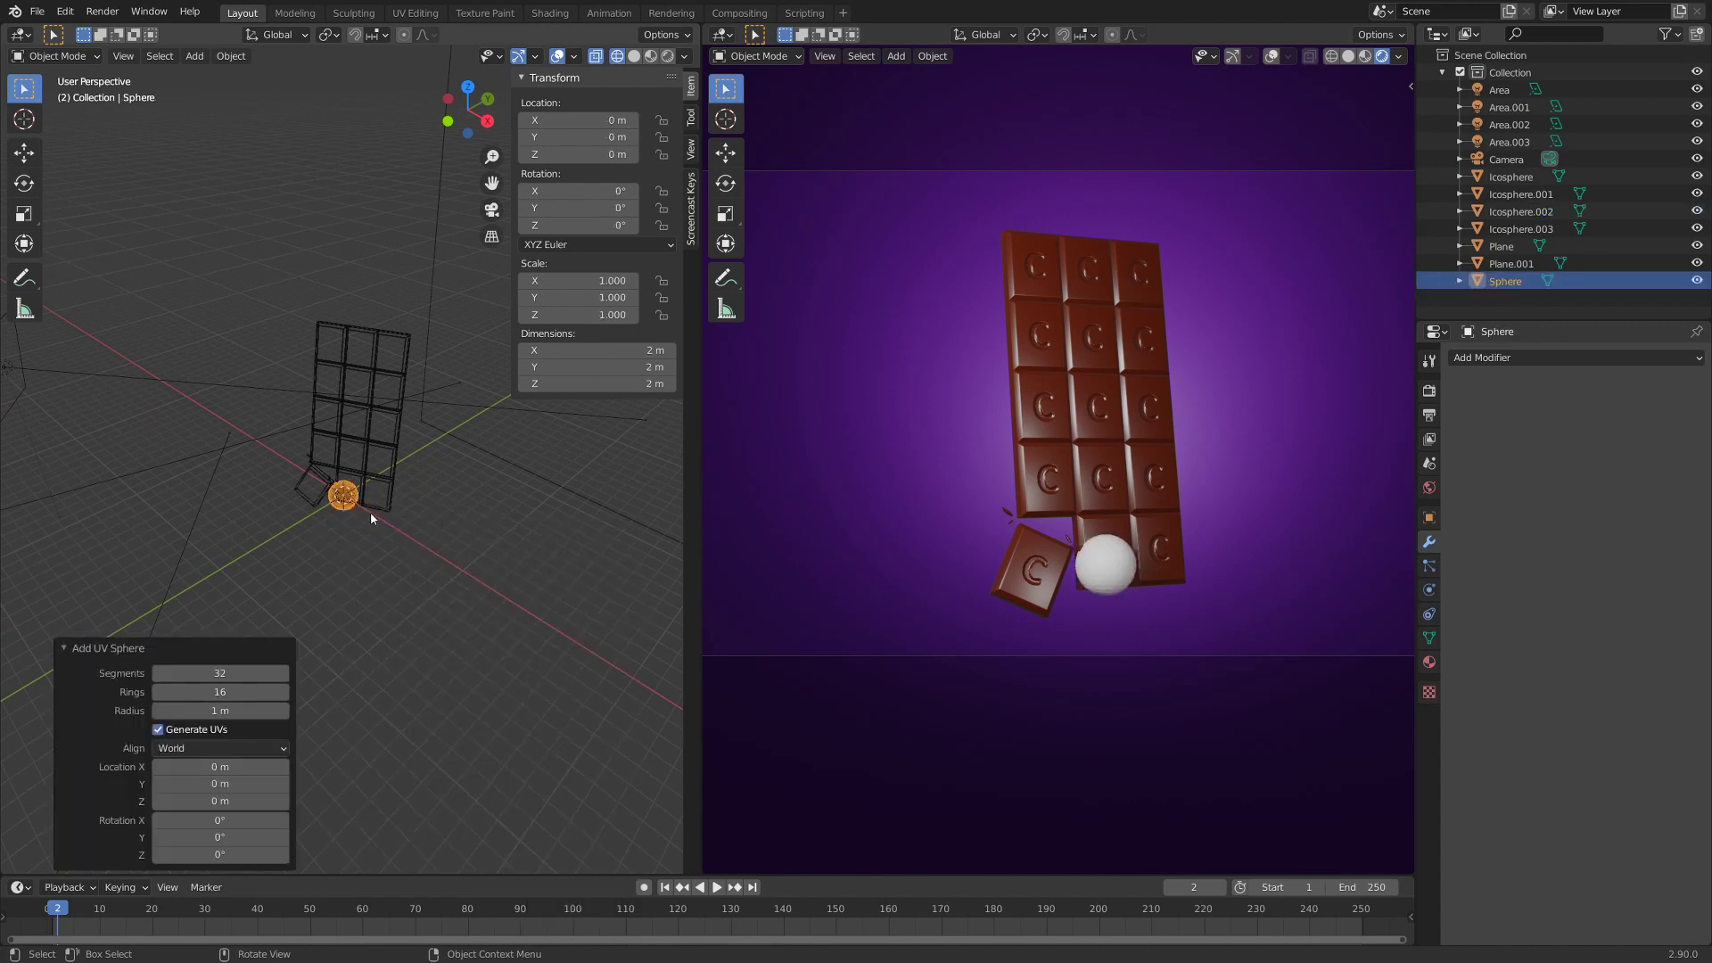
pyautogui.rightClick(353, 507)
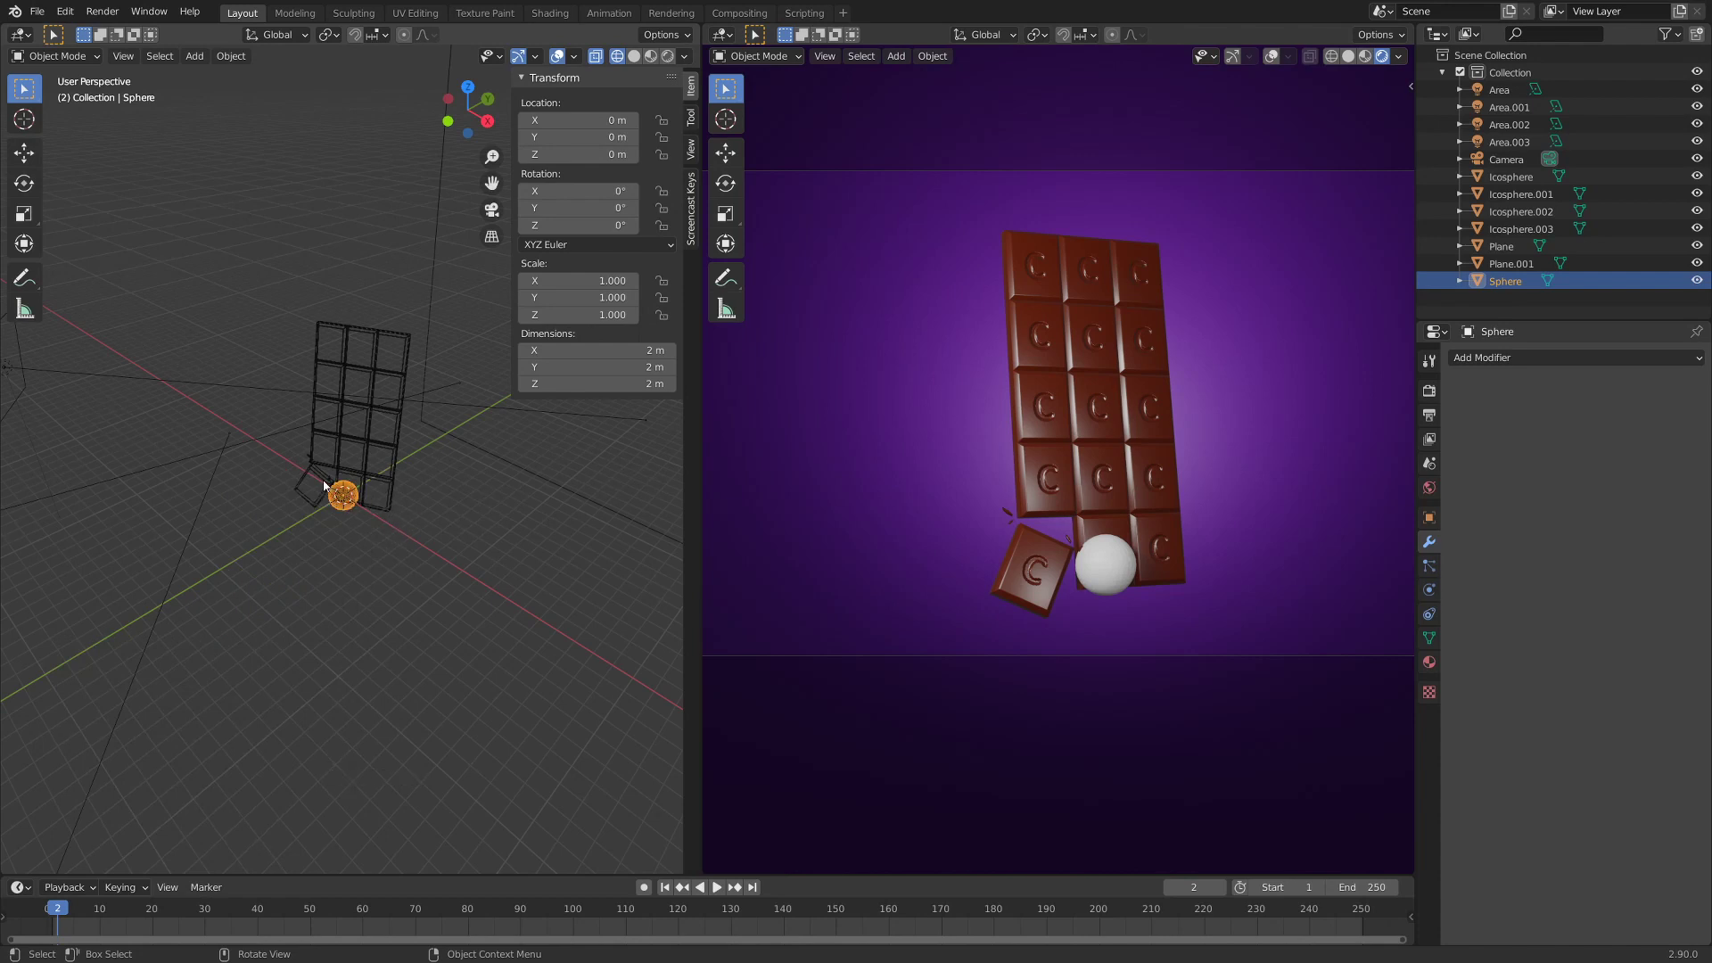
pyautogui.click(322, 480)
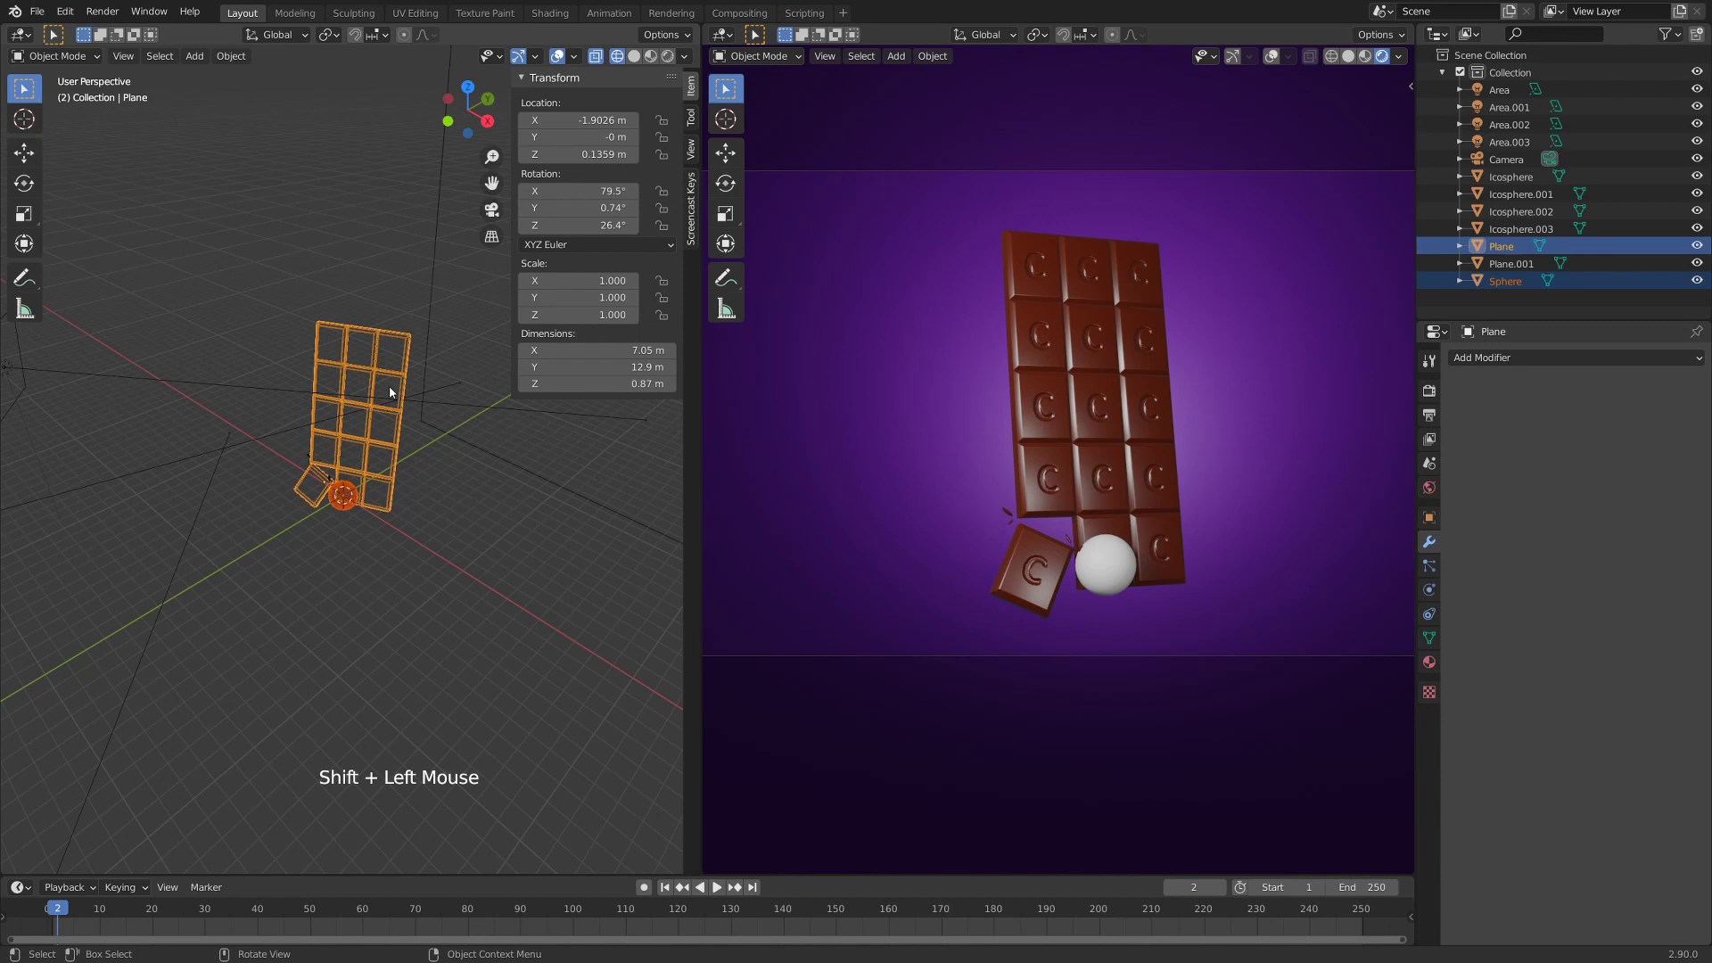
pyautogui.press('ctrl+l')
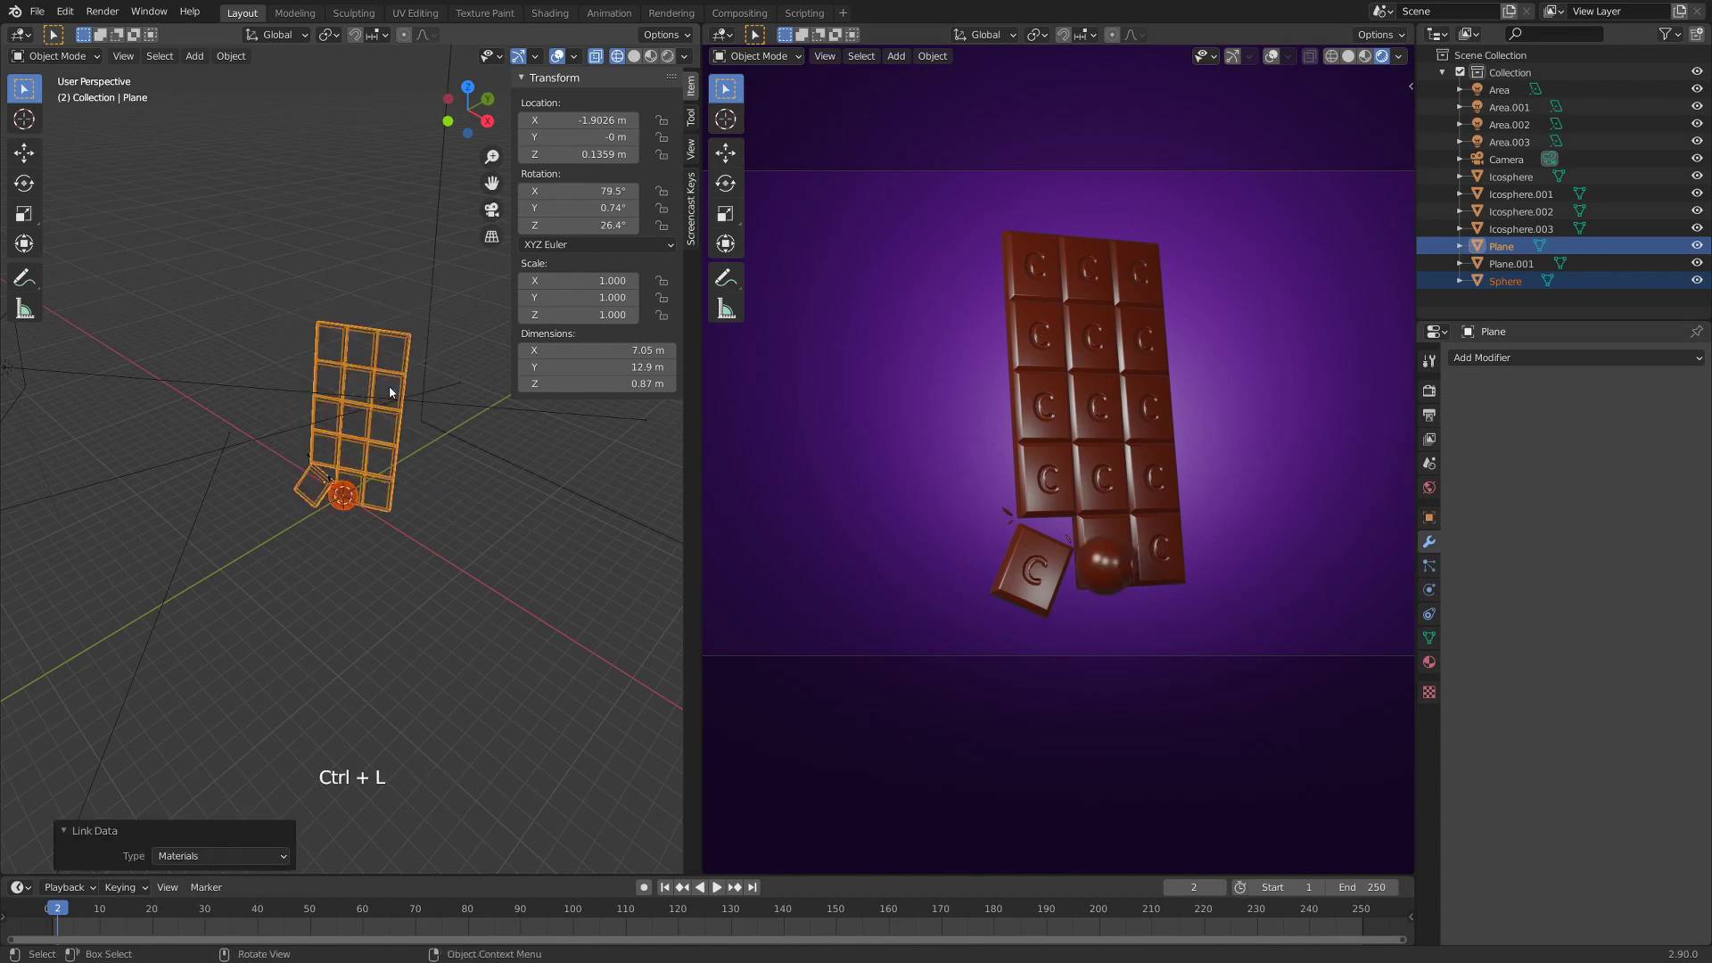
# - Enlarge and rotate the sphere, then make its material a single-user copy, Material.003
pyautogui.click(393, 542)
pyautogui.click(355, 505)
pyautogui.press('s')
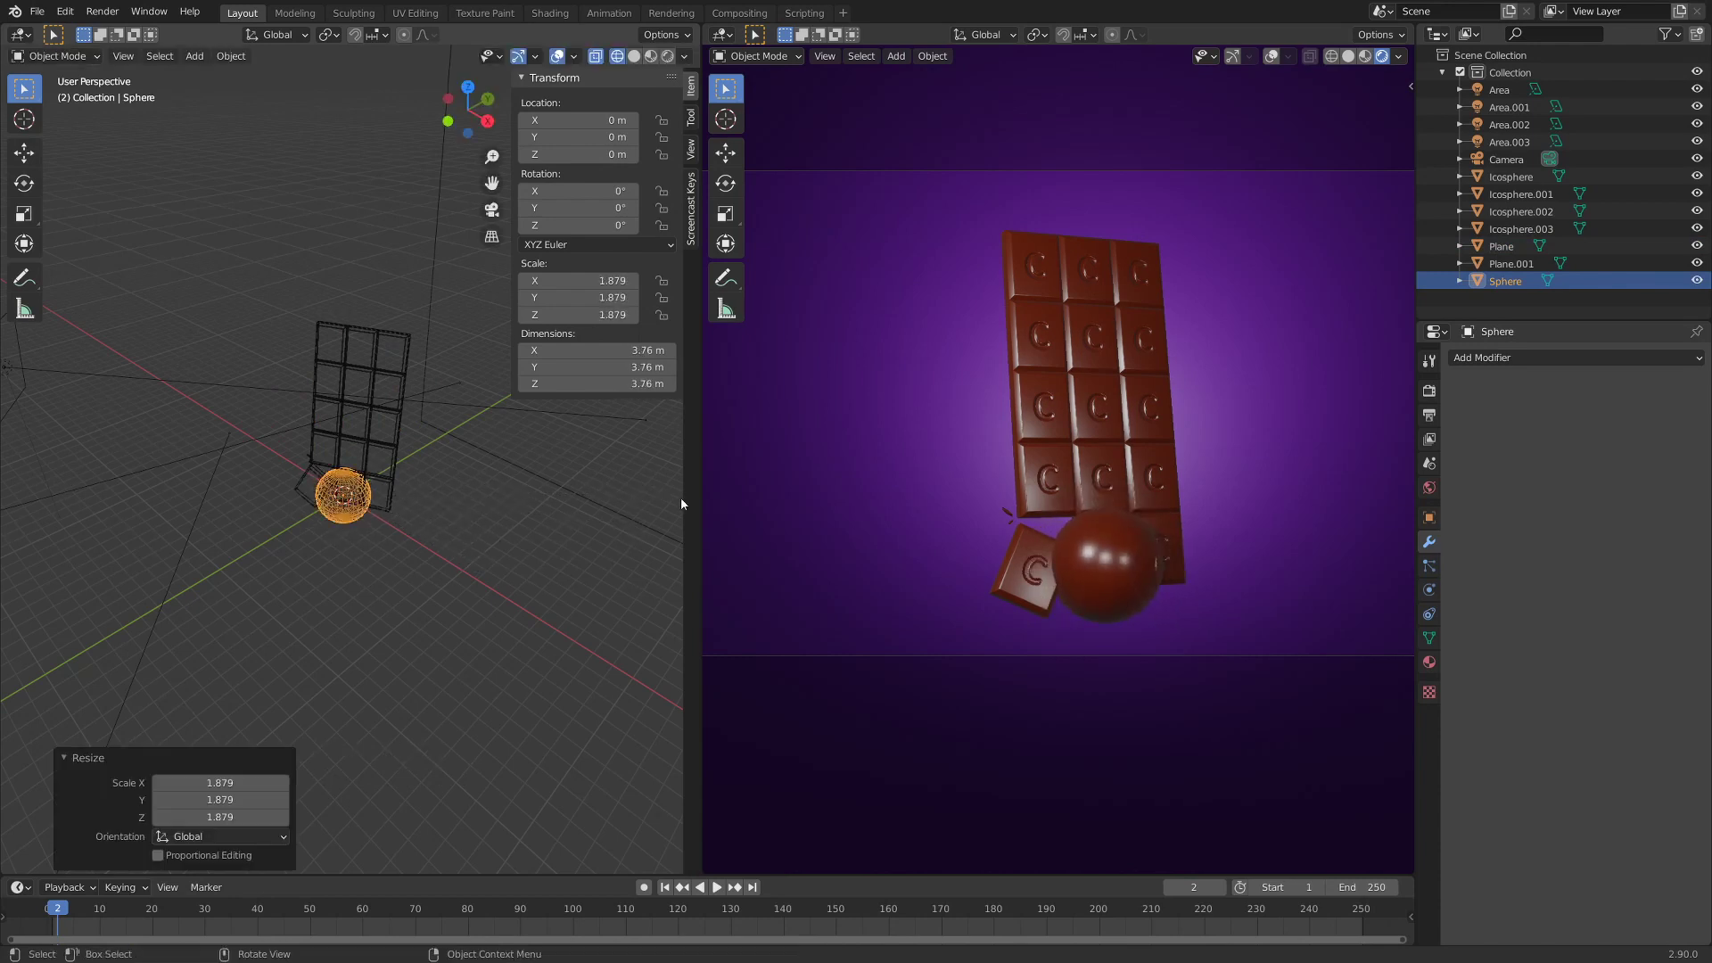
pyautogui.press('r')
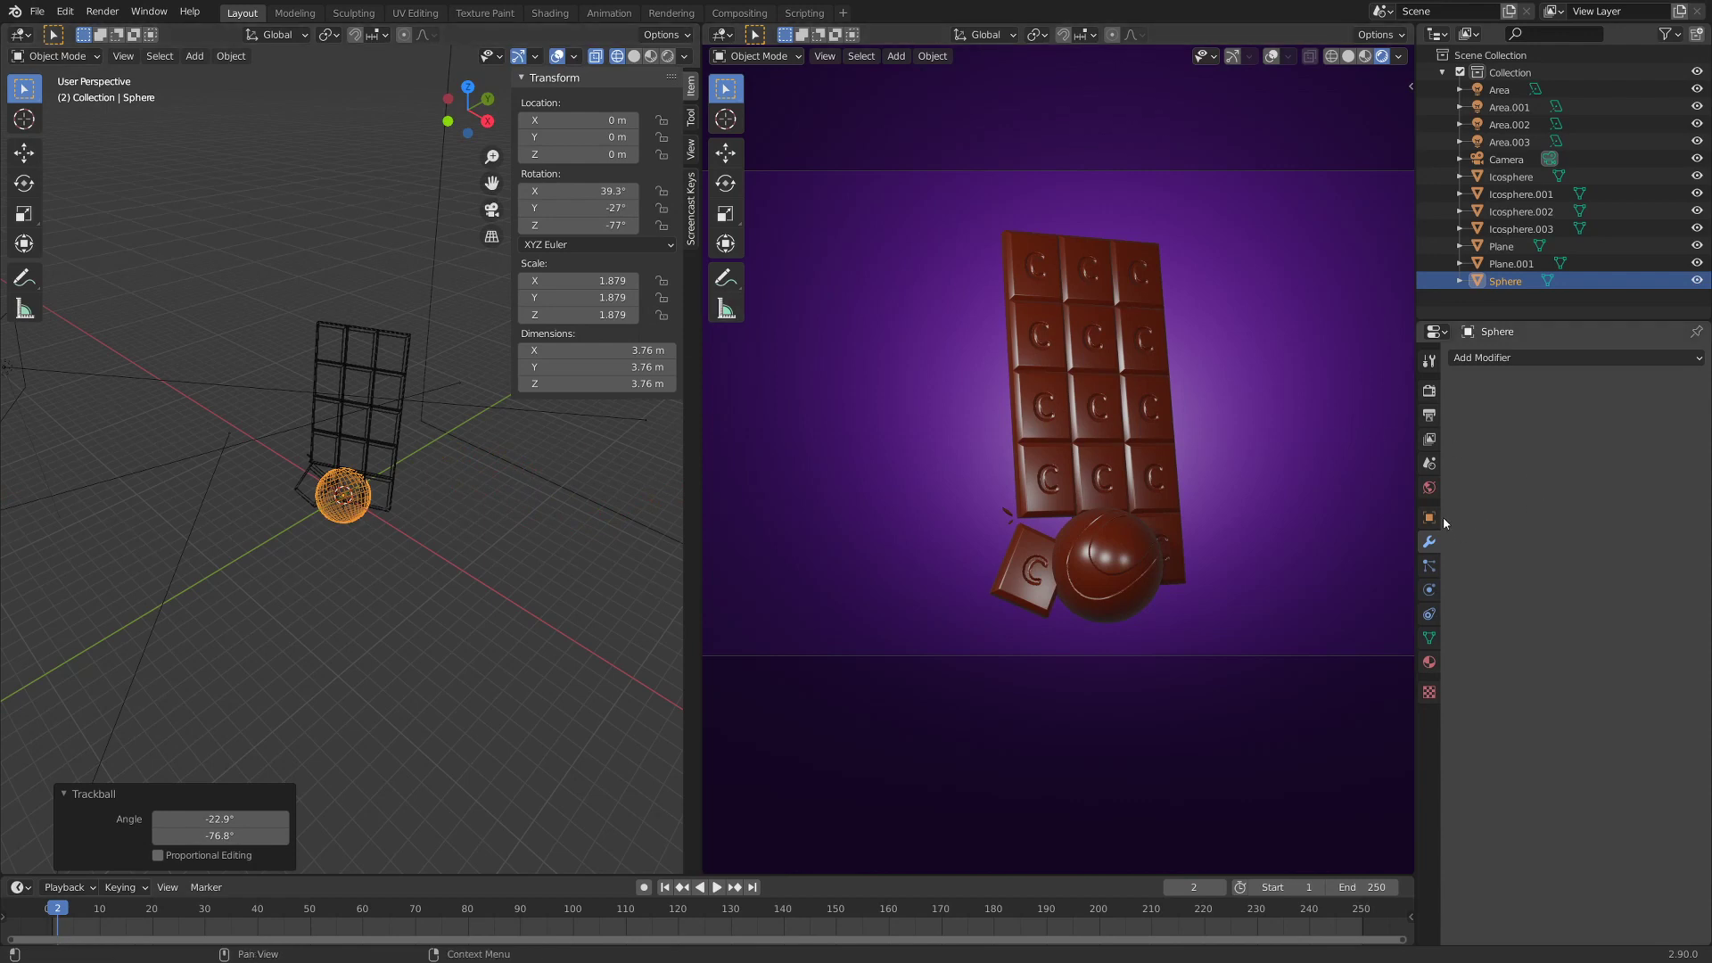
pyautogui.click(1434, 669)
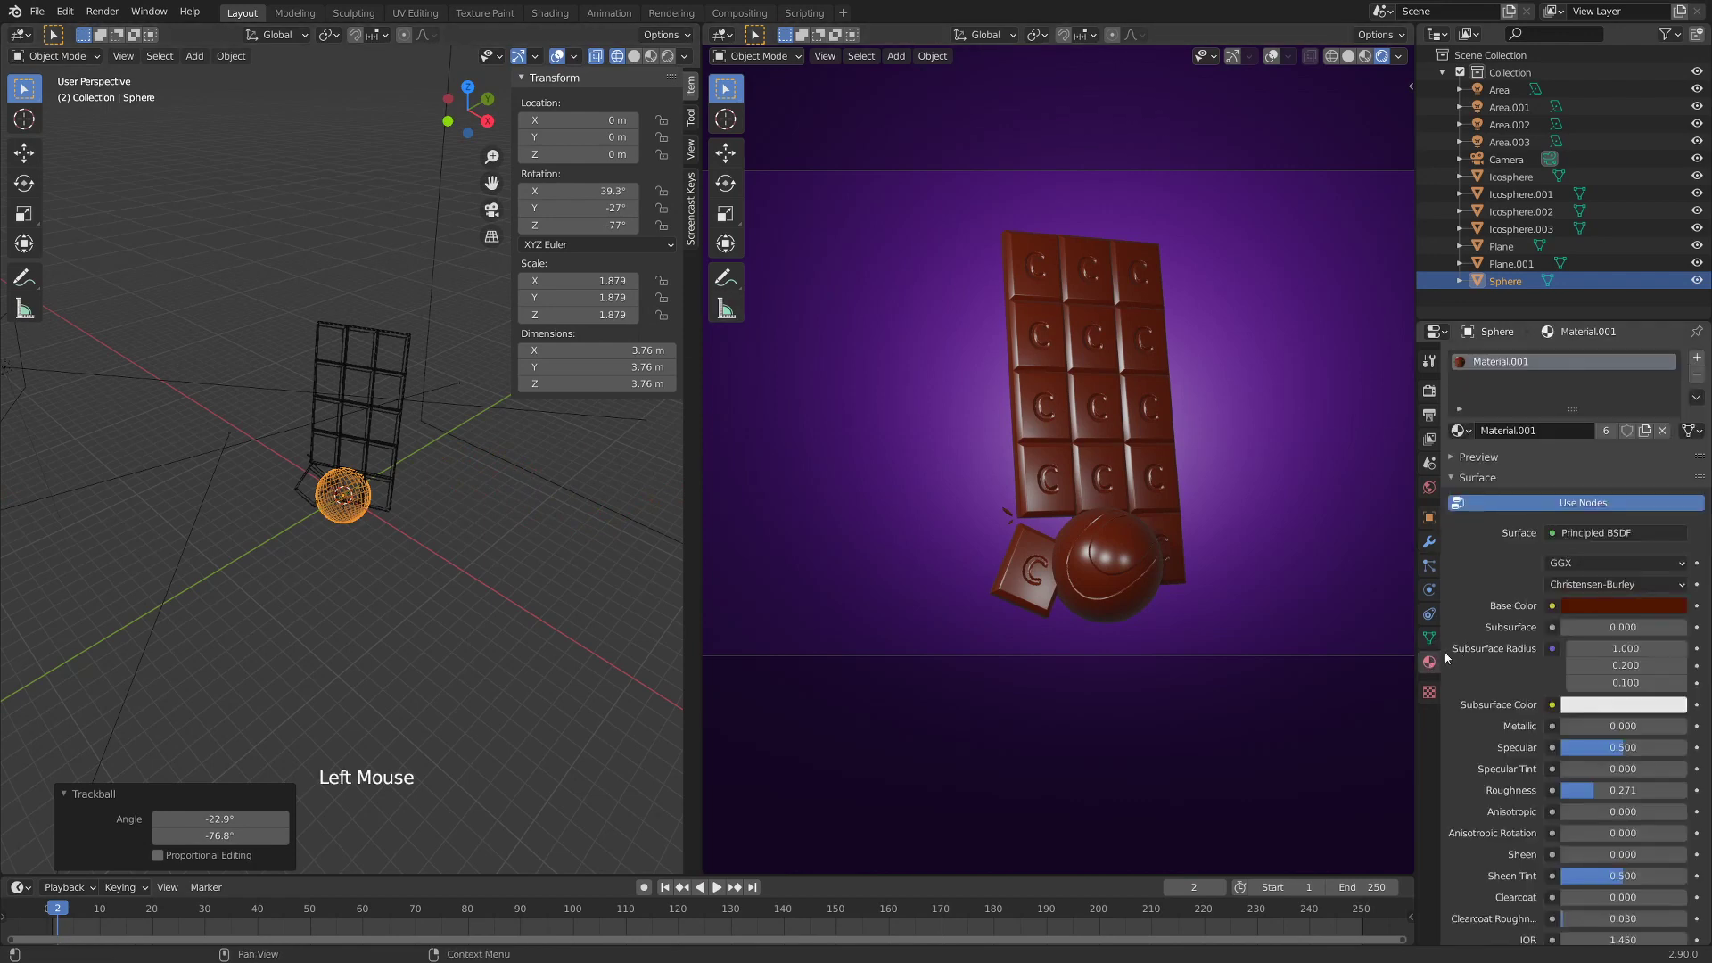
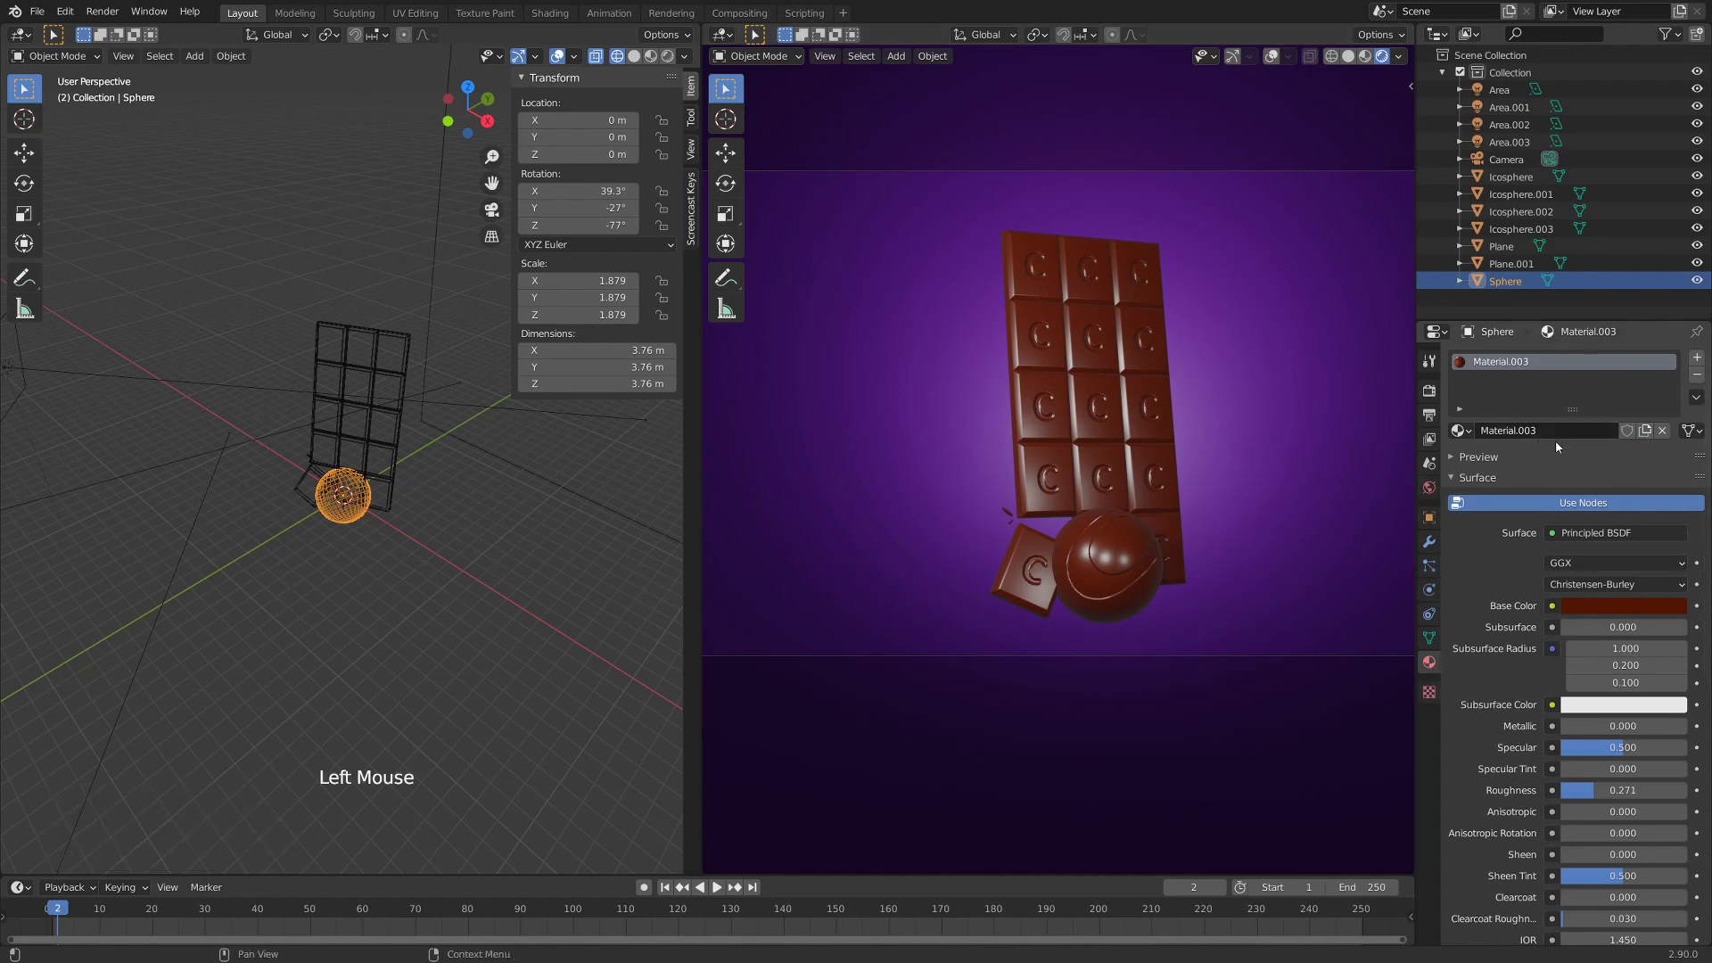
pyautogui.click(737, 37)
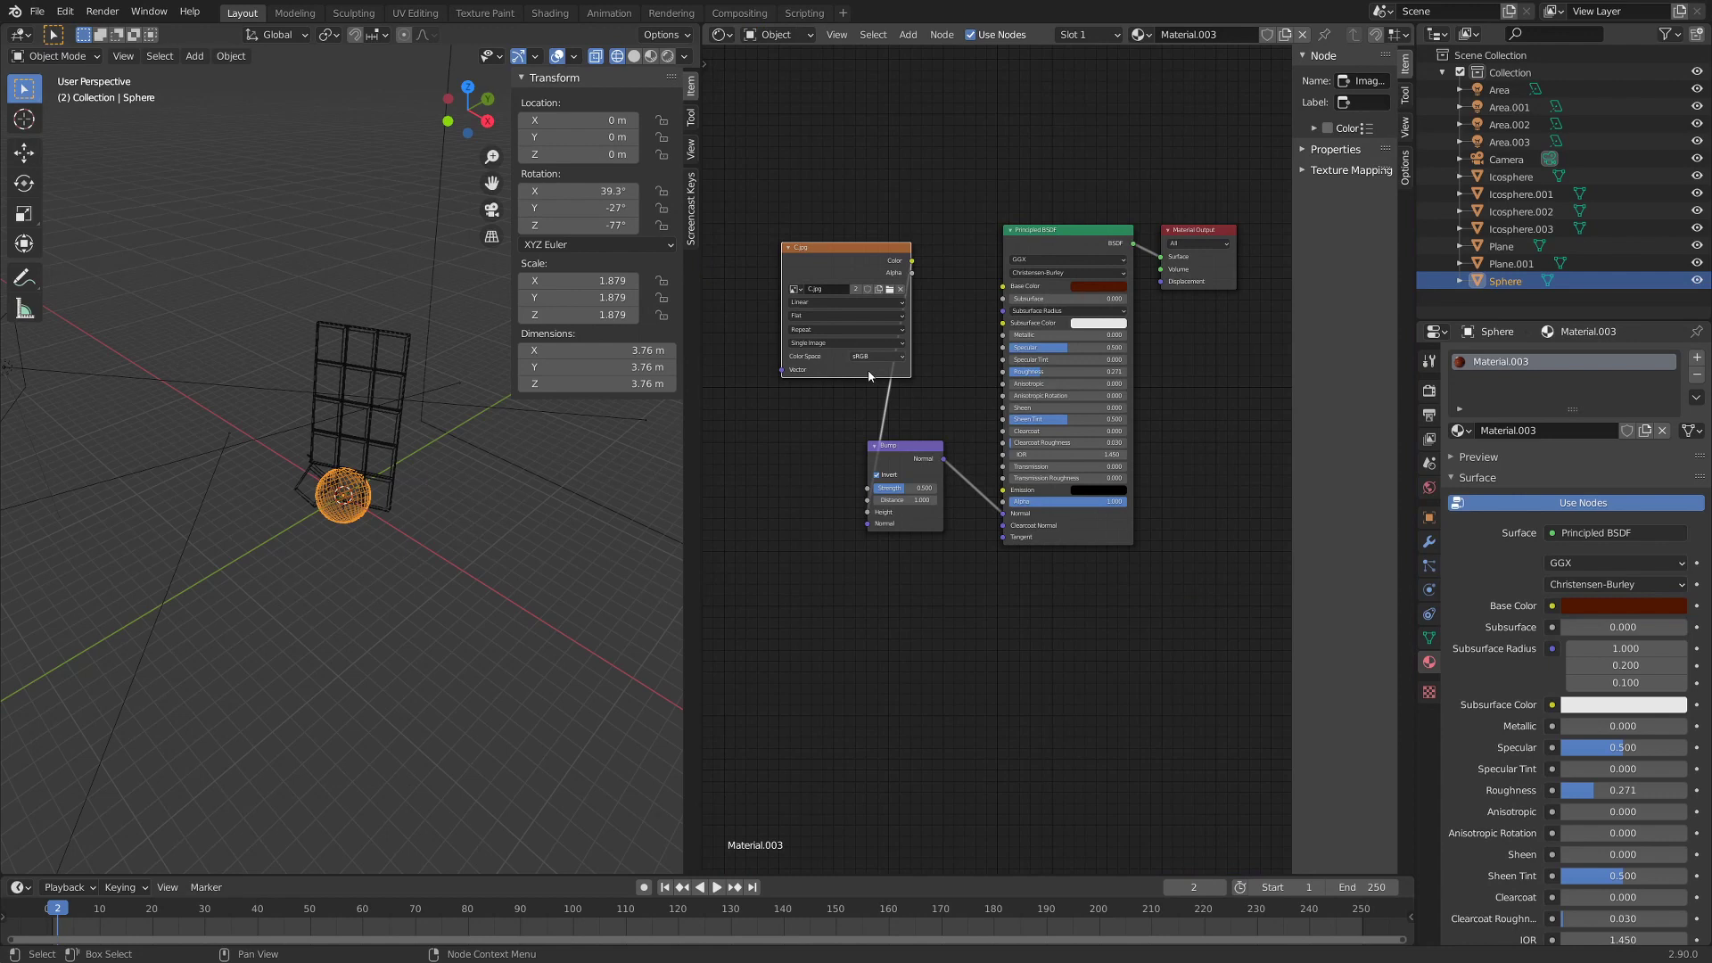
# - Select the Bump node in Material.003's shader node tree
pyautogui.click(906, 453)
pyautogui.click(1003, 515)
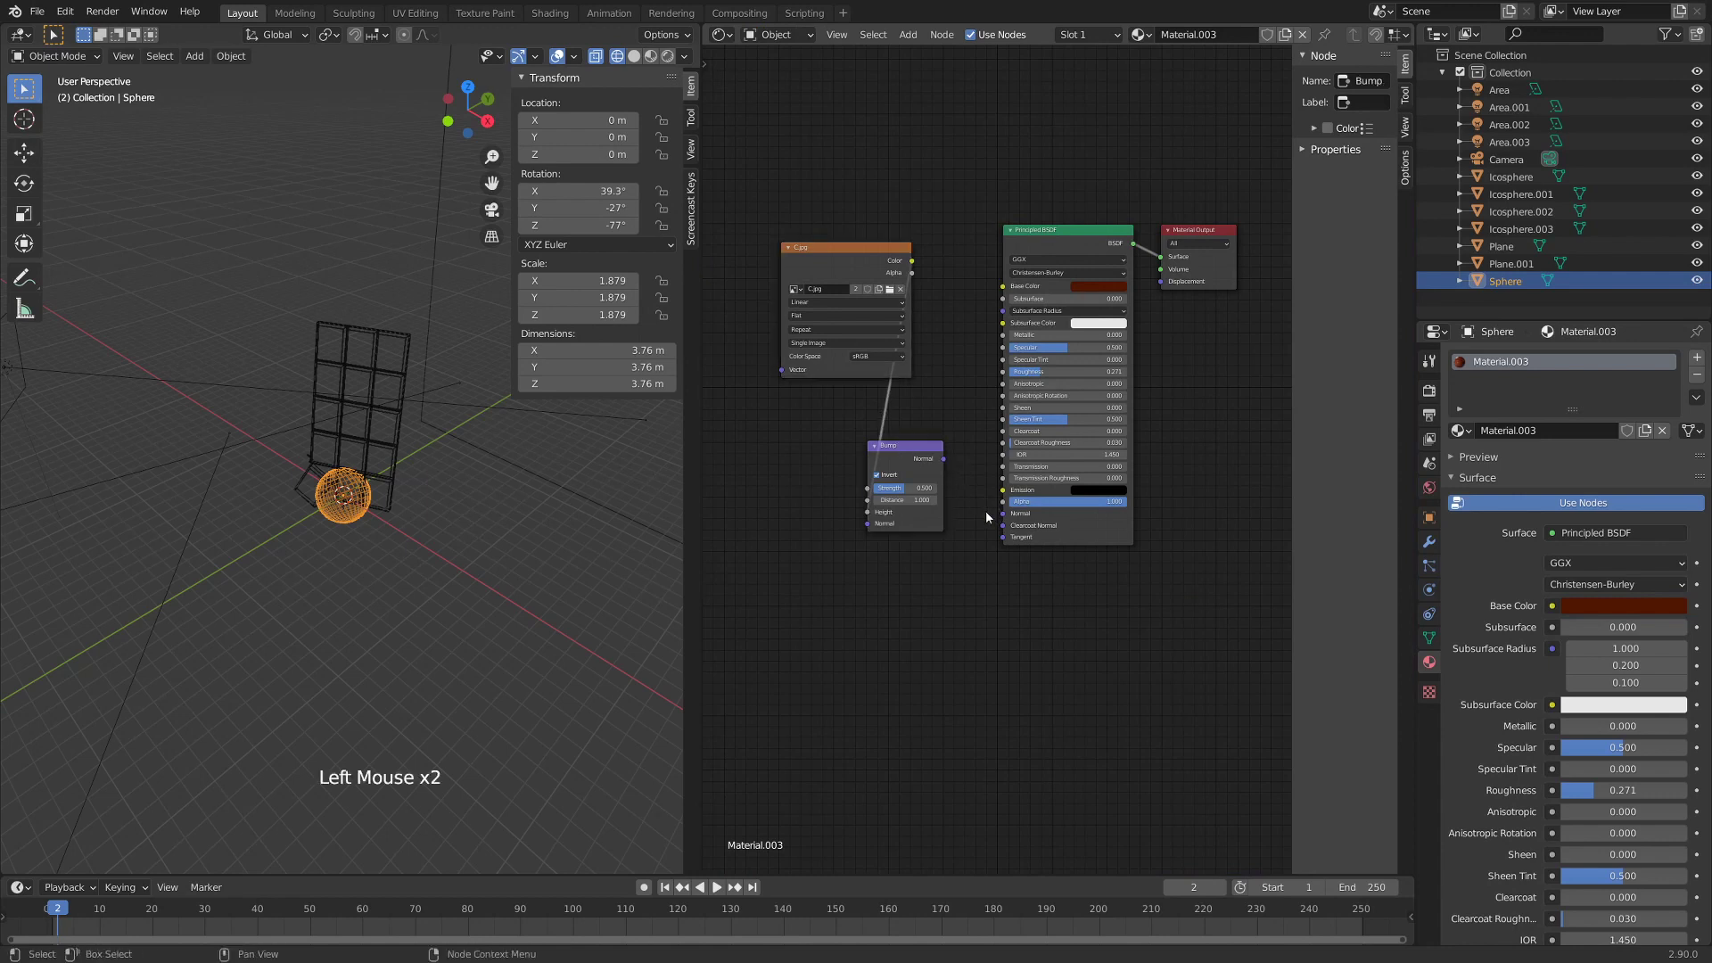
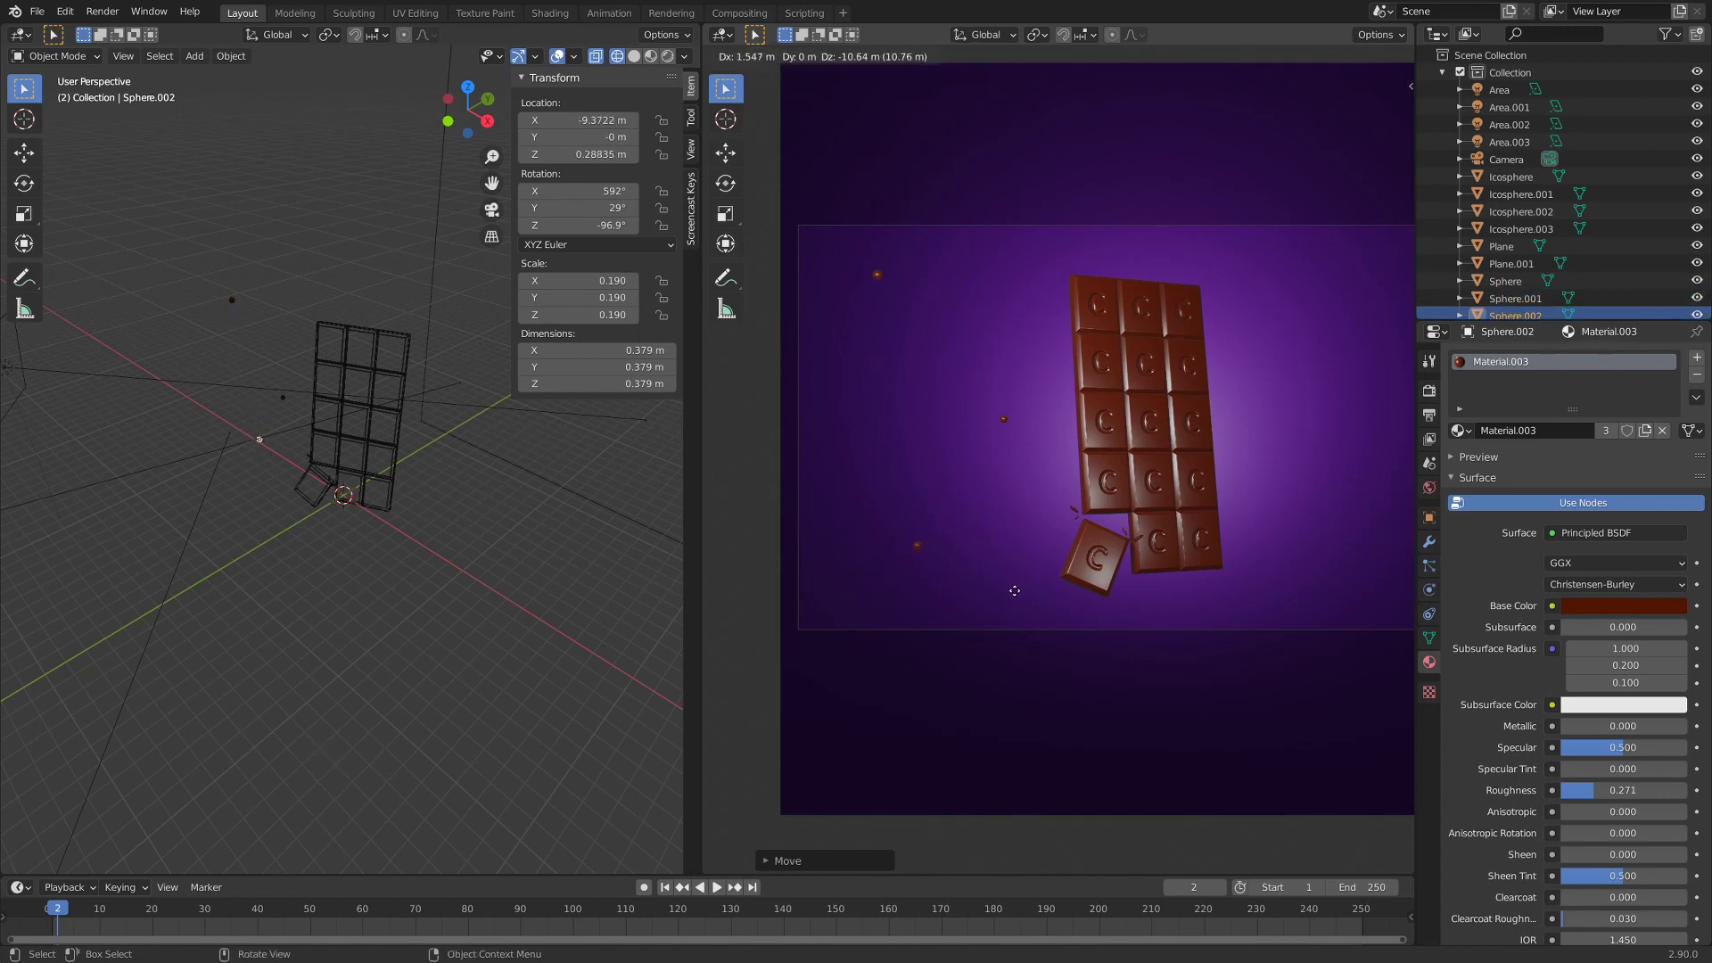
# - Duplicate and resize several bubbles of varied sizes around the bar
pyautogui.press('s')
pyautogui.press('g')
pyautogui.press('shift+d')
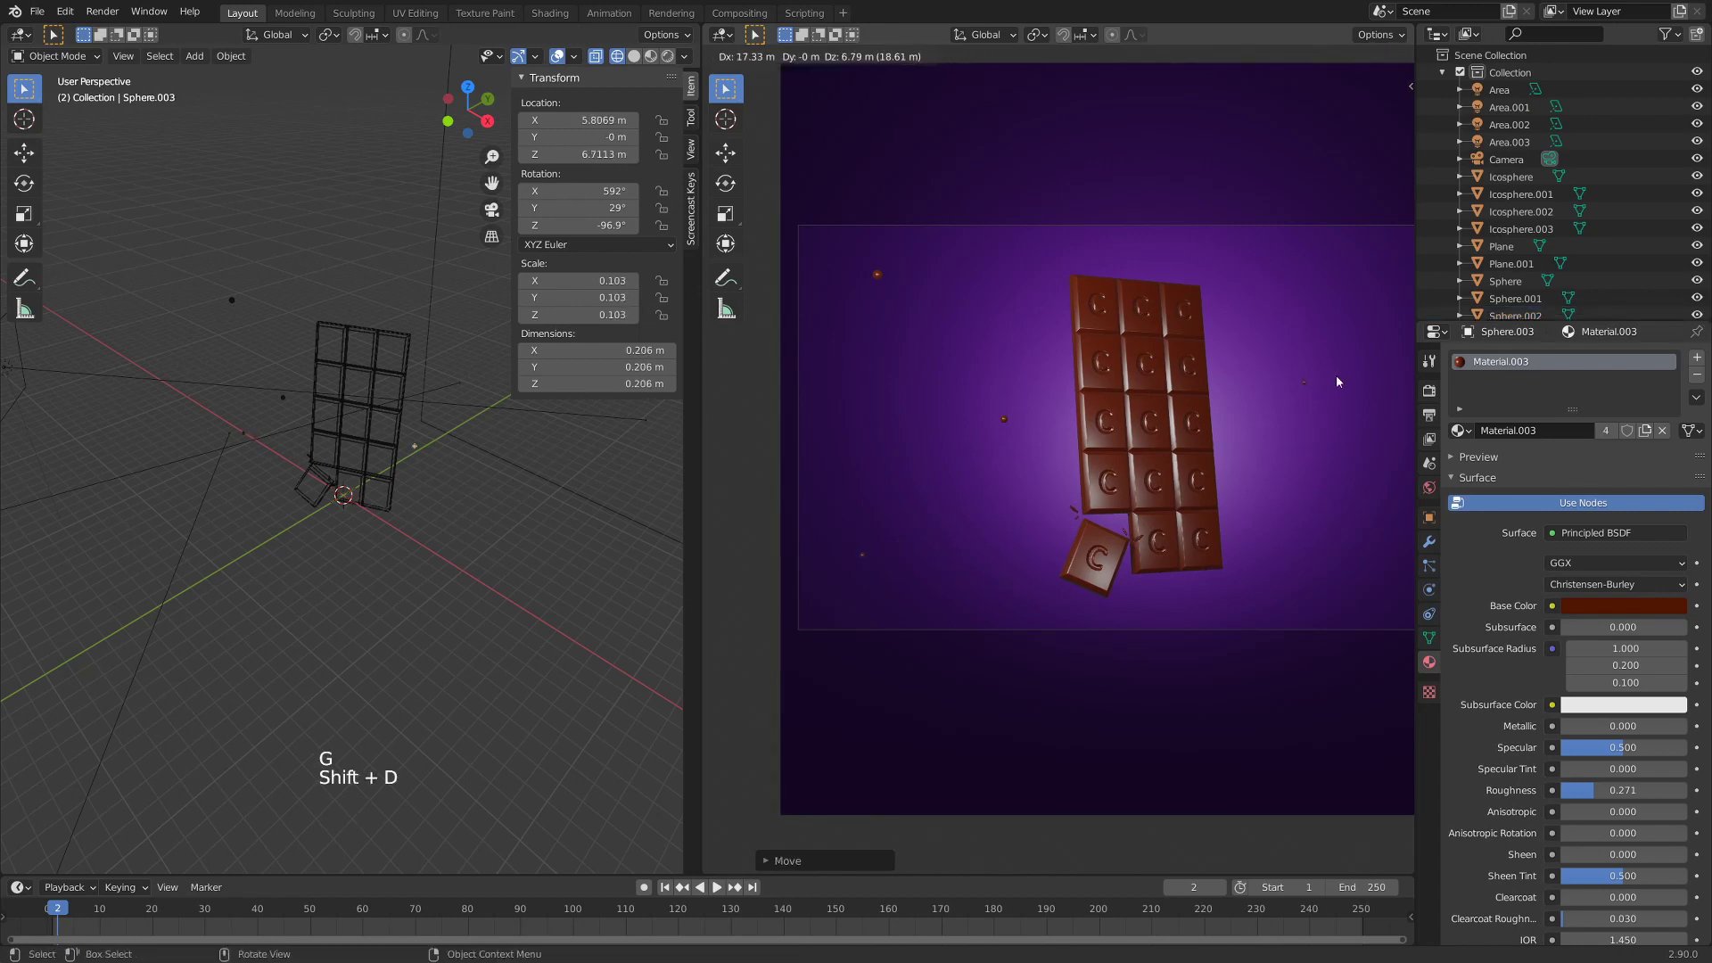
pyautogui.press('s')
pyautogui.press('g')
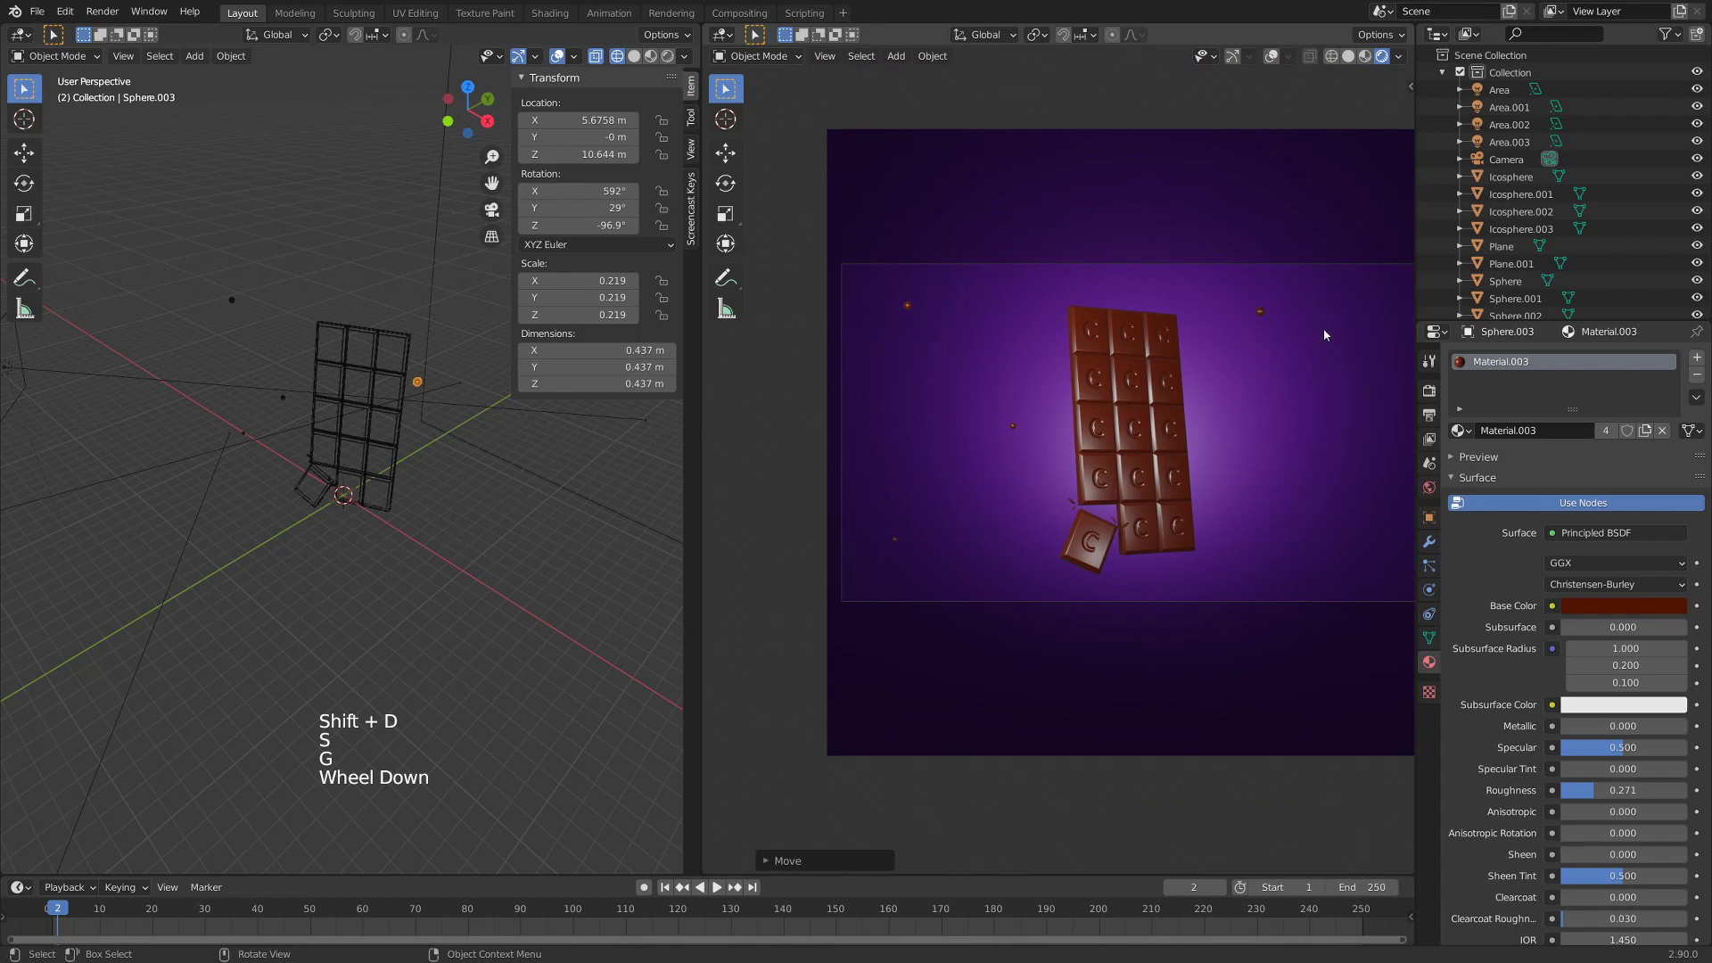
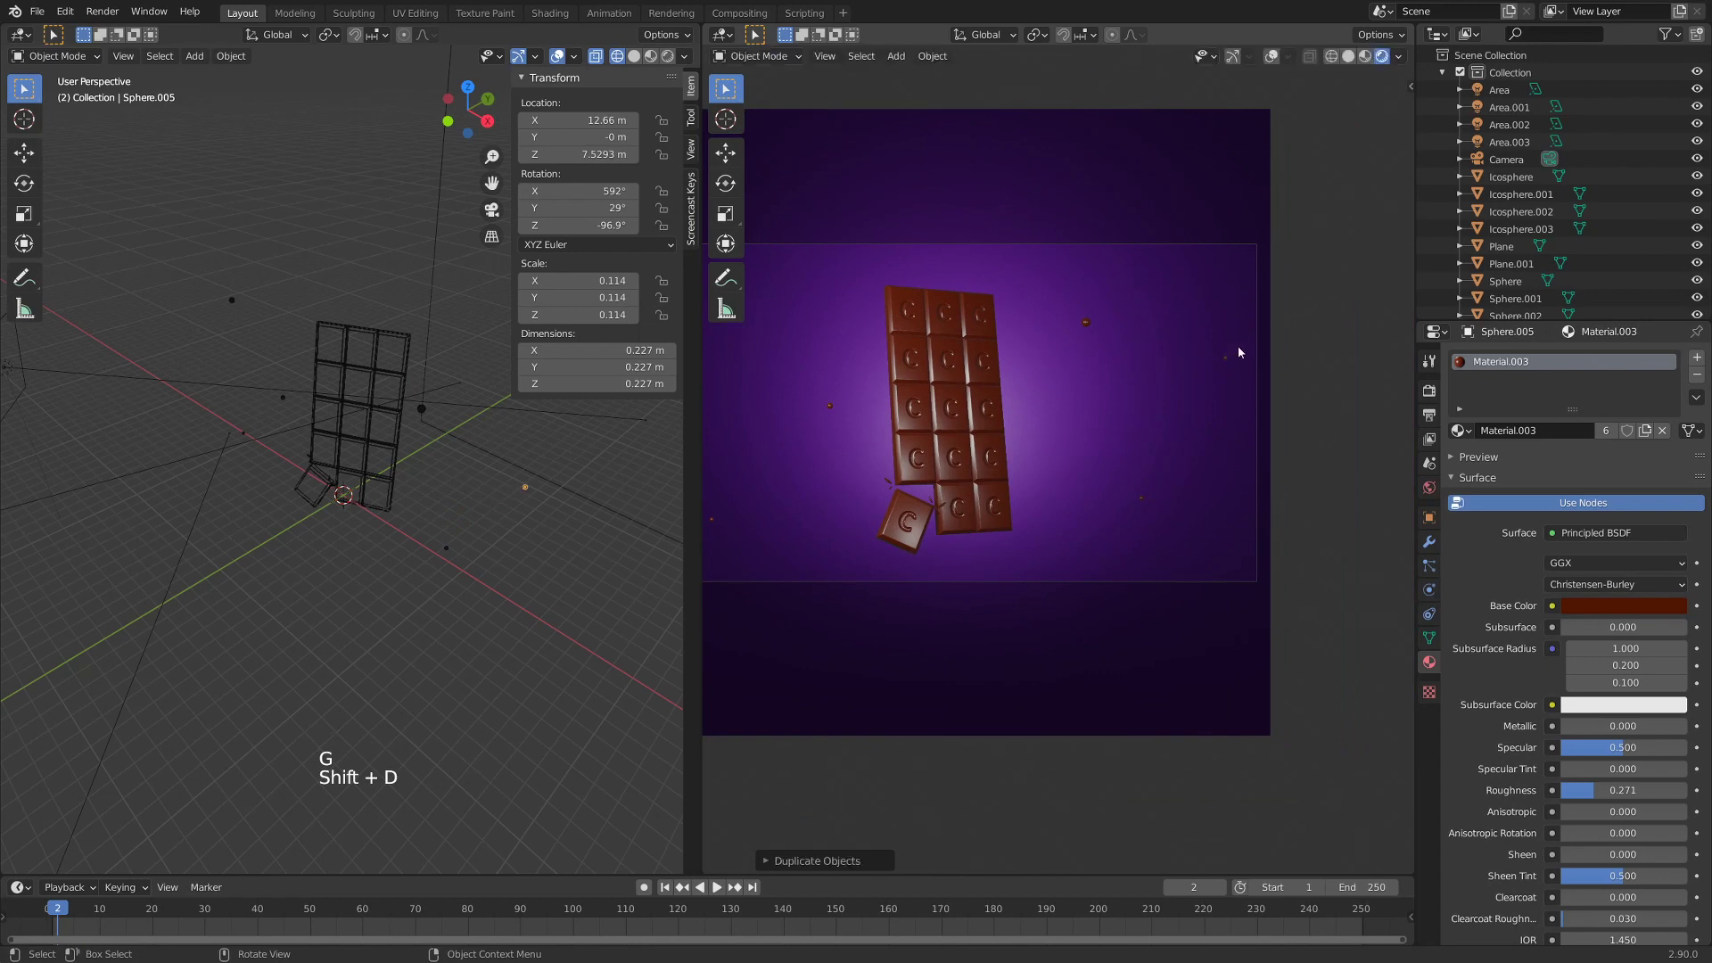
pyautogui.press('s')
pyautogui.press('g')
pyautogui.press('s')
pyautogui.press('g')
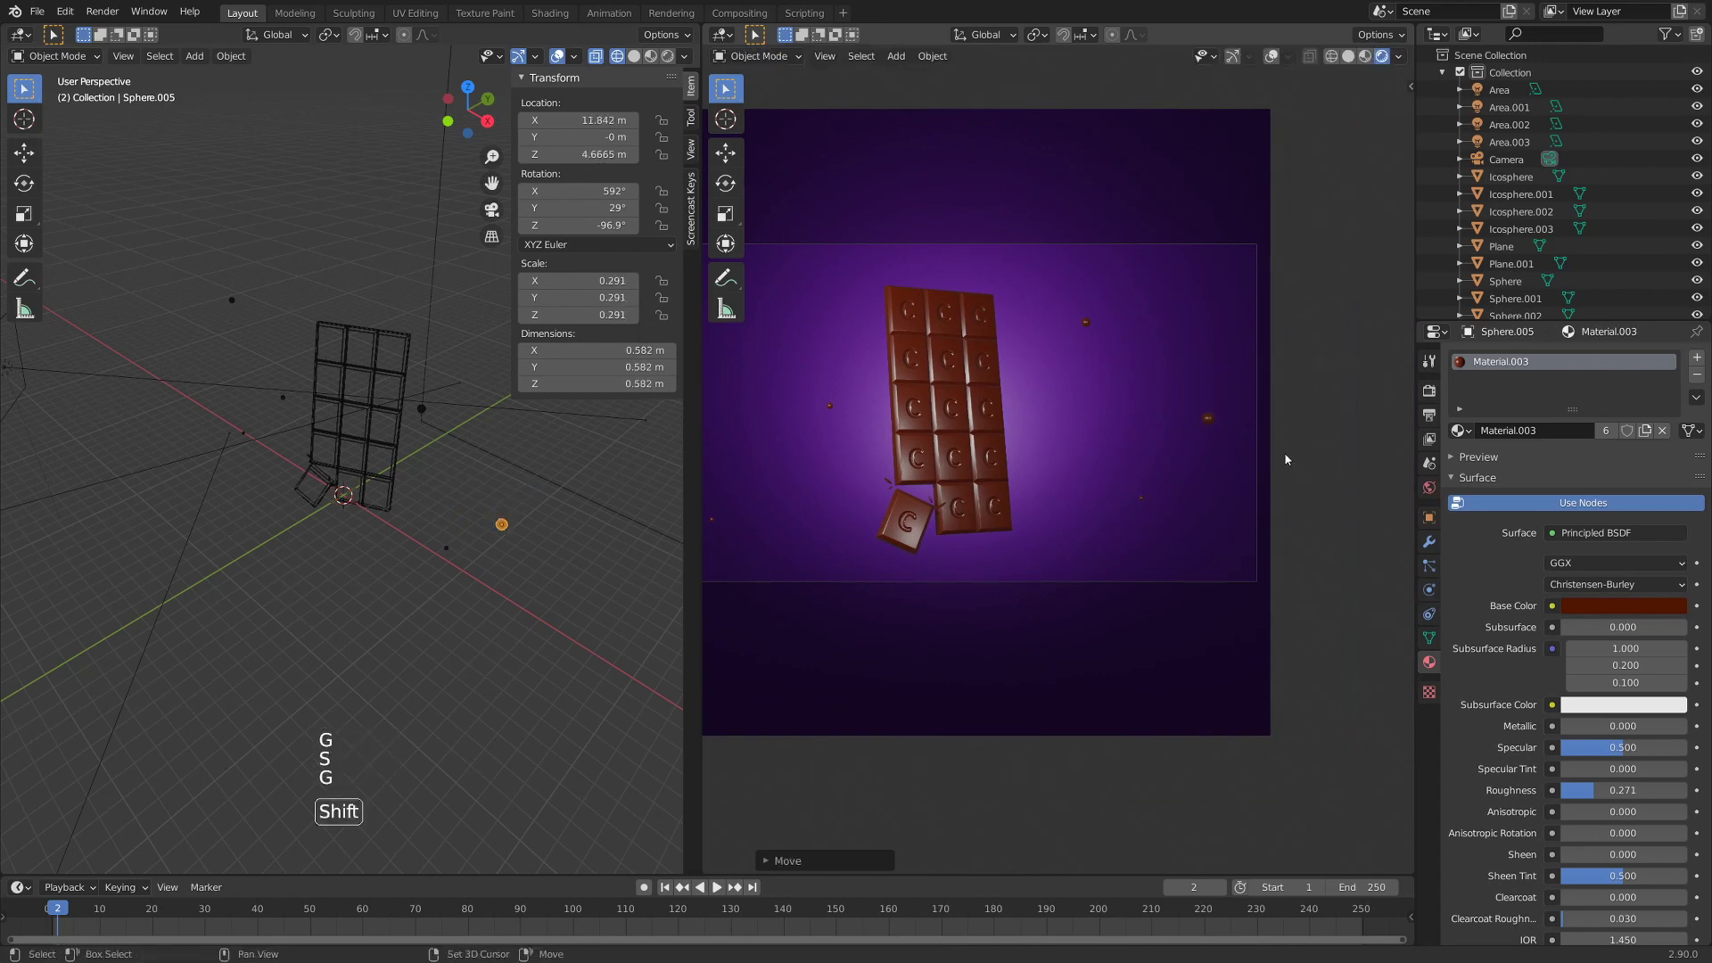
# - Add one more bubble at a different depth and render the finished scene (F12)
pyautogui.press('shift+d')
pyautogui.press('s')
pyautogui.press('g')
pyautogui.press('s')
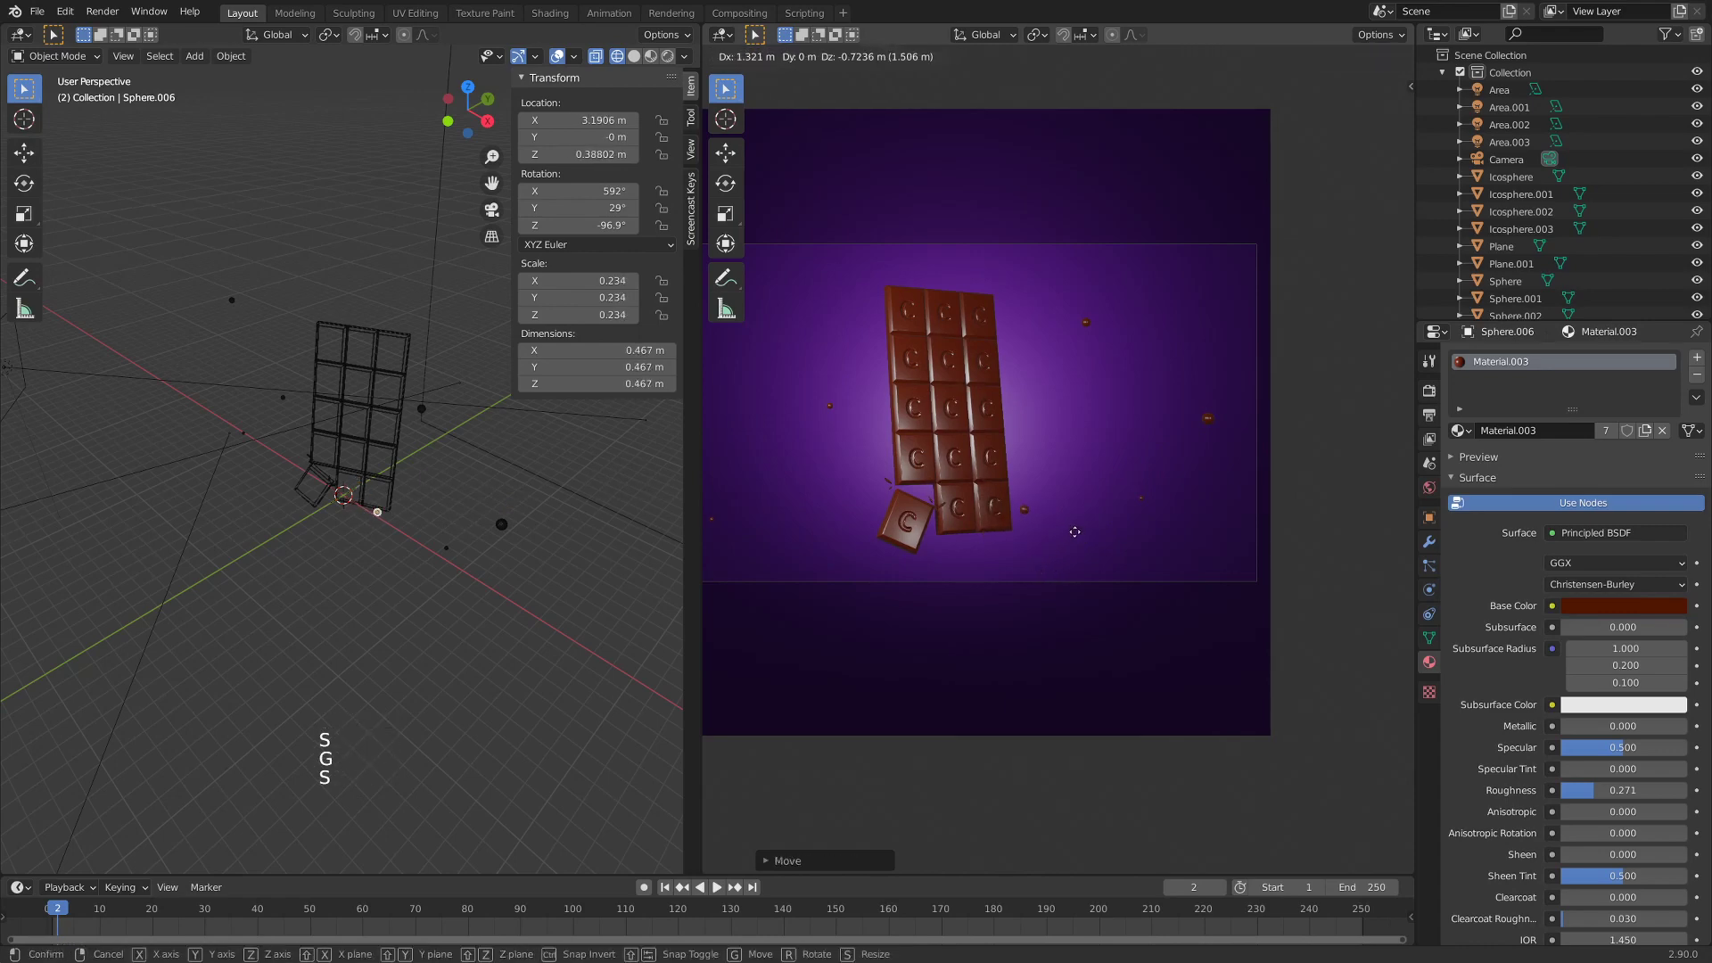
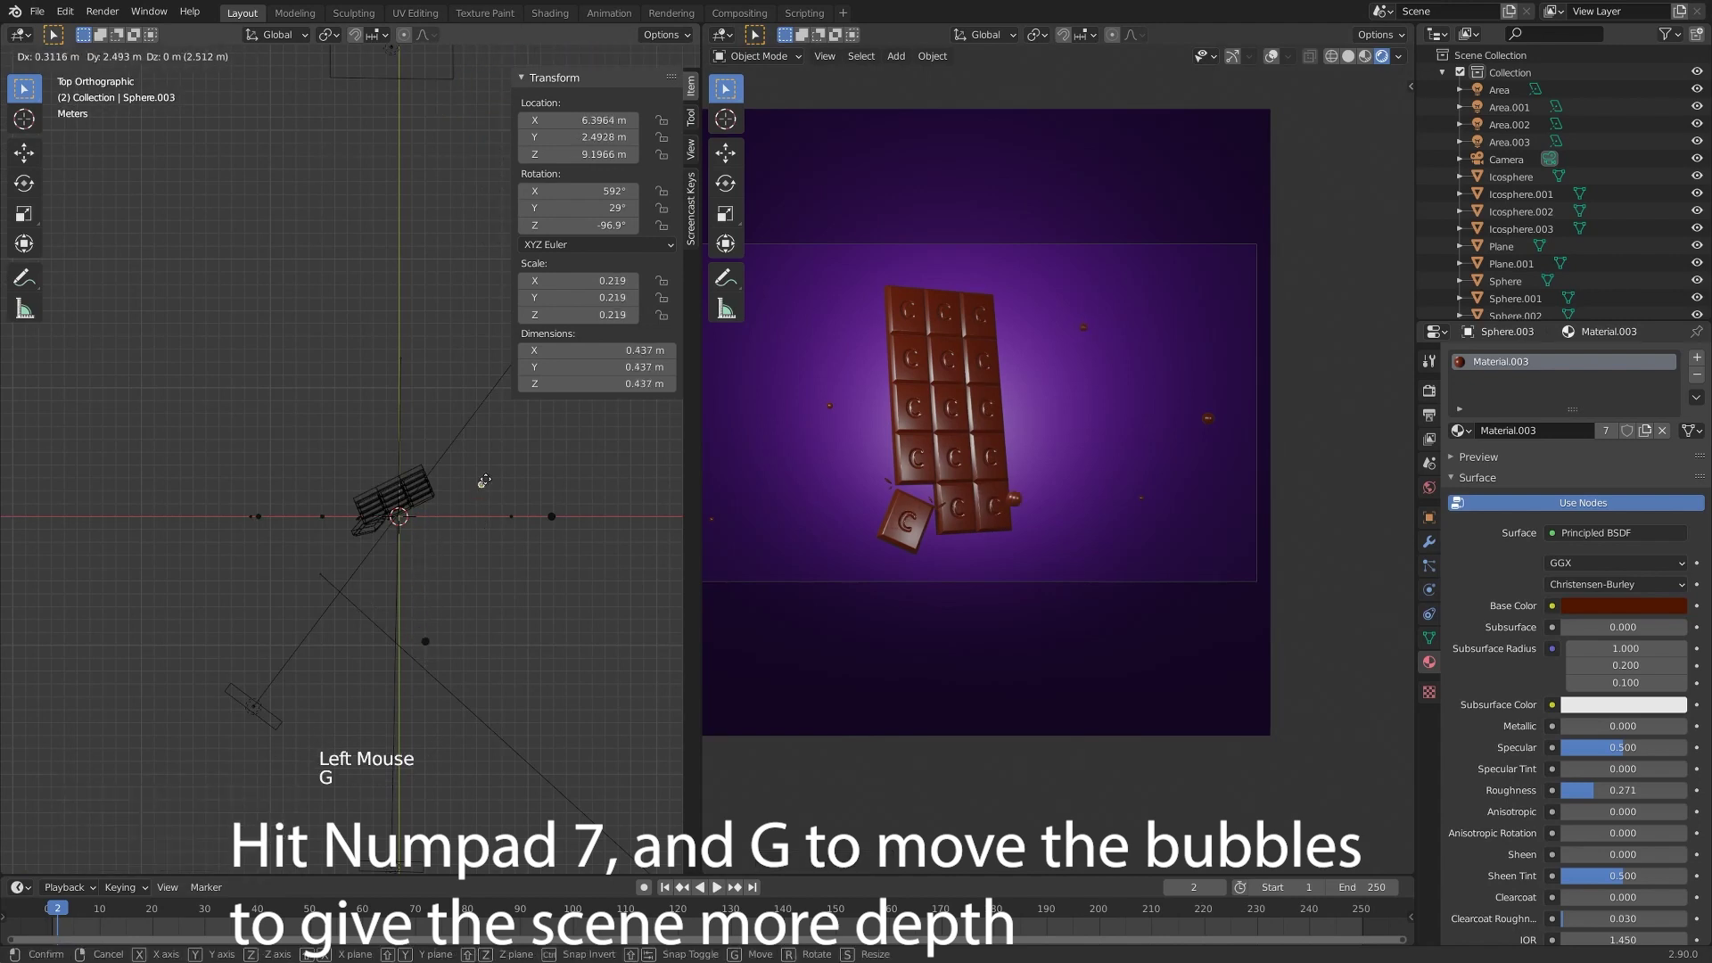
pyautogui.press('g')
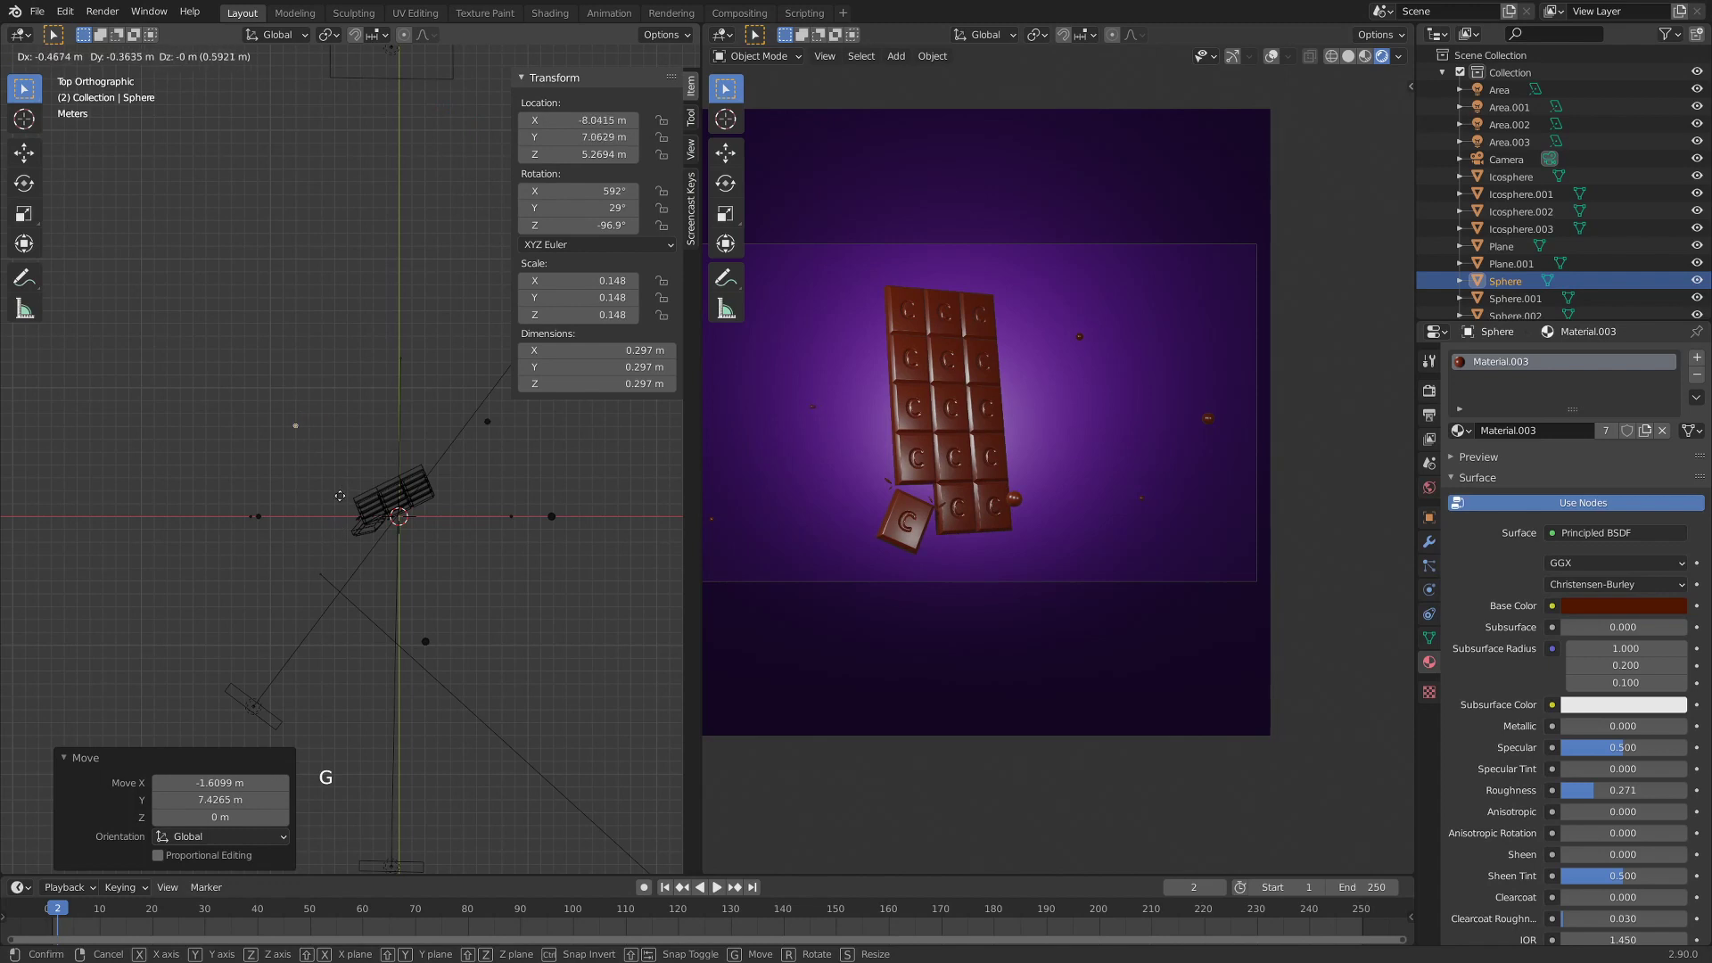
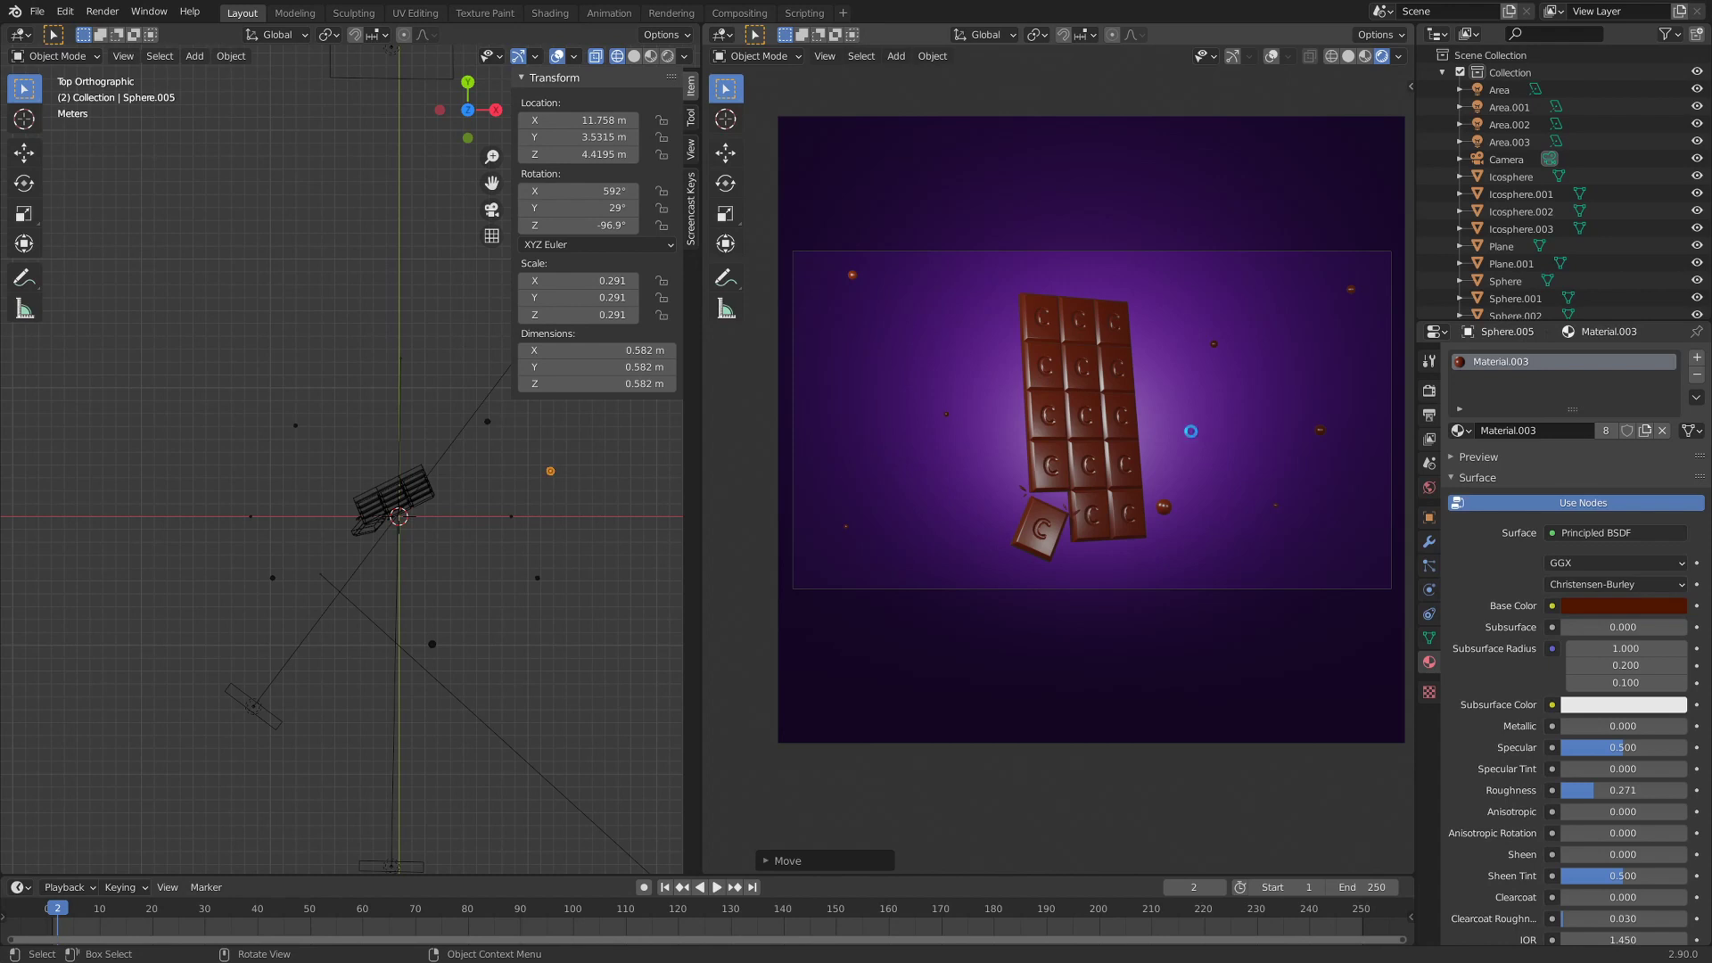
pyautogui.press('F12')
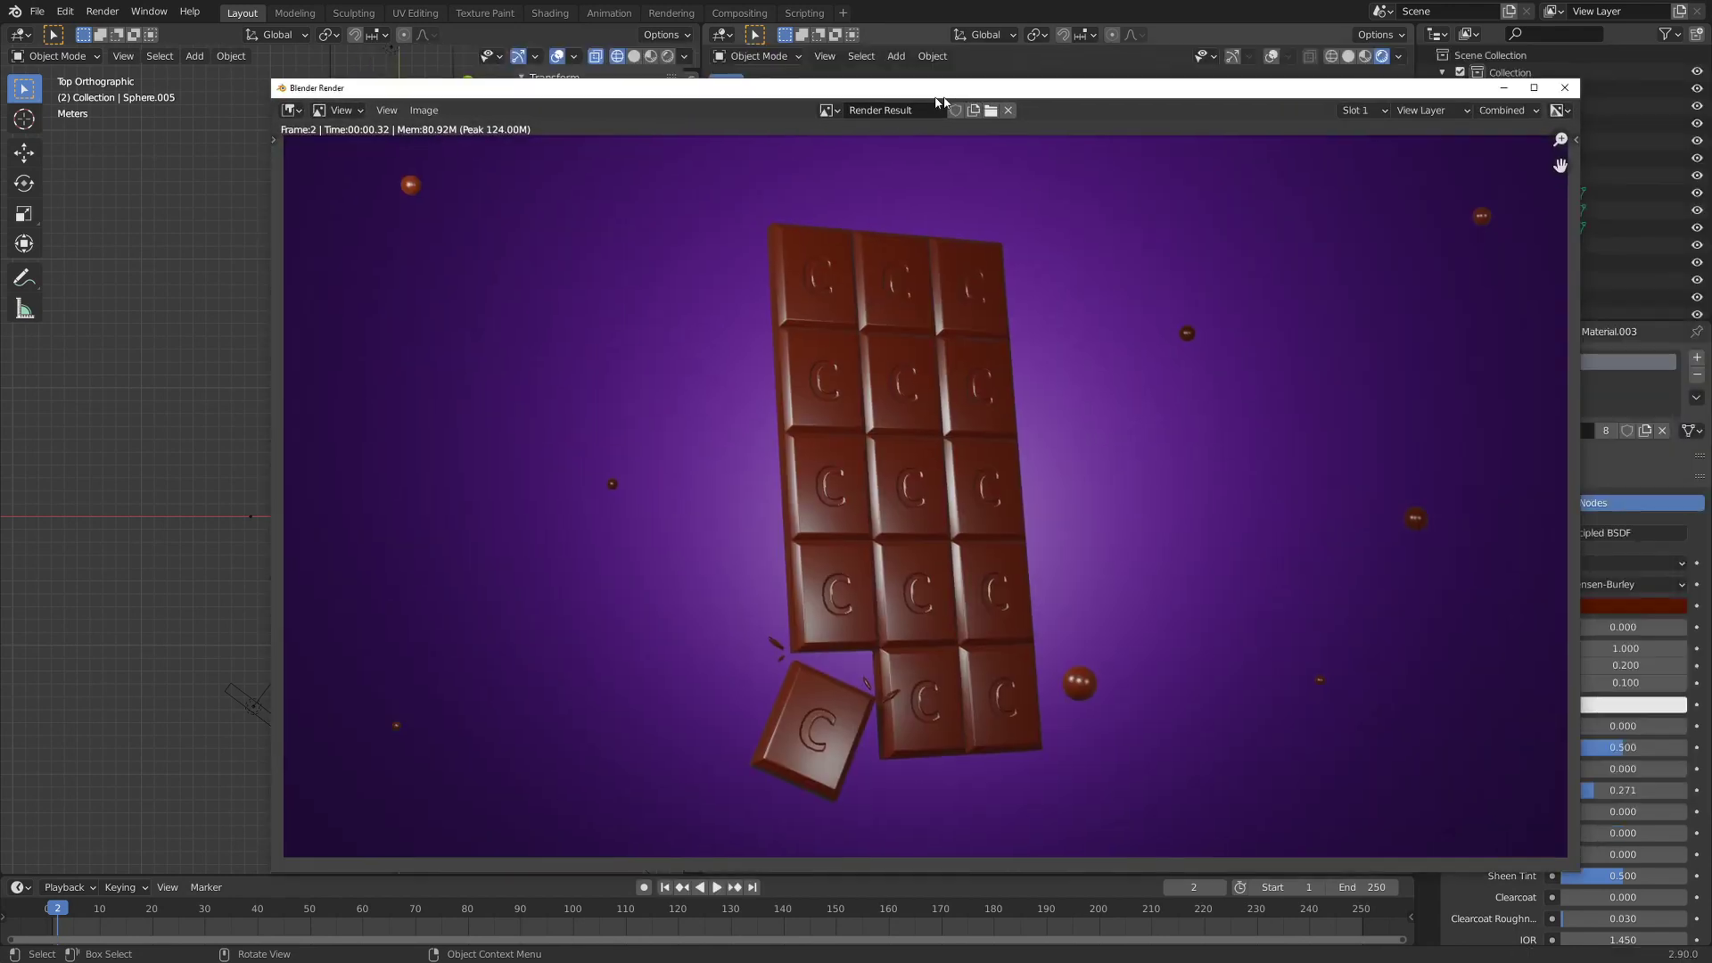